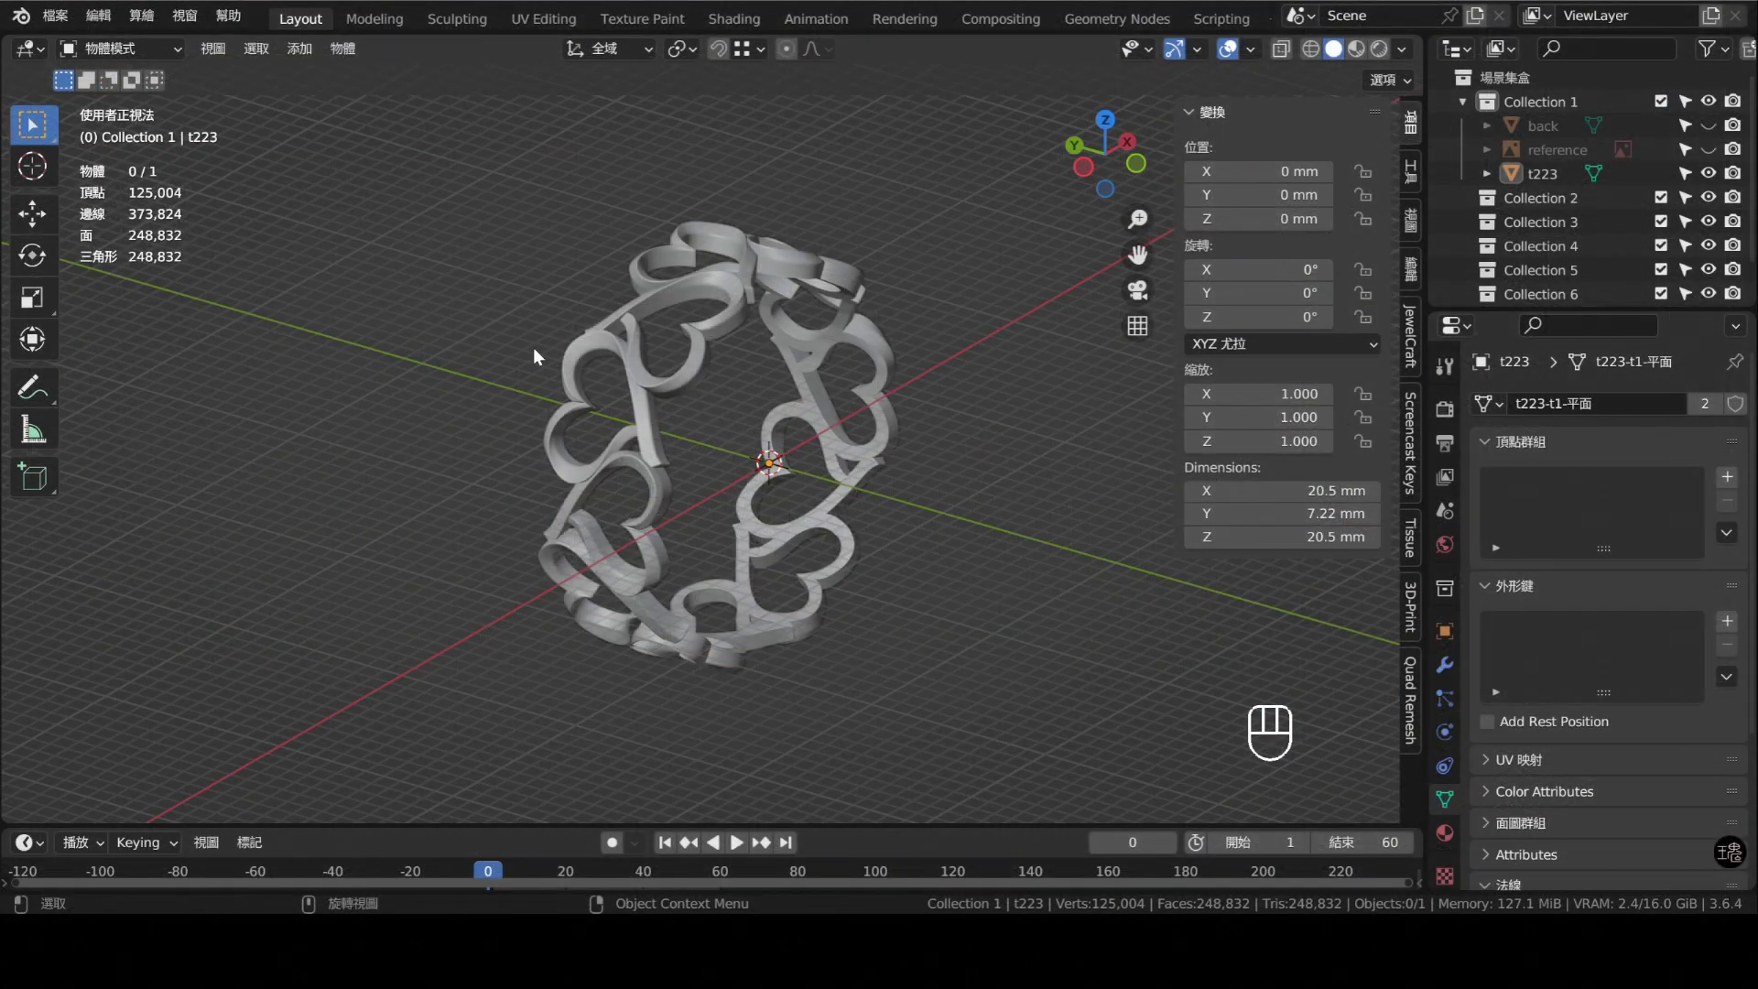
- Orbit around the finished heart ring and settle on a straight front view
{"action": "left_click_drag", "start_coordinate": [893, 234], "coordinate": [728, 421]}
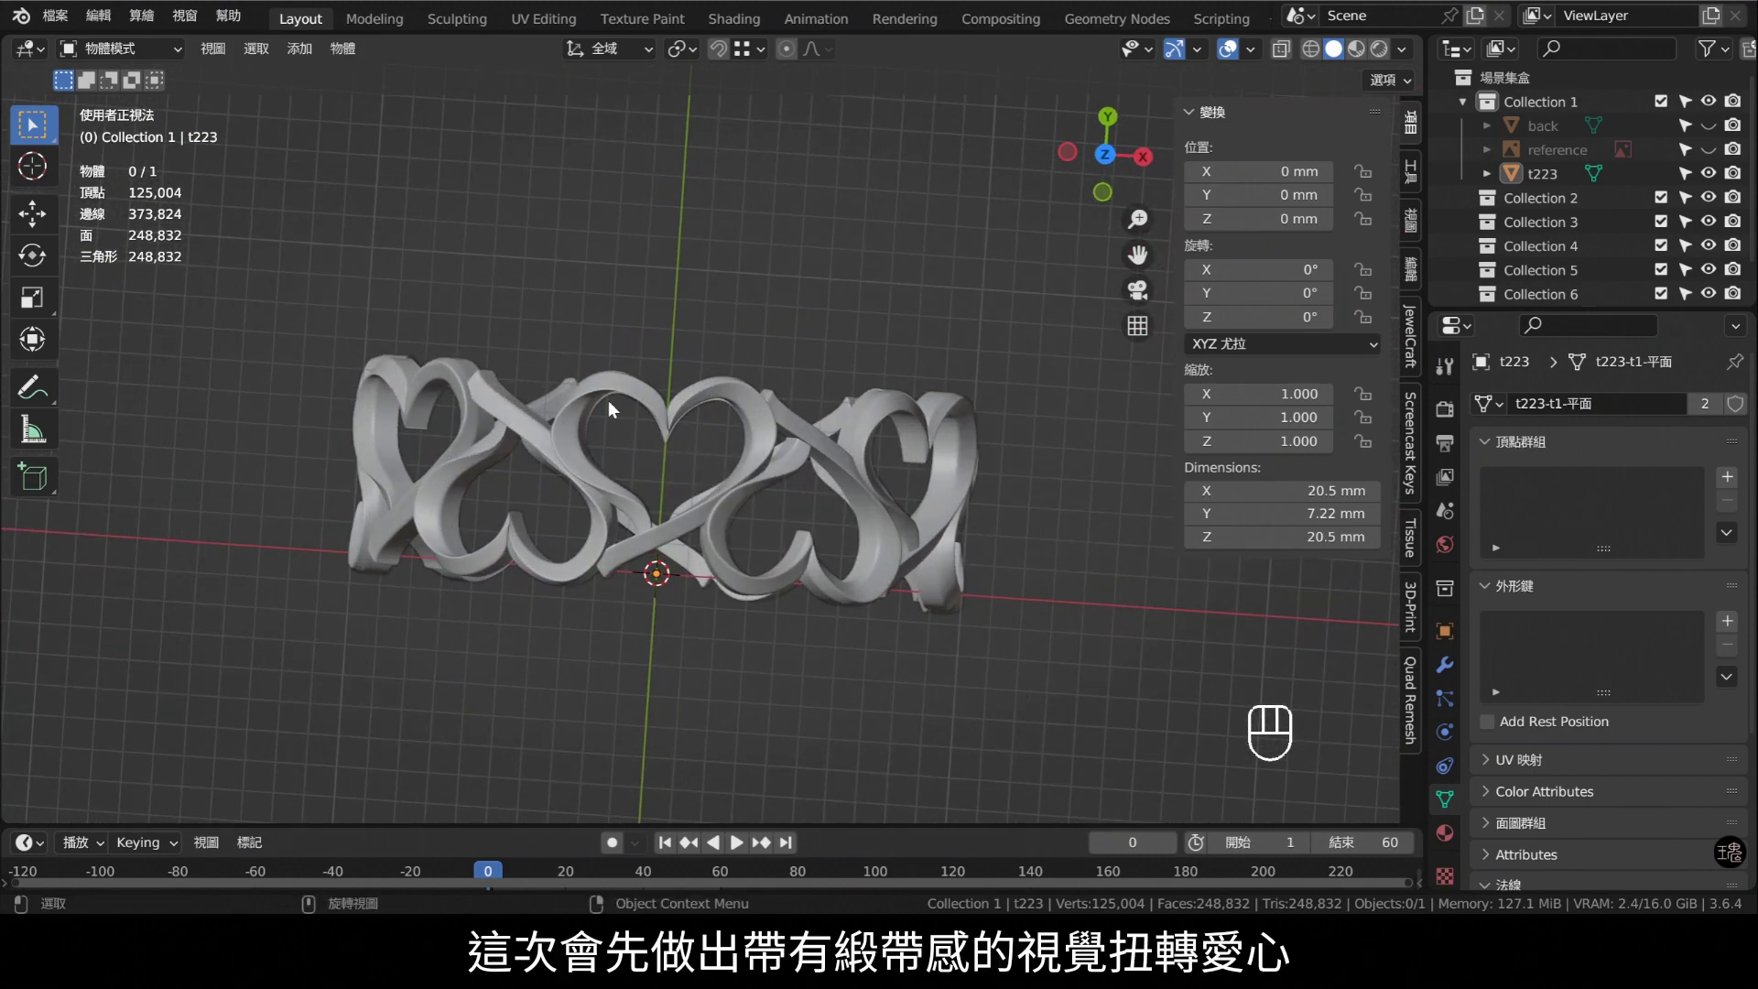
{"action": "left_click_drag", "start_coordinate": [882, 561], "coordinate": [997, 388]}
{"action": "left_click_drag", "start_coordinate": [754, 467], "coordinate": [803, 434]}
{"action": "left_click_drag", "start_coordinate": [842, 402], "coordinate": [648, 531]}
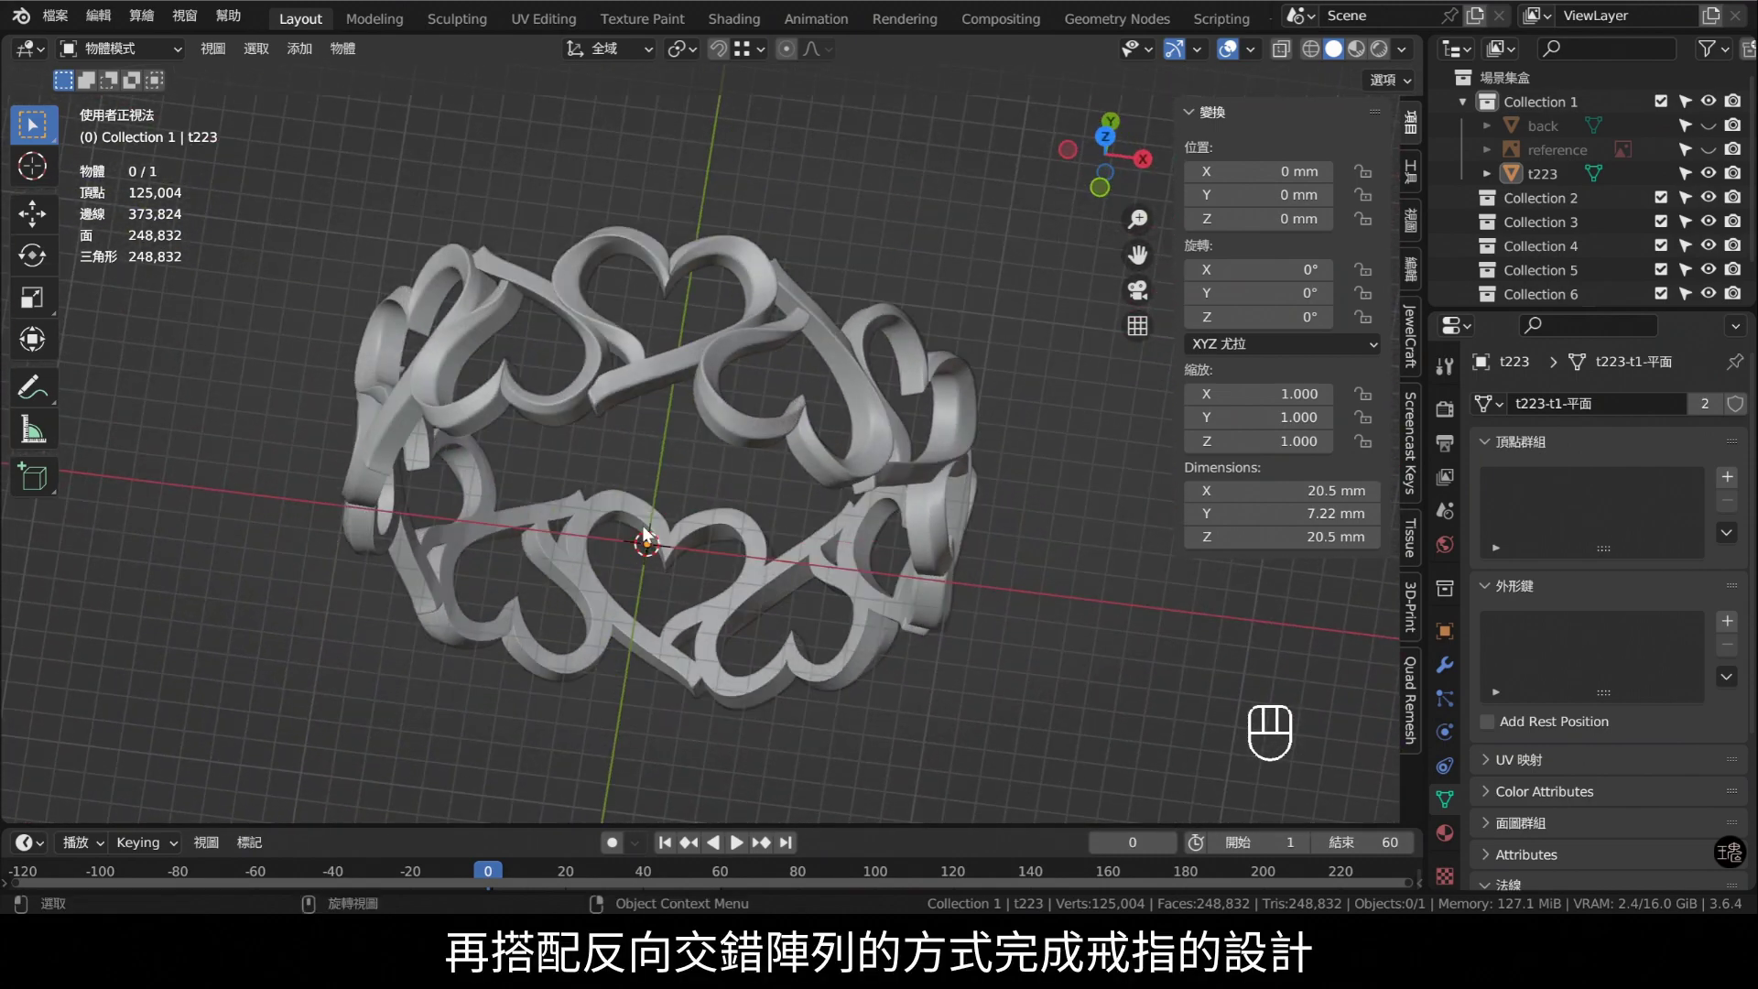
{"action": "left_click_drag", "start_coordinate": [940, 492], "coordinate": [950, 479]}
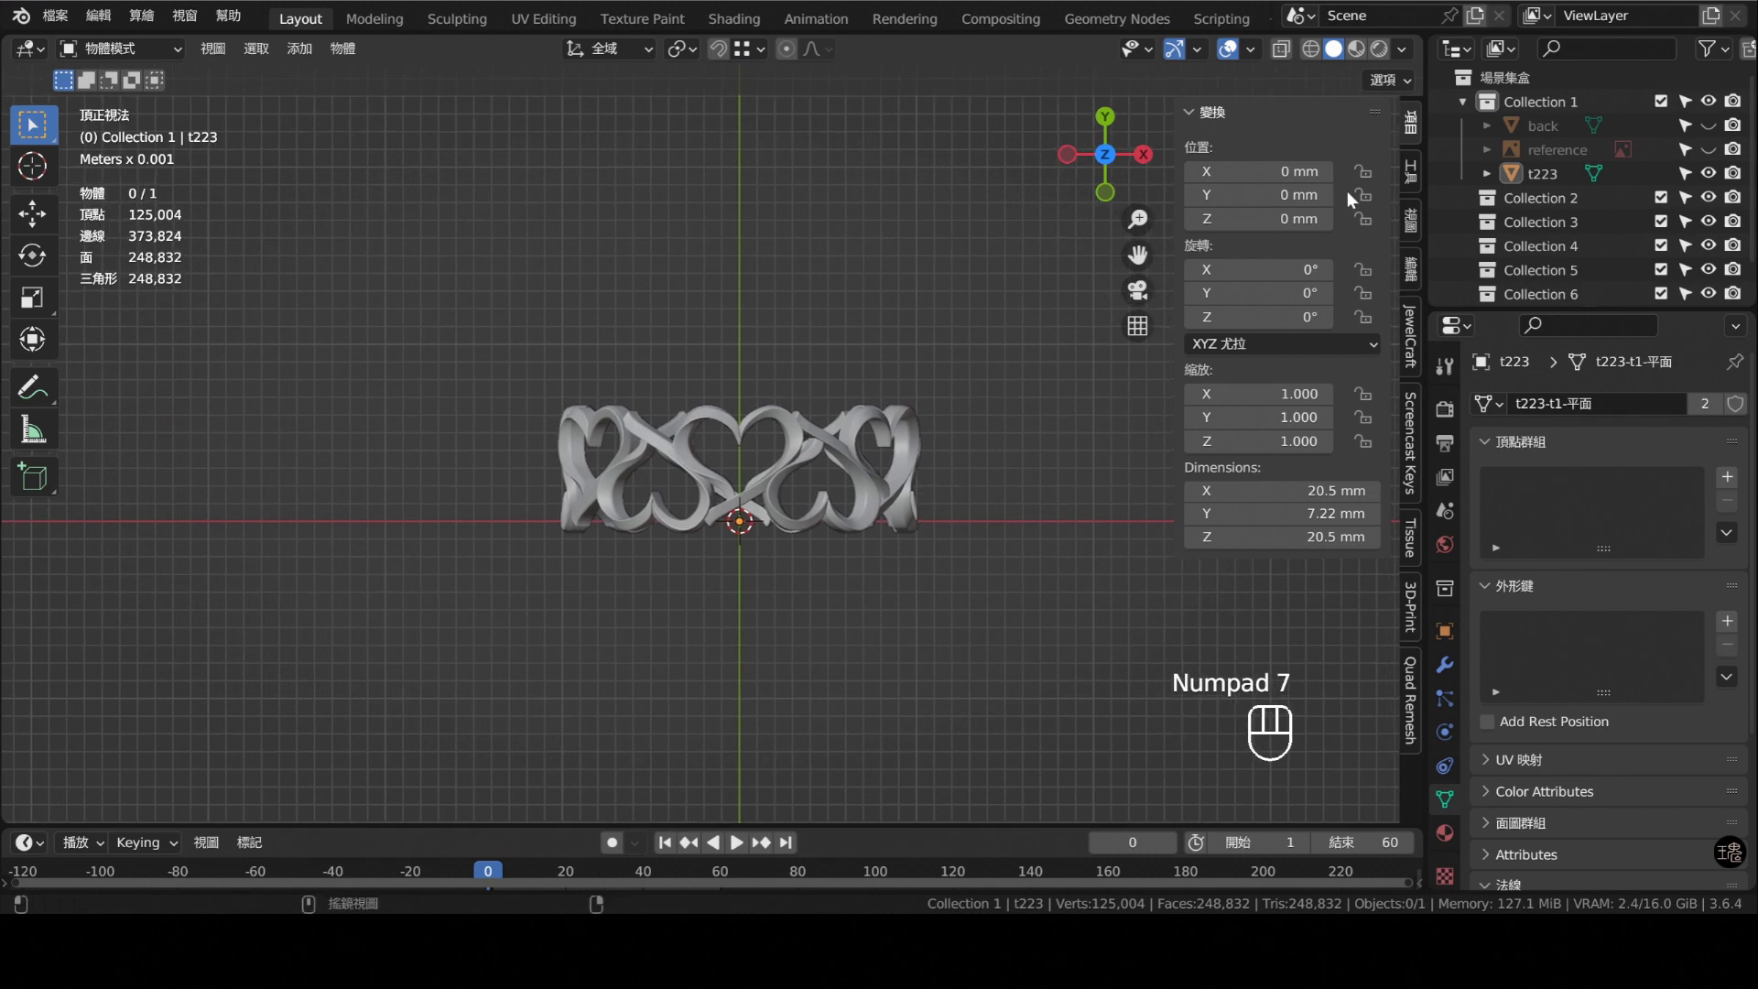
- Hide the t223 ring object in the outliner and select the heart reference image
{"action": "left_click", "coordinate": [1710, 175]}
{"action": "left_click", "coordinate": [1711, 159]}
- Add a plane with a Subdivision Surface modifier and collapse it to a single vertex in Edit Mode
{"action": "left_click_drag", "start_coordinate": [877, 484], "coordinate": [780, 460]}
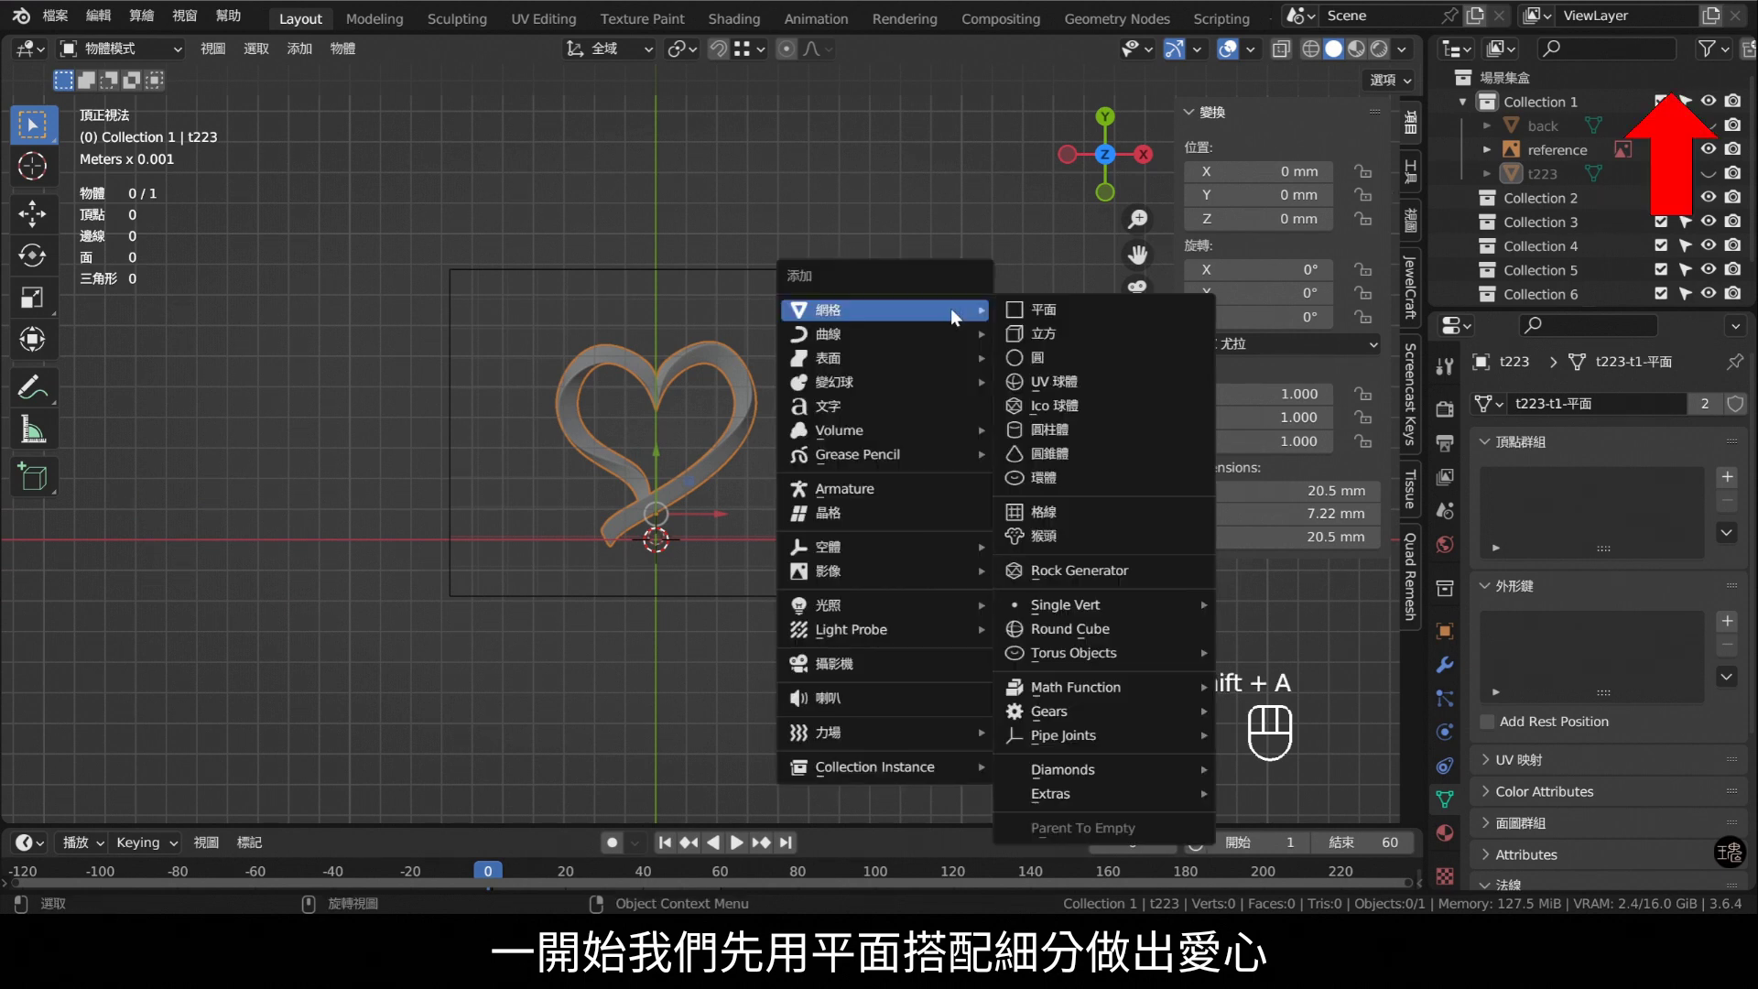
{"action": "left_click", "coordinate": [1457, 660]}
{"action": "left_click", "coordinate": [1376, 847]}
{"action": "key", "text": "Tab"}
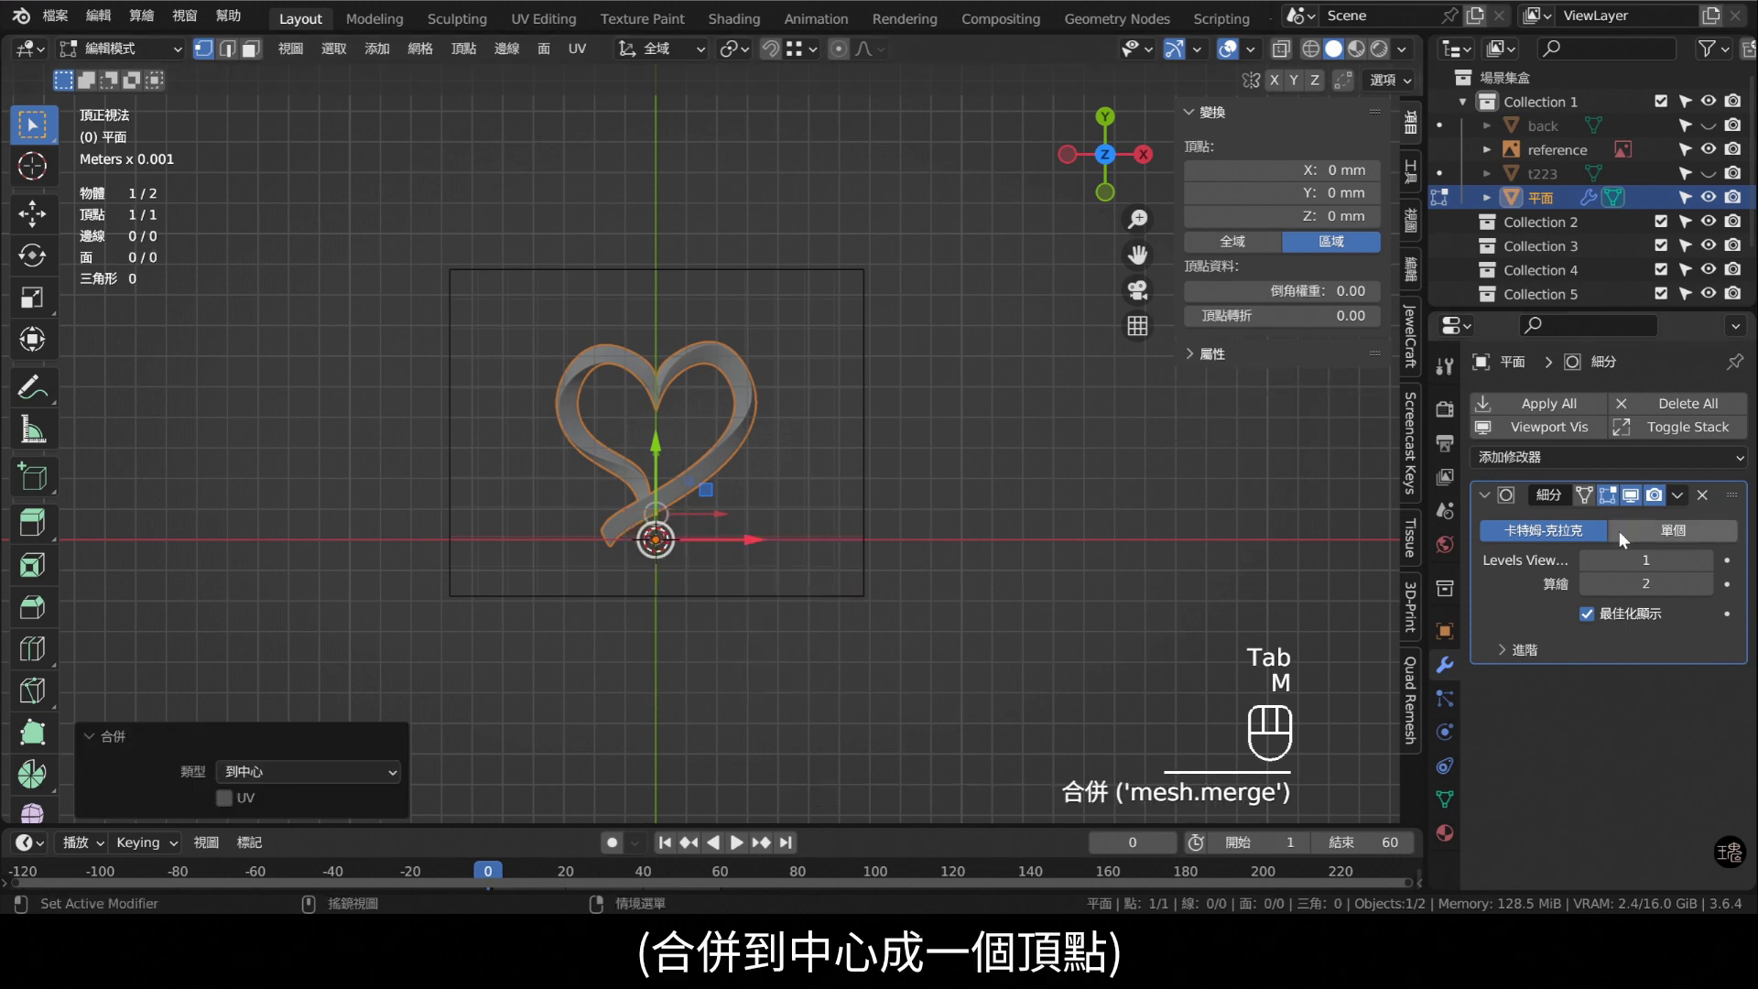
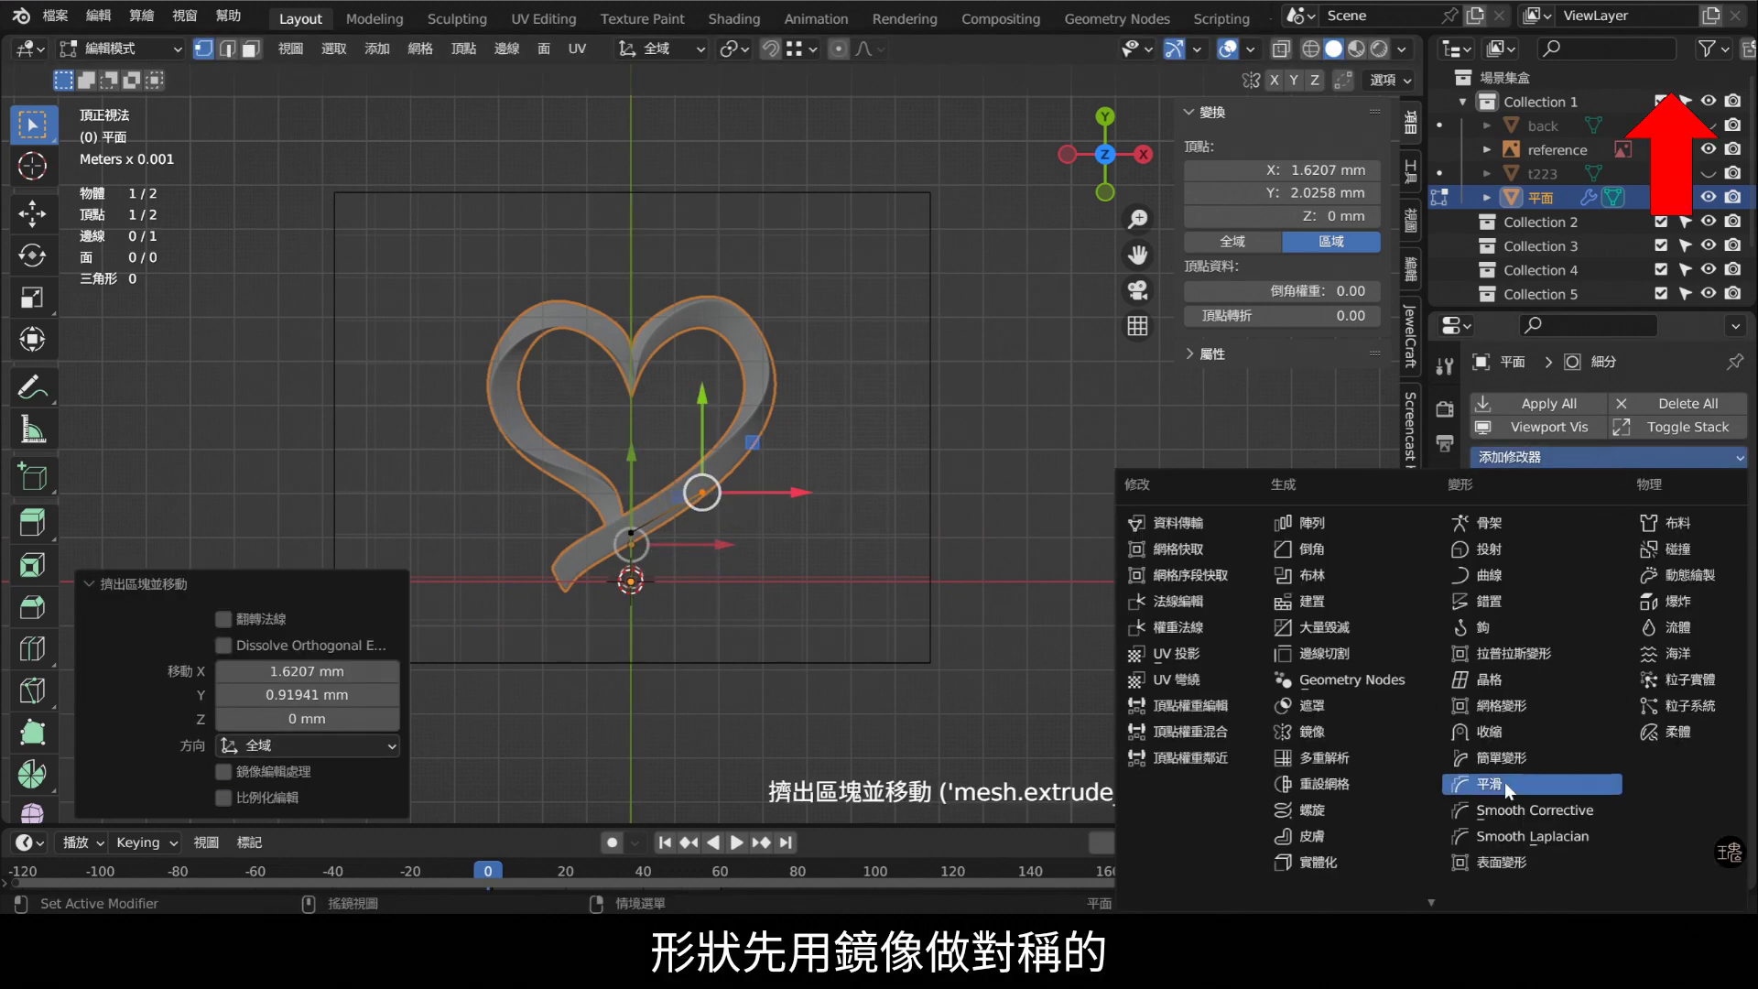
- Add a Mirror modifier on X with Clipping, placed above Subdivision in the stack
{"action": "key", "text": "e"}
{"action": "left_click", "coordinate": [1425, 744]}
{"action": "left_click_drag", "start_coordinate": [1733, 683], "coordinate": [1701, 500]}
{"action": "left_click", "coordinate": [1632, 641]}
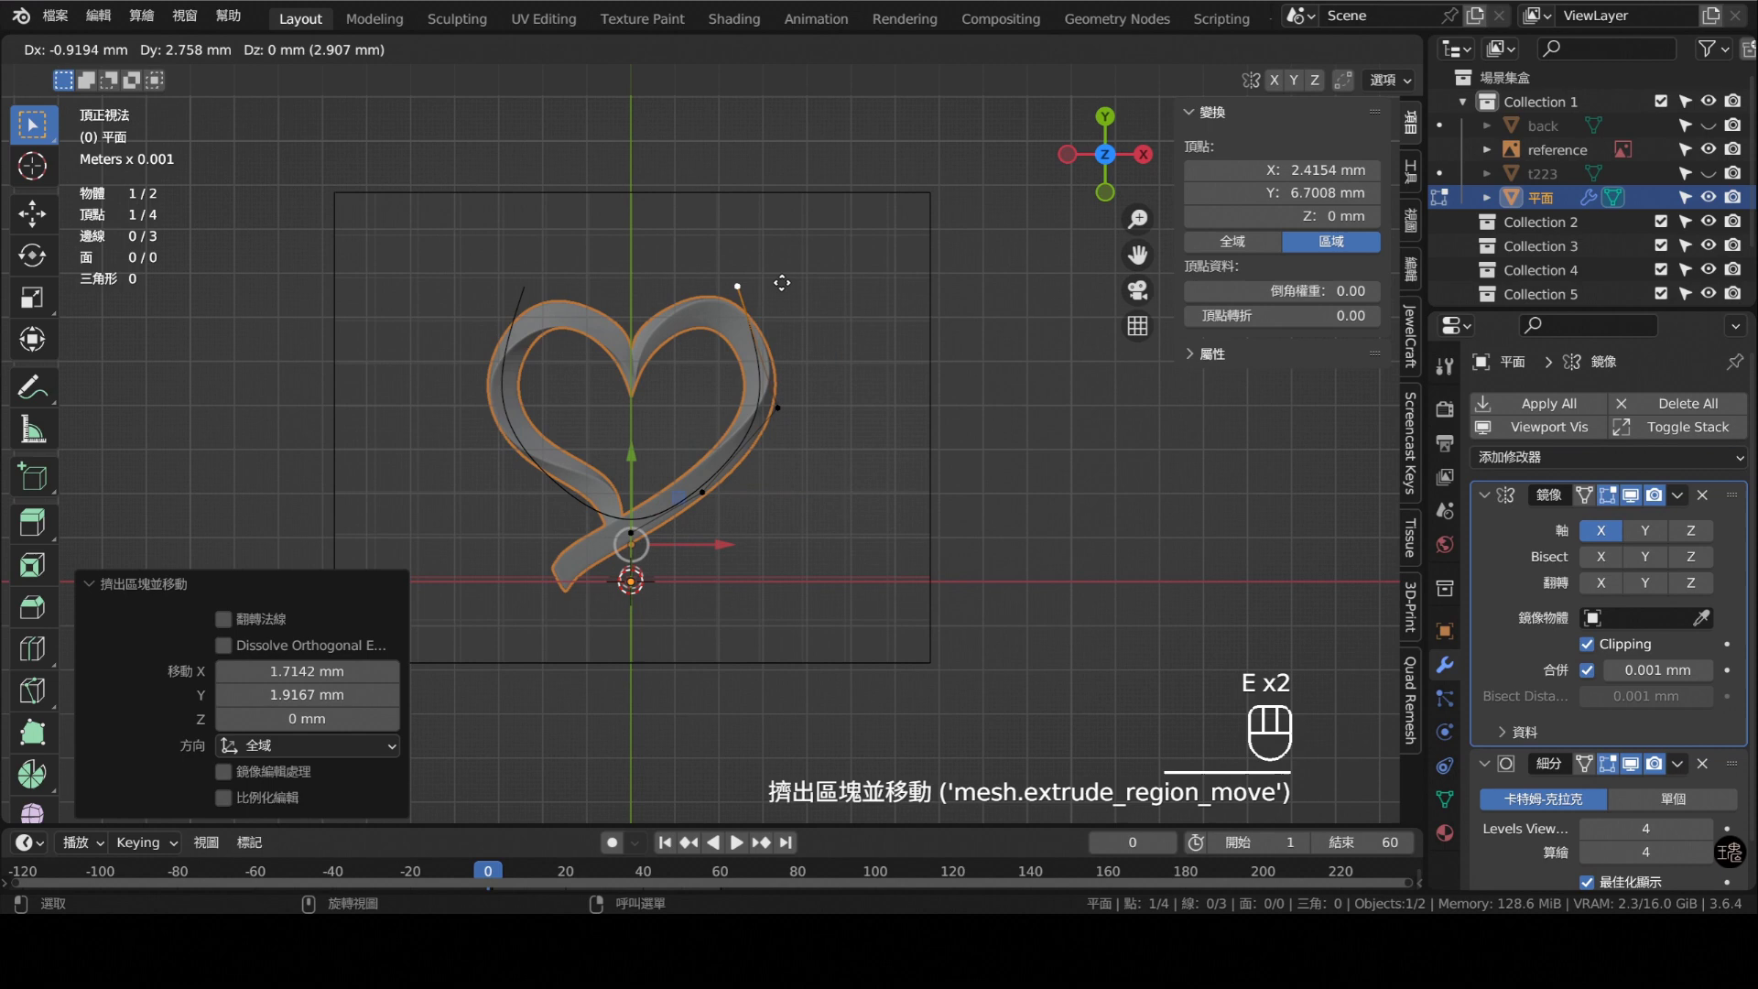
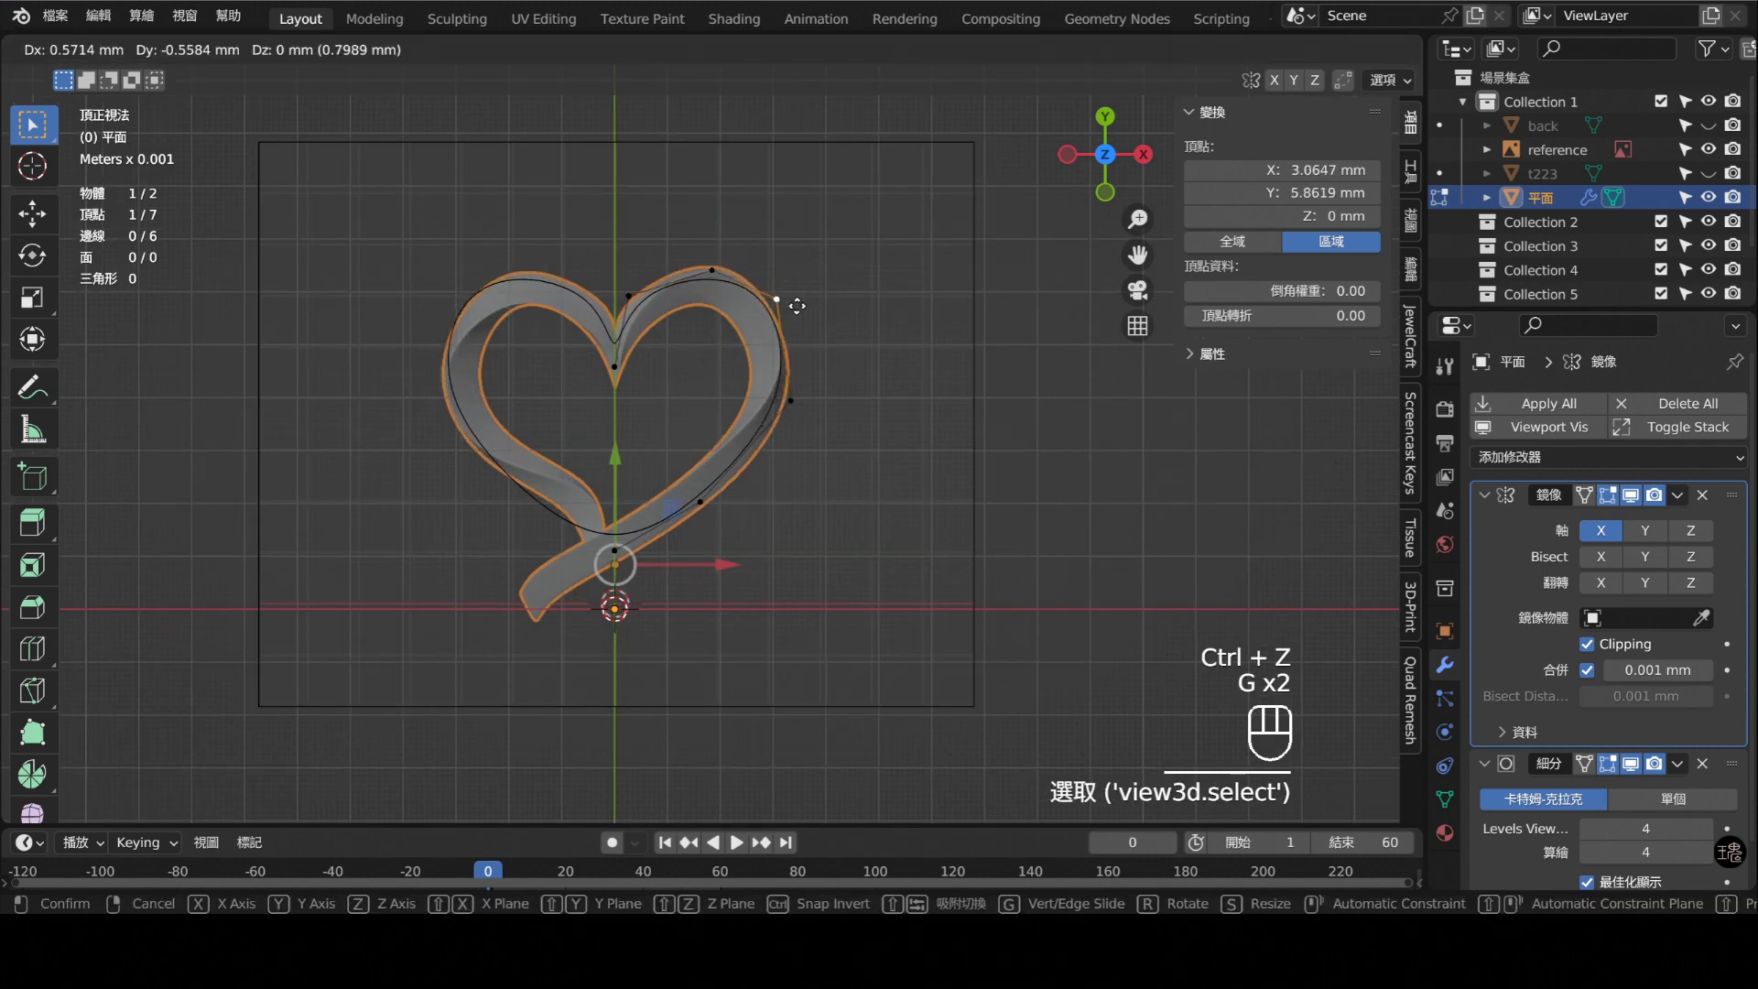
- Extrude and move vertices so the mirrored wire follows the heart reference outline
{"action": "key", "text": "g"}
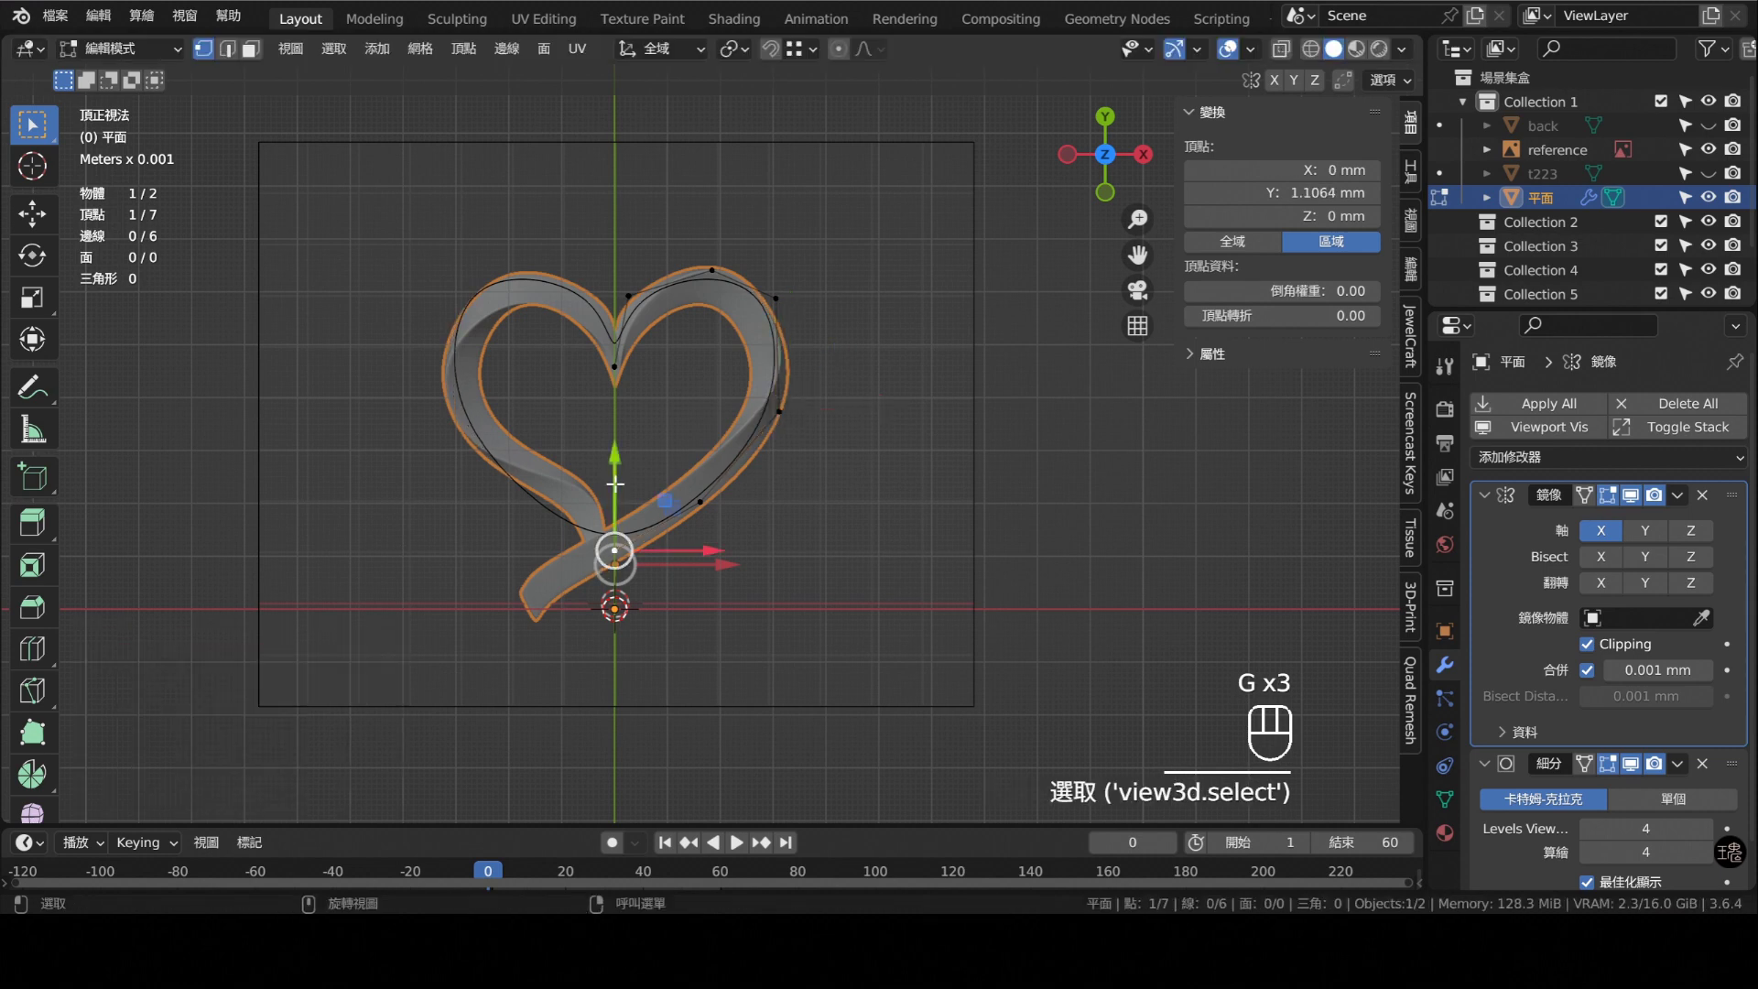
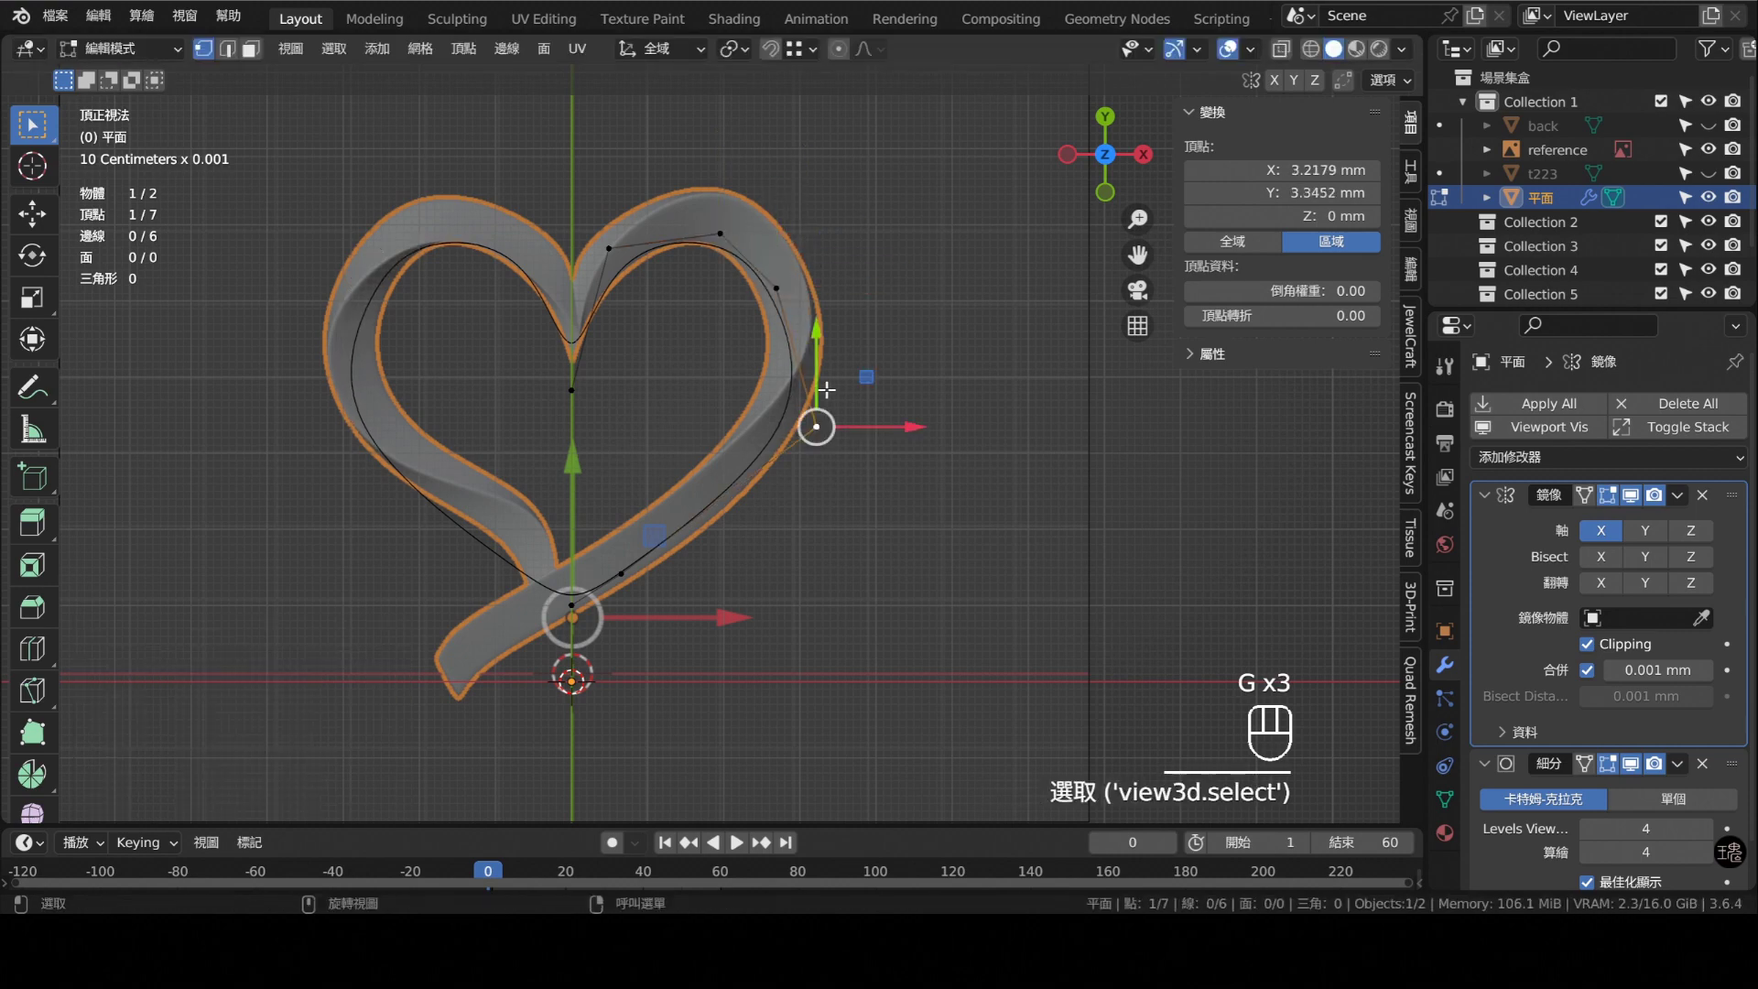
{"action": "key", "text": "g"}
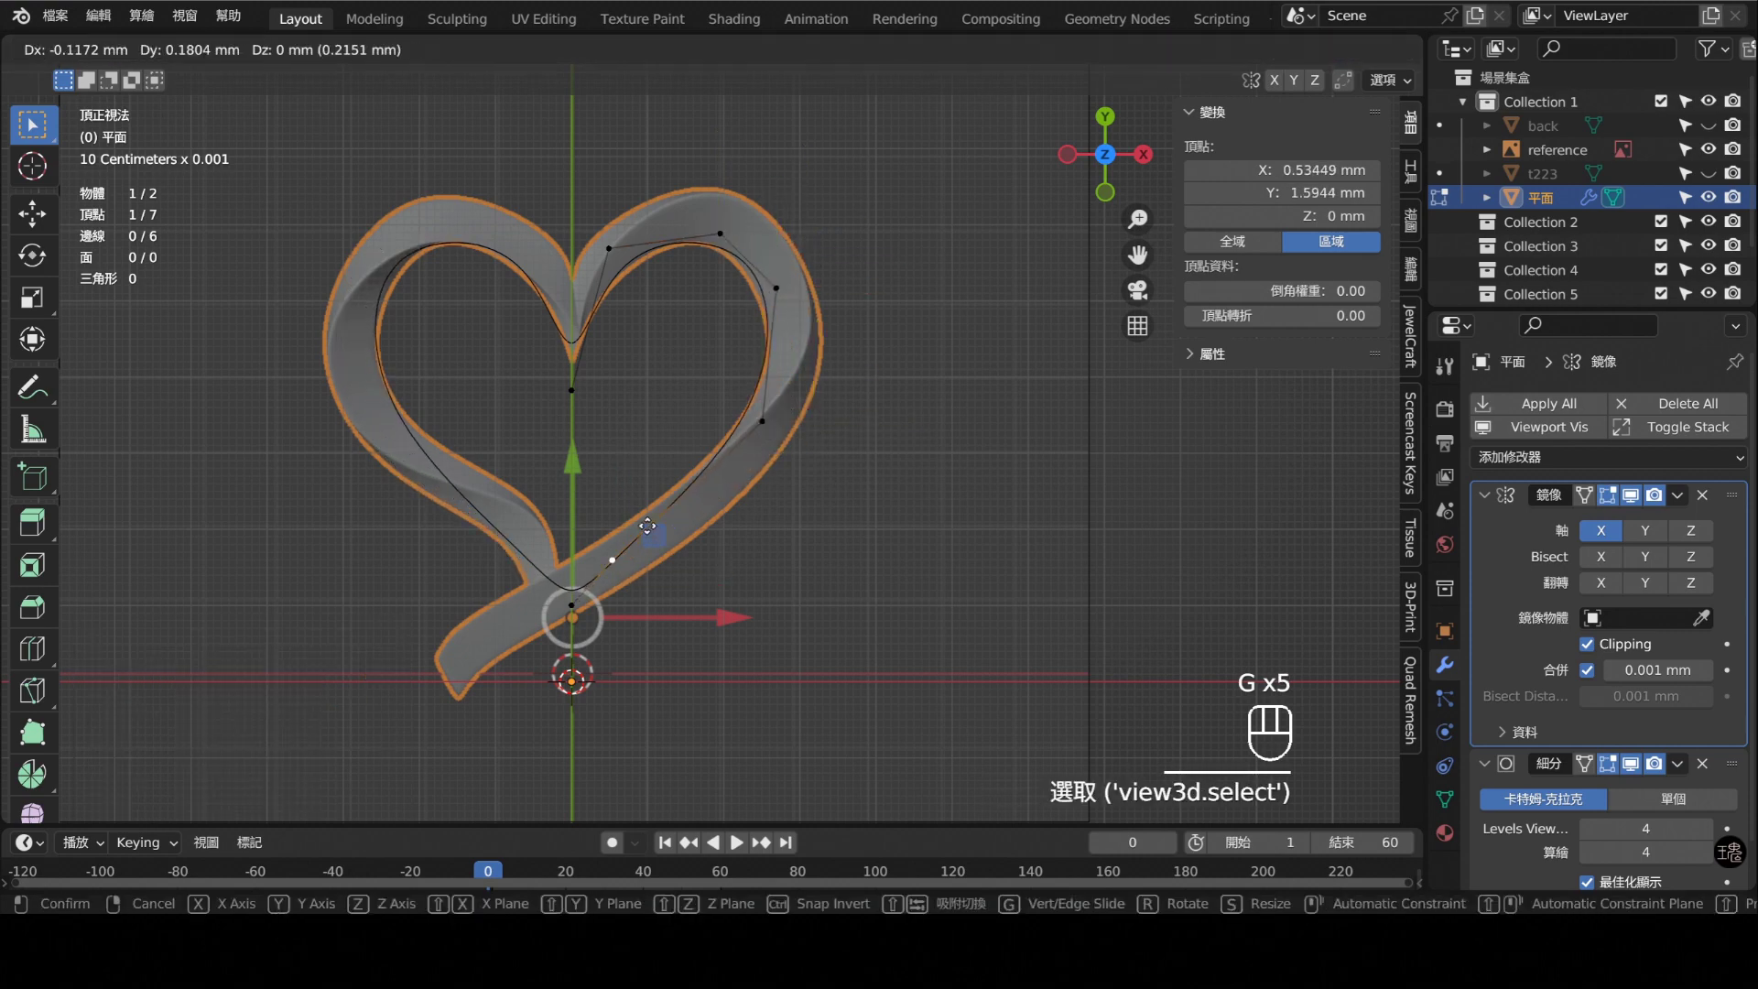
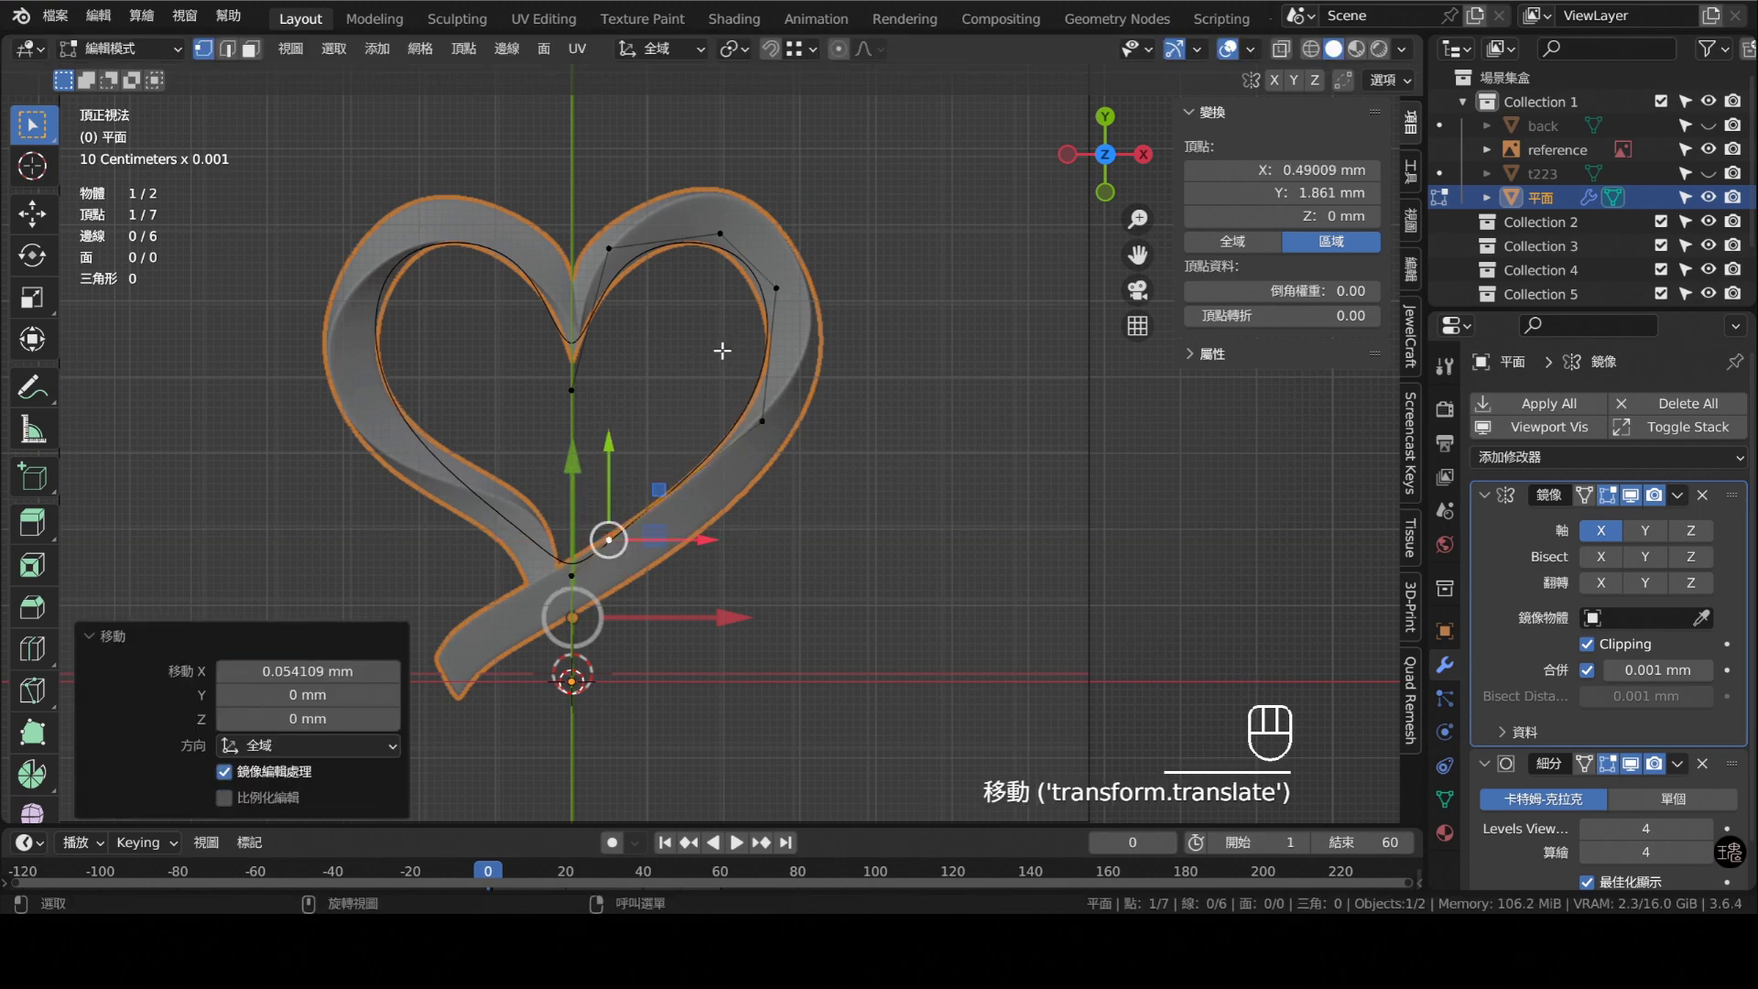
- Select the whole heart wire and offset its edges by 0.2 into a flat ribbon of faces
{"action": "key", "text": "a"}
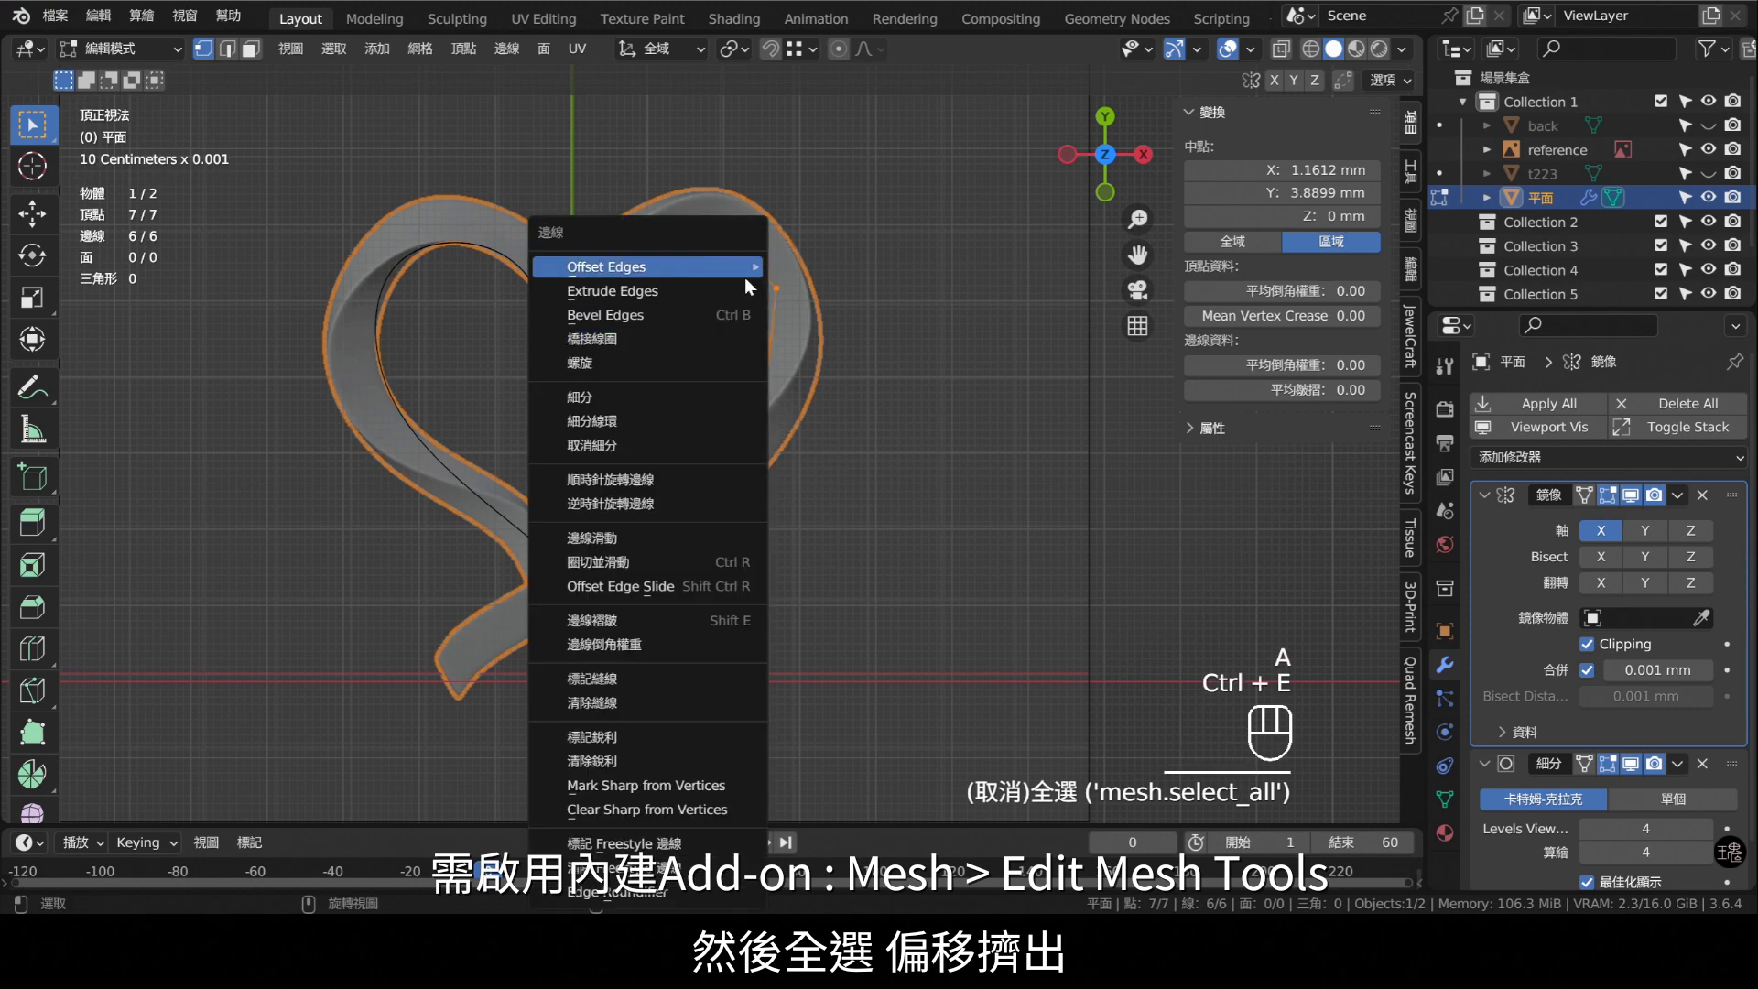
{"action": "key", "text": "ctrl+e"}
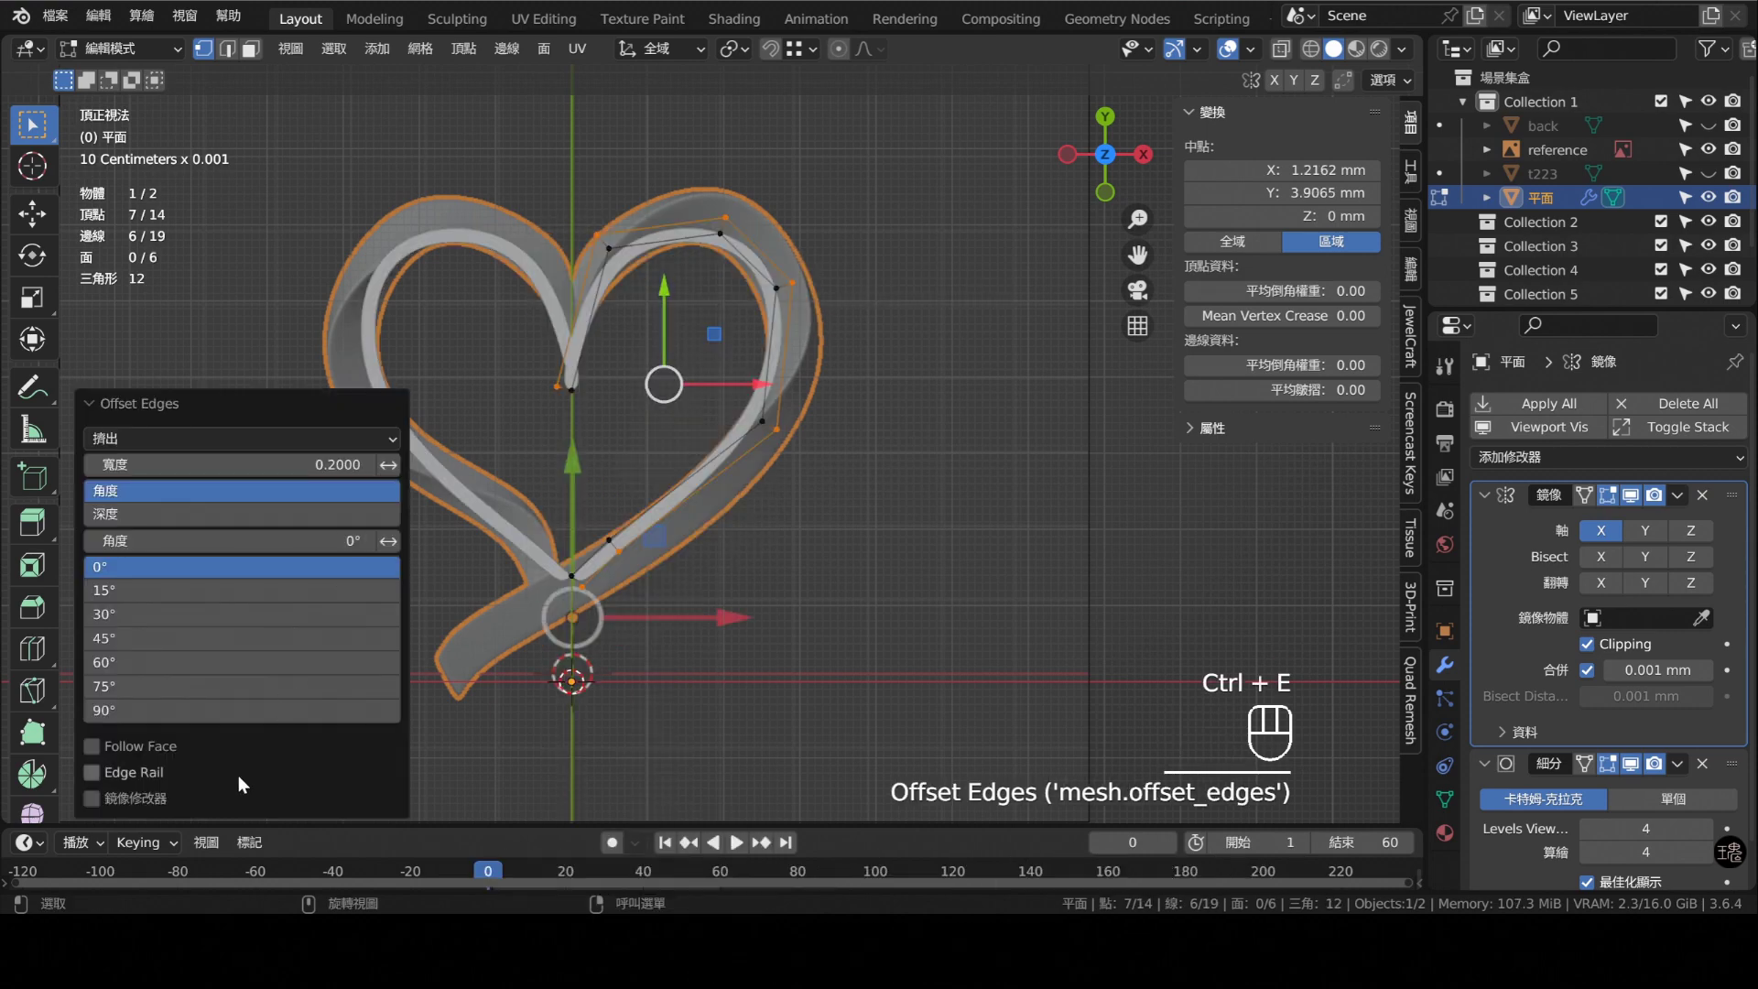
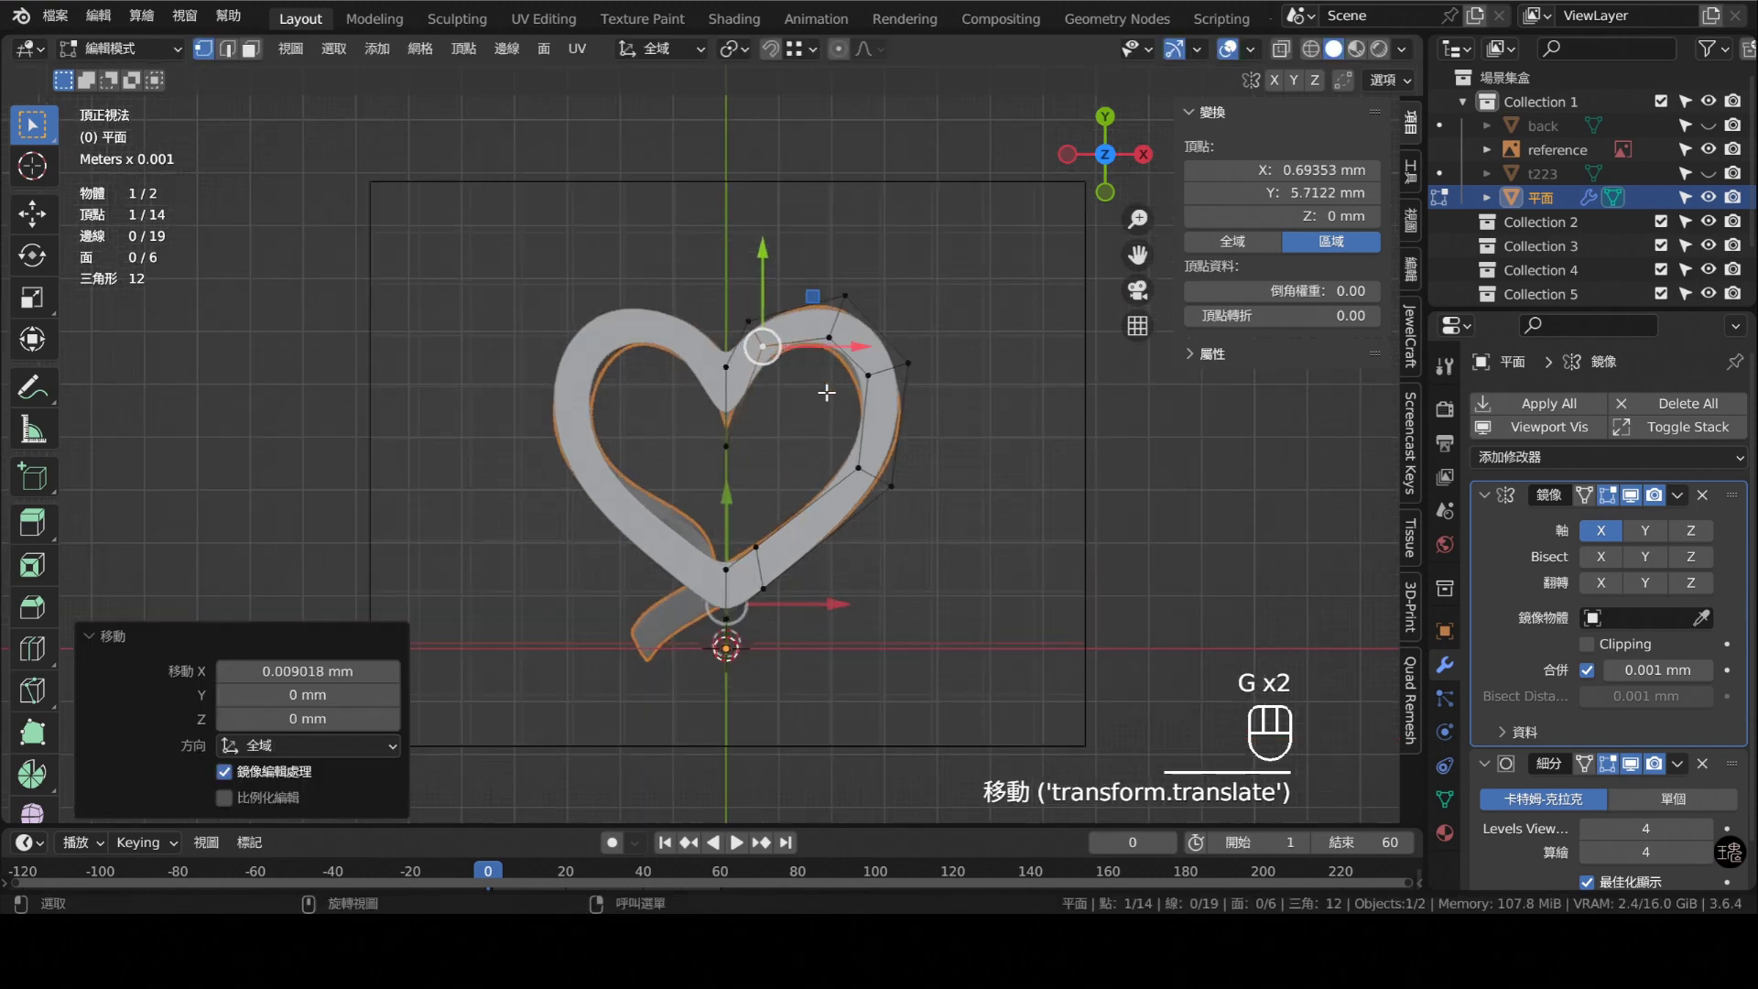
- Nudge the crossing and top vertices to match the reference, then check the smoothed band in Object Mode
{"action": "key", "text": "Tab"}
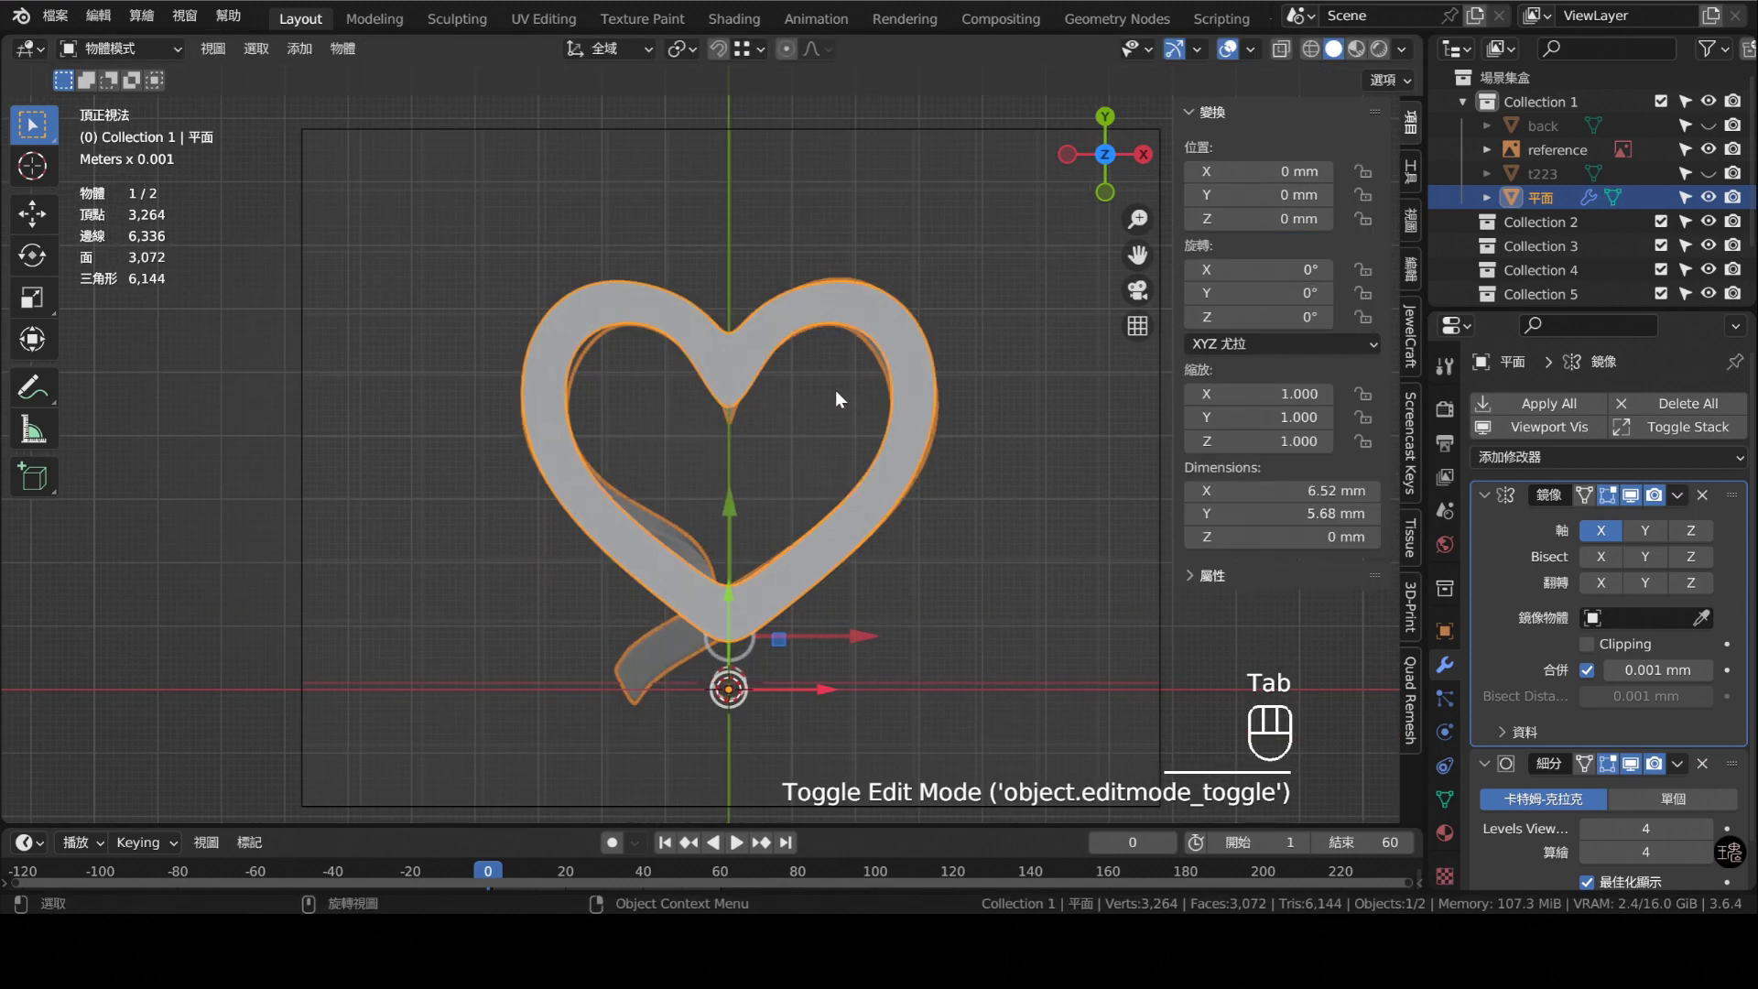
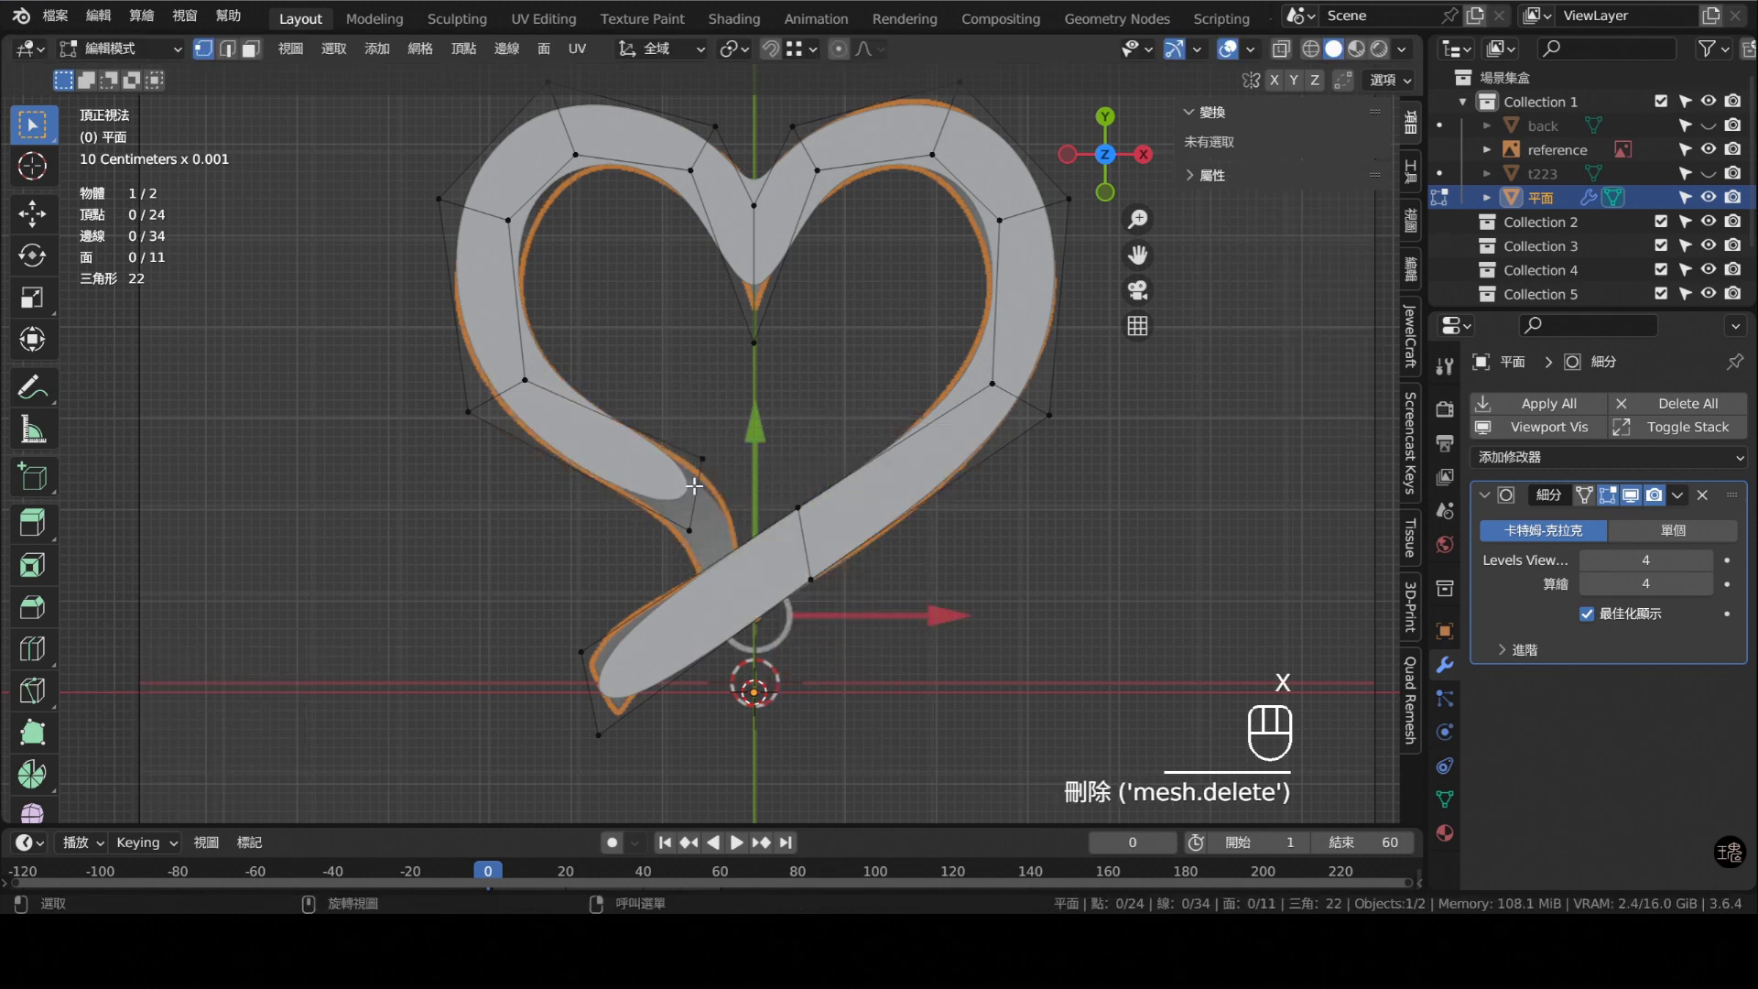
{"action": "left_click", "coordinate": [691, 529]}
{"action": "left_click", "coordinate": [697, 495]}
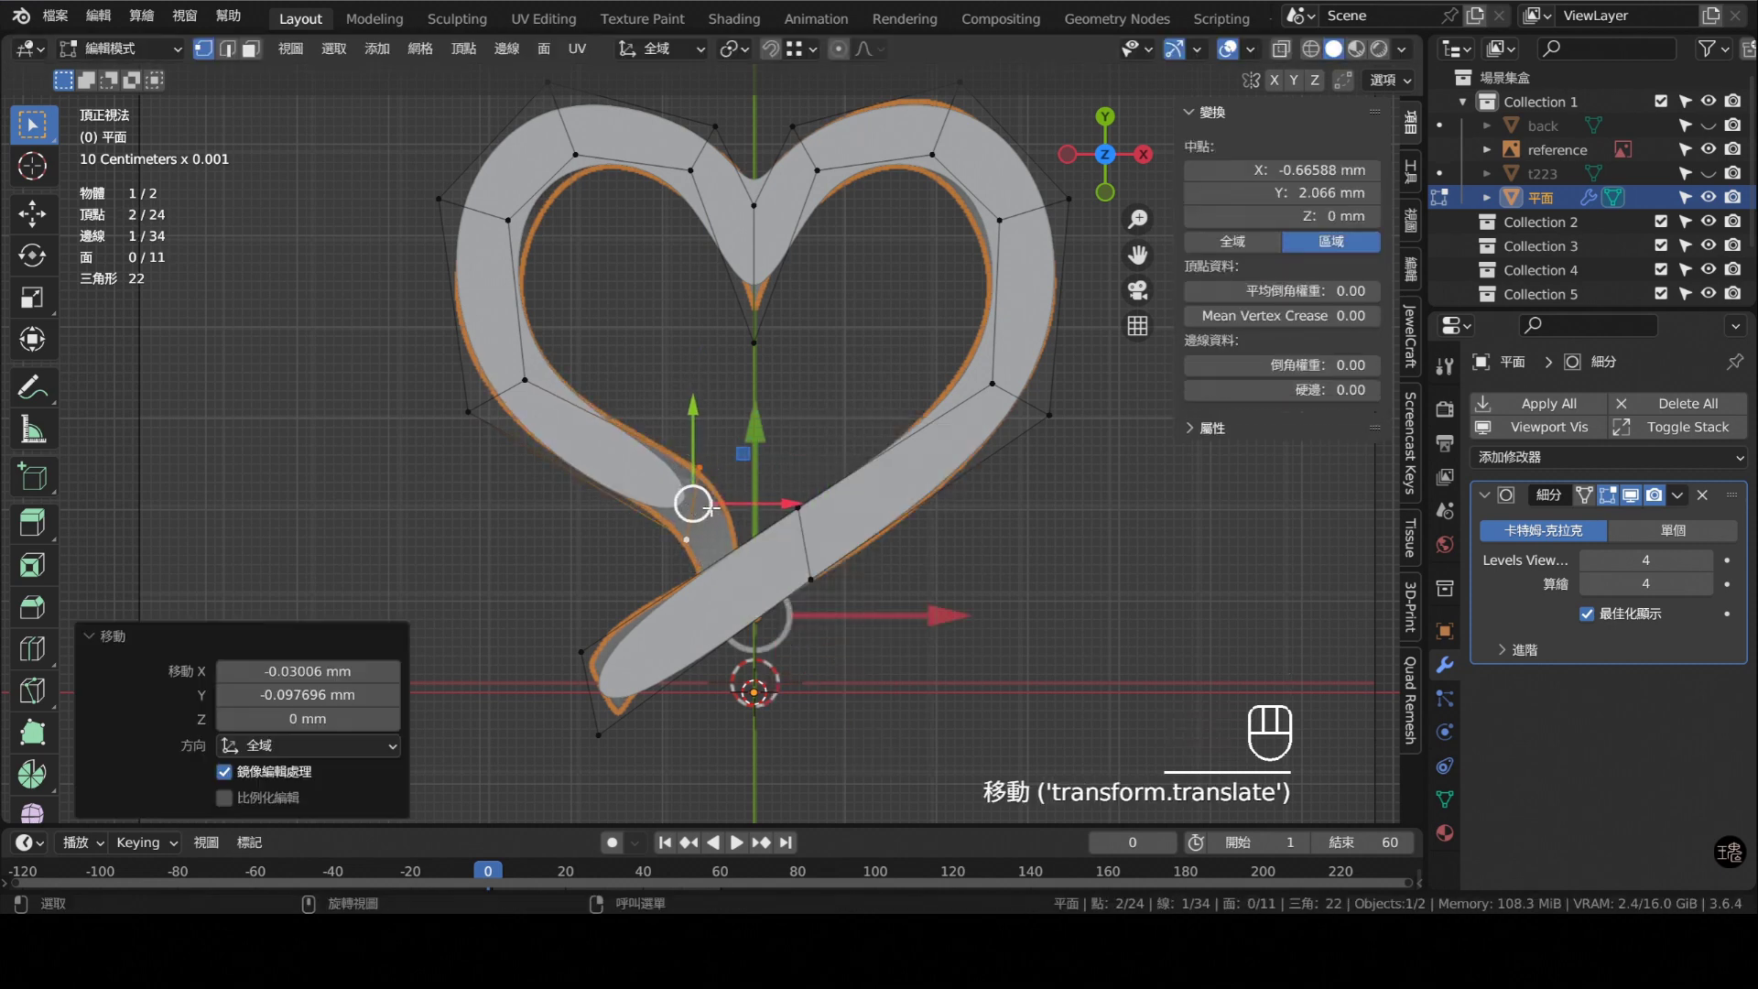
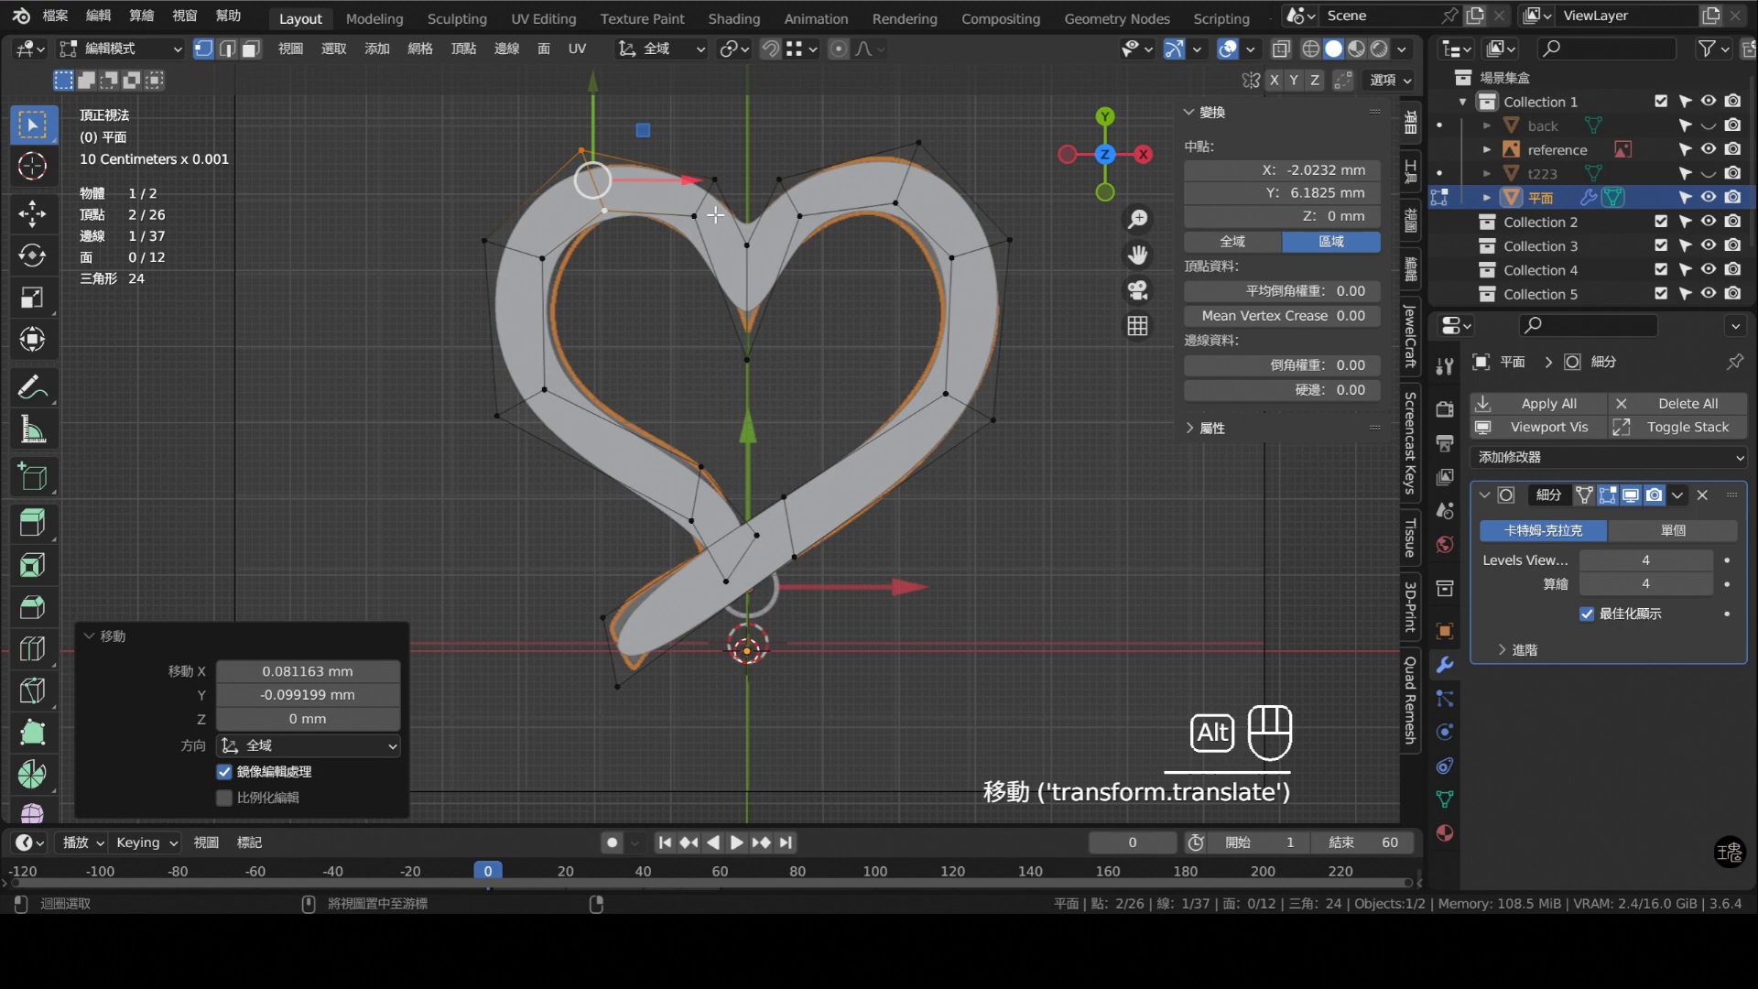
{"action": "left_click_drag", "start_coordinate": [834, 351], "coordinate": [806, 394]}
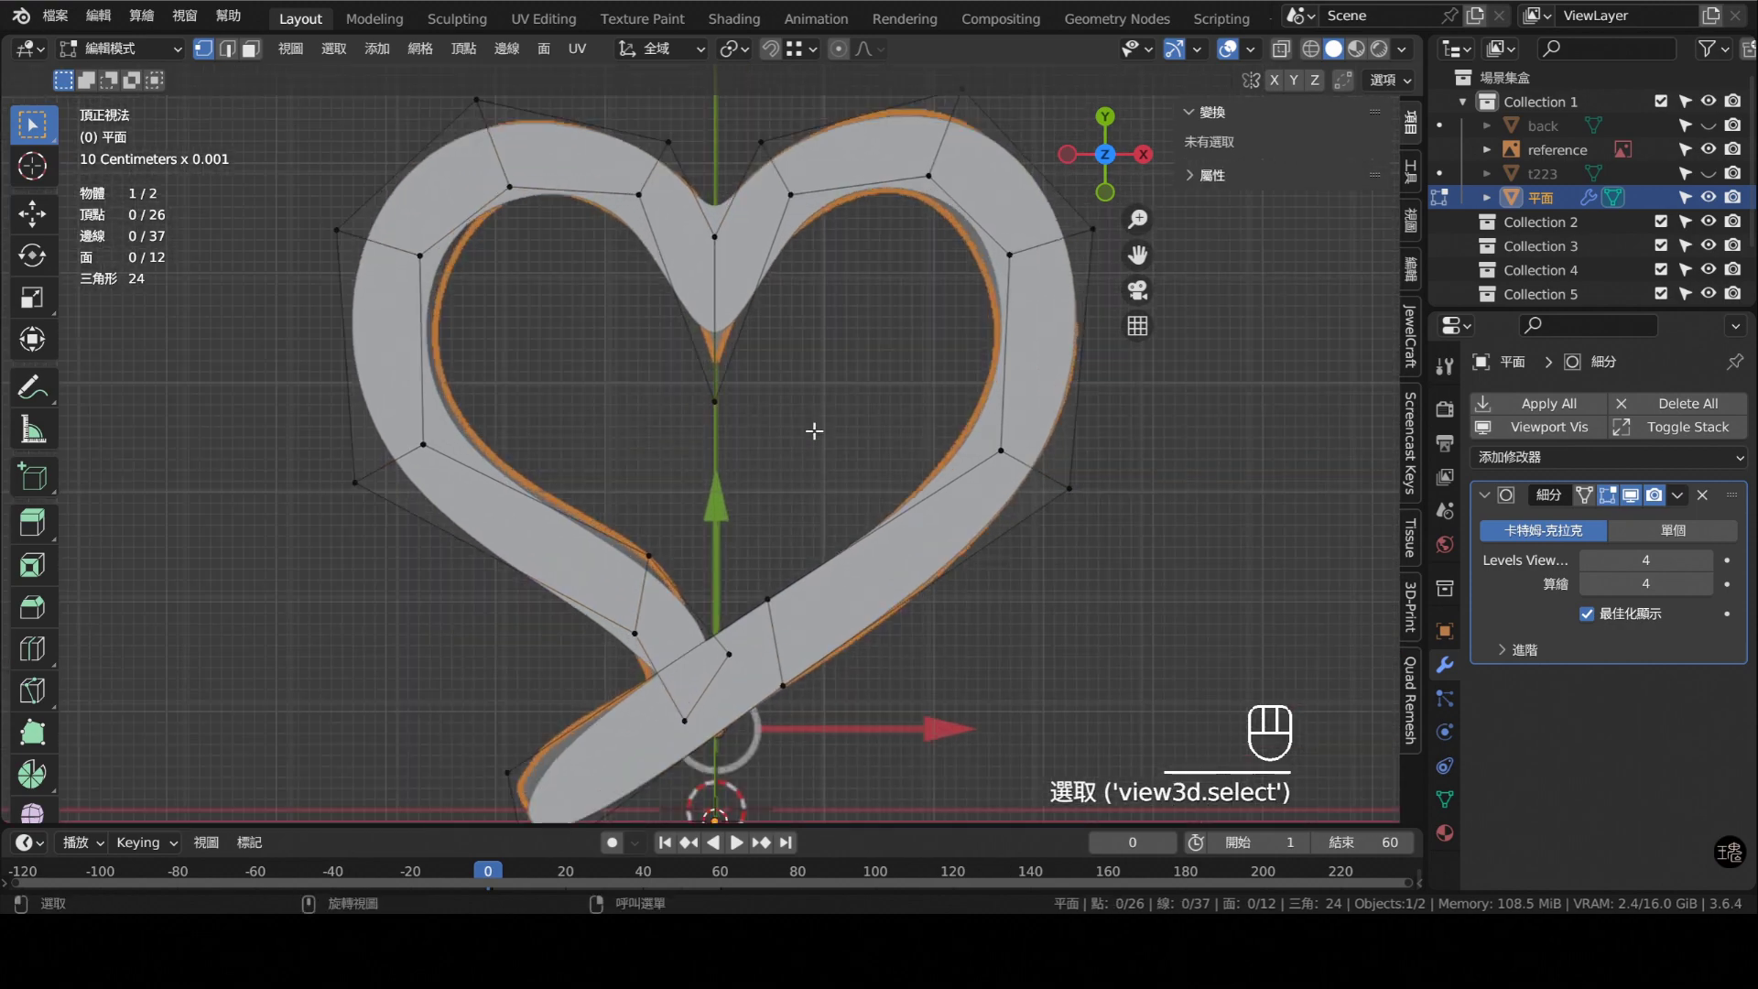
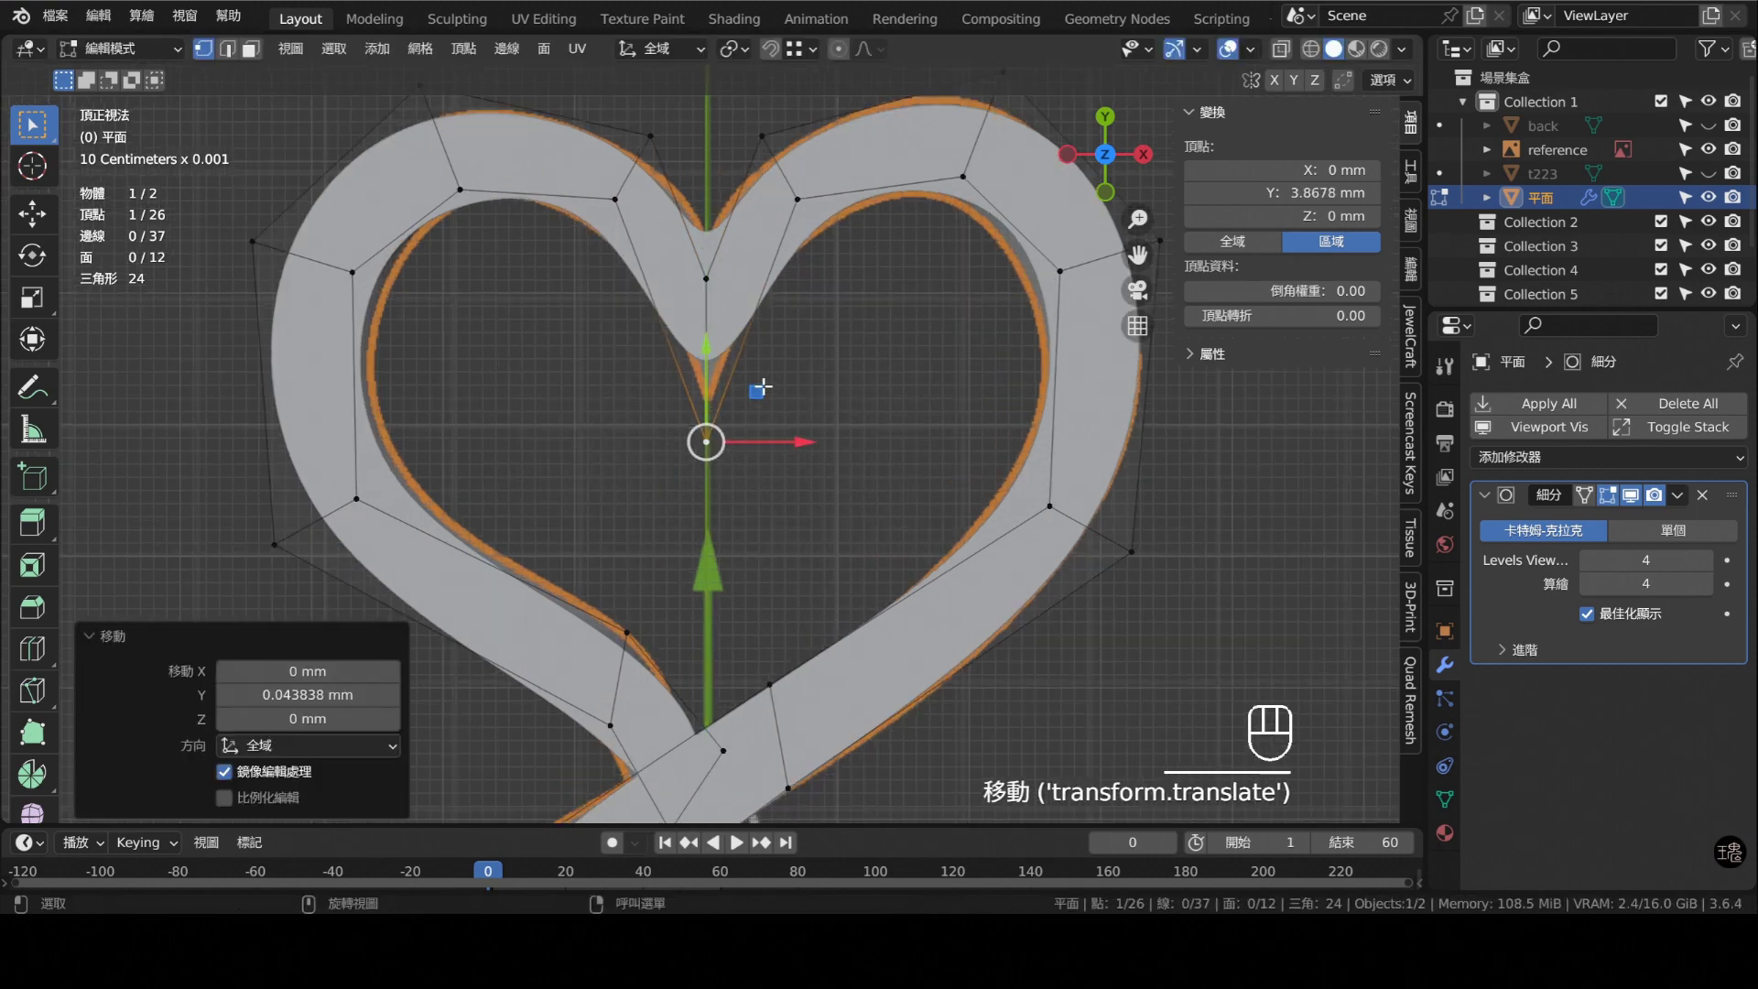
{"action": "left_click", "coordinate": [869, 365]}
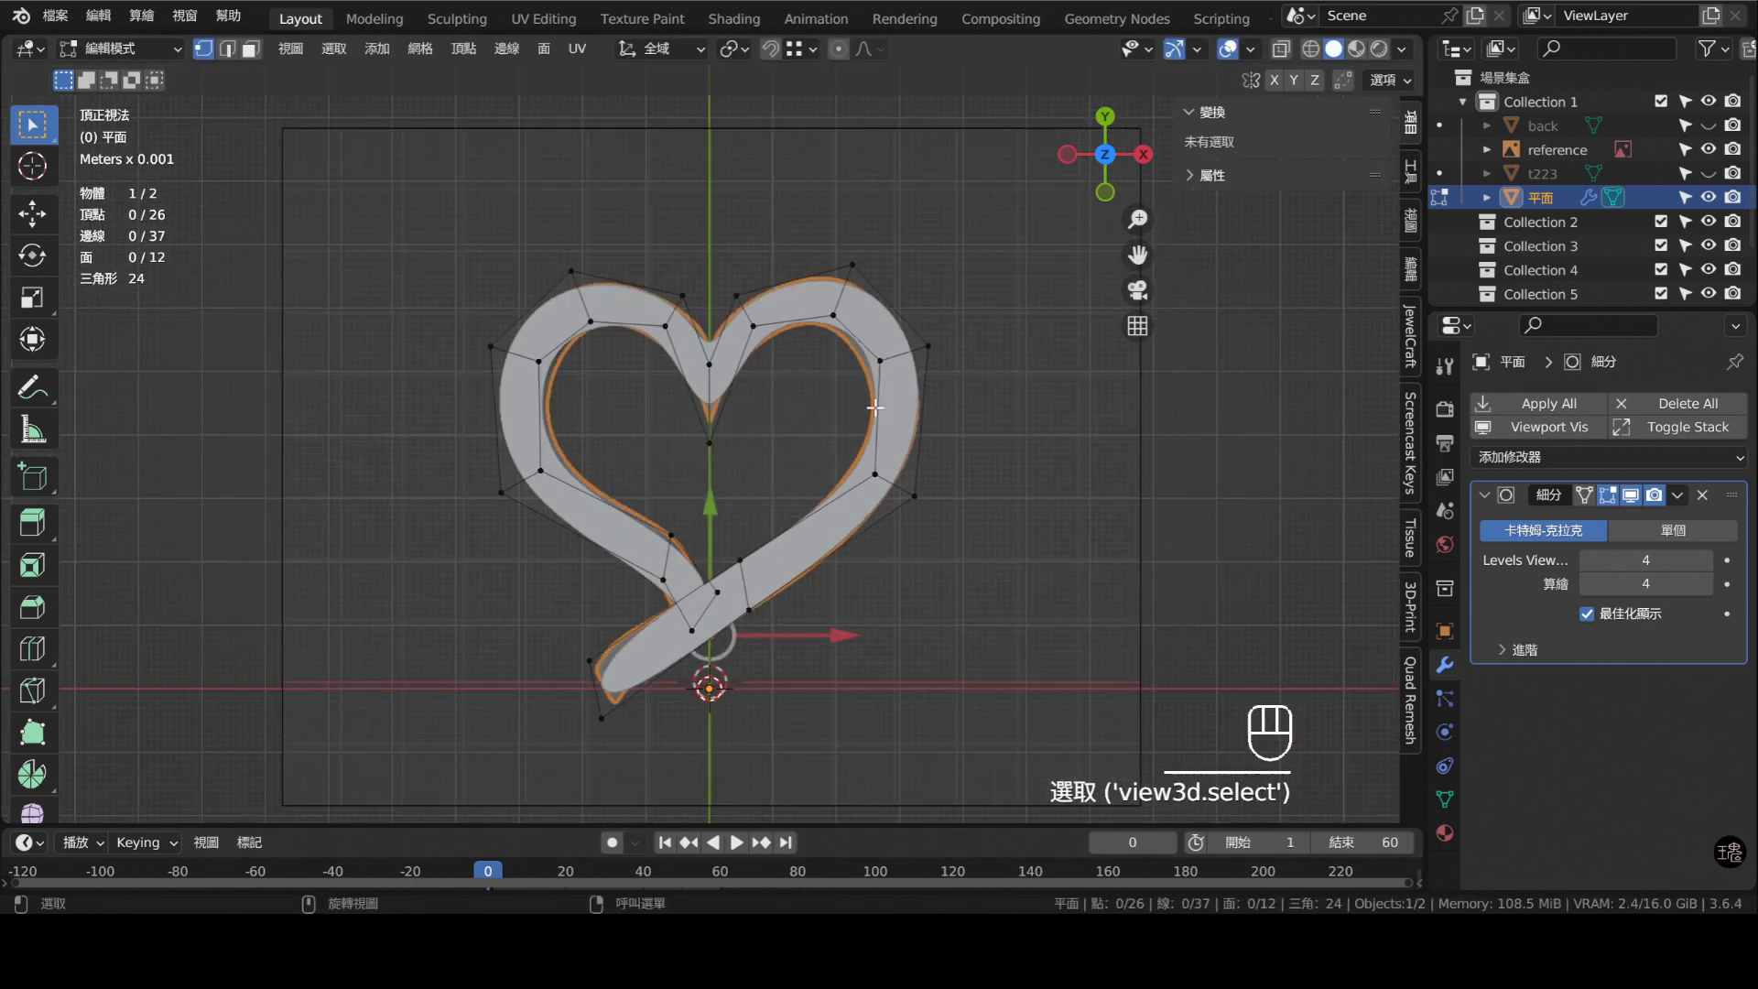
{"action": "key", "text": "Tab"}
{"action": "left_click_drag", "start_coordinate": [773, 465], "coordinate": [781, 440]}
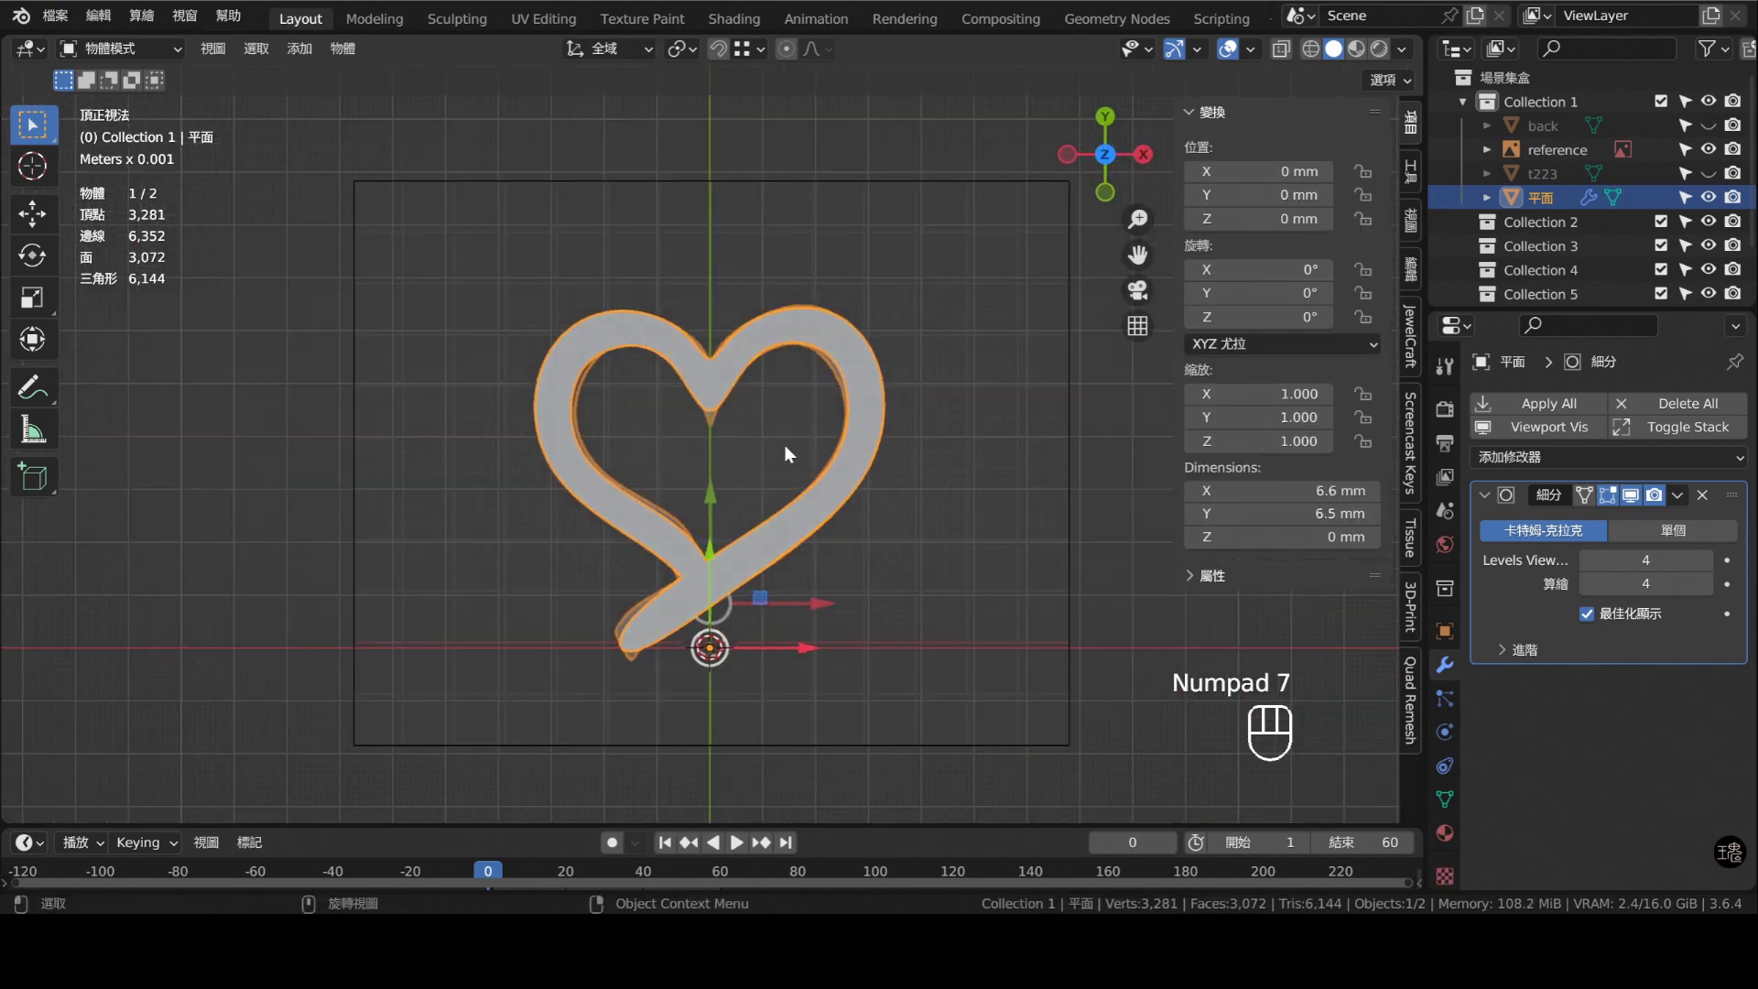
- Return to Edit Mode to scale outer vertices on the heart's right lobe
{"action": "key", "text": "Tab"}
{"action": "middle_click", "coordinate": [764, 431]}
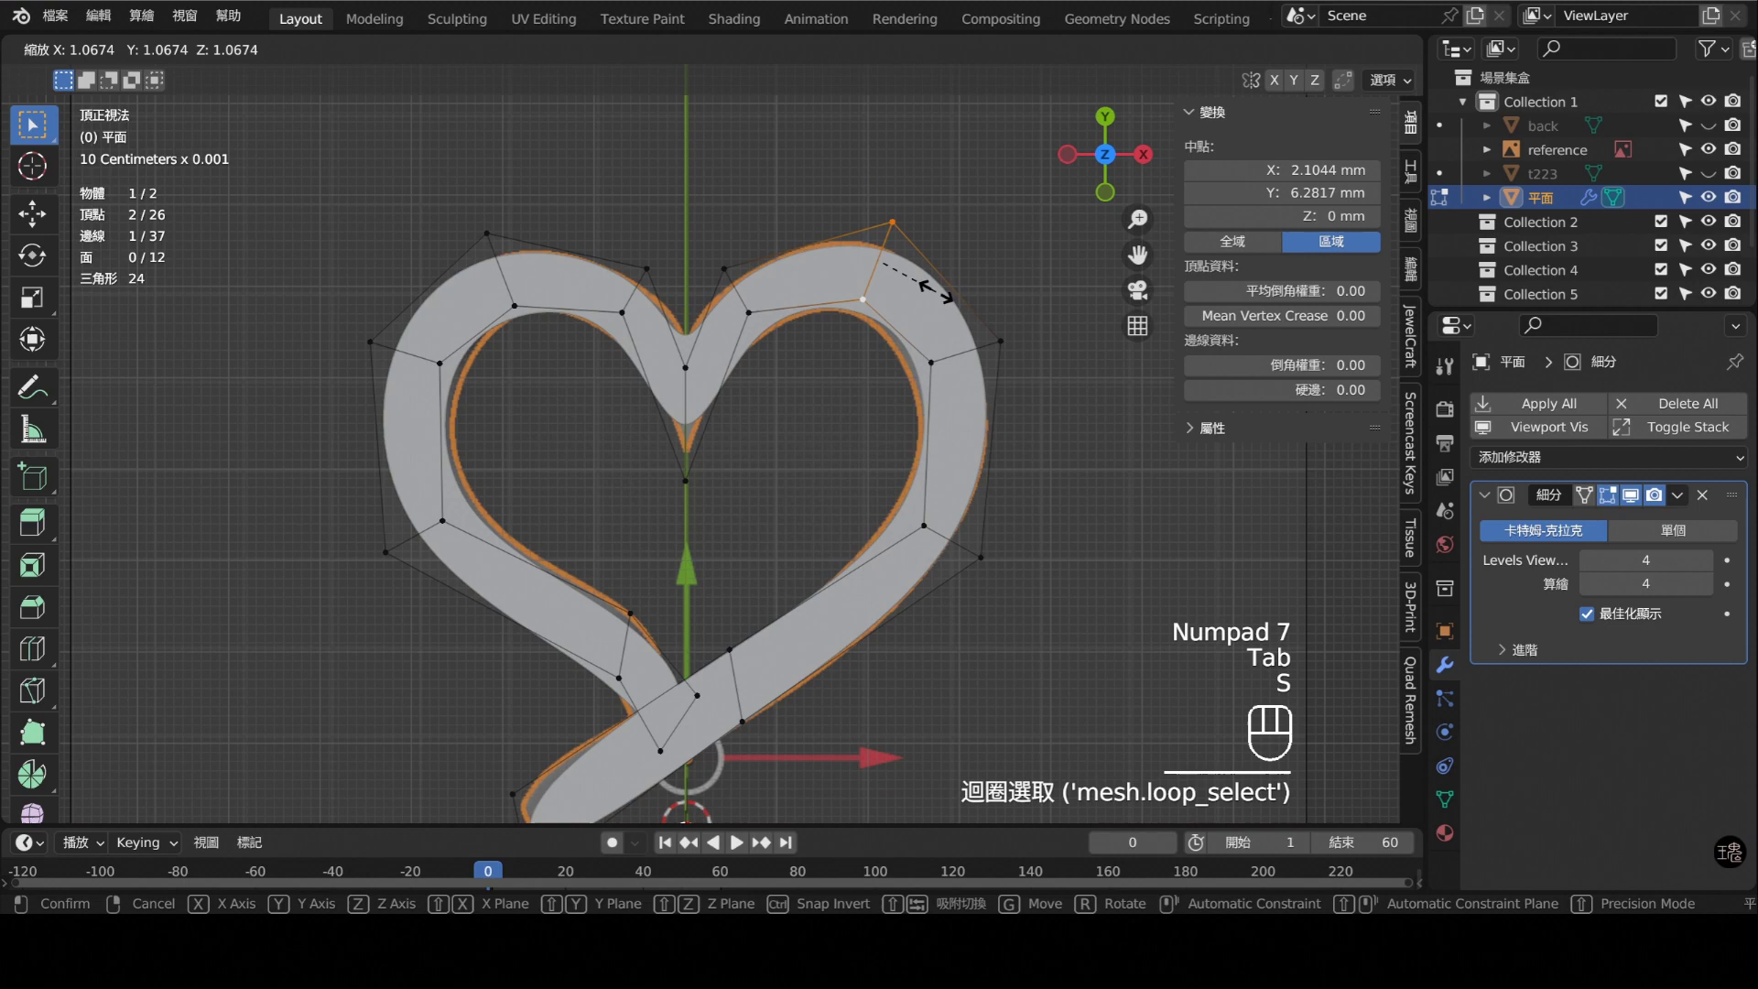
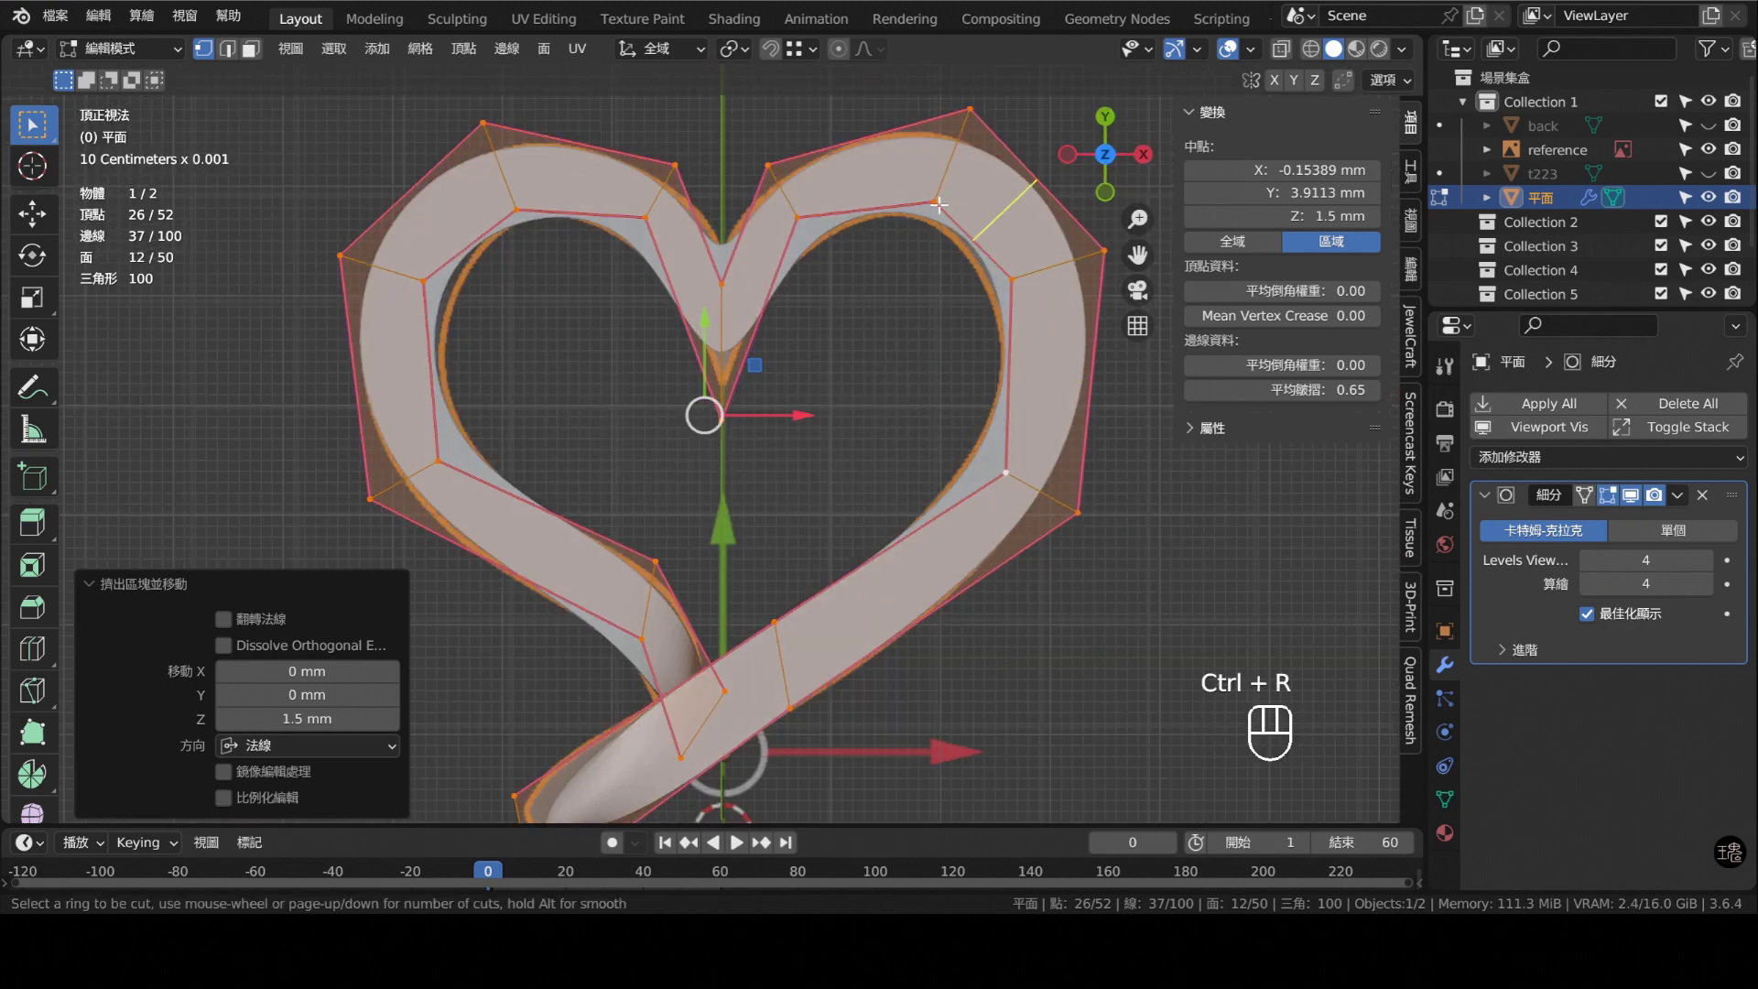
- Cut a centre loop along the ribbon and lower the crossing tail's end vertex on Z to tuck it inside
{"action": "left_click_drag", "start_coordinate": [1051, 664], "coordinate": [1013, 462]}
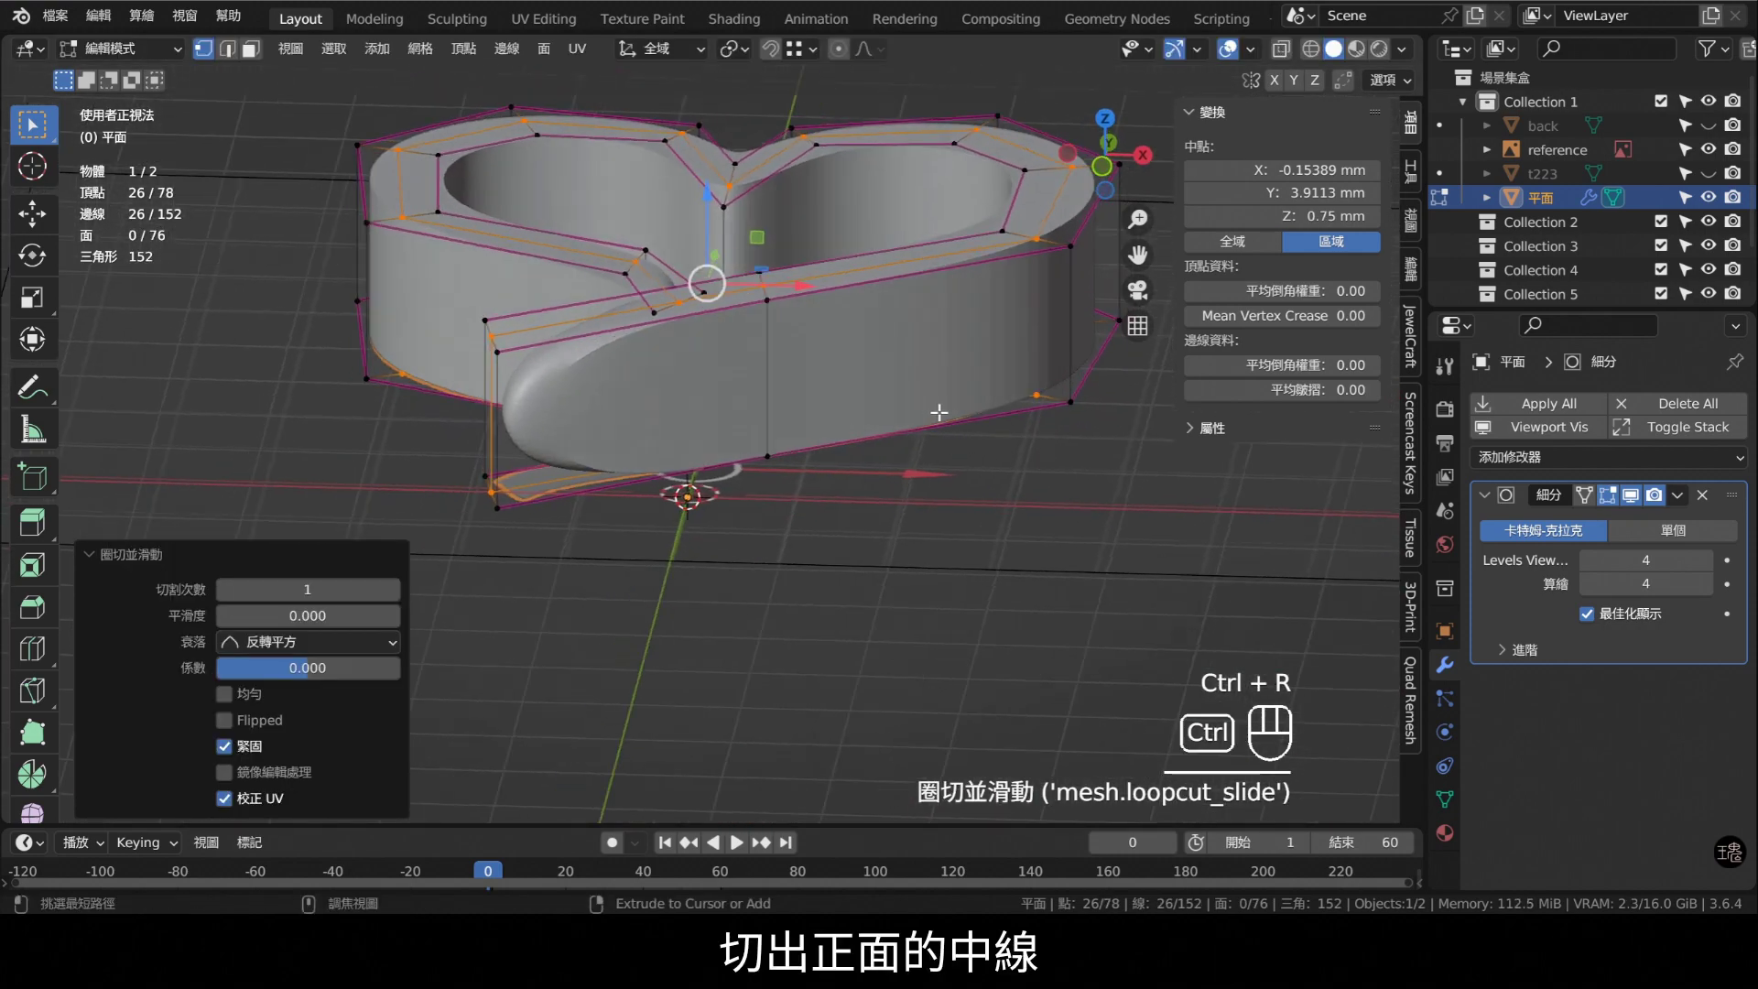
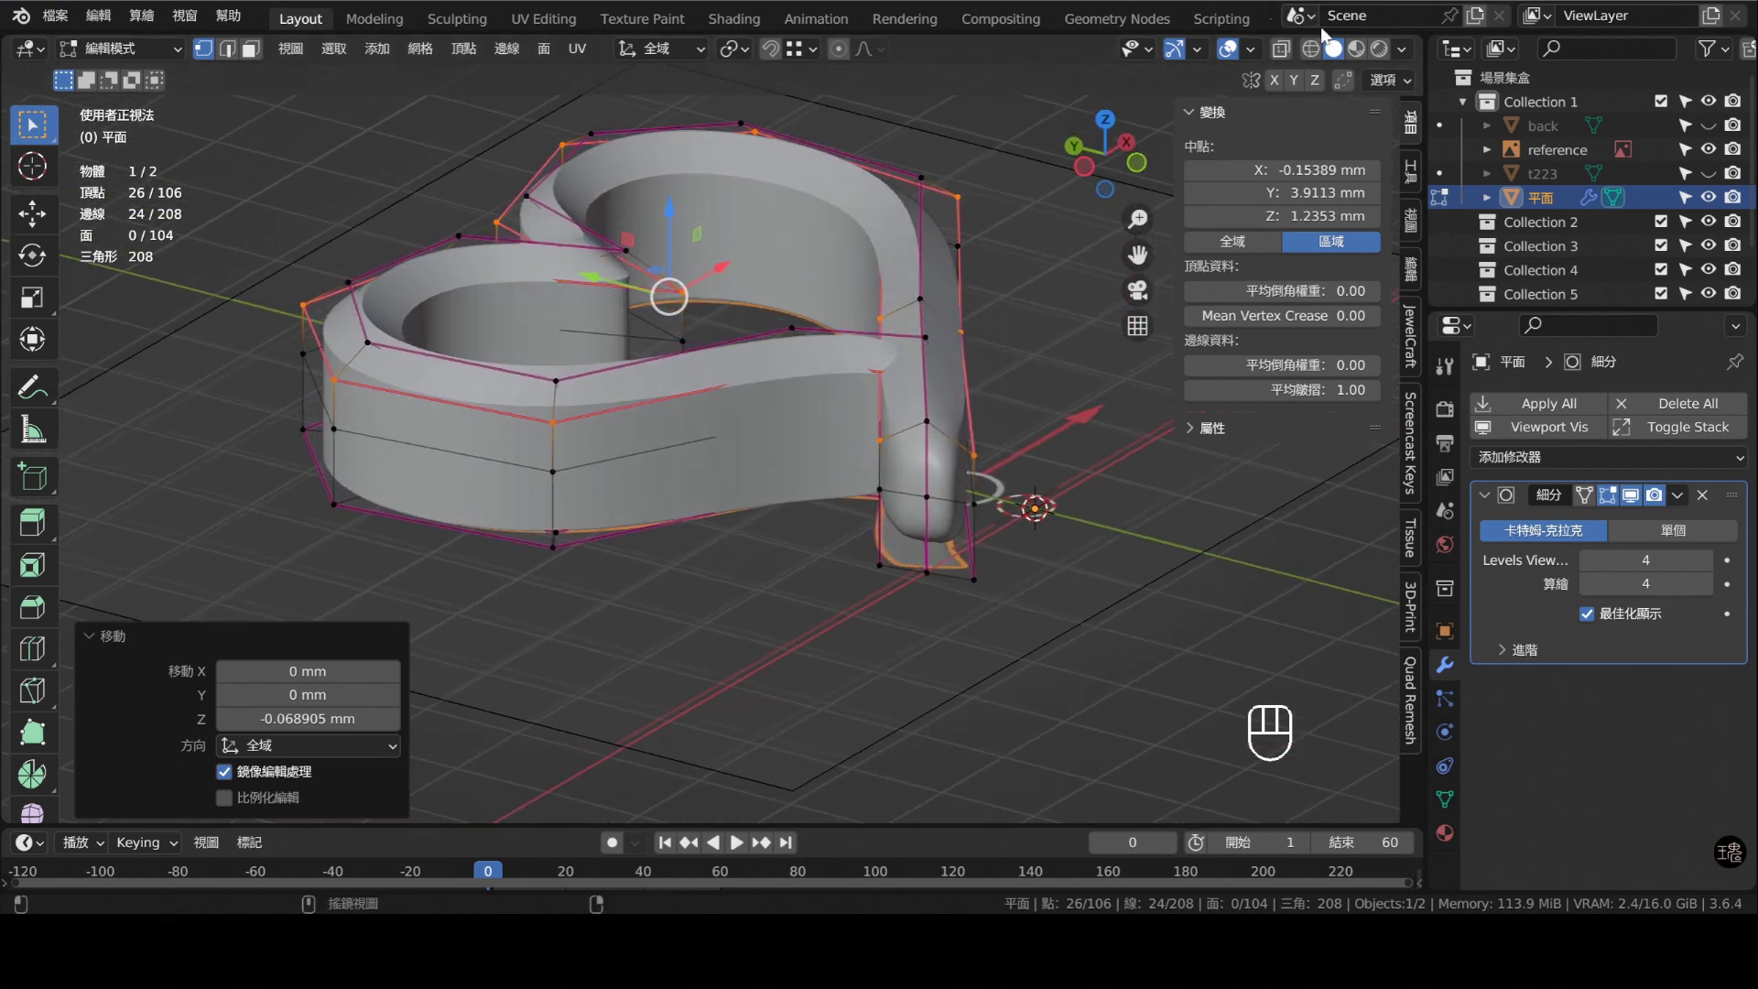
{"action": "middle_click", "coordinate": [843, 368]}
{"action": "left_click_drag", "start_coordinate": [853, 388], "coordinate": [719, 353]}
{"action": "left_click_drag", "start_coordinate": [686, 345], "coordinate": [641, 347]}
{"action": "left_click", "coordinate": [632, 336]}
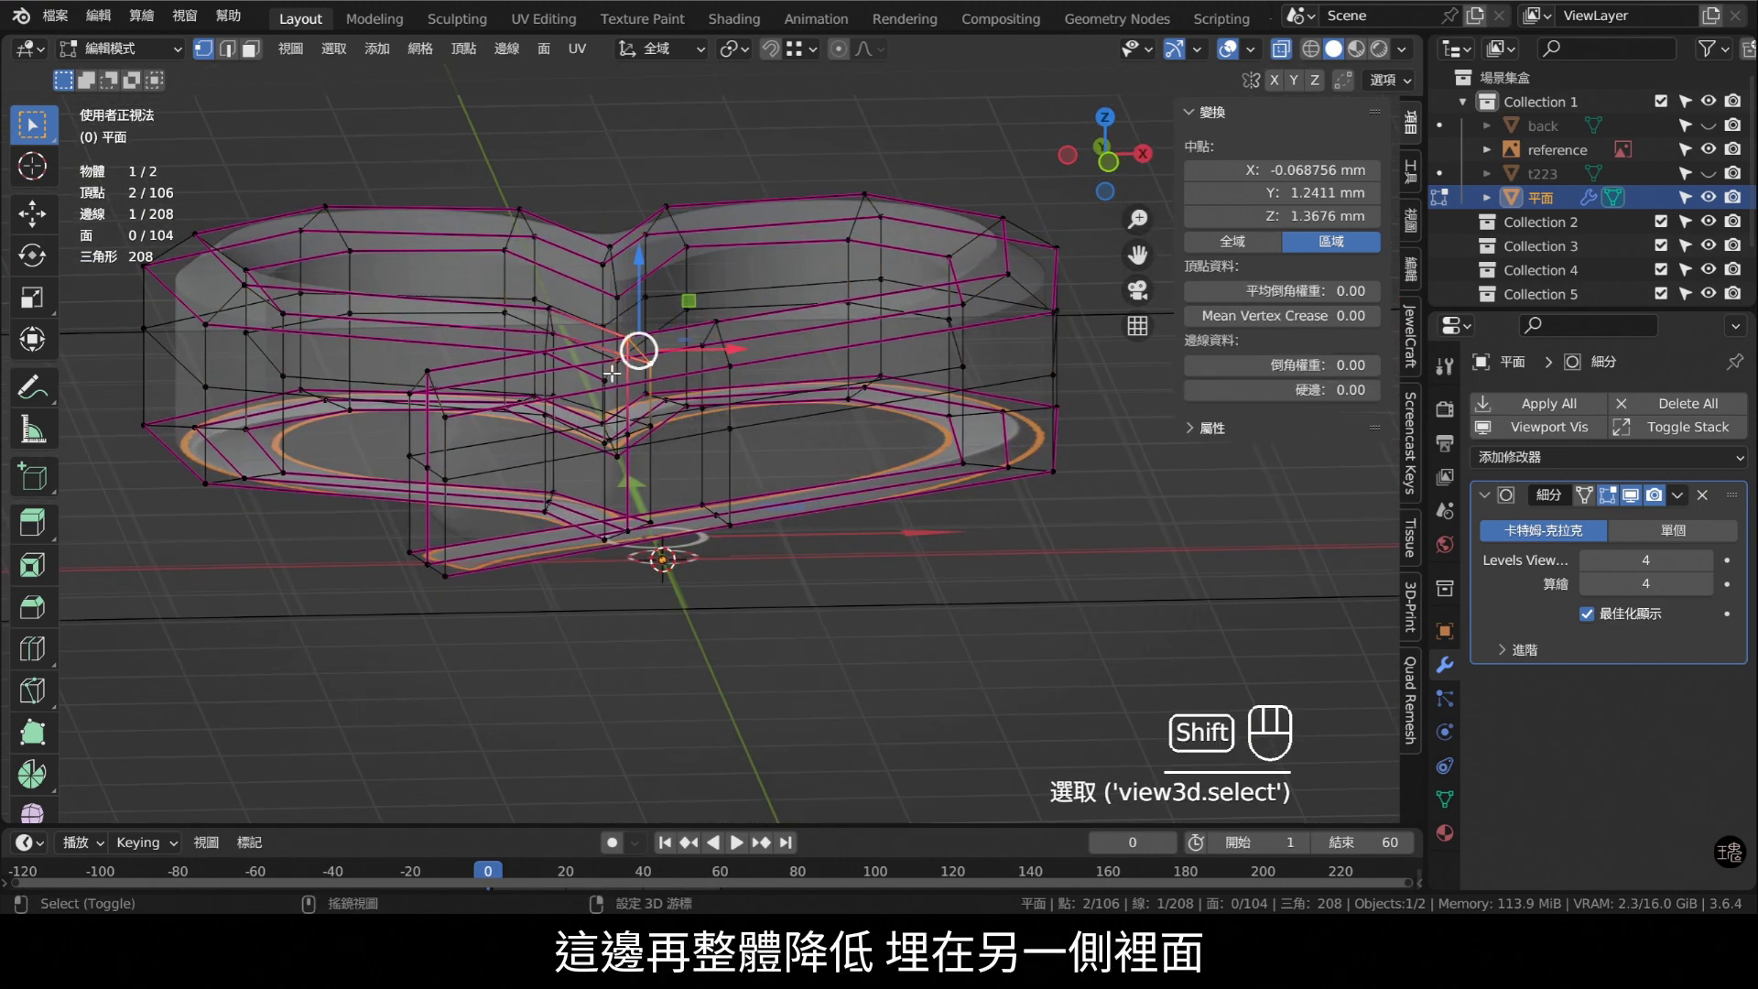
{"action": "left_click", "coordinate": [626, 292]}
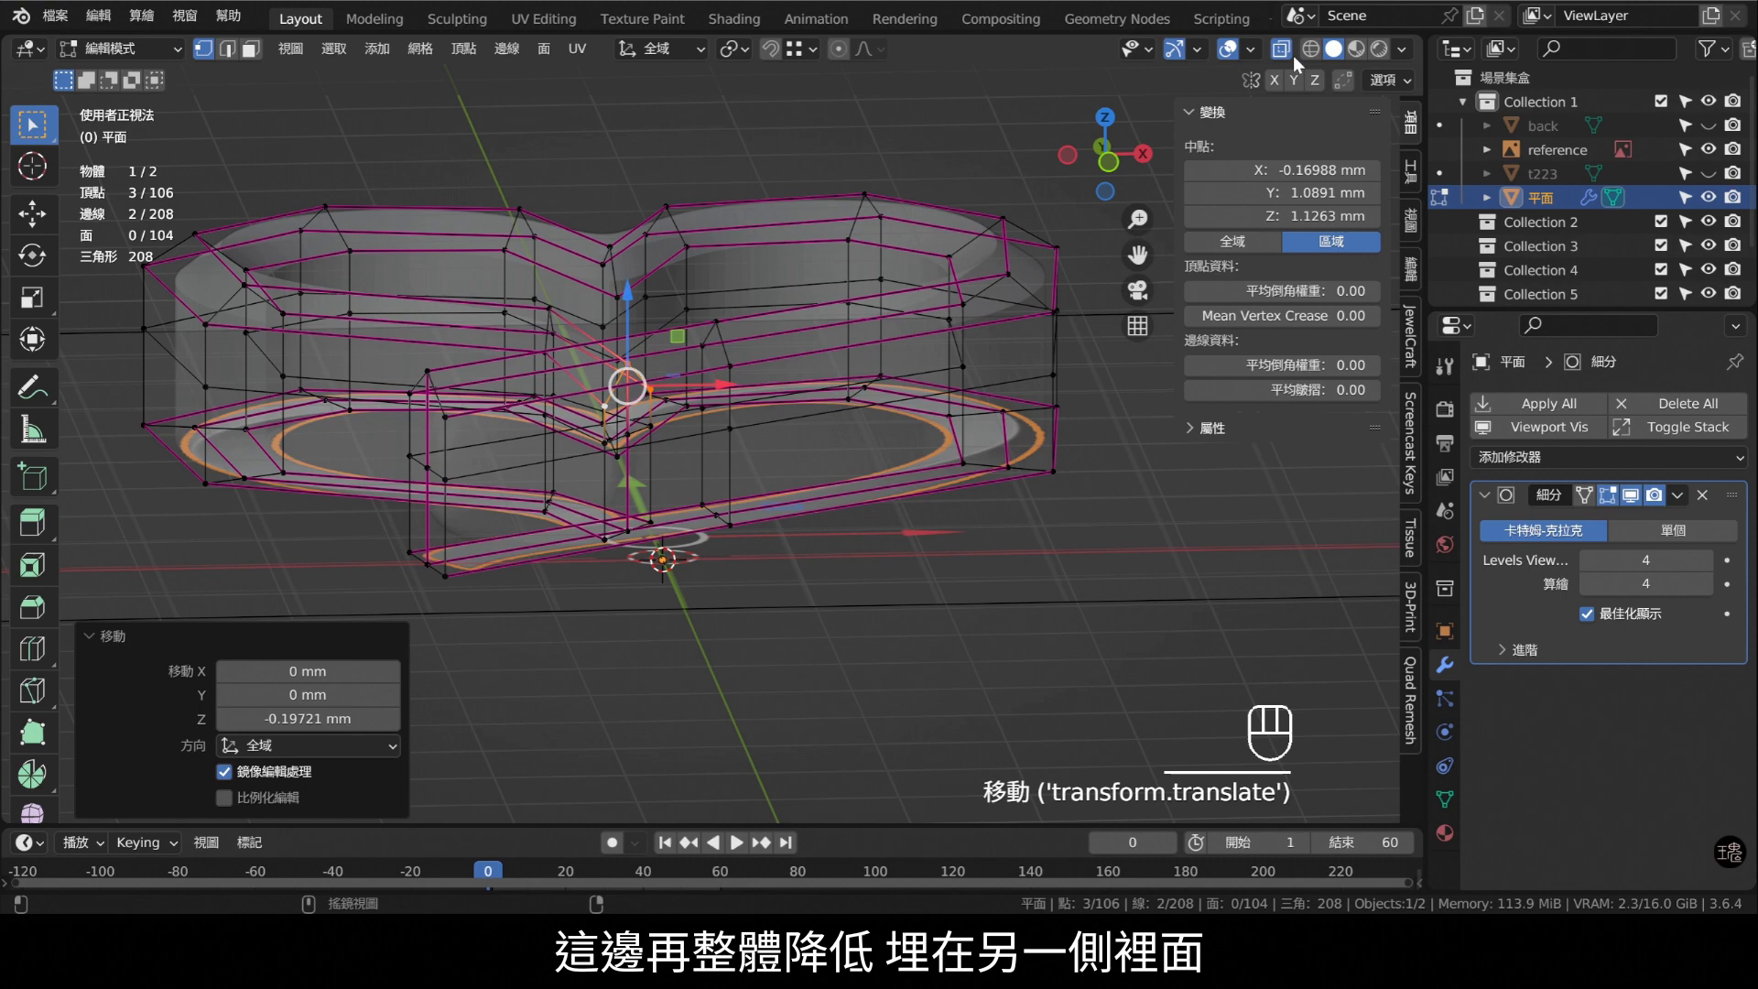
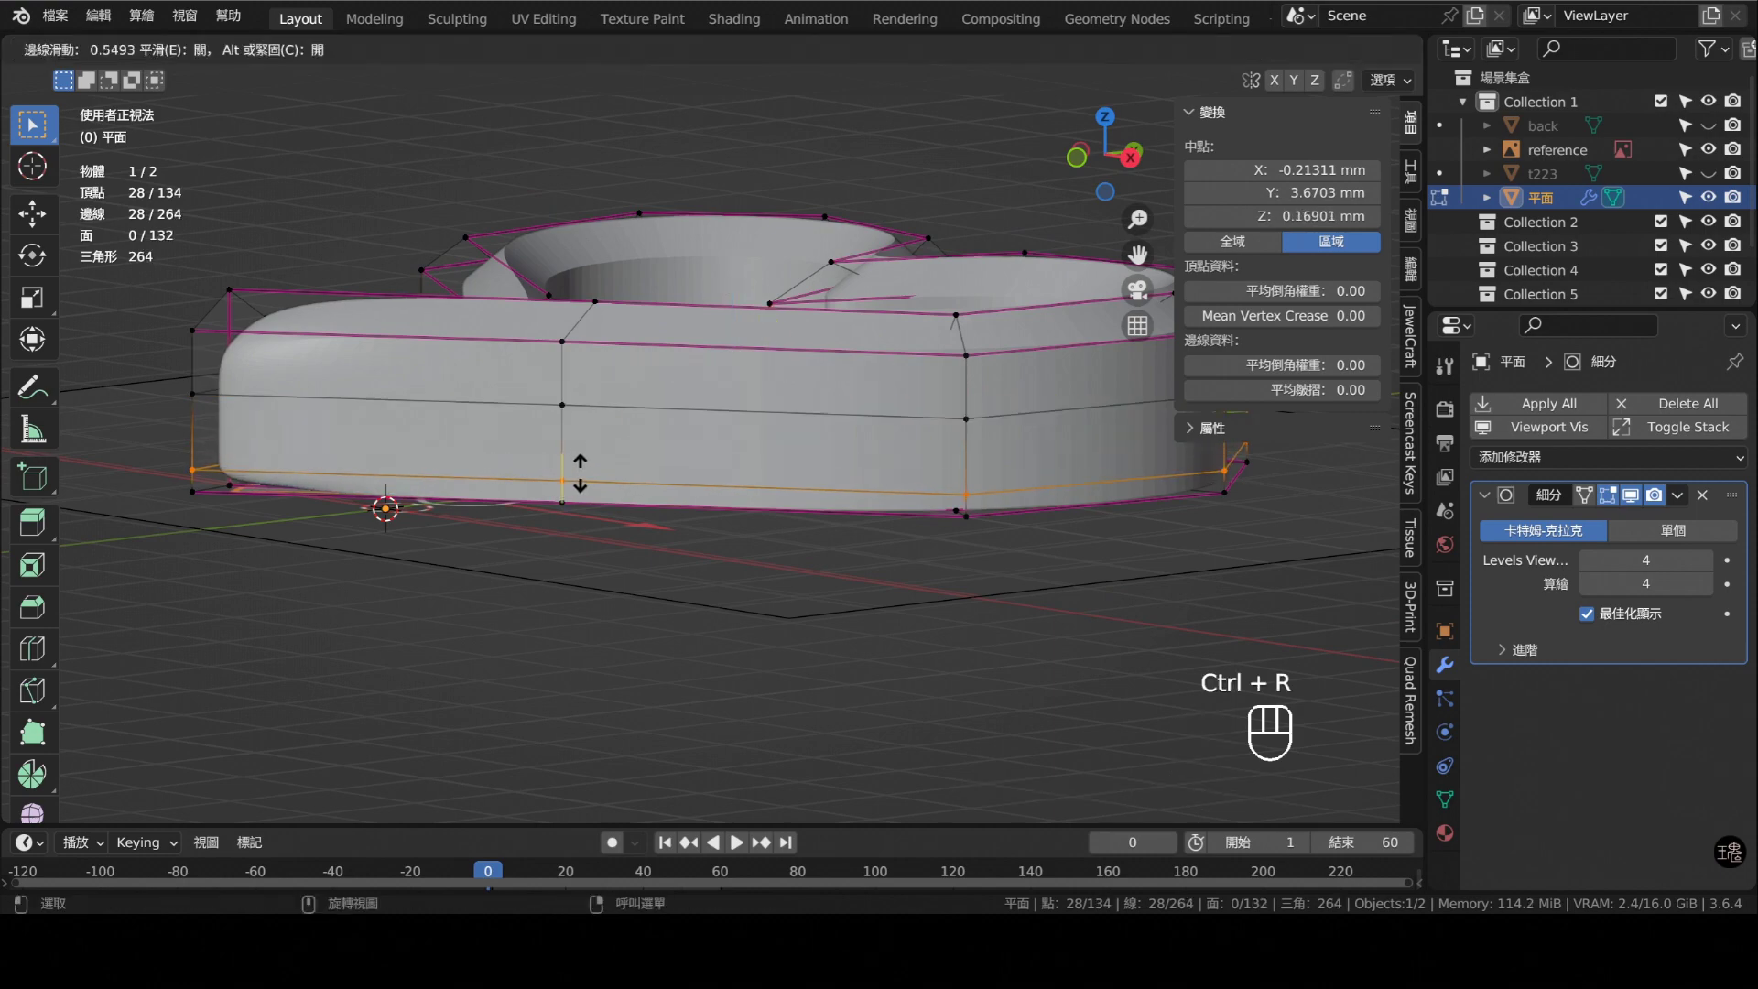
- Slide the new edge loop near the ribbon's lower edge and view the heart from above
{"action": "left_click_drag", "start_coordinate": [789, 435], "coordinate": [940, 559]}
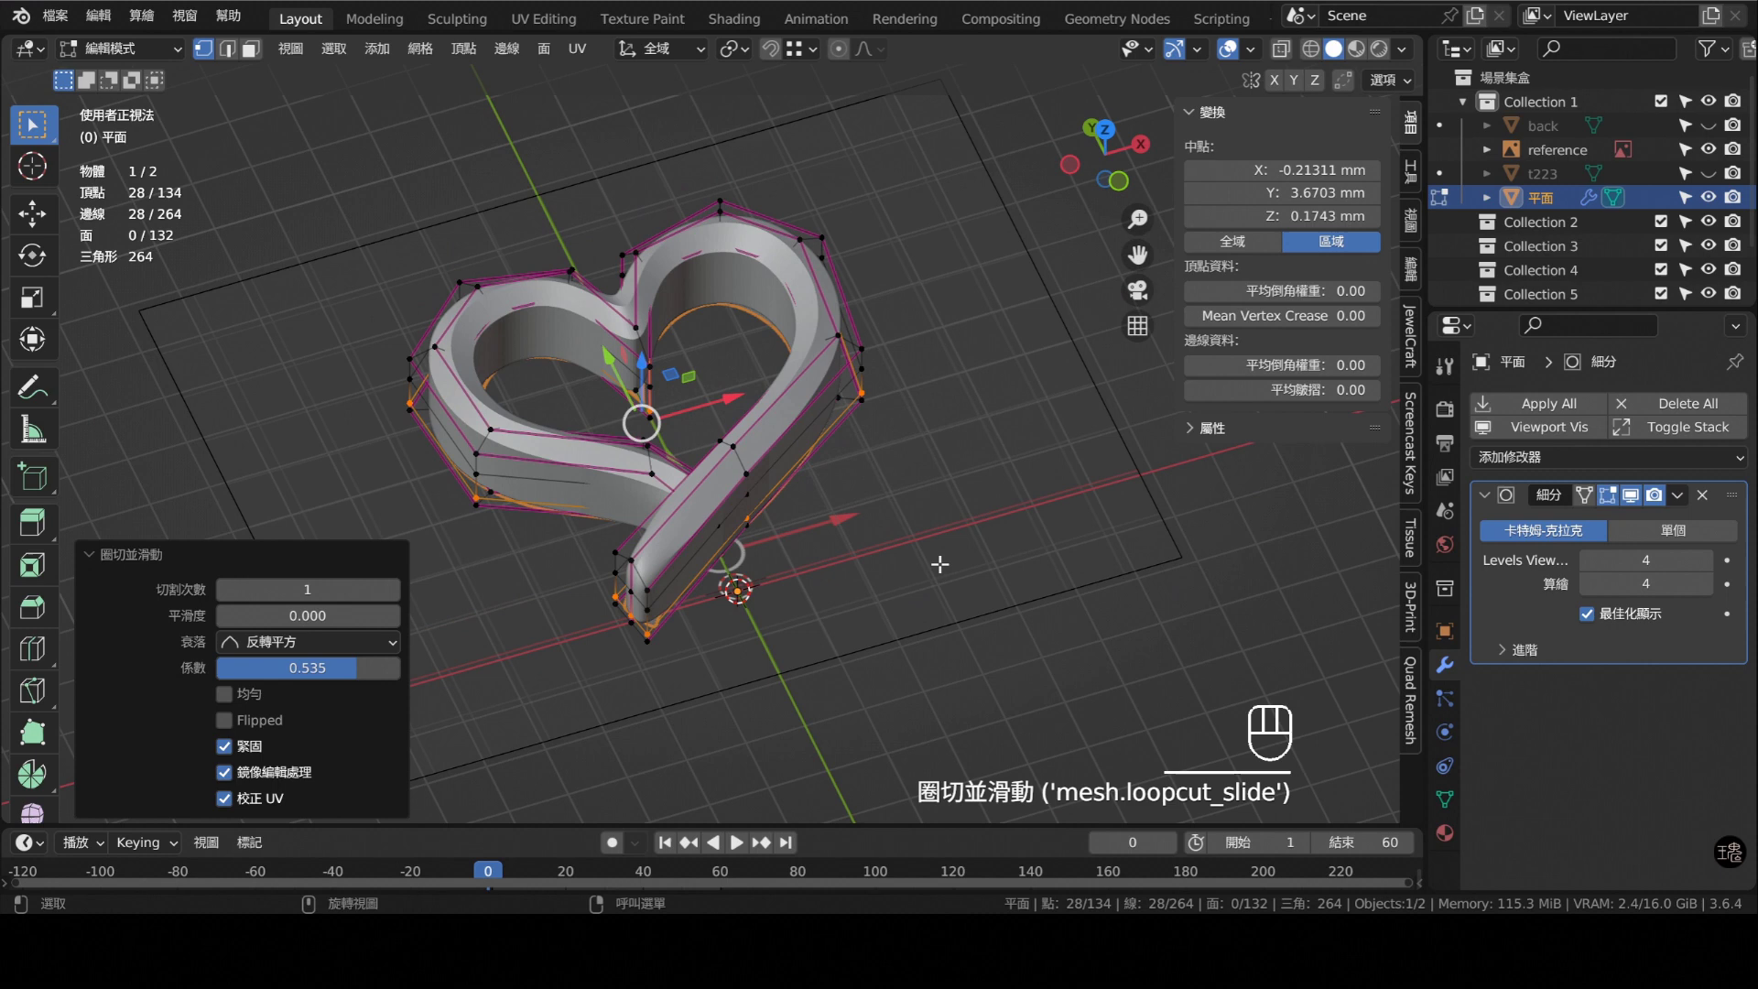
{"action": "key", "text": "Tab"}
{"action": "middle_click", "coordinate": [750, 298]}
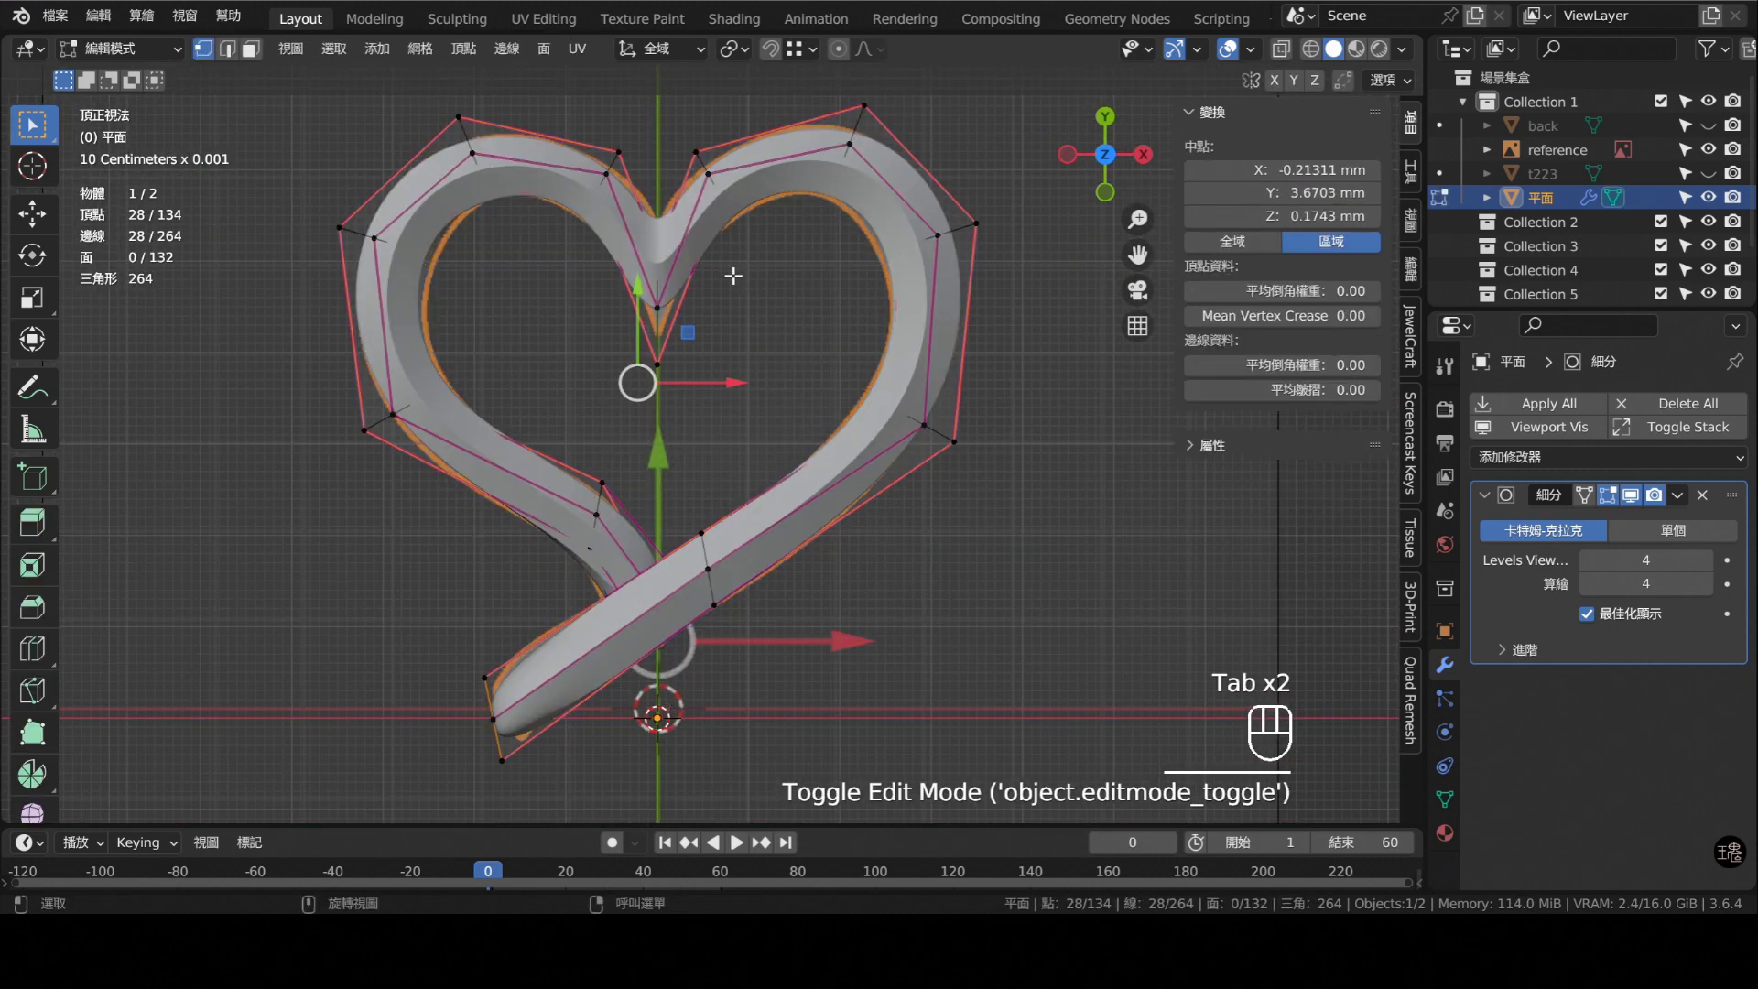
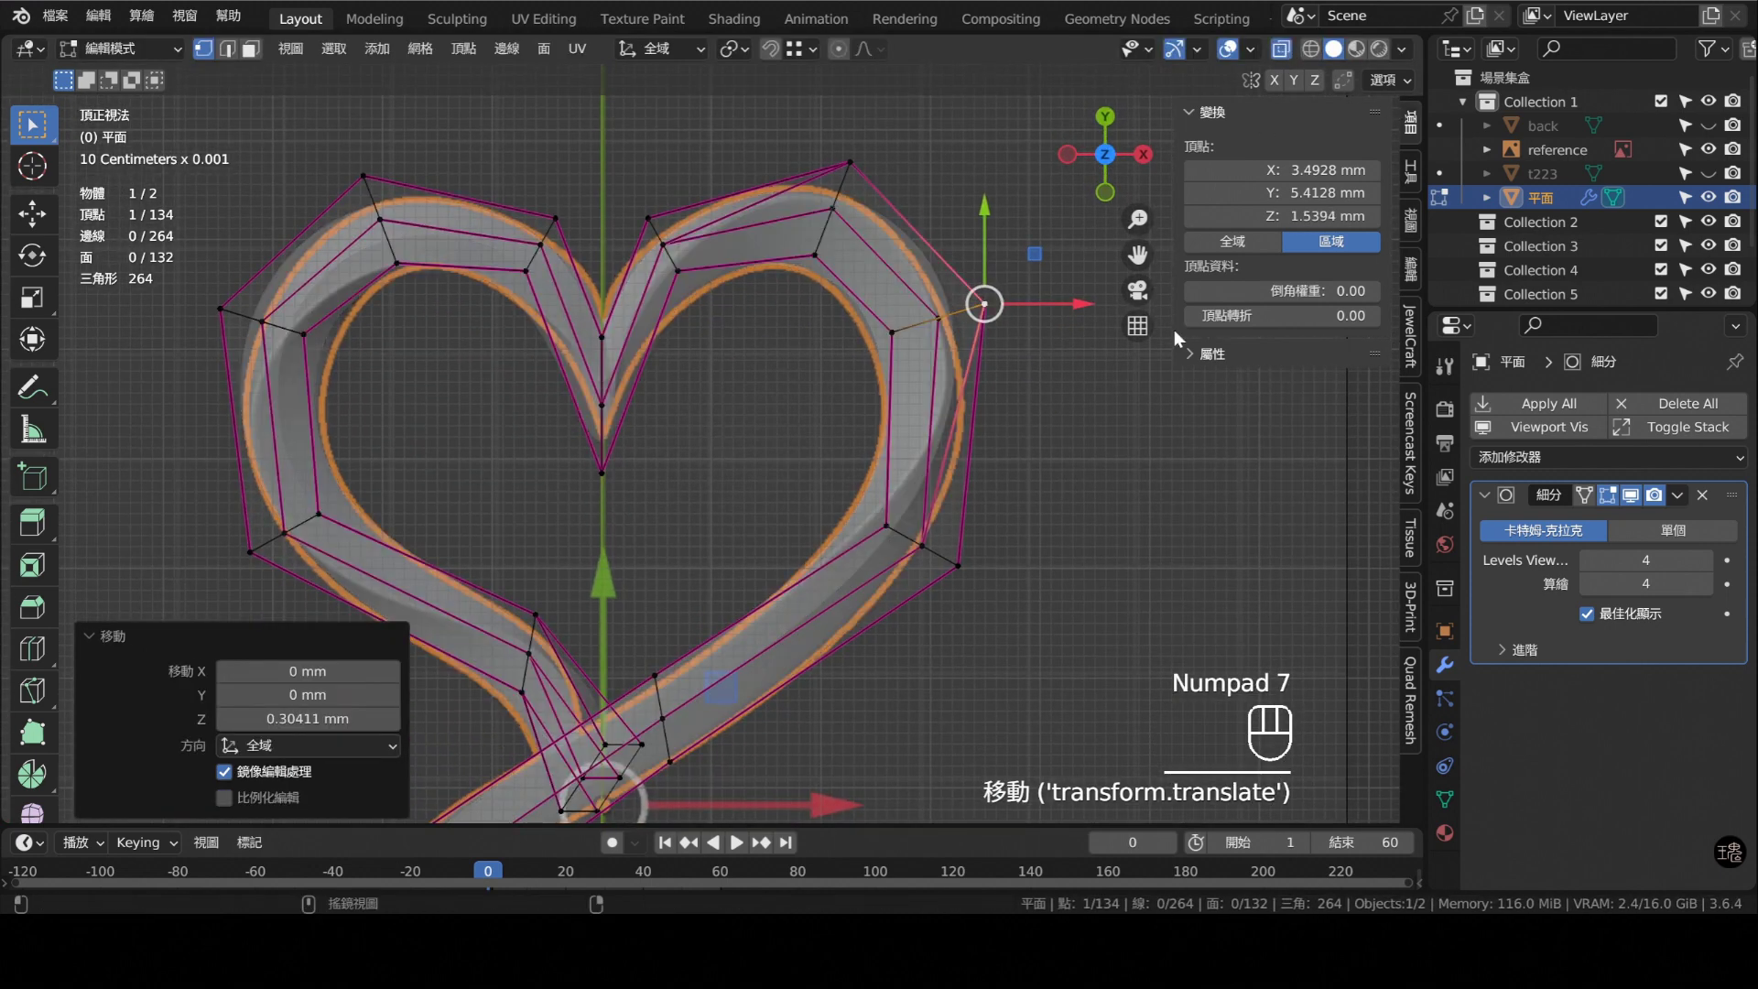
- Slide a vertex along the ribbon edge and check the ribbon heights on the right side at an angle
{"action": "left_click_drag", "start_coordinate": [1007, 526], "coordinate": [1048, 472]}
{"action": "left_click_drag", "start_coordinate": [1002, 440], "coordinate": [991, 379]}
{"action": "left_click", "coordinate": [974, 398]}
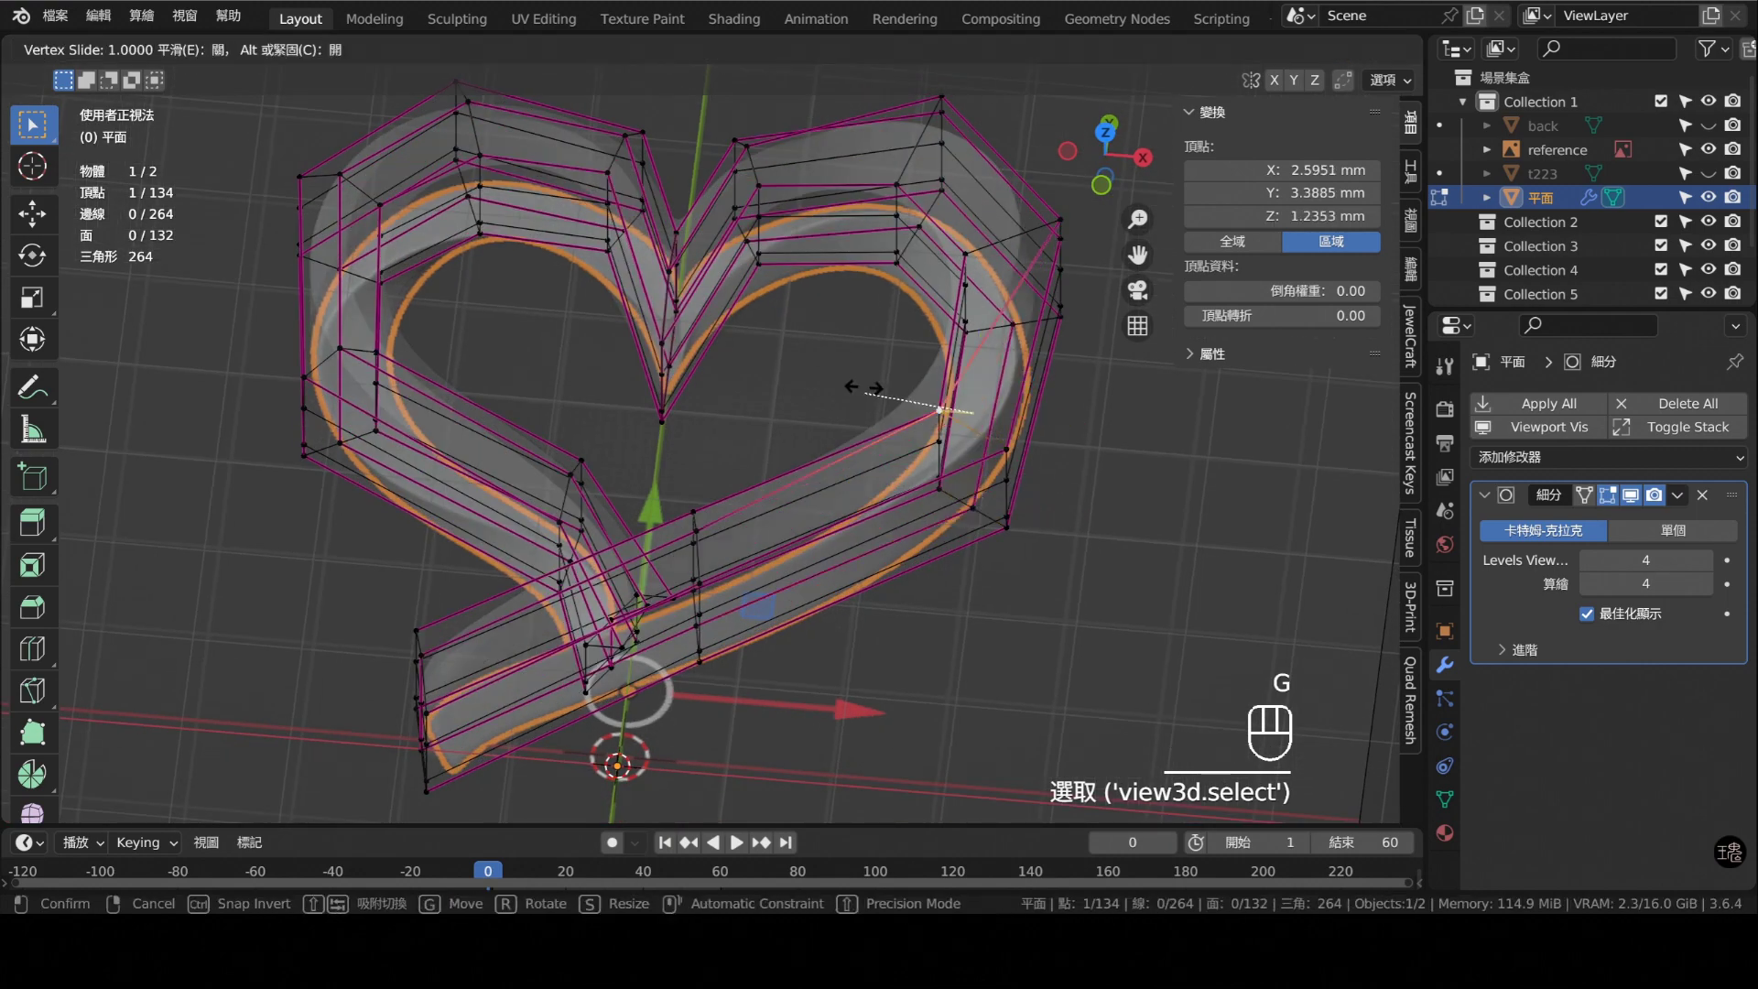
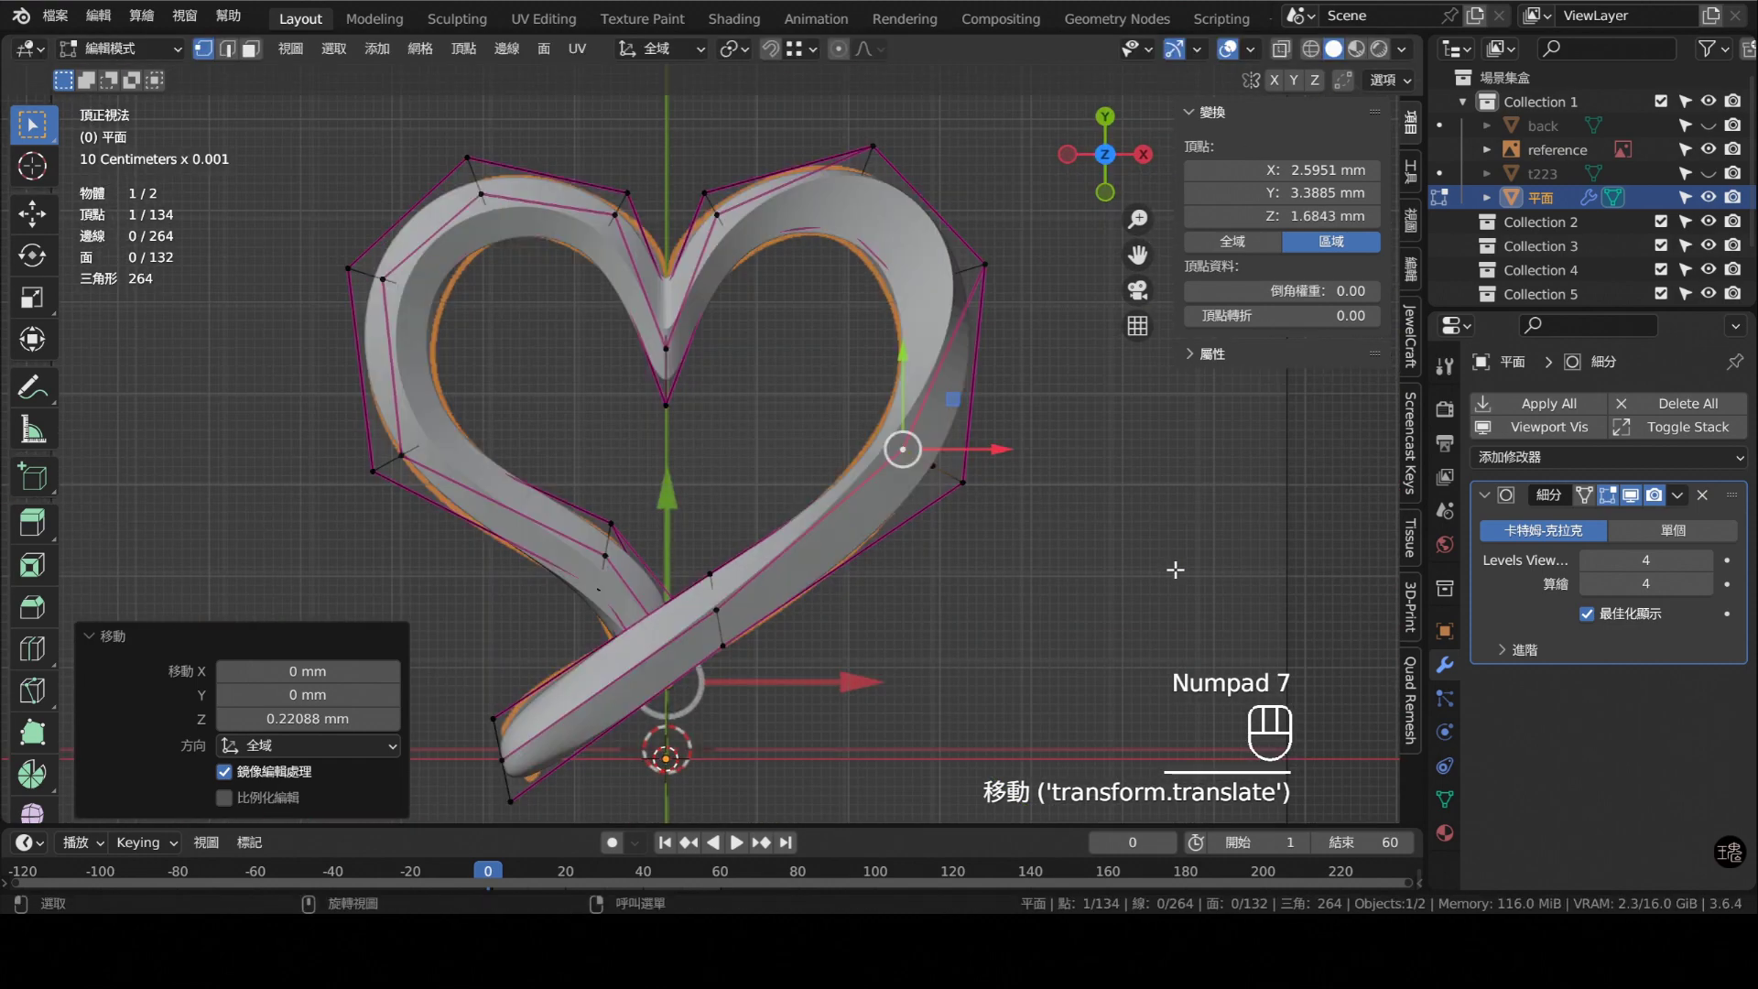
{"action": "left_click_drag", "start_coordinate": [775, 633], "coordinate": [817, 565]}
{"action": "left_click", "coordinate": [808, 518]}
{"action": "left_click_drag", "start_coordinate": [867, 488], "coordinate": [941, 410]}
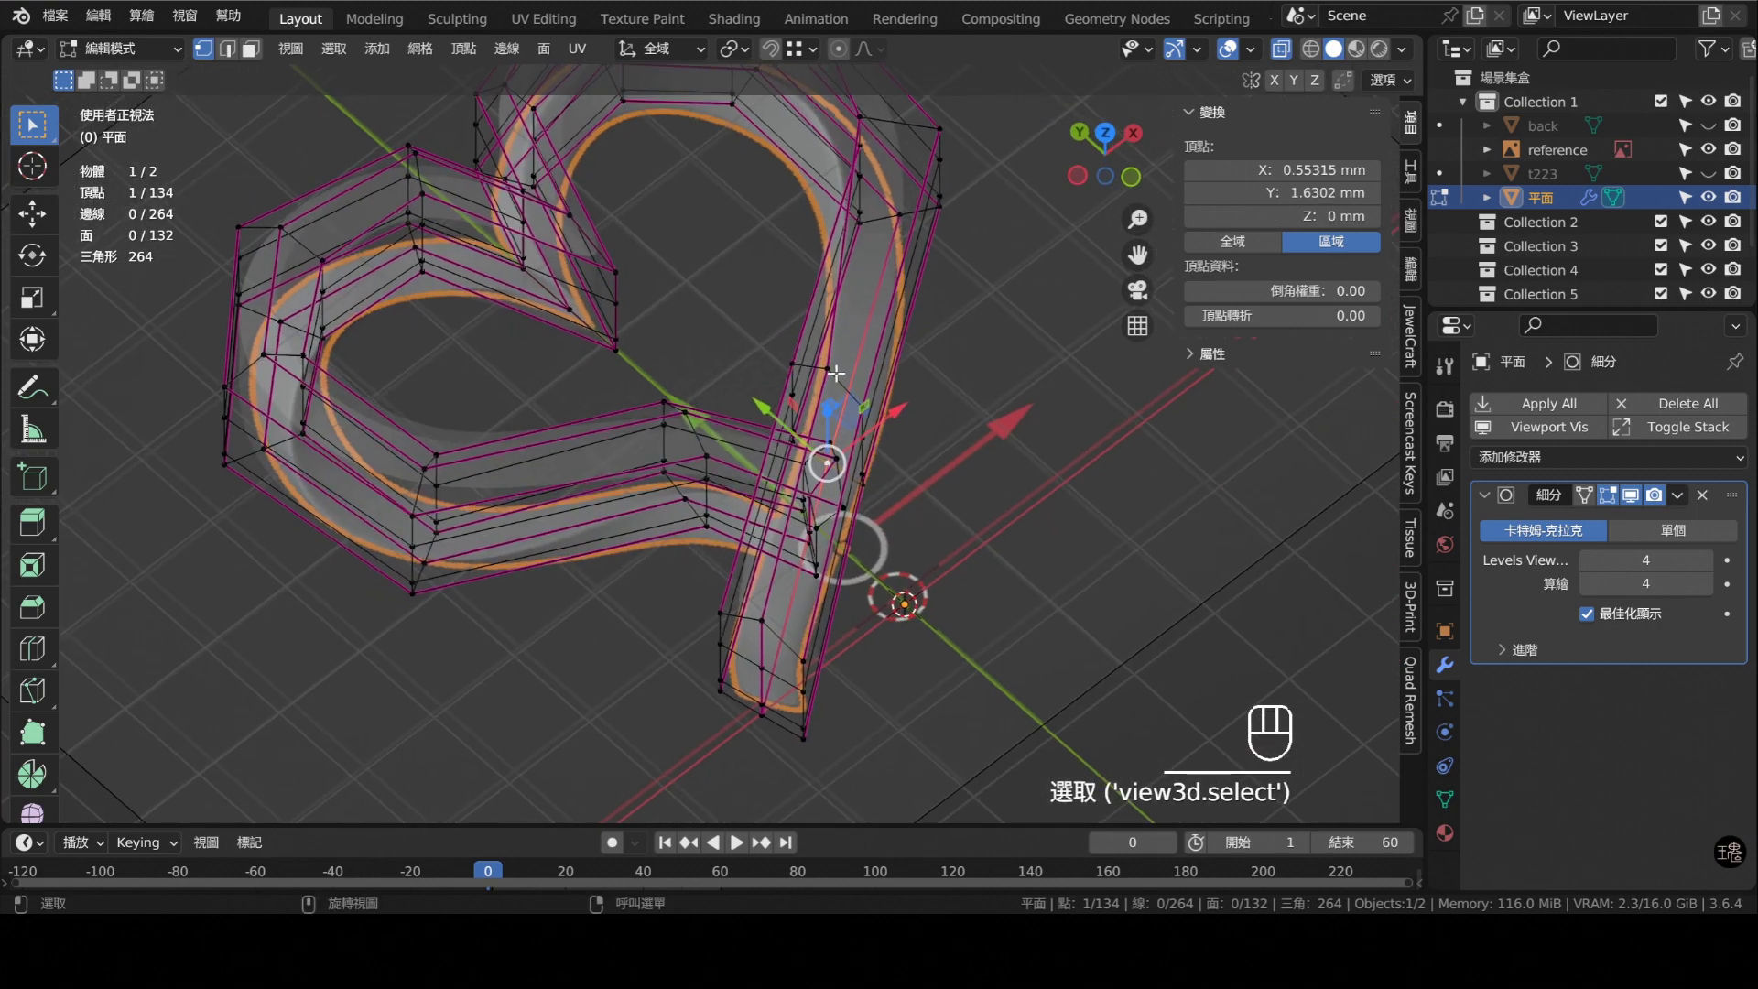
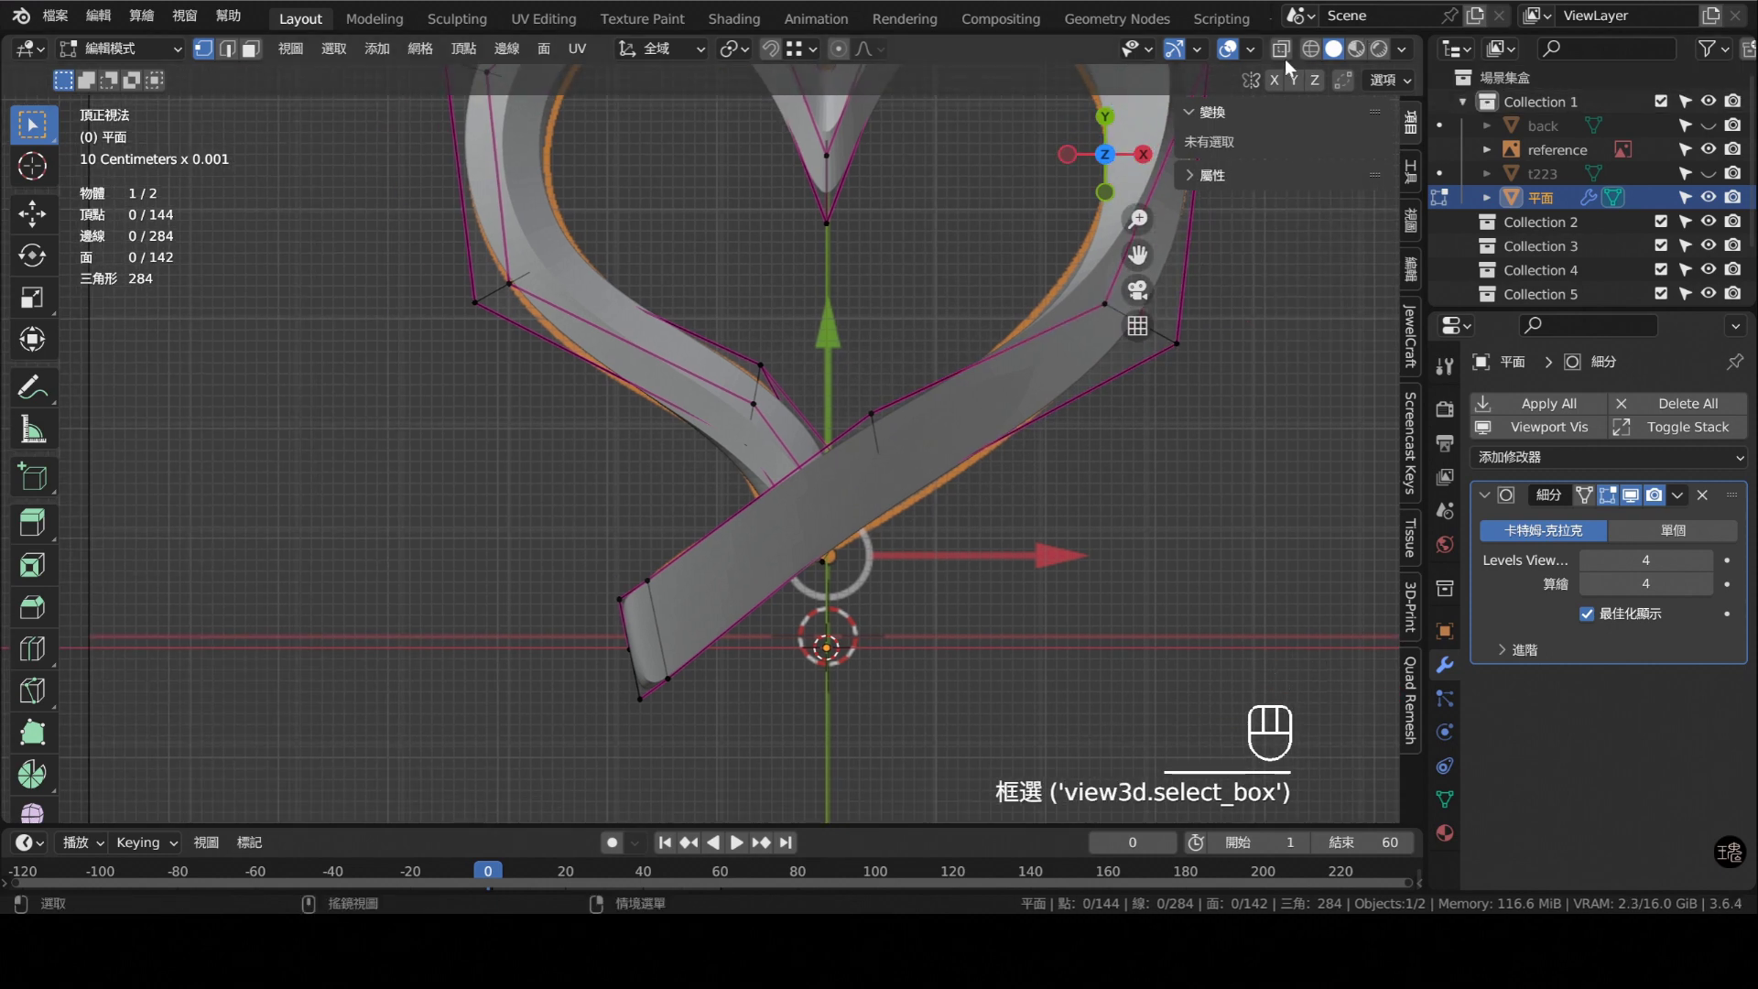
- Add an edge loop near the crossing tail's tip and inspect the tail end closely
{"action": "left_click_drag", "start_coordinate": [593, 543], "coordinate": [694, 620]}
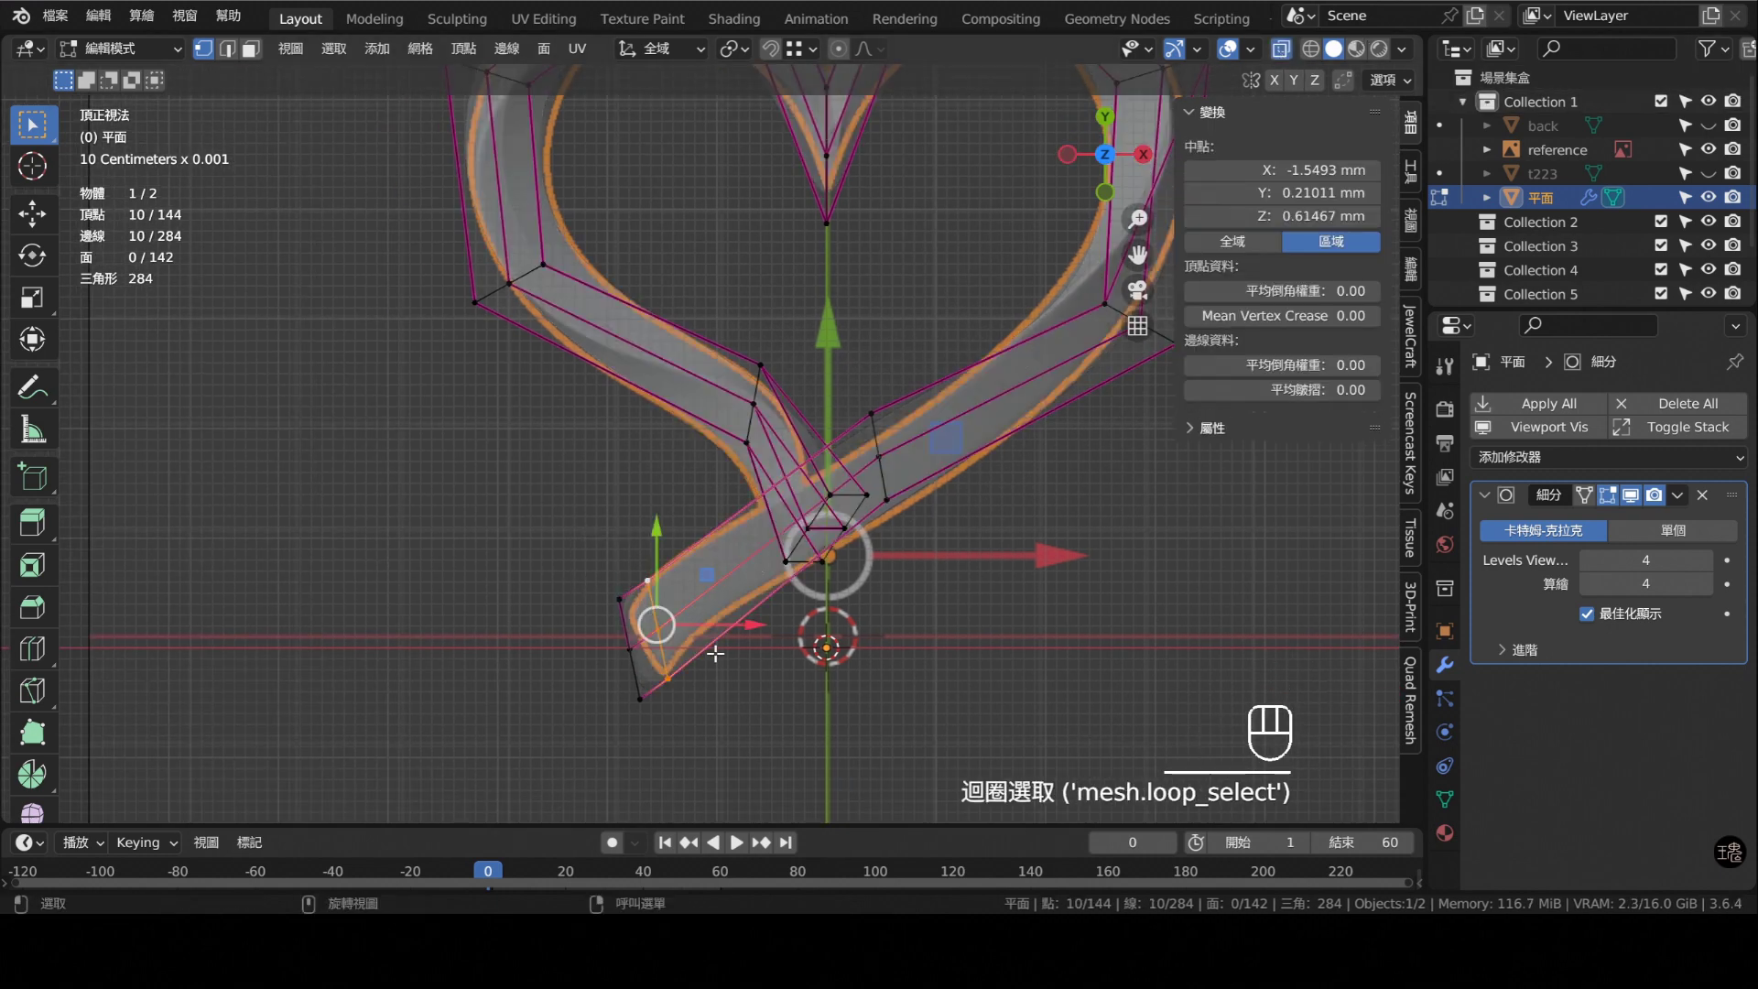
{"action": "key", "text": "g"}
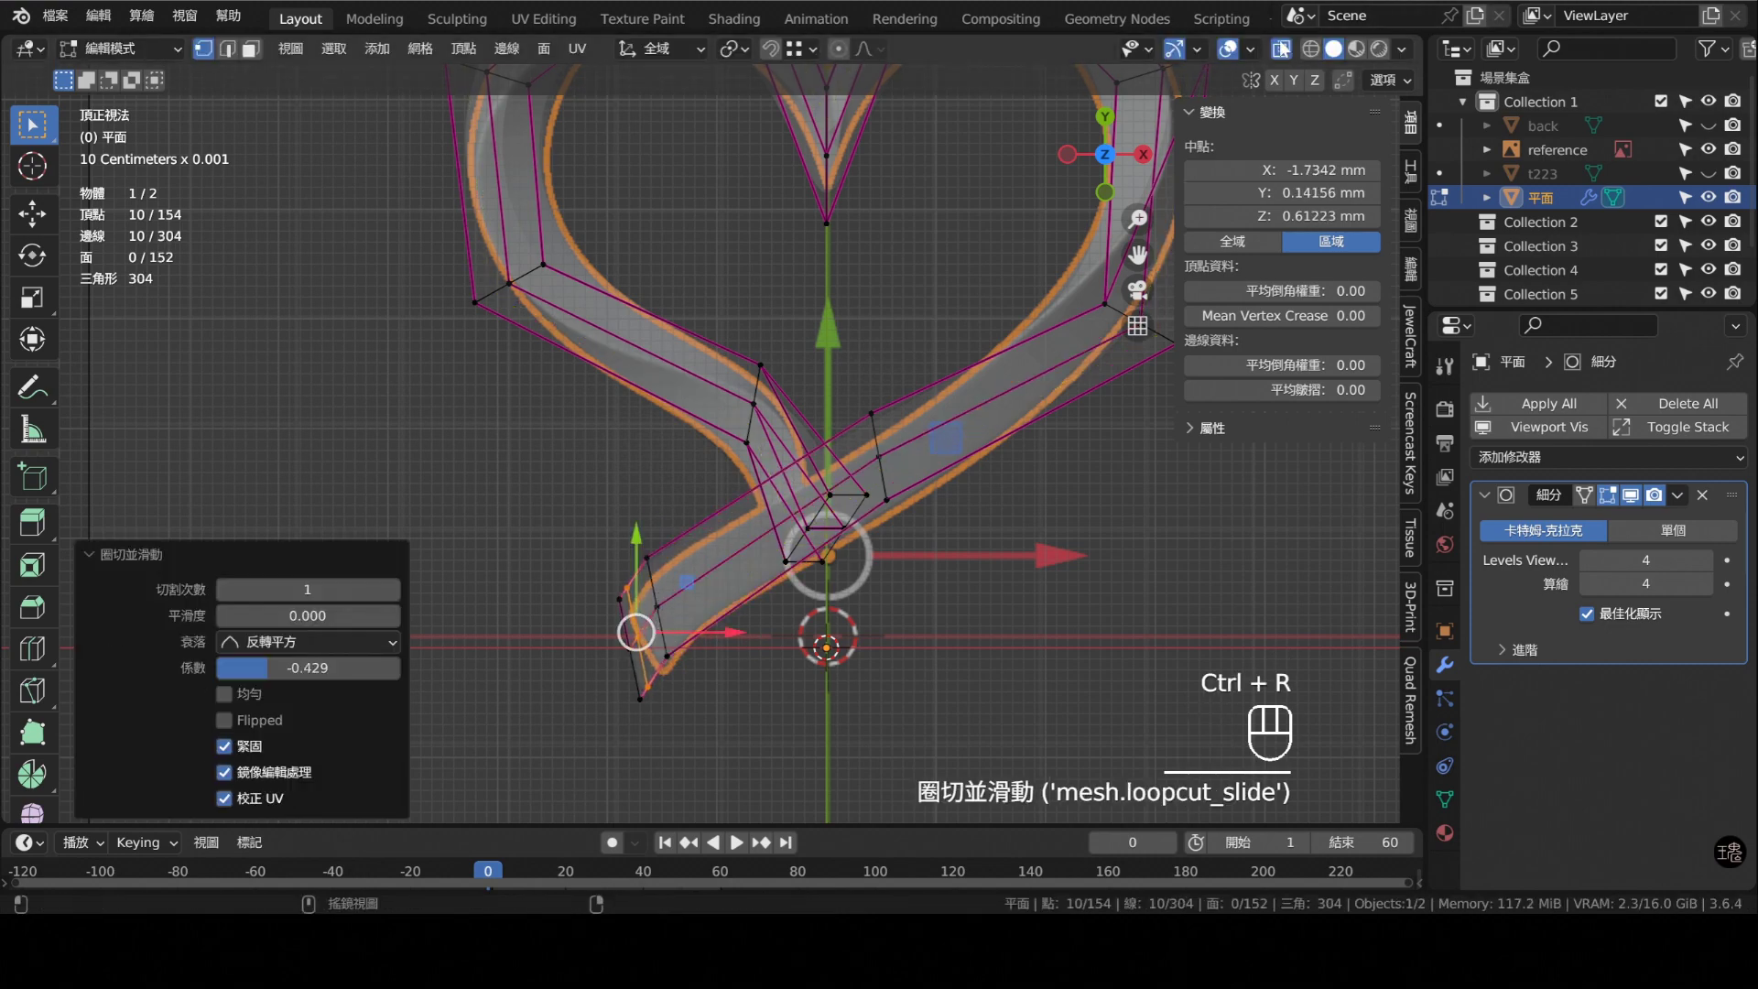
{"action": "key", "text": "Tab"}
{"action": "left_click_drag", "start_coordinate": [870, 632], "coordinate": [875, 428]}
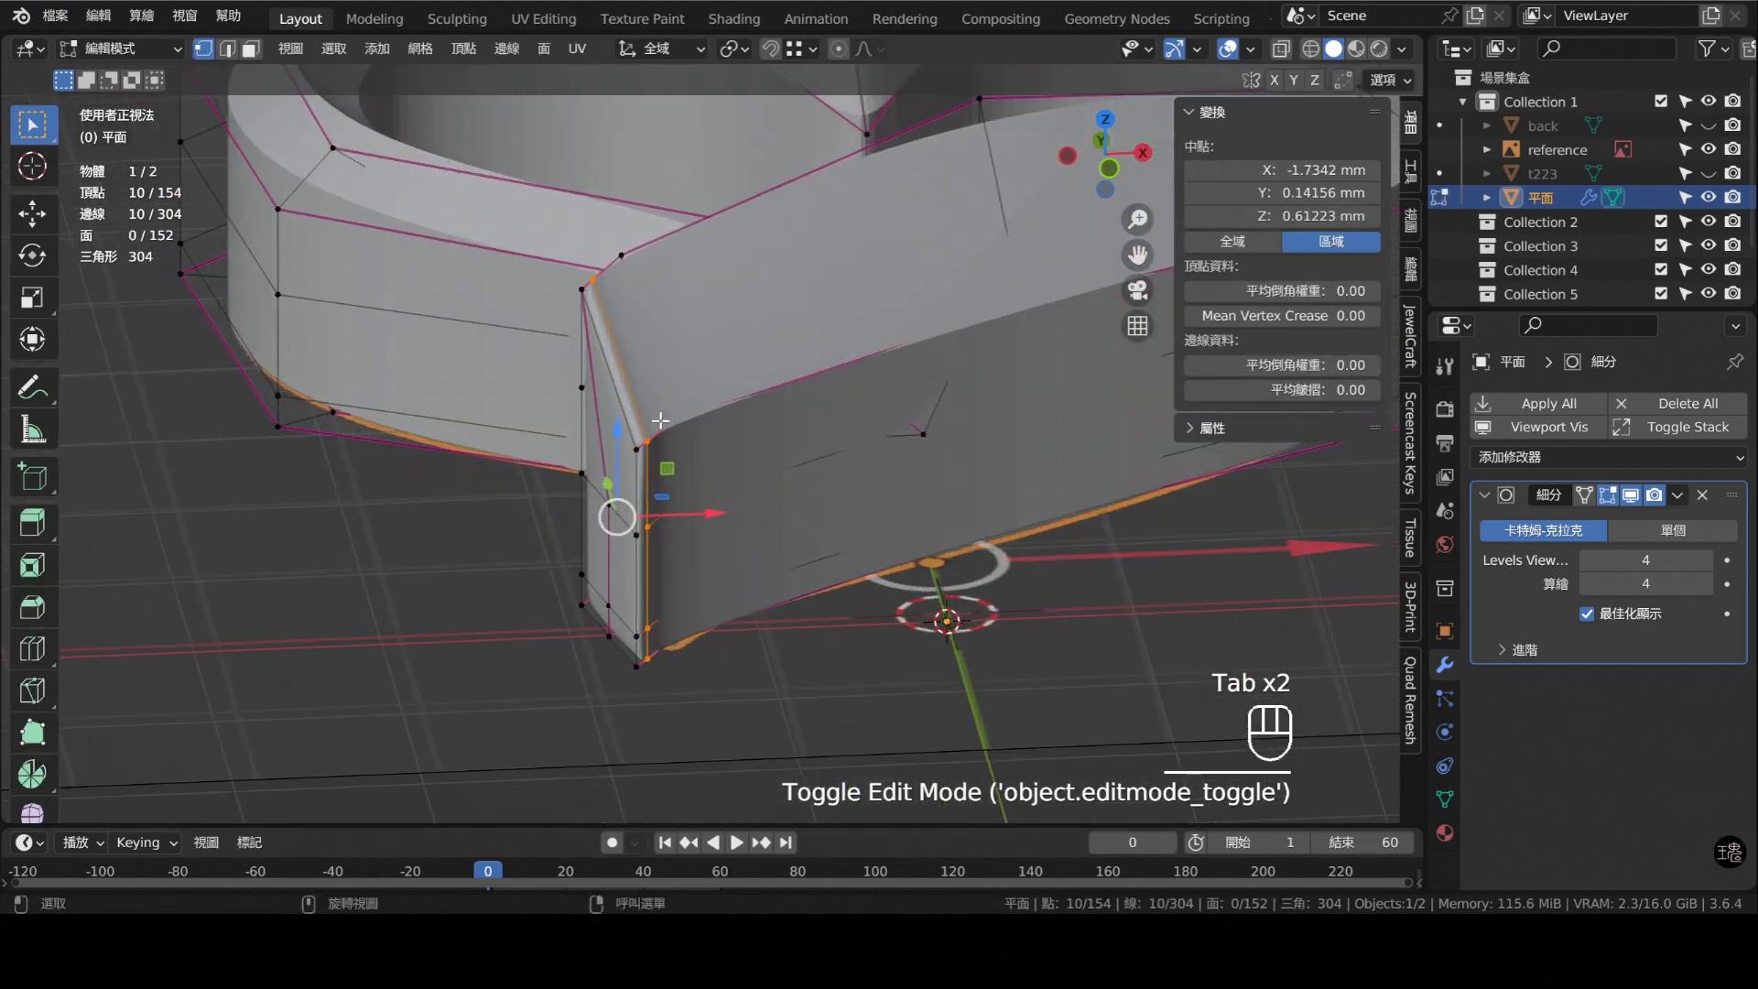
{"action": "middle_click", "coordinate": [680, 410]}
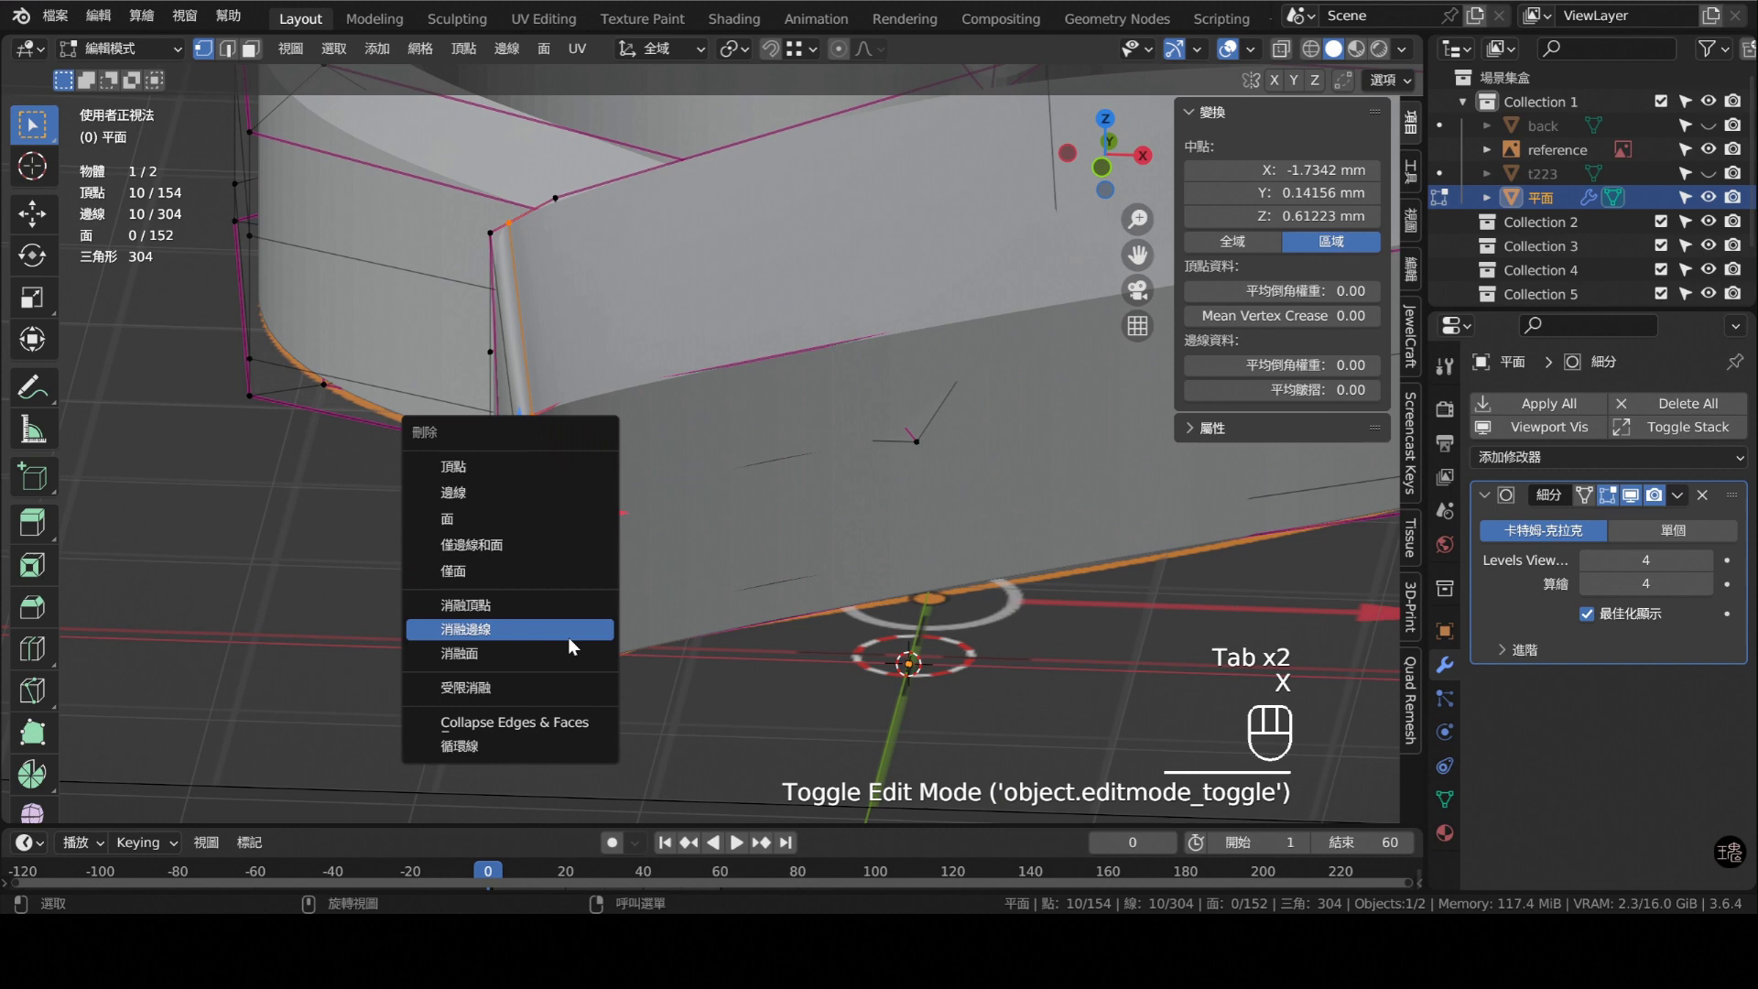
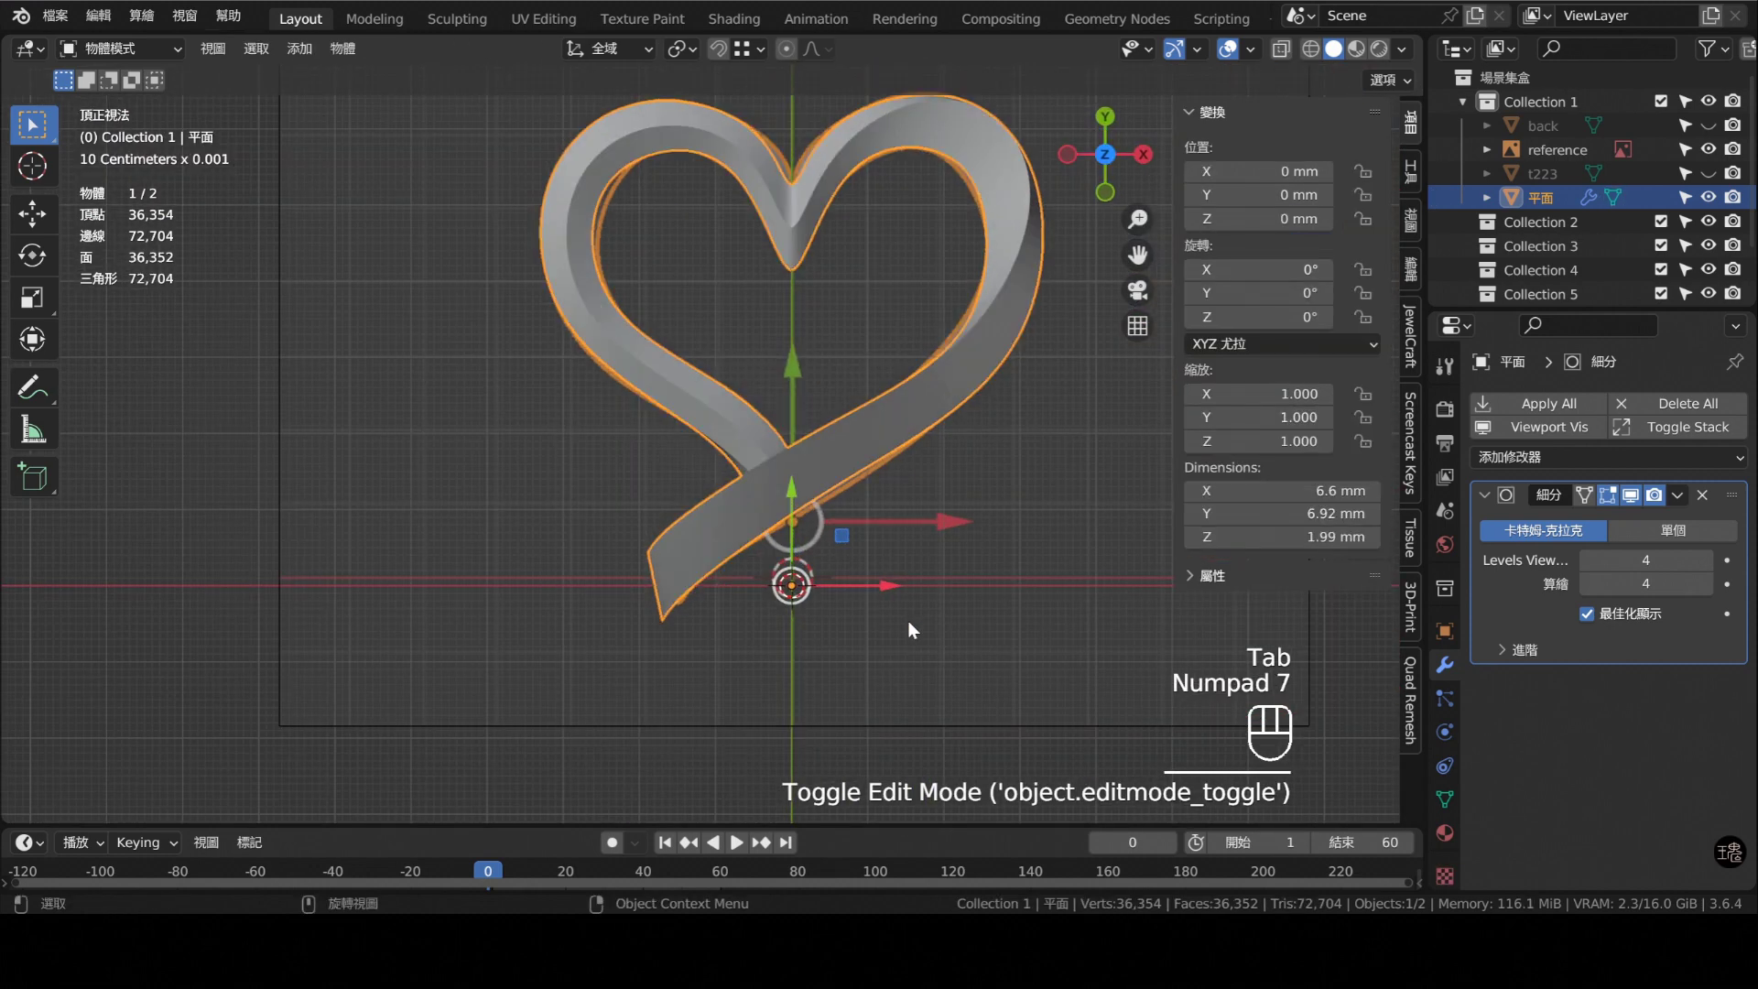
- Move a right-lobe vertex along Z and preview the smoothed ribbon in Object Mode
{"action": "middle_click", "coordinate": [873, 477]}
{"action": "middle_click", "coordinate": [874, 479]}
{"action": "left_click", "coordinate": [906, 489]}
{"action": "key", "text": "Tab"}
{"action": "left_click", "coordinate": [788, 567]}
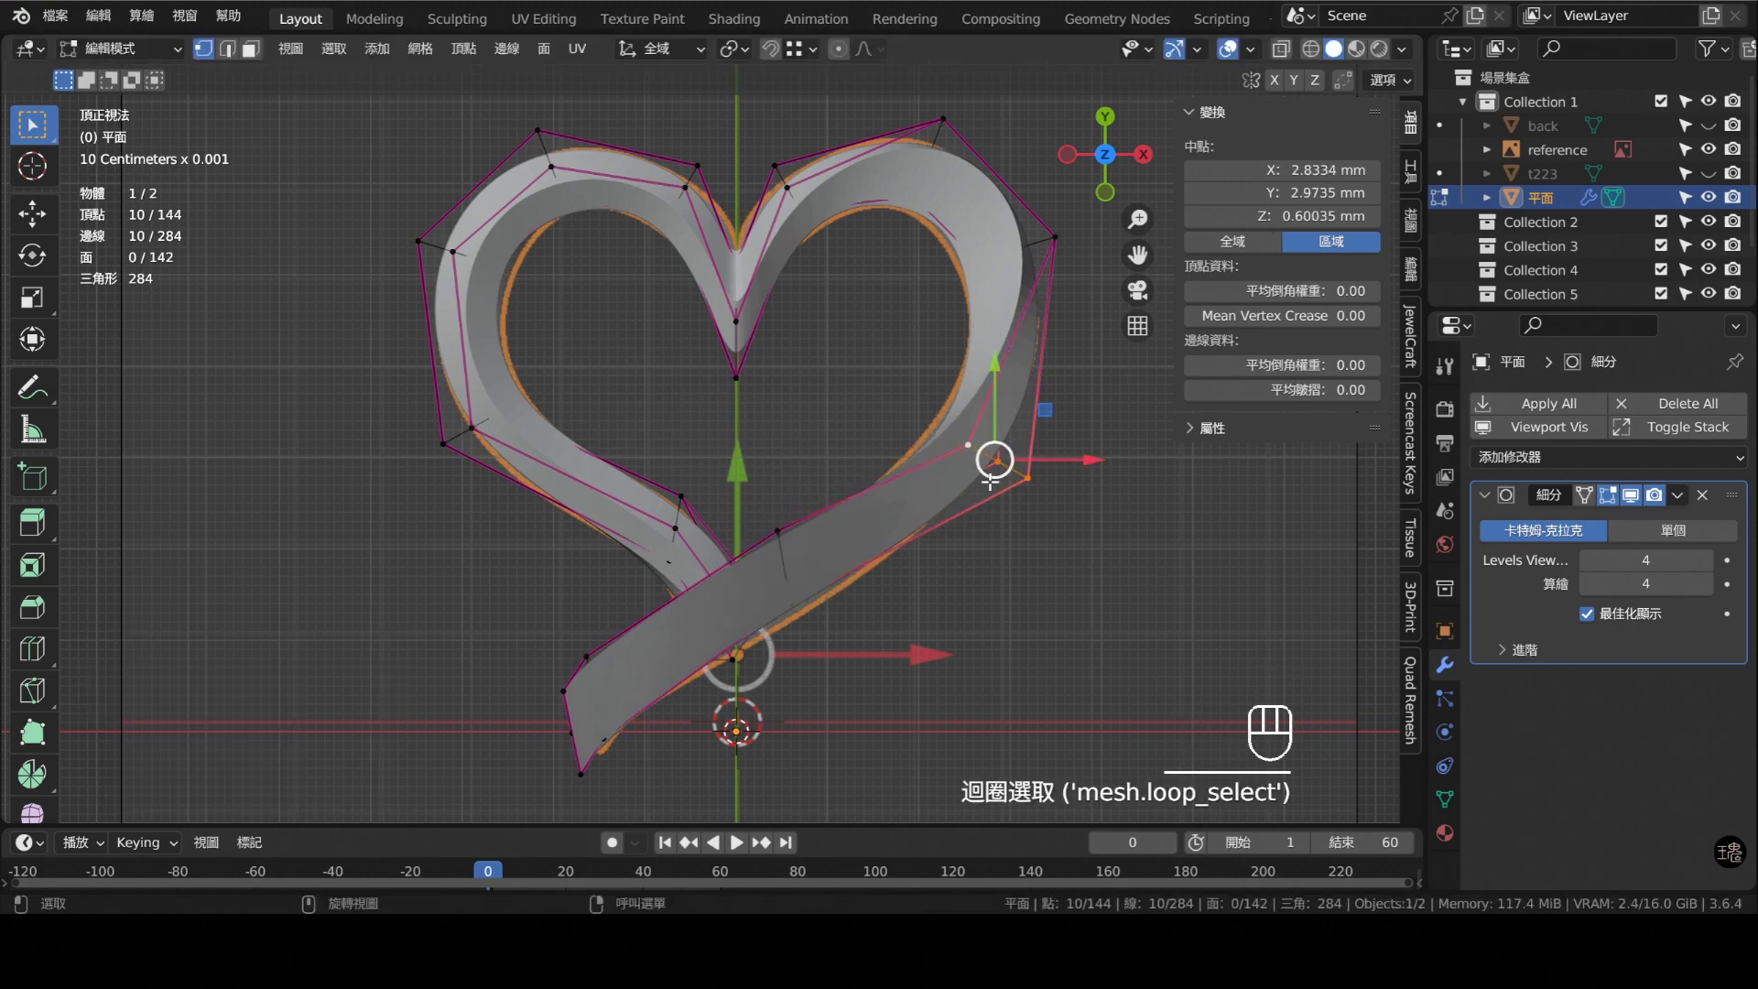
{"action": "key", "text": "g"}
{"action": "key", "text": "Tab"}
{"action": "left_click_drag", "start_coordinate": [975, 486], "coordinate": [1016, 463]}
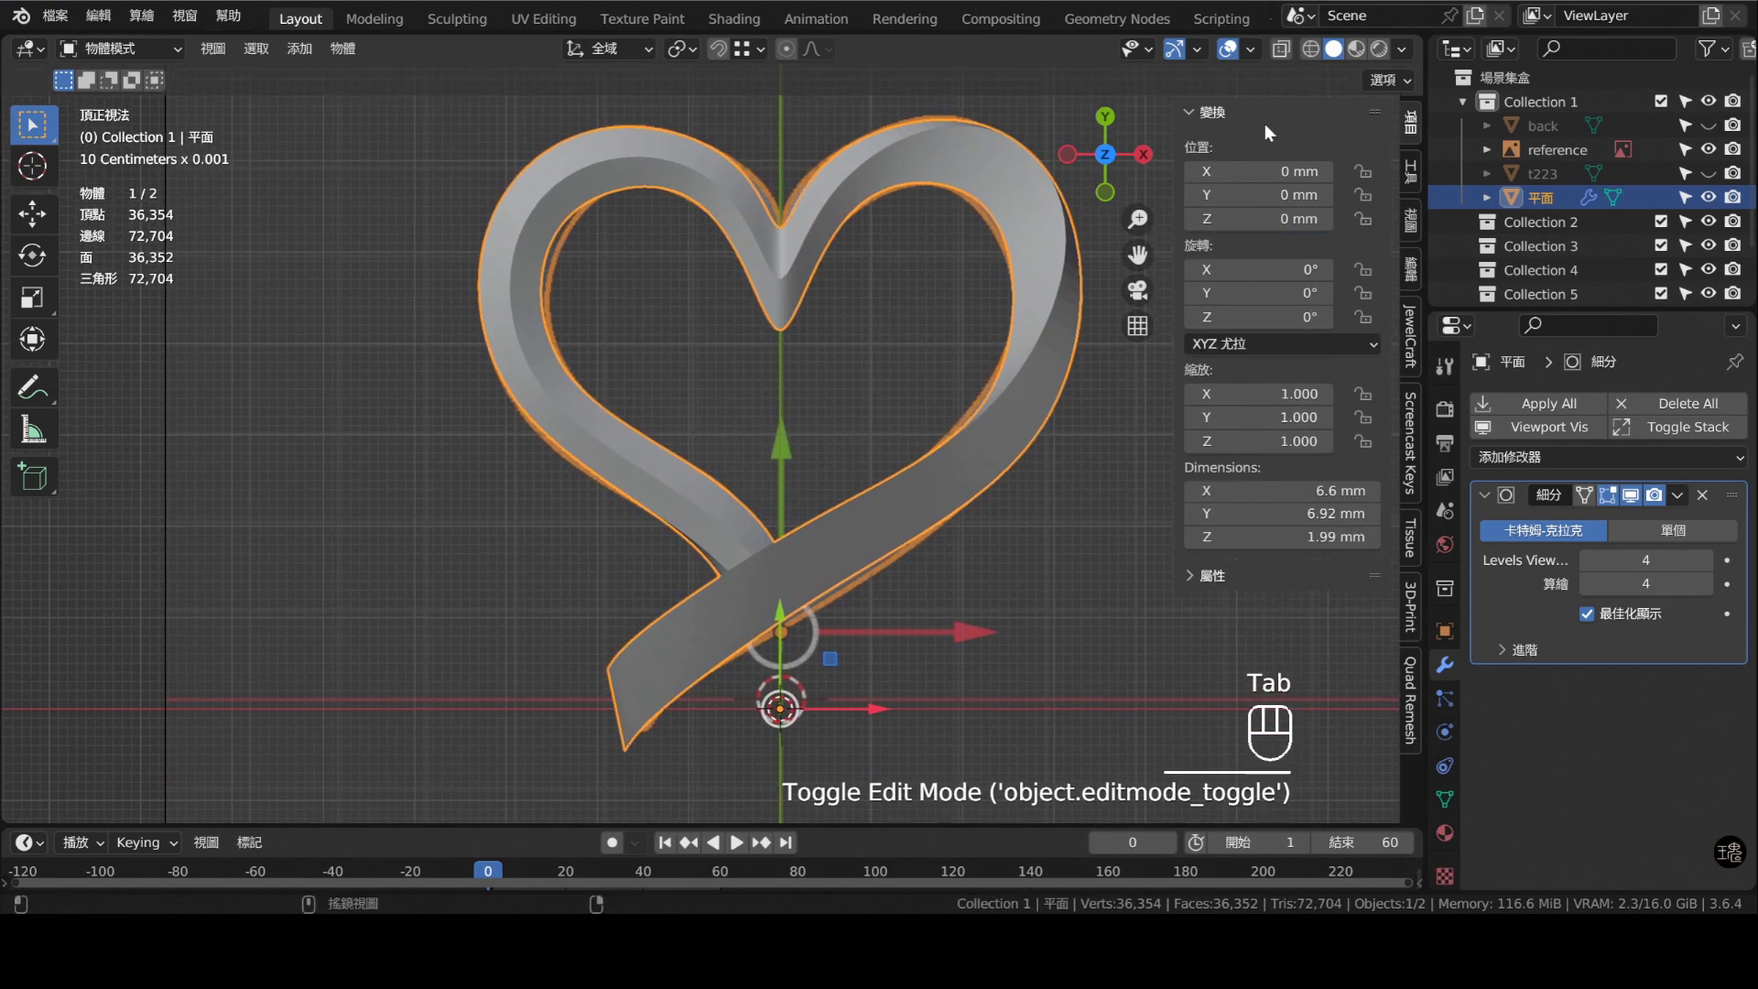
- Resume vertex editing on the upper left lobe, viewing the heart from directly above
{"action": "key", "text": "Tab"}
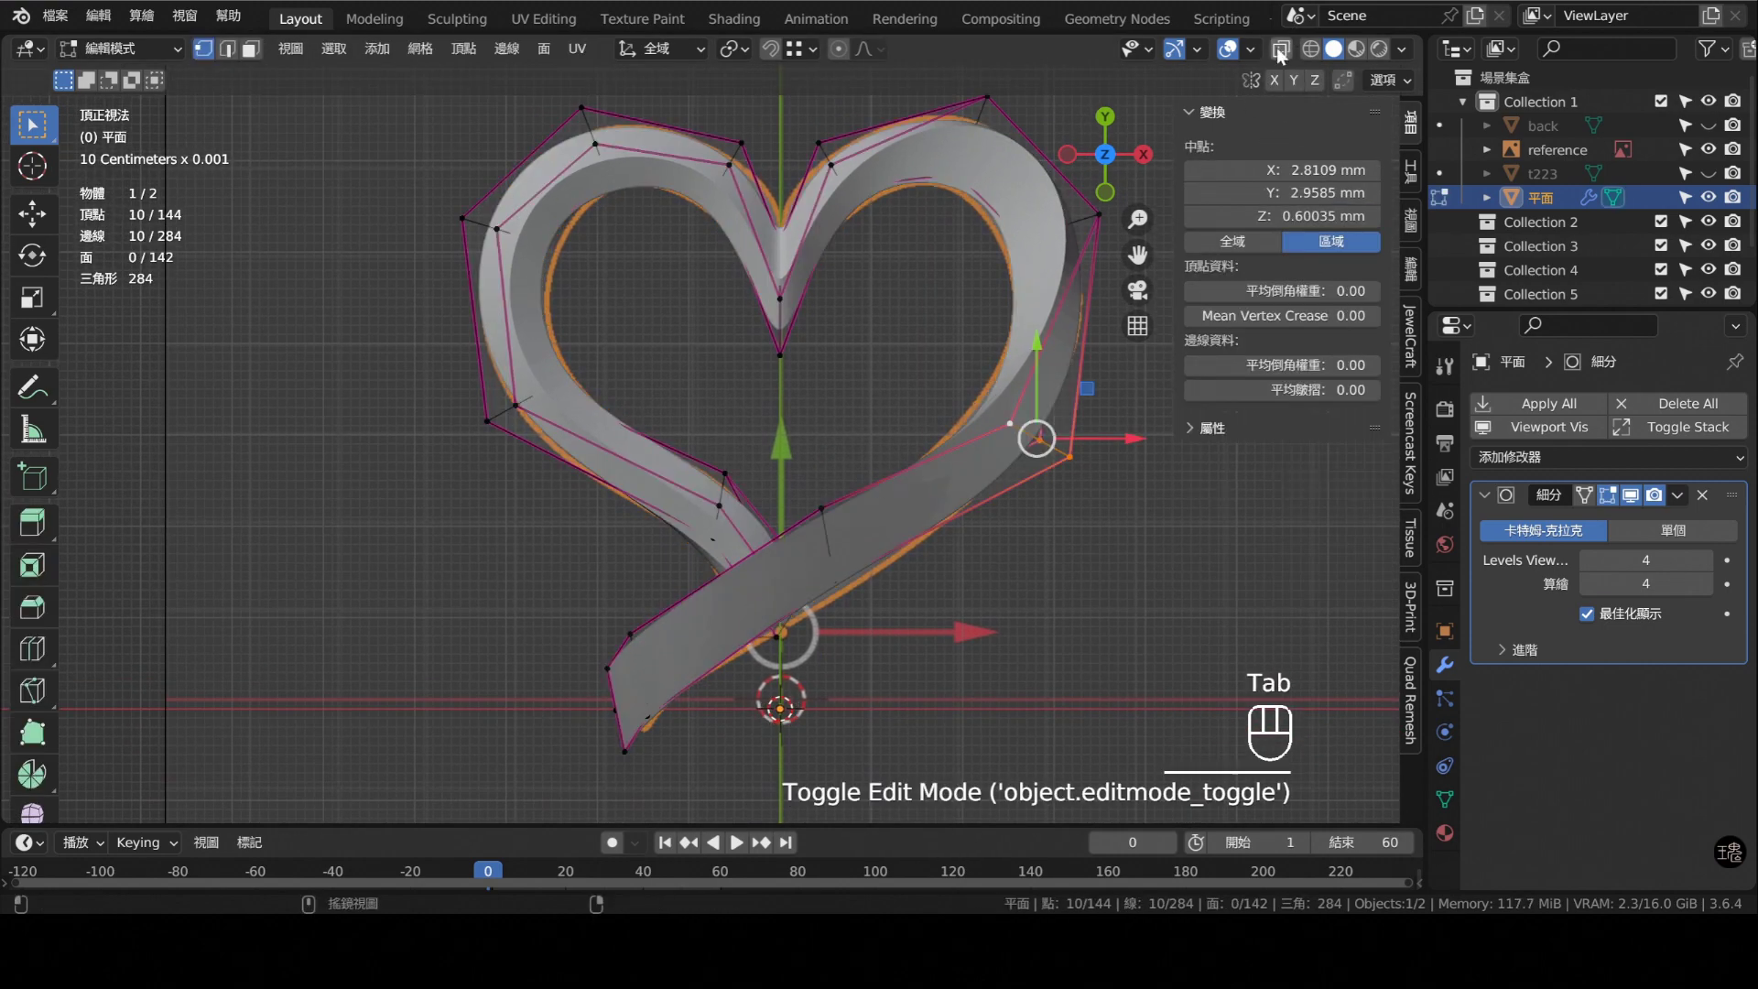
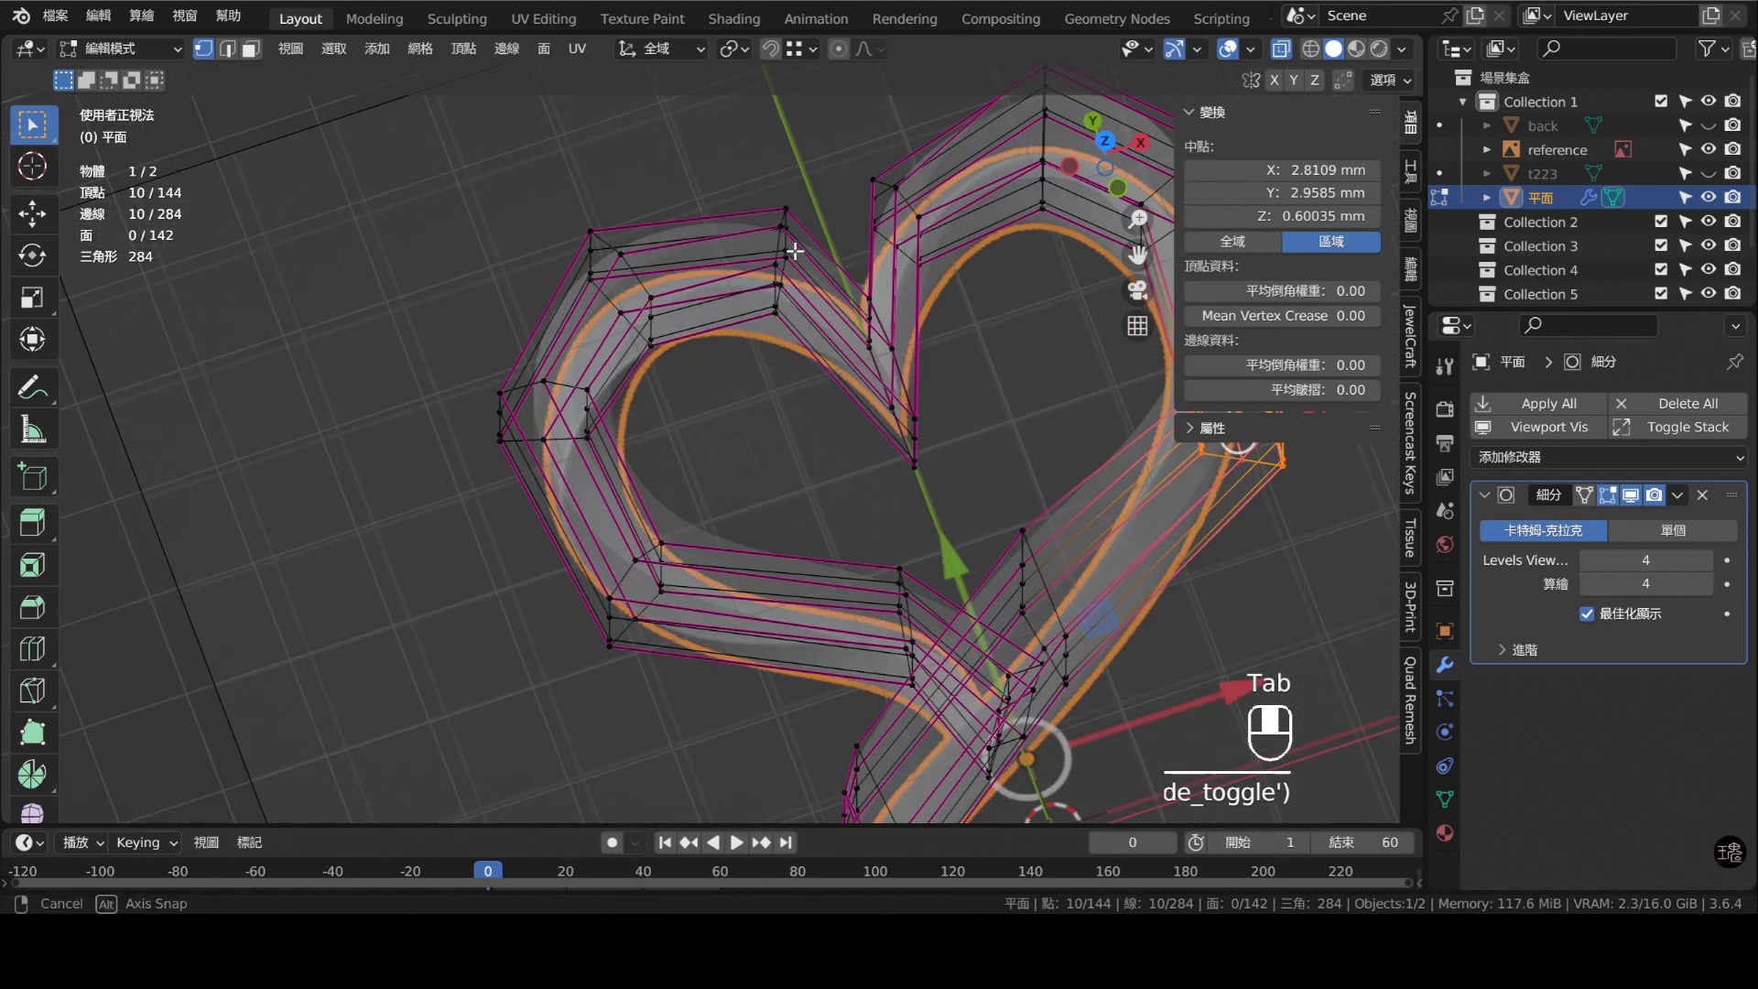
{"action": "left_click_drag", "start_coordinate": [689, 269], "coordinate": [645, 256]}
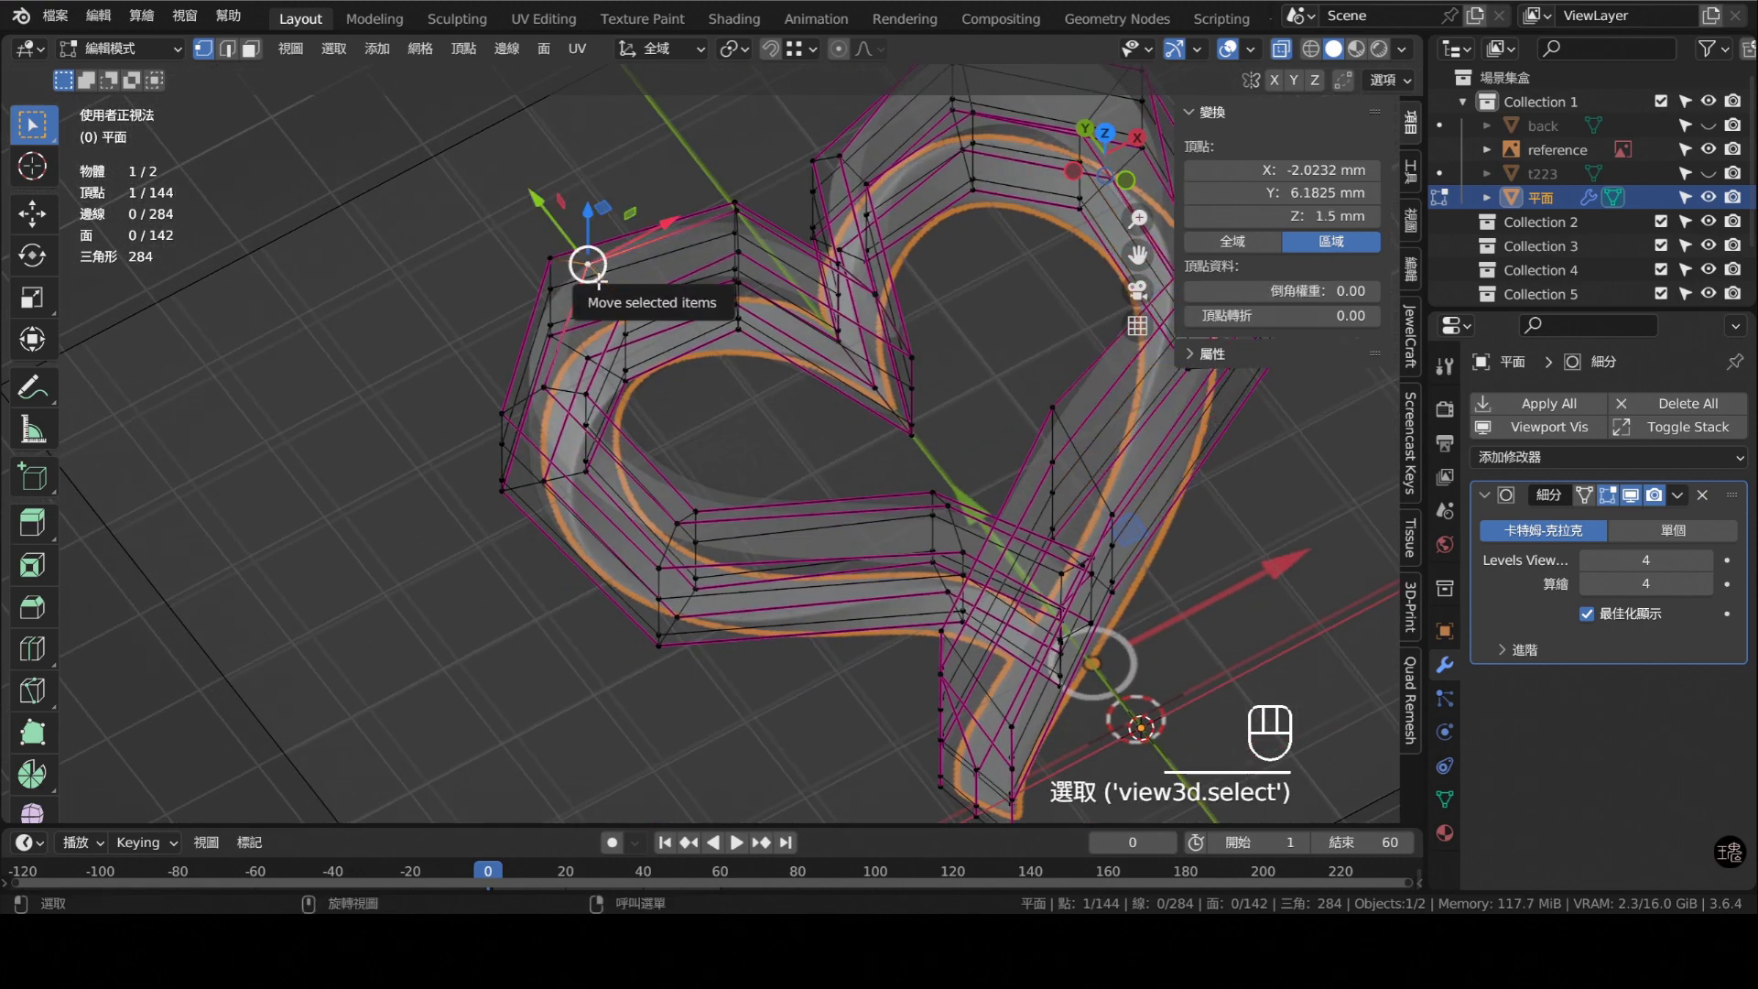
{"action": "key", "text": "KP_7"}
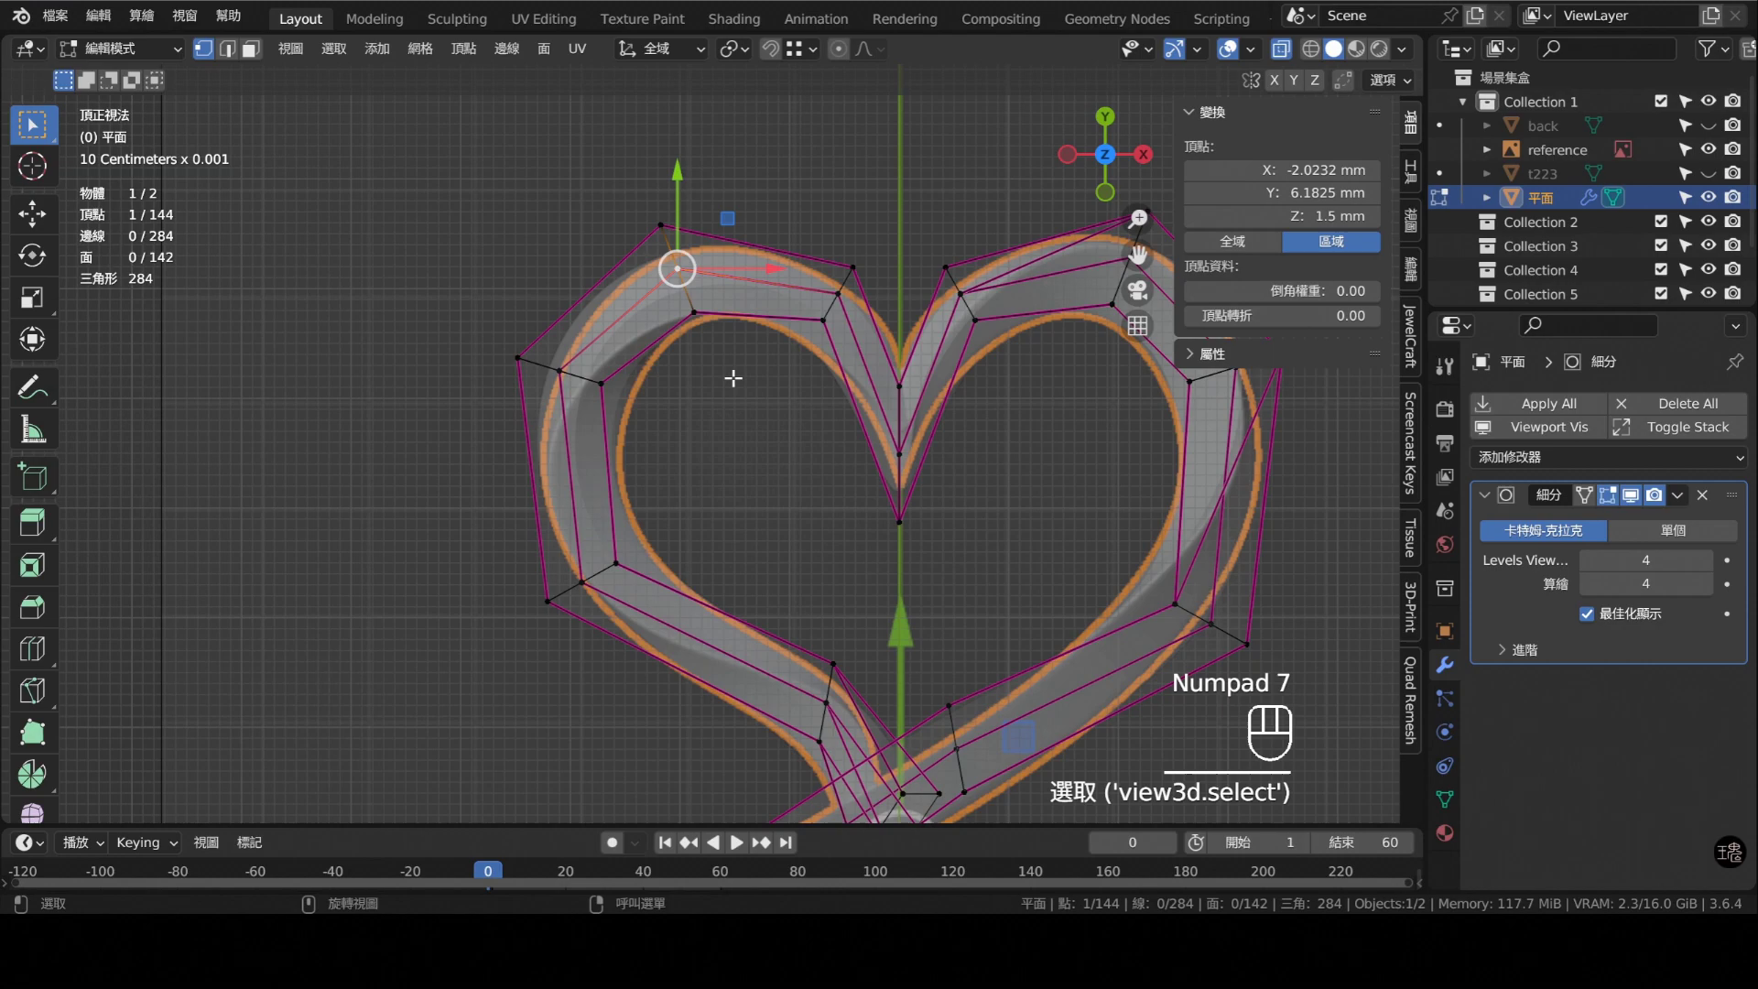
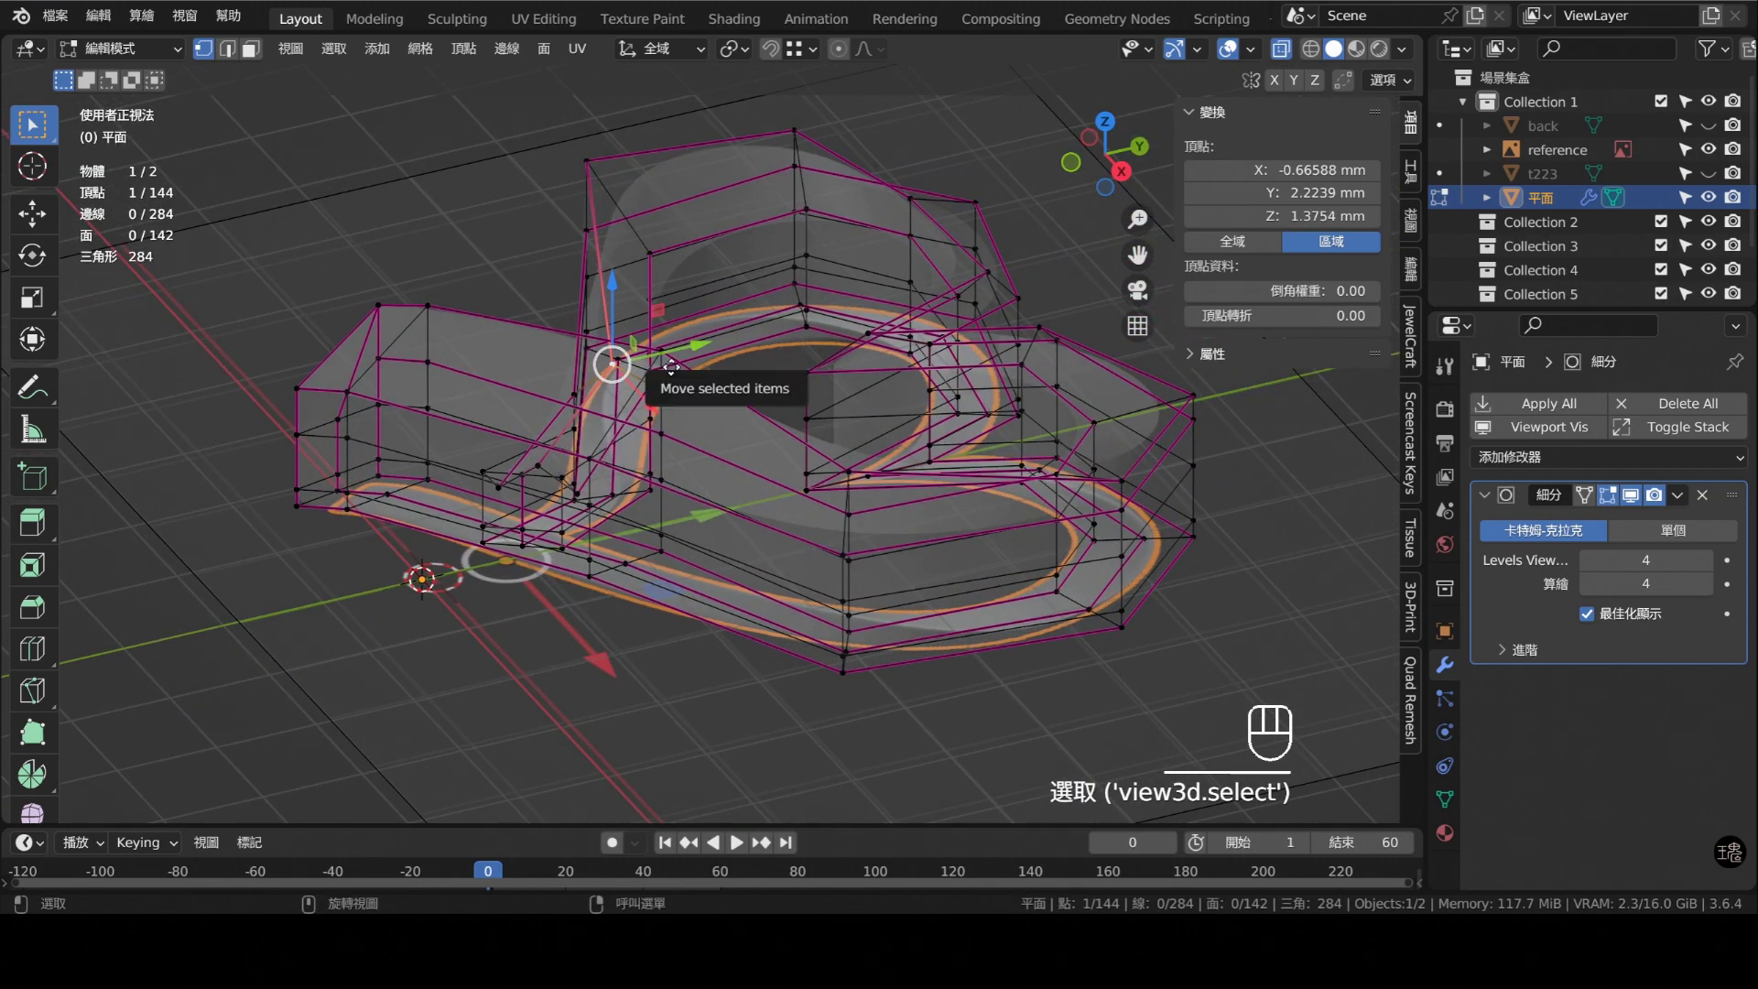
- Slide a cage vertex along the ribbon and inspect the crossing from the side
{"action": "left_click_drag", "start_coordinate": [835, 454], "coordinate": [987, 382]}
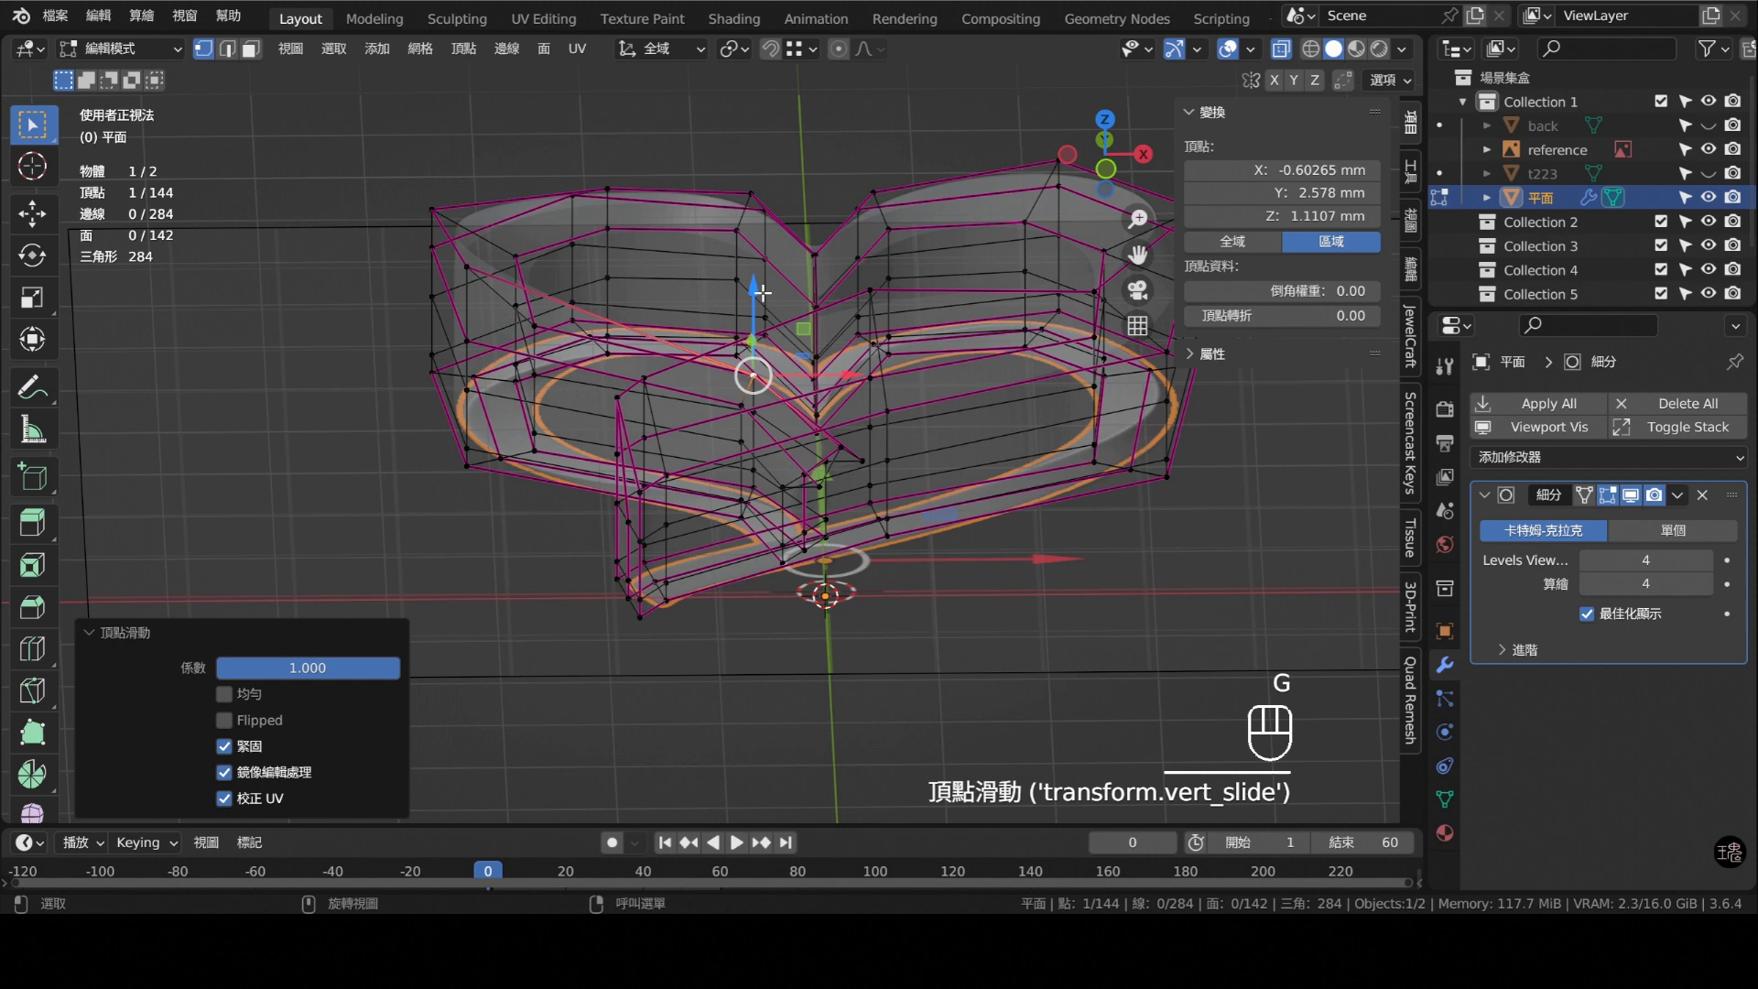
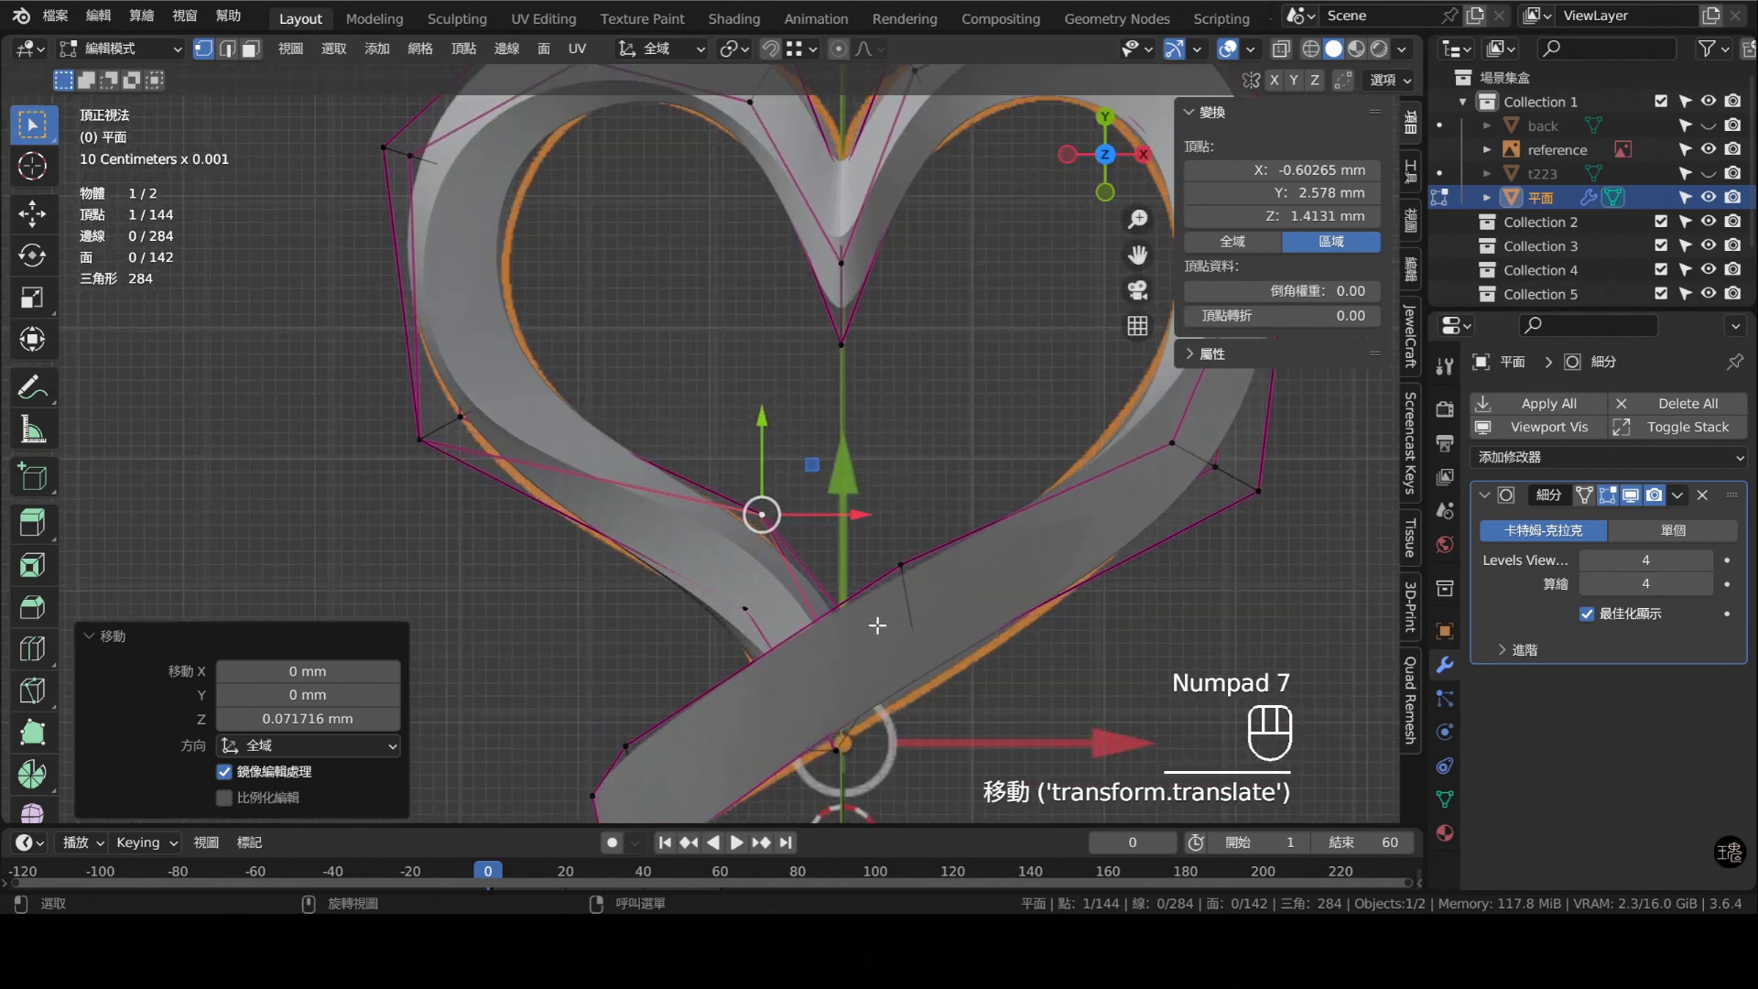
{"action": "left_click", "coordinate": [831, 642]}
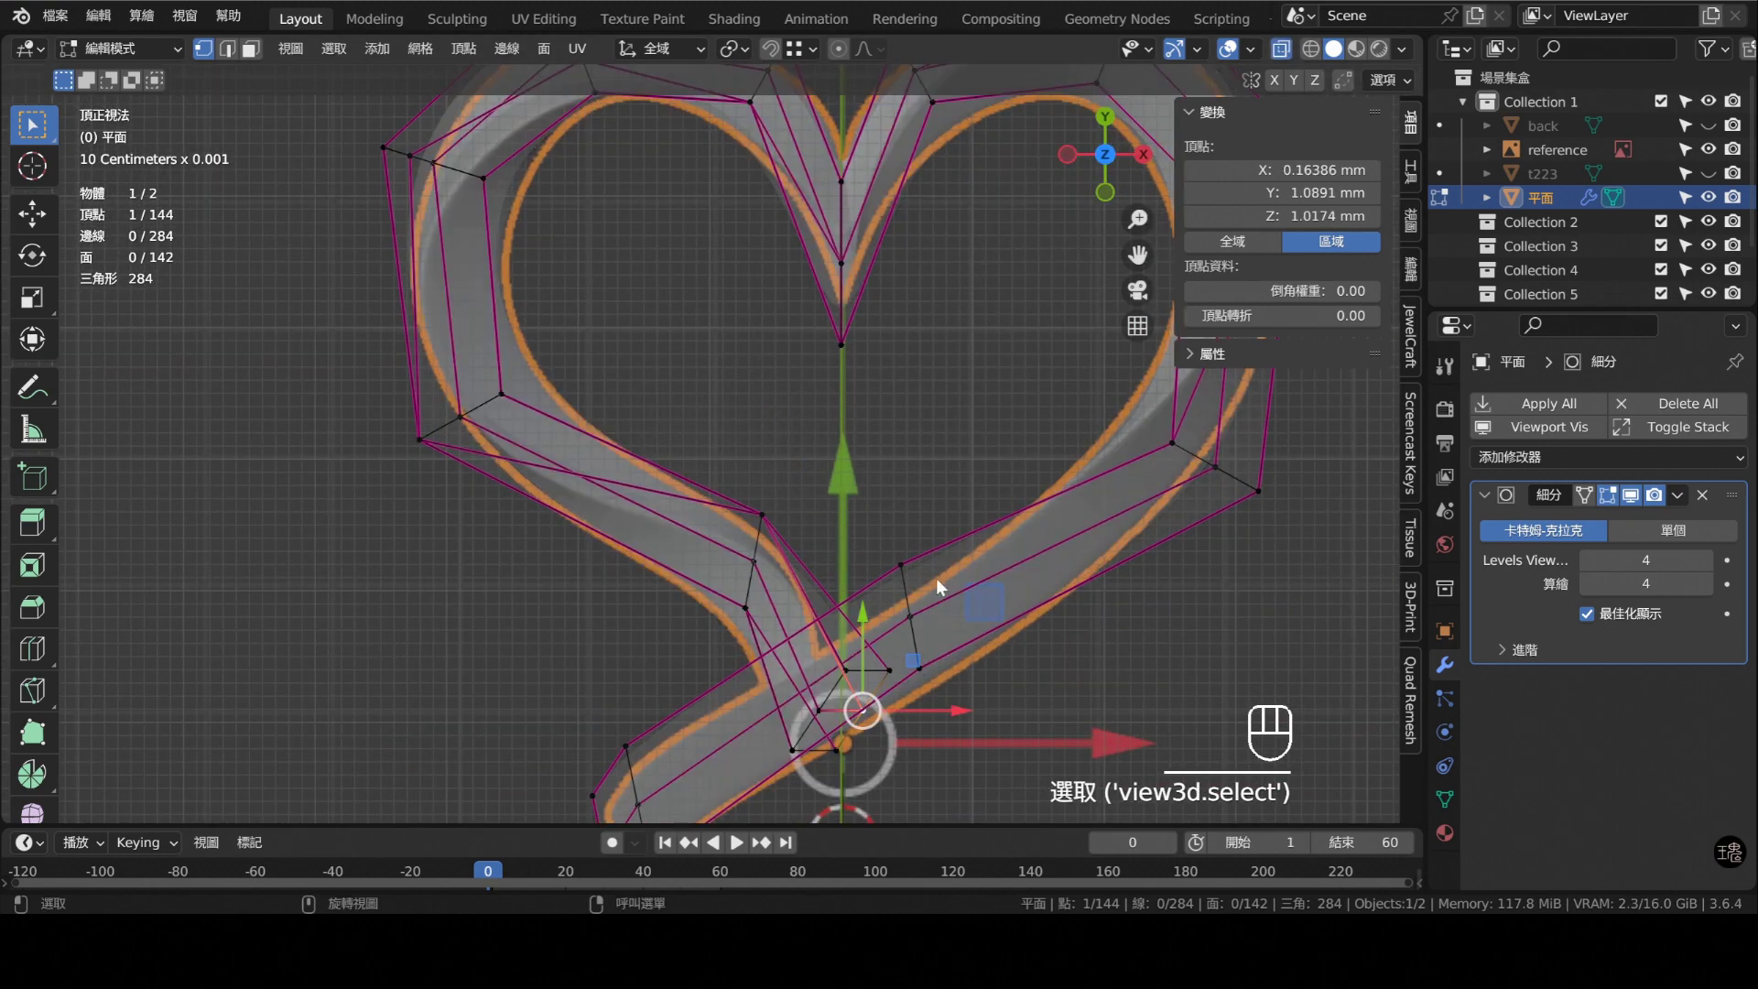
{"action": "left_click_drag", "start_coordinate": [905, 594], "coordinate": [762, 461]}
{"action": "left_click_drag", "start_coordinate": [665, 550], "coordinate": [738, 518]}
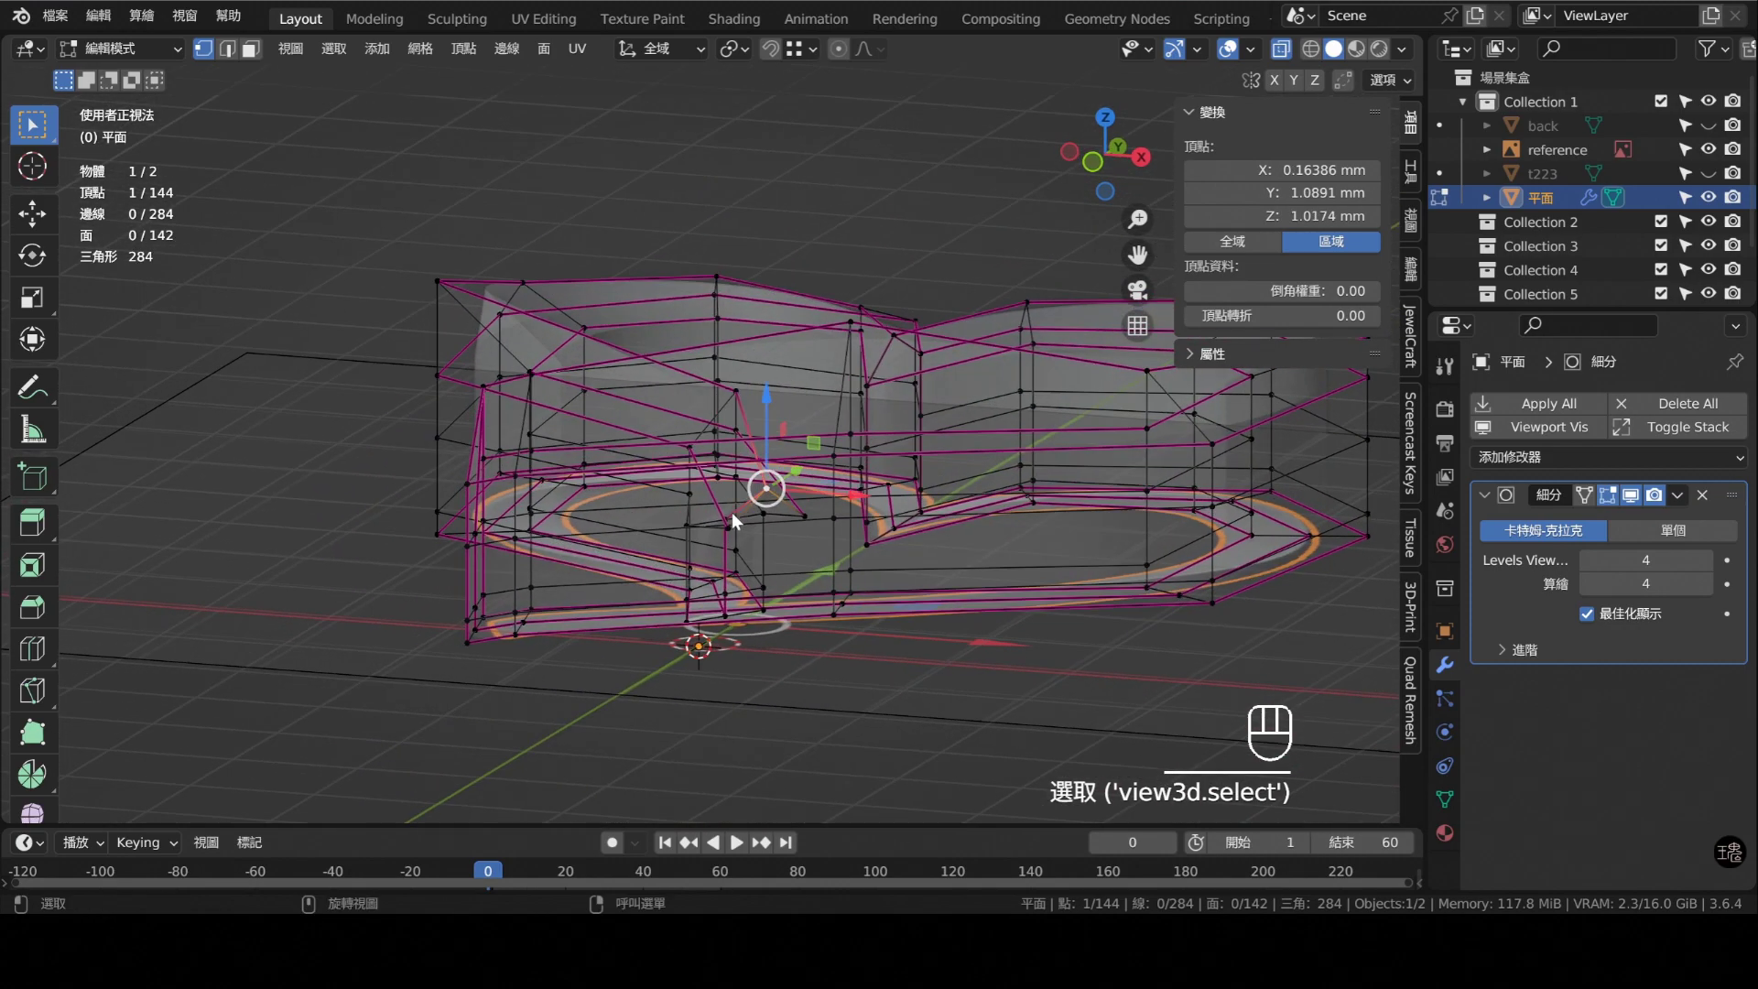
{"action": "left_click_drag", "start_coordinate": [726, 575], "coordinate": [800, 575]}
{"action": "left_click_drag", "start_coordinate": [929, 540], "coordinate": [823, 538]}
- Raise the vertex near the ribbon crossing, then show the smoothed heart in Object Mode
{"action": "left_click", "coordinate": [752, 498]}
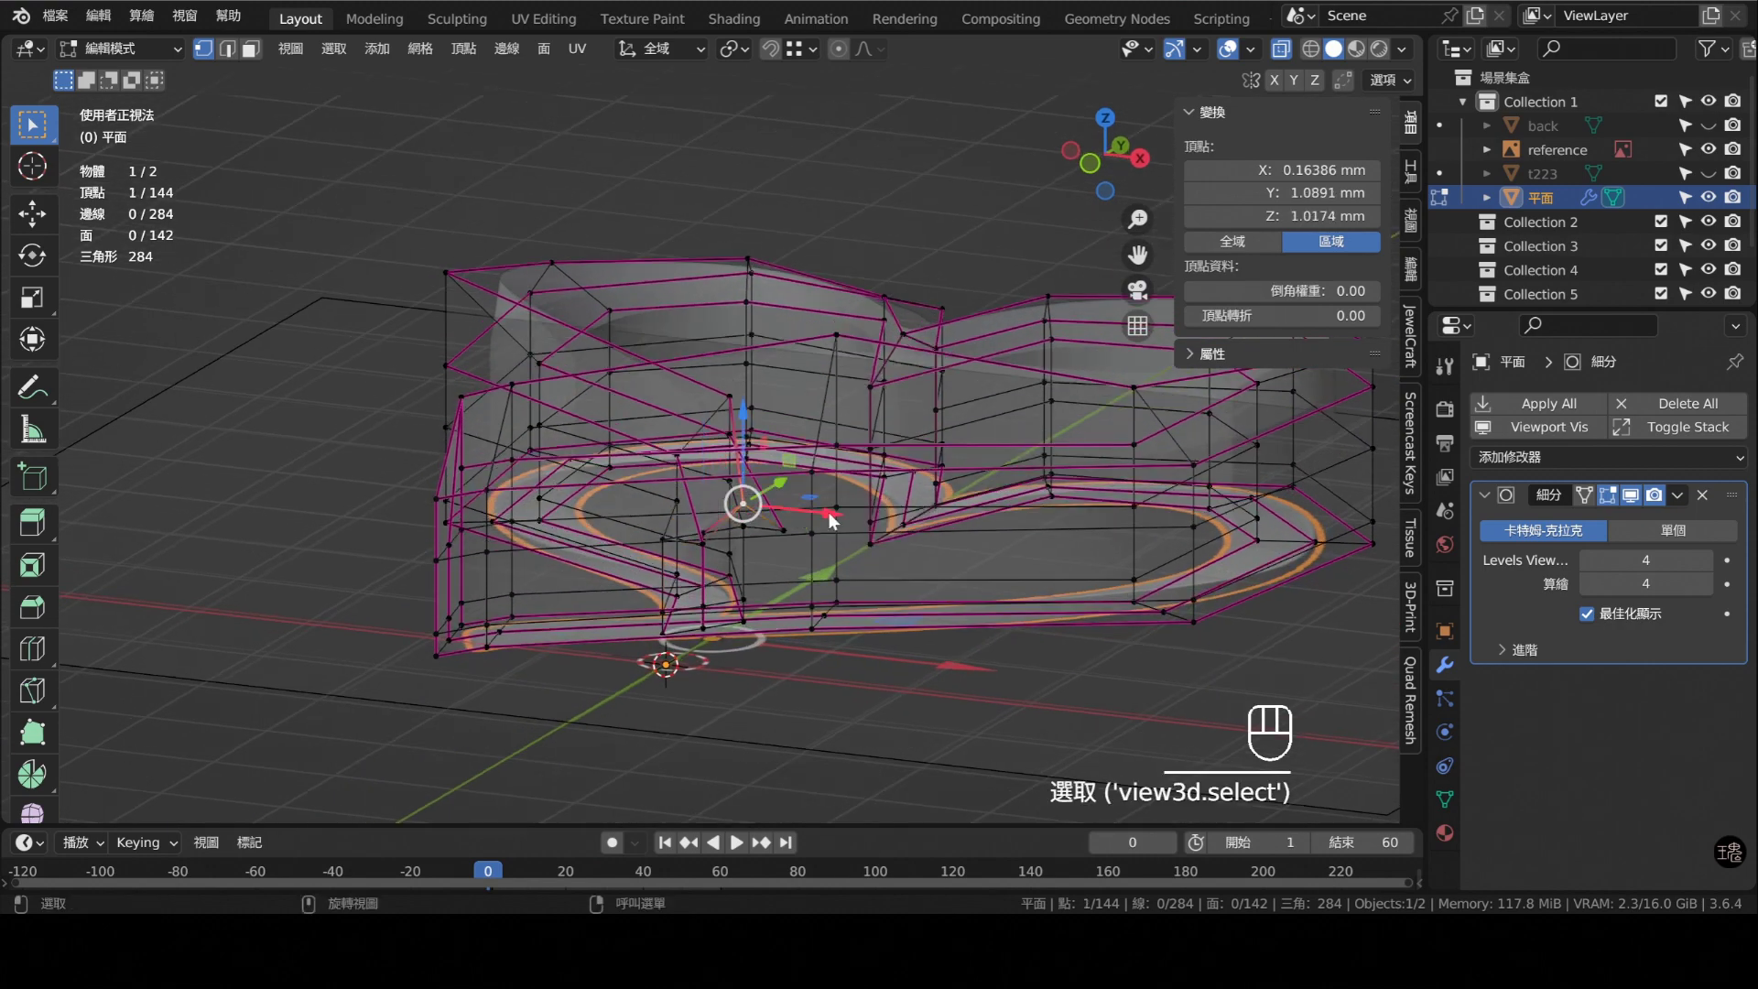
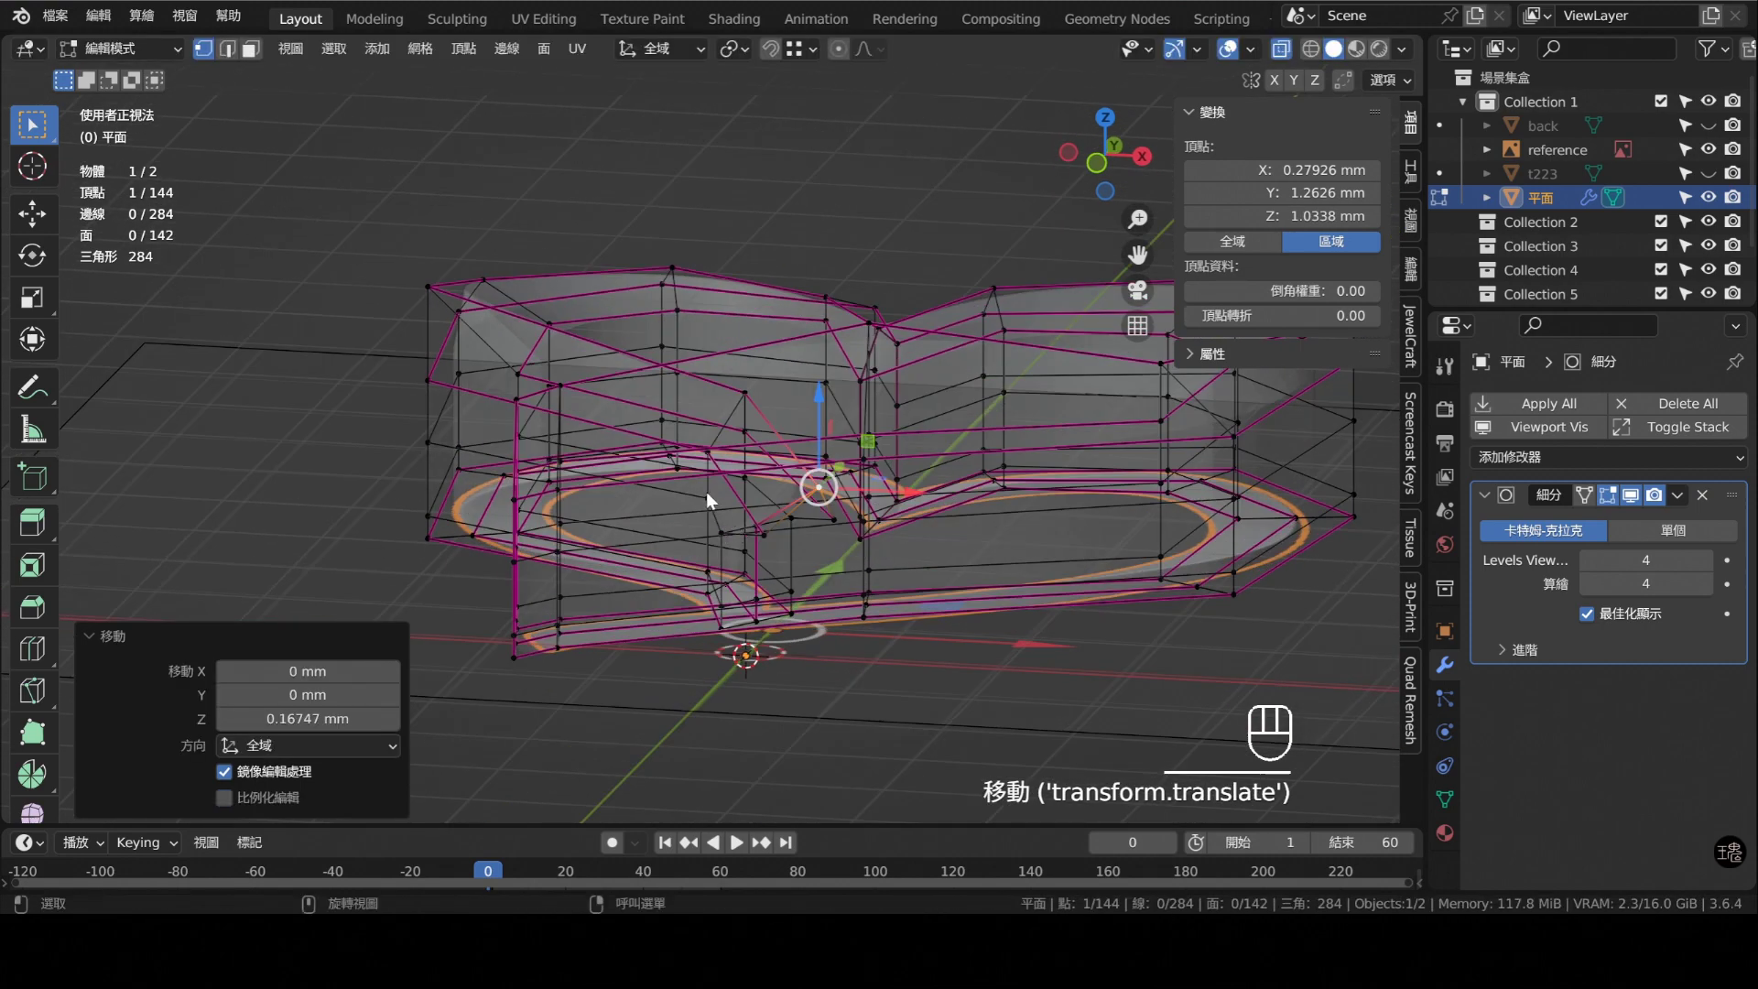
{"action": "left_click_drag", "start_coordinate": [863, 565], "coordinate": [906, 630]}
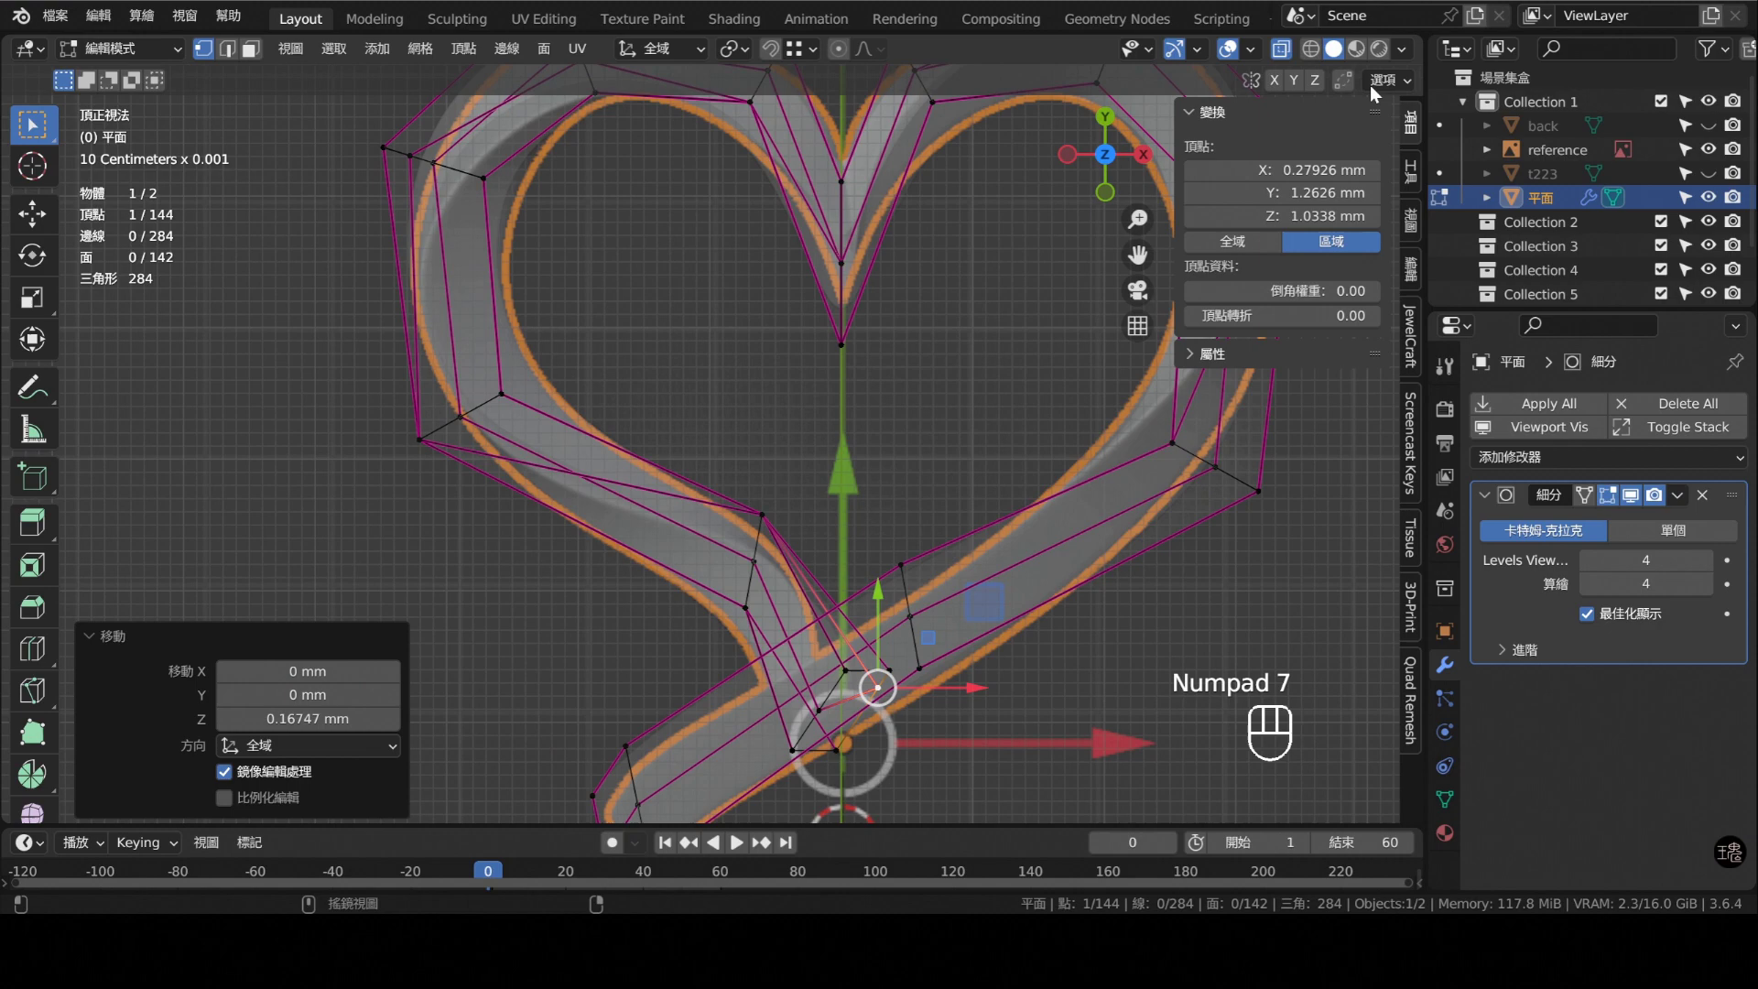
{"action": "left_click", "coordinate": [1281, 64]}
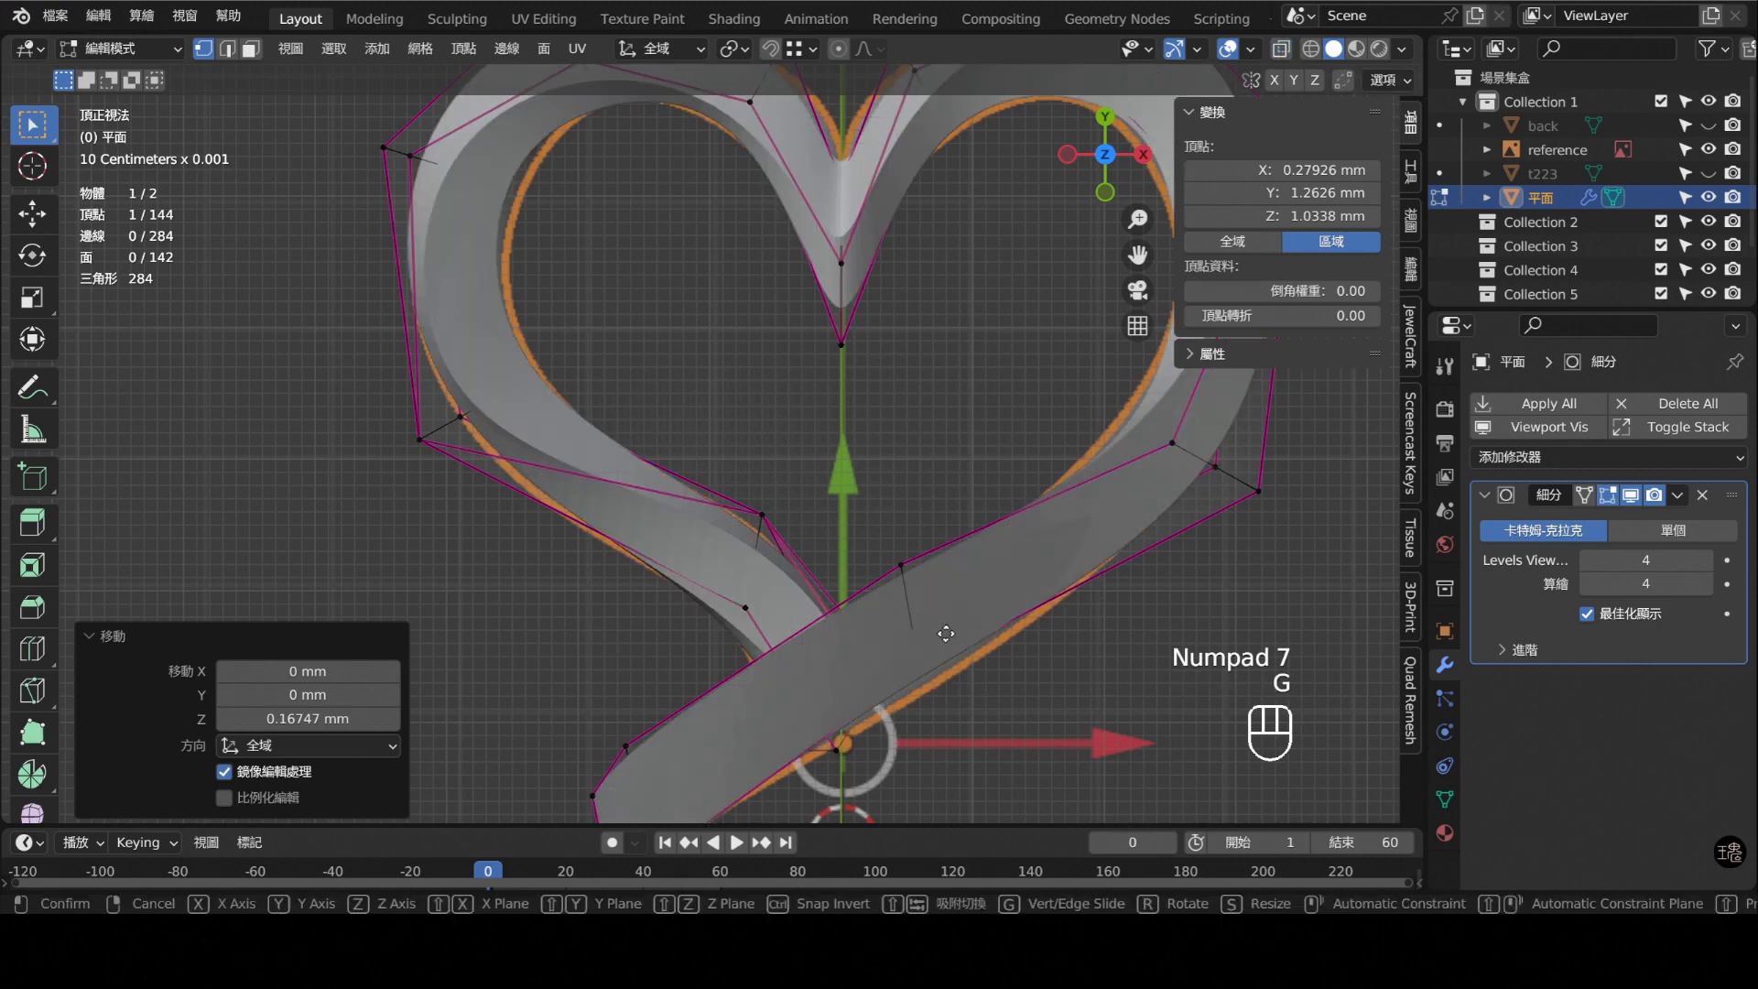
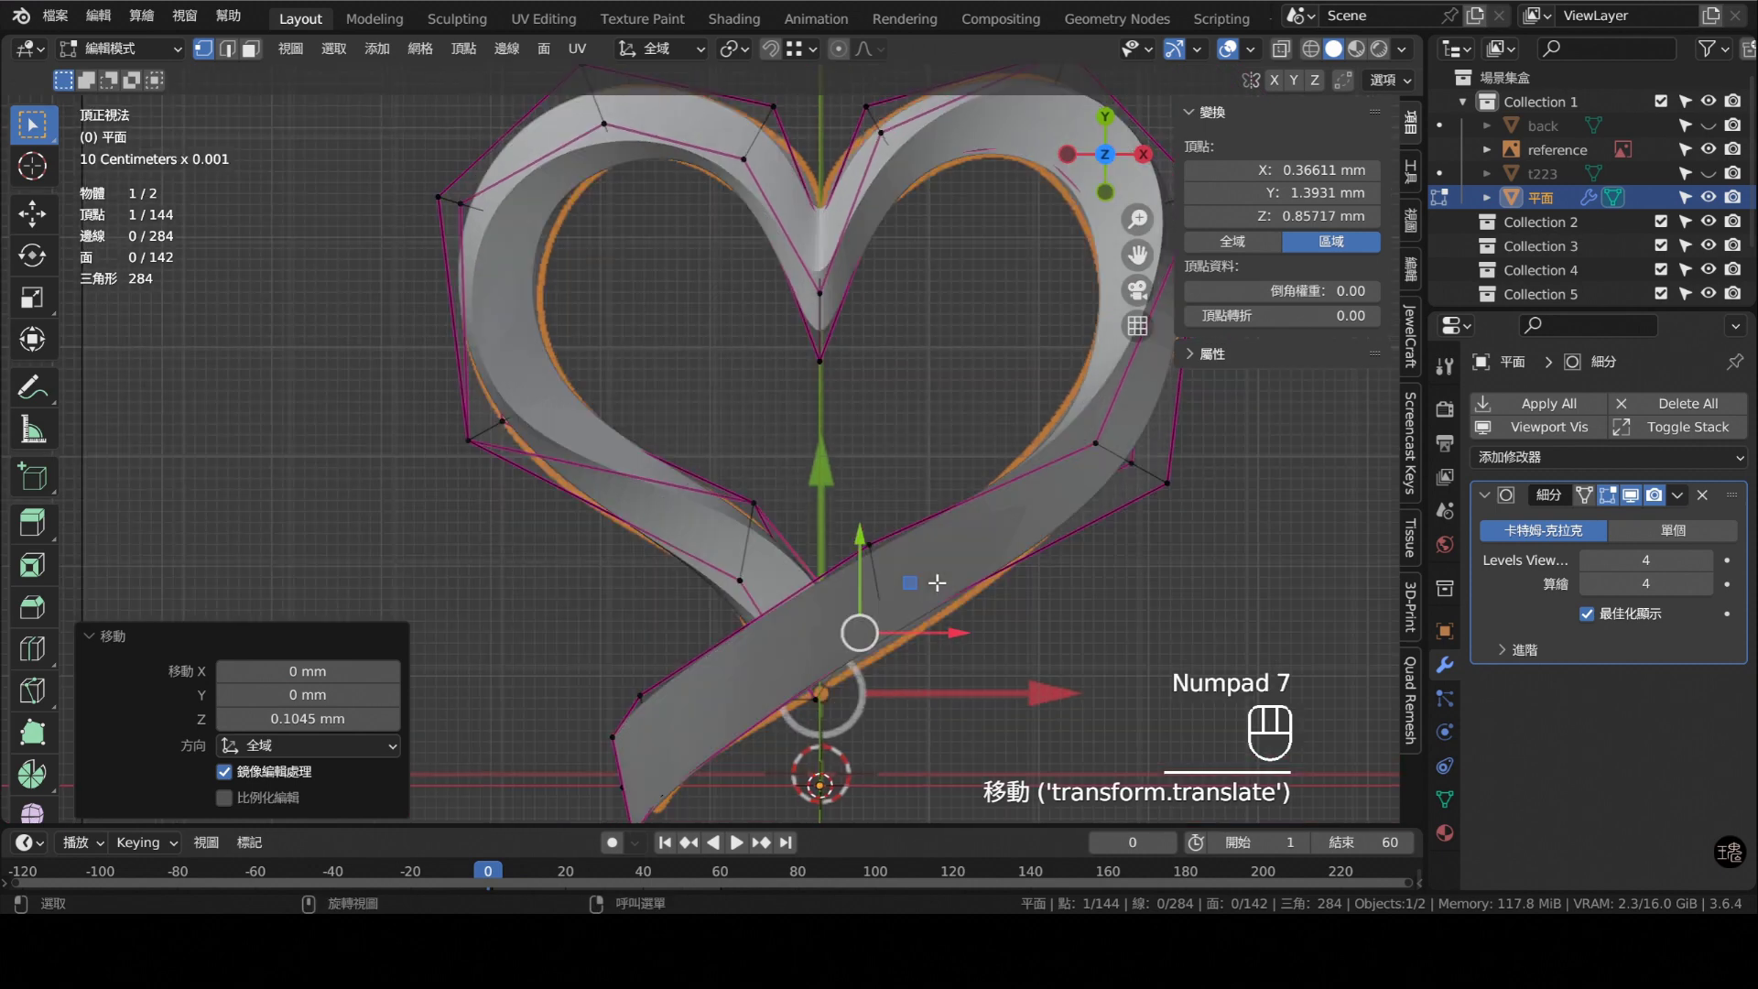
{"action": "key", "text": "Tab"}
{"action": "middle_click", "coordinate": [840, 411]}
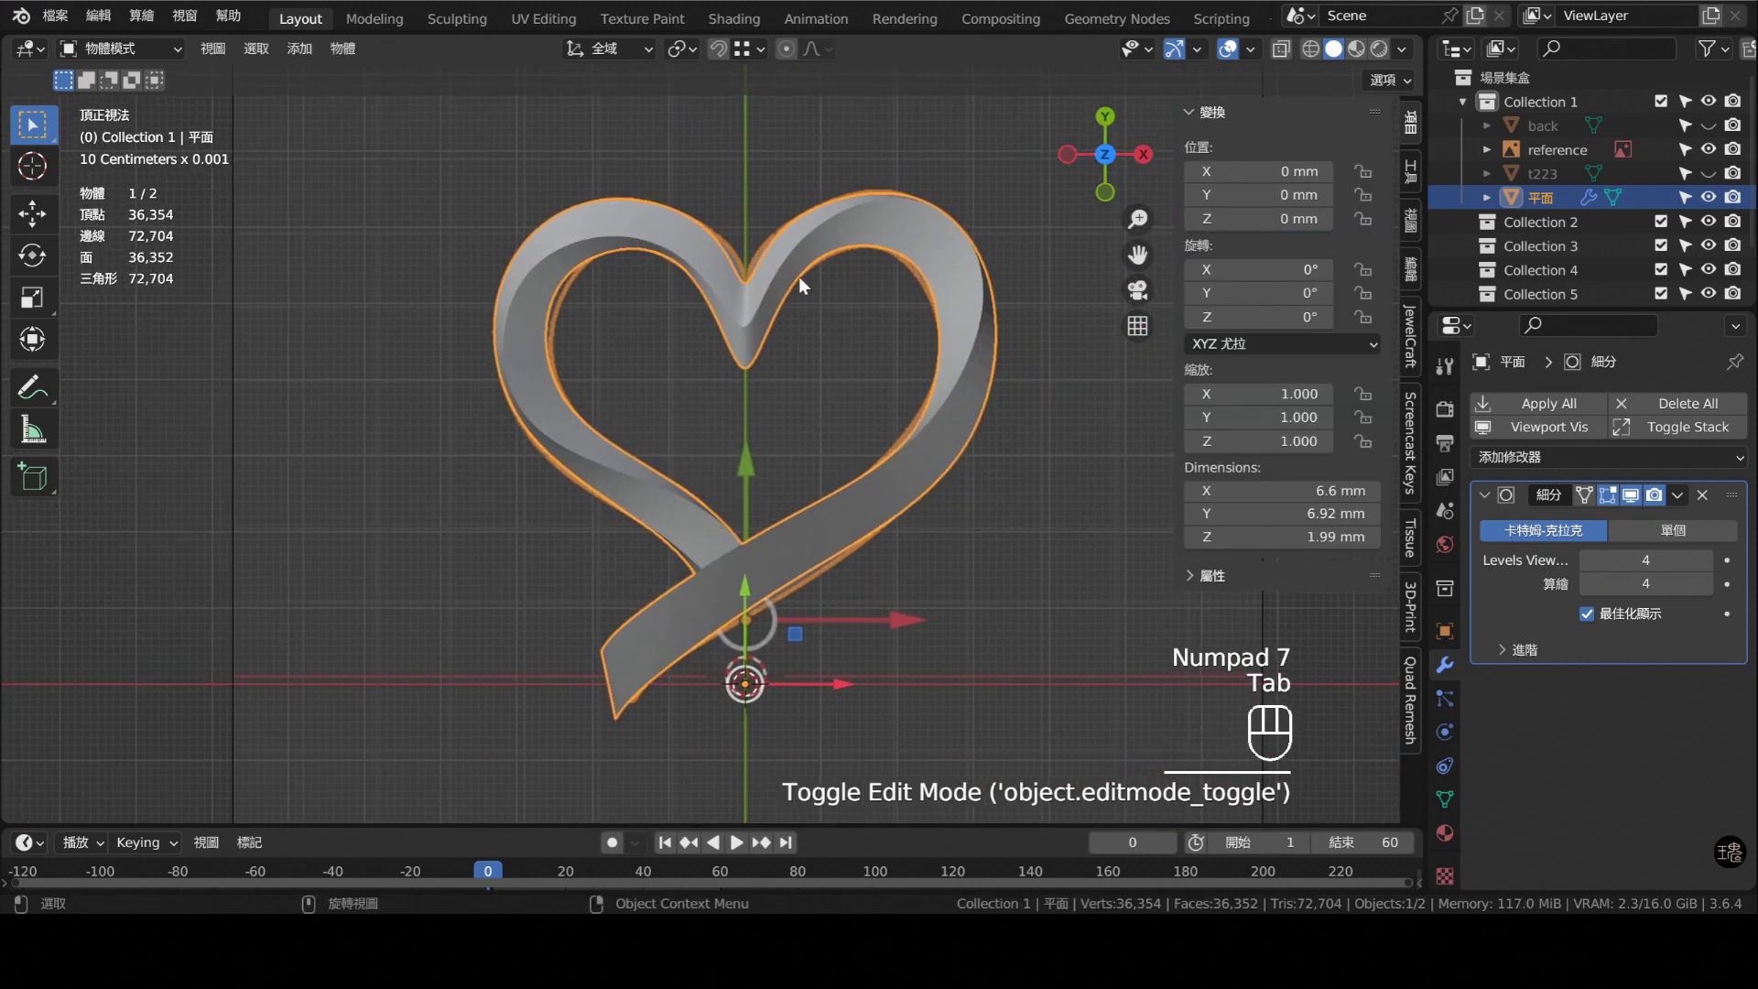
- Frame the heart's top notch and try sliding its dip vertices inward, then revert
{"action": "middle_click", "coordinate": [812, 330]}
{"action": "middle_click", "coordinate": [790, 421]}
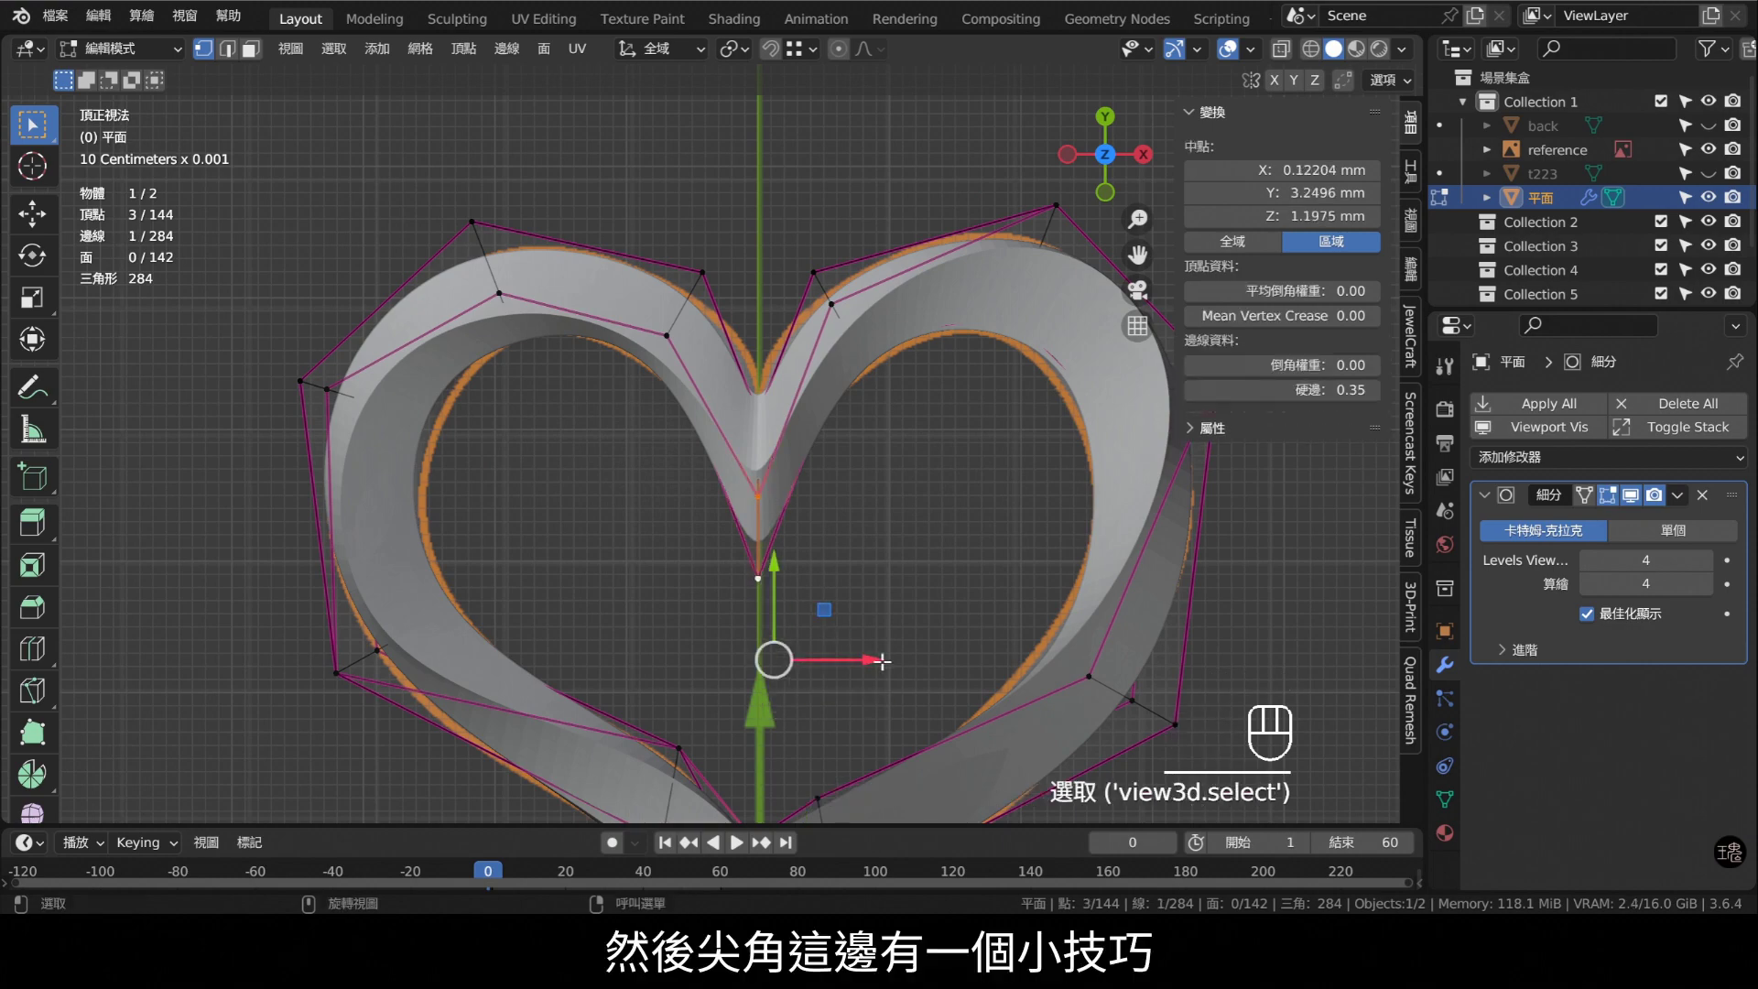
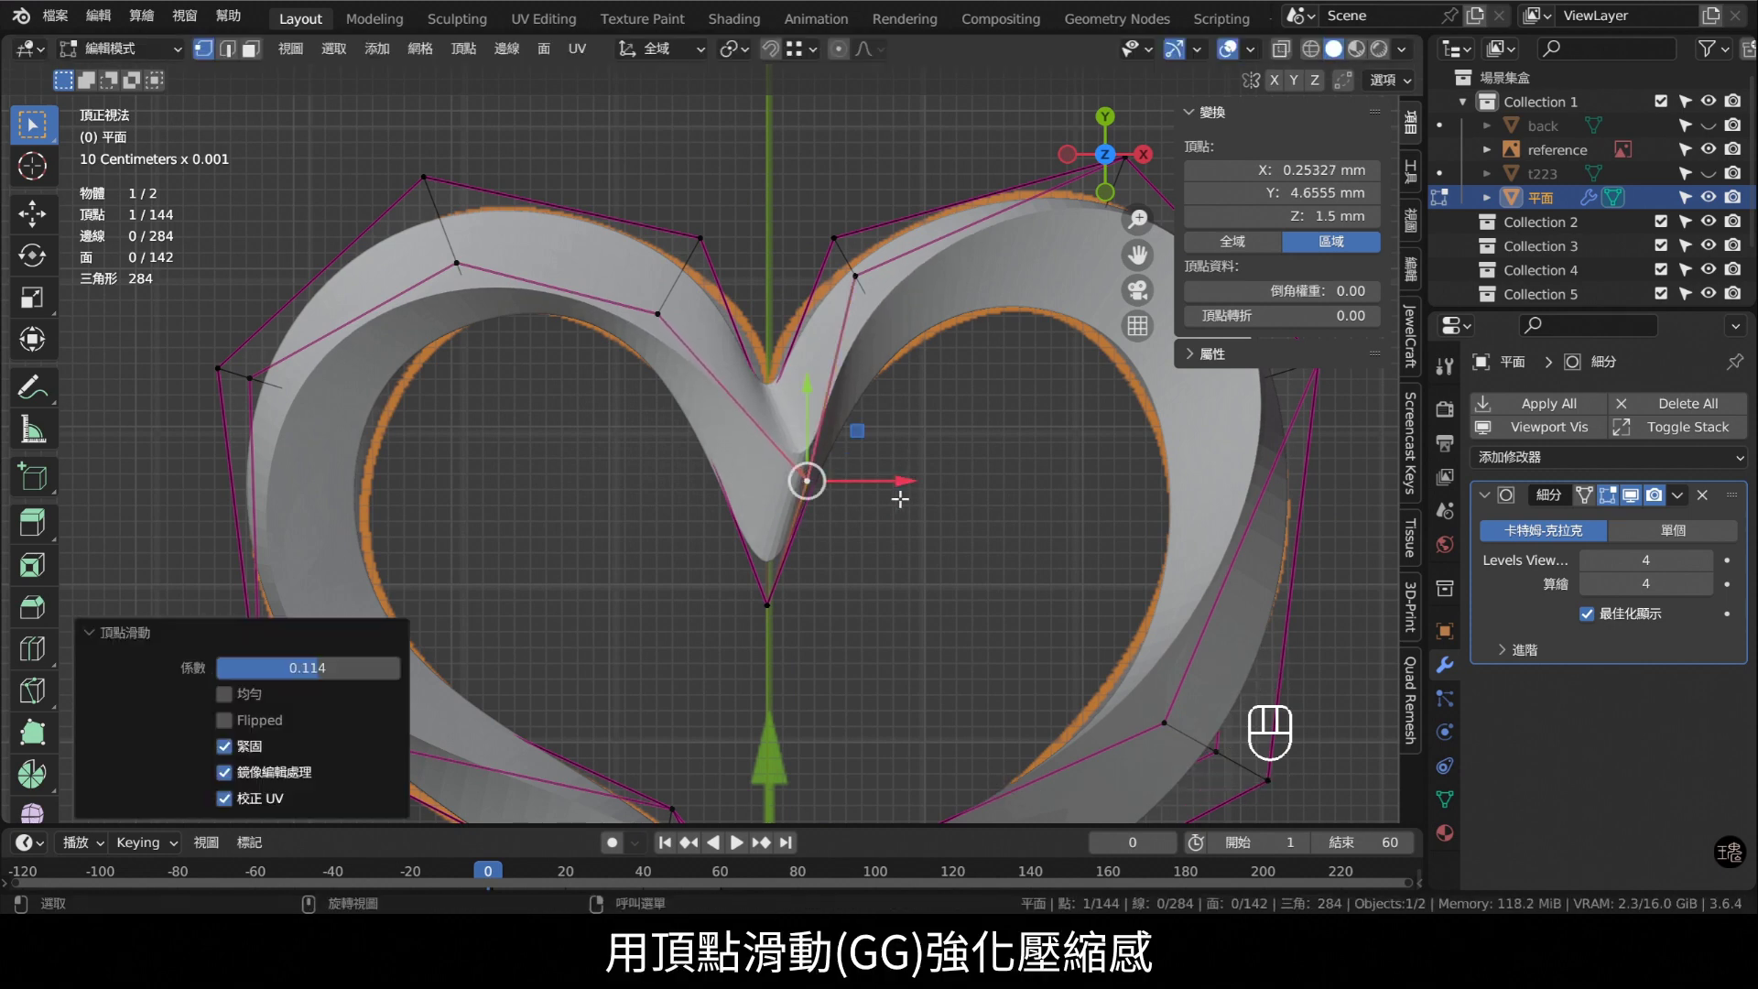
{"action": "key", "text": "ctrl+z"}
{"action": "key", "text": "ctrl+x"}
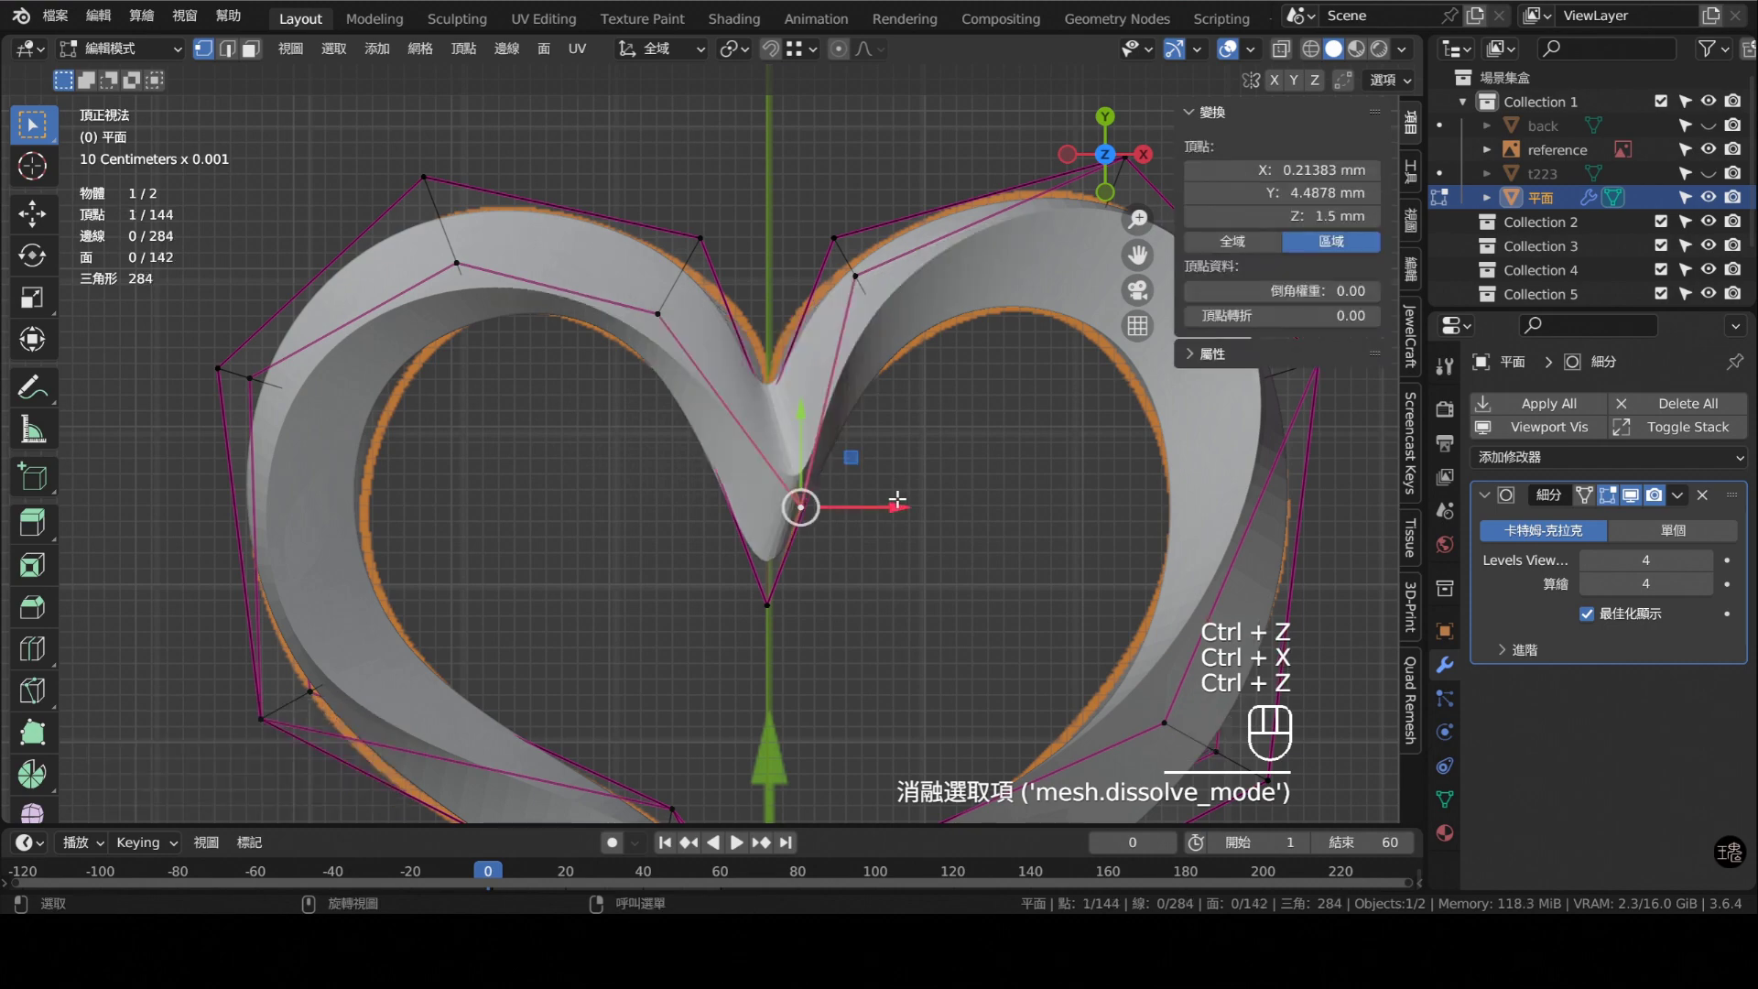
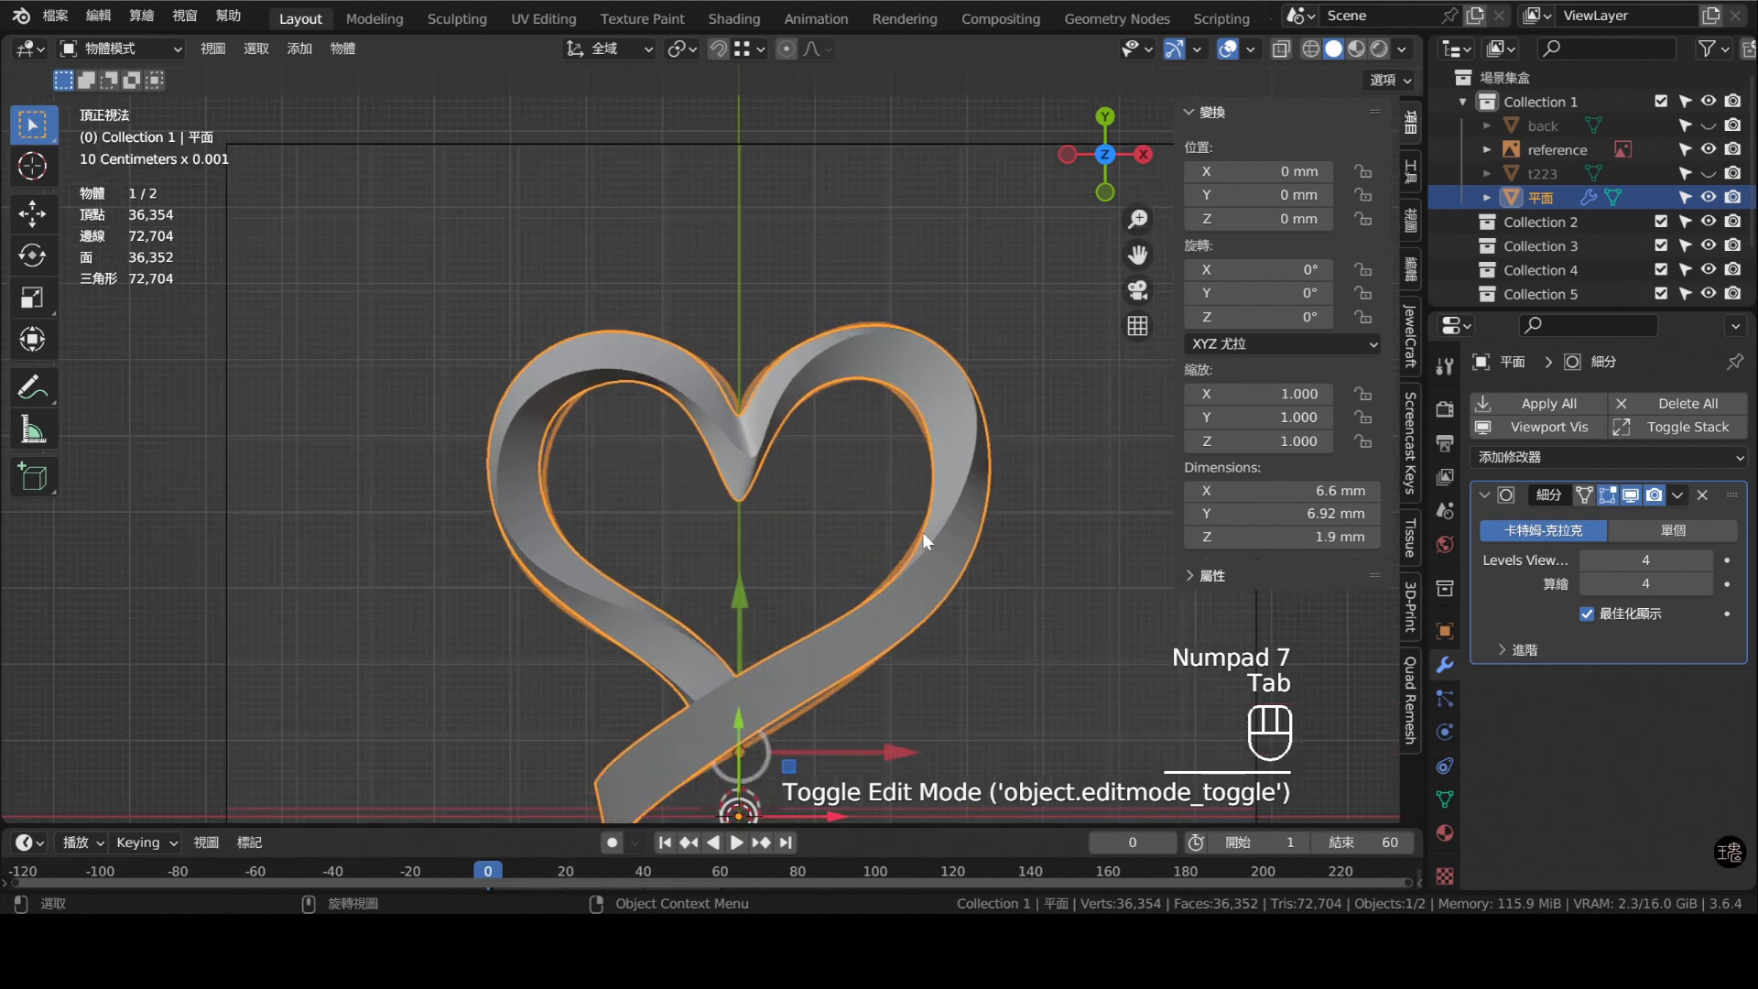
- Select the heart ribbon and select all of its edges in Edit Mode
{"action": "middle_click", "coordinate": [882, 580]}
{"action": "left_click", "coordinate": [938, 381]}
{"action": "left_click", "coordinate": [1488, 496]}
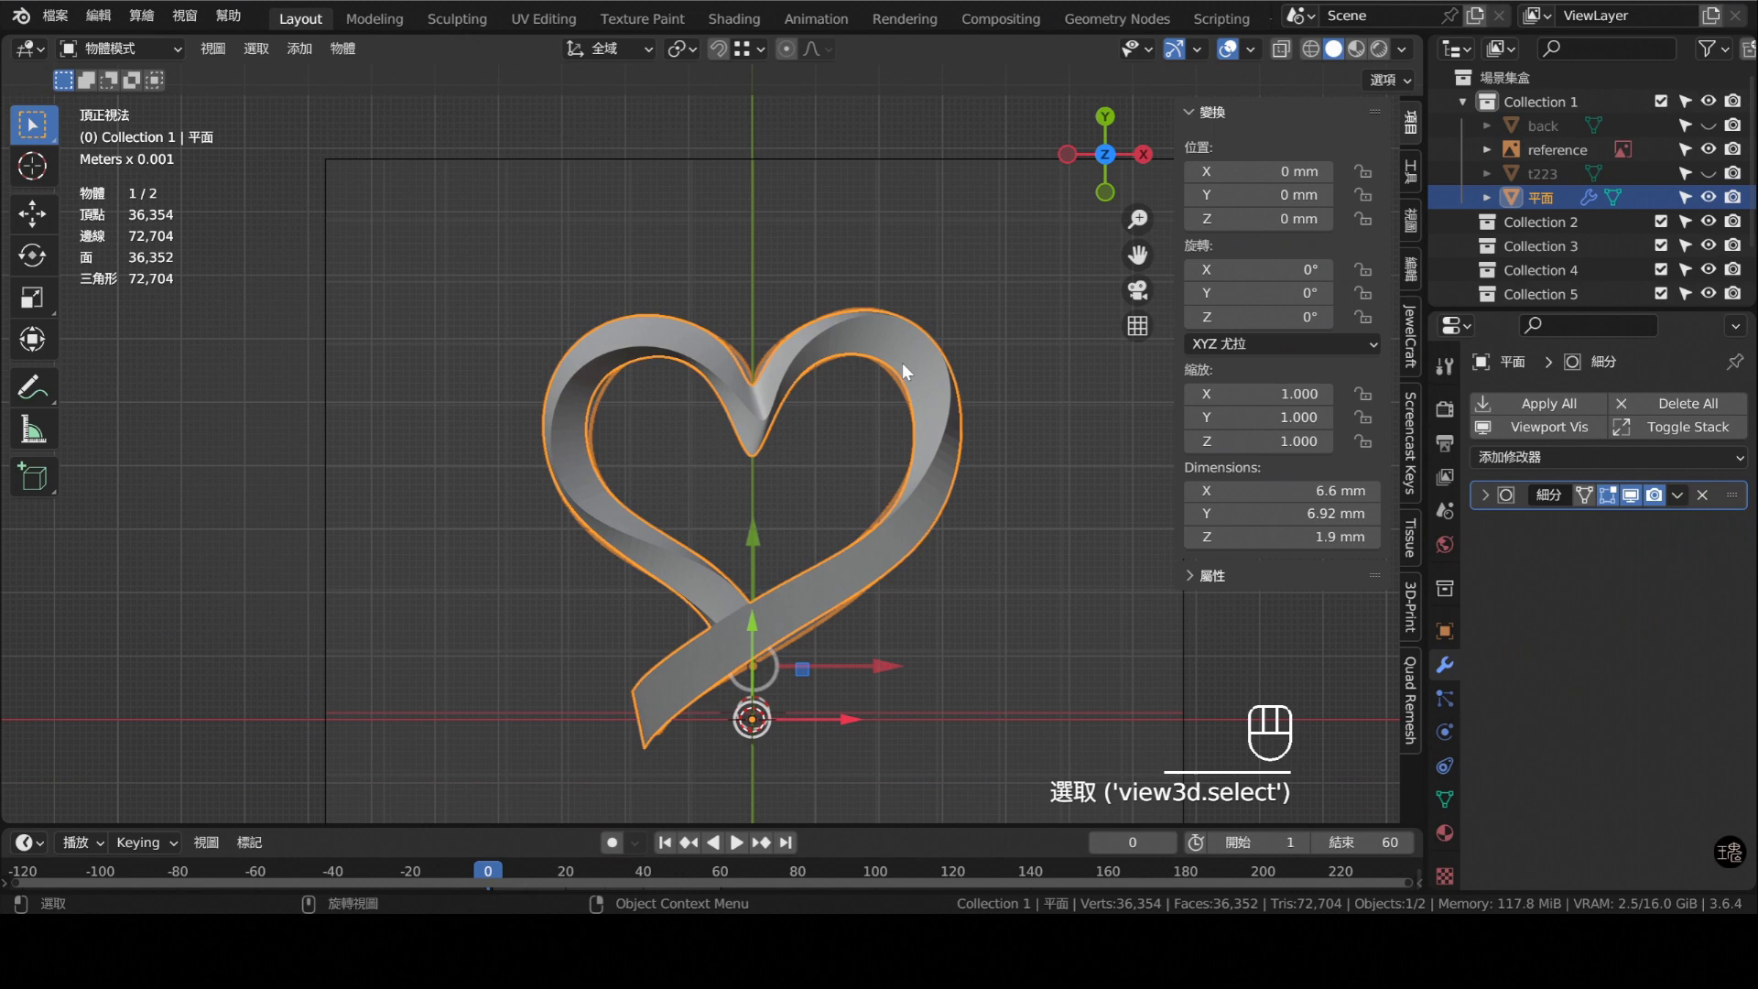
{"action": "key", "text": "Tab"}
{"action": "key", "text": "a"}
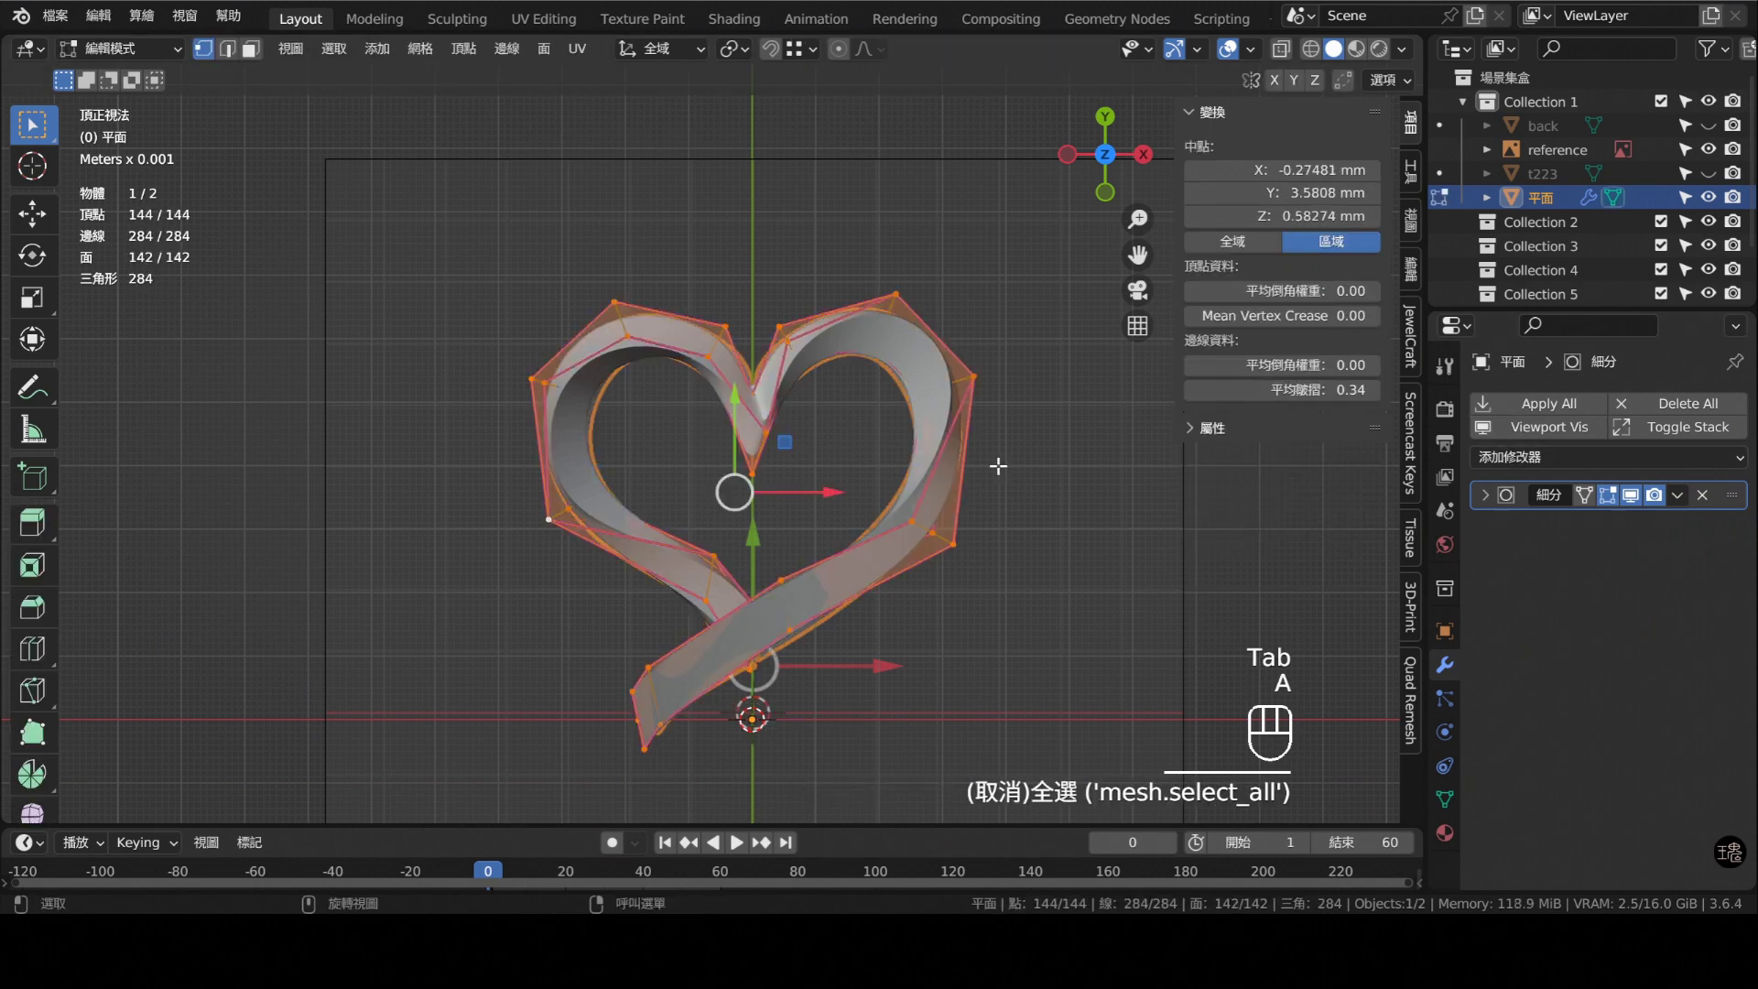
- Lower the mean edge crease for all edges and review the softened heart from the front
{"action": "left_click", "coordinate": [1206, 400]}
{"action": "left_click", "coordinate": [1207, 400]}
{"action": "left_click", "coordinate": [1206, 400]}
{"action": "left_click", "coordinate": [1206, 400]}
{"action": "left_click", "coordinate": [1206, 400]}
{"action": "left_click", "coordinate": [1206, 400]}
{"action": "double_click", "coordinate": [1207, 400]}
{"action": "key", "text": "Tab"}
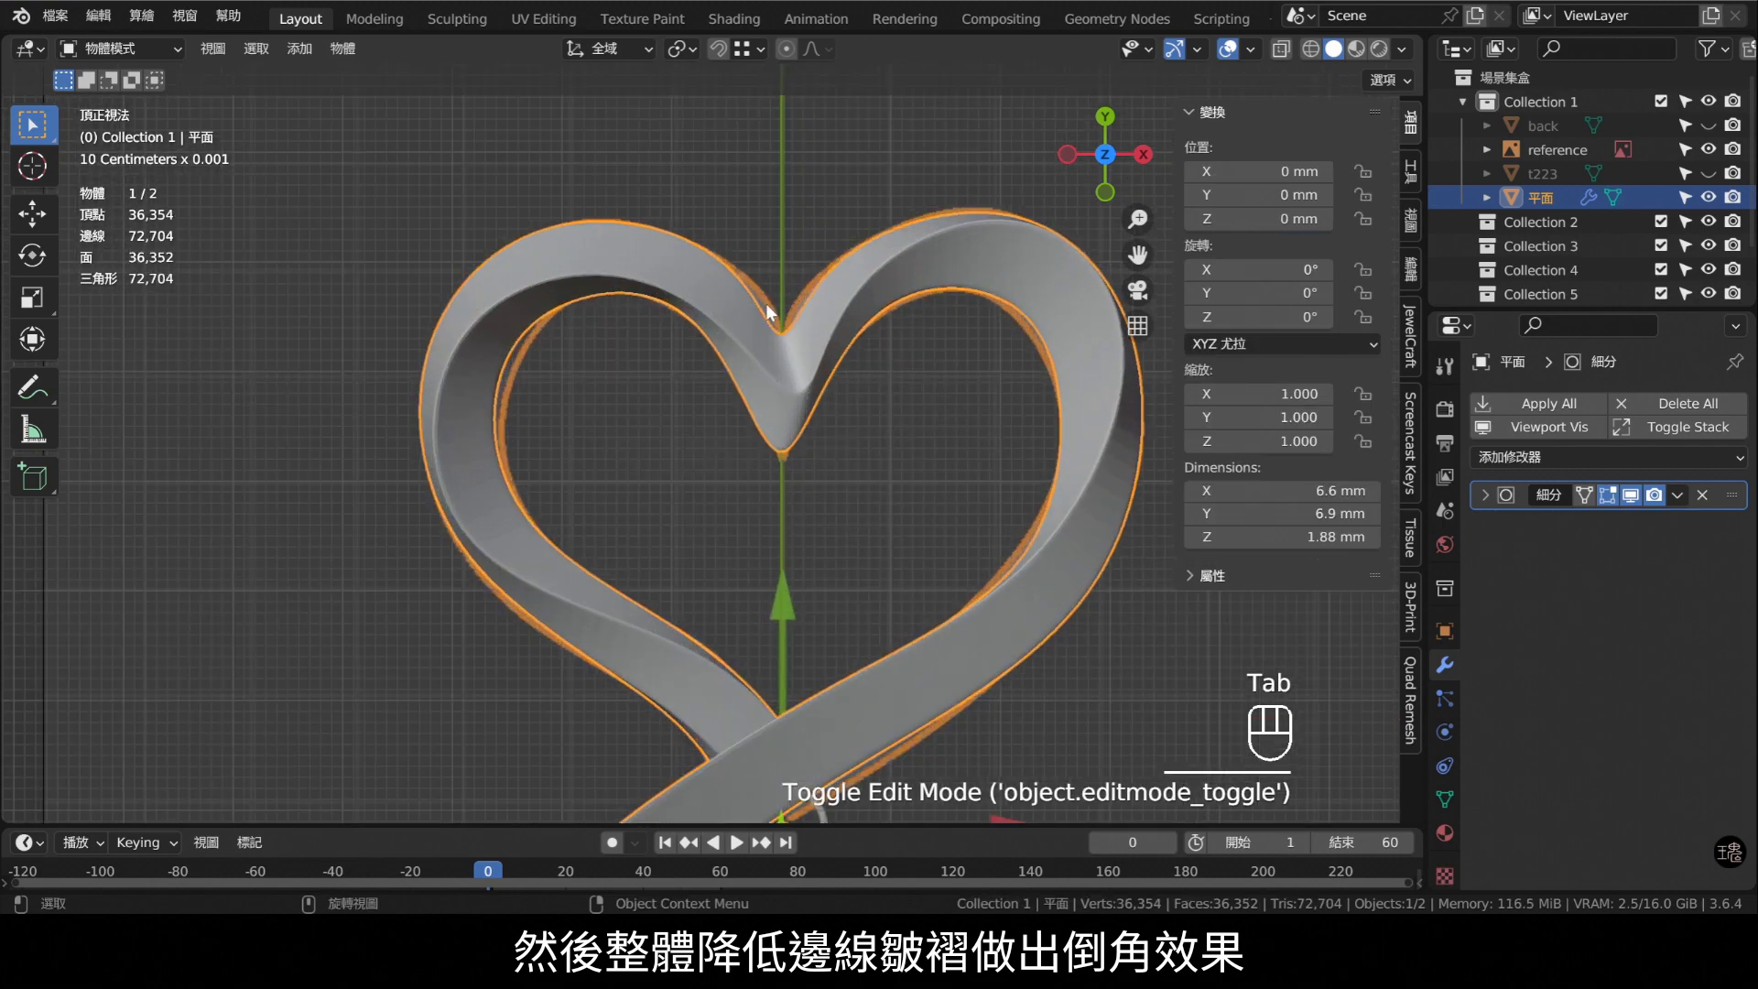
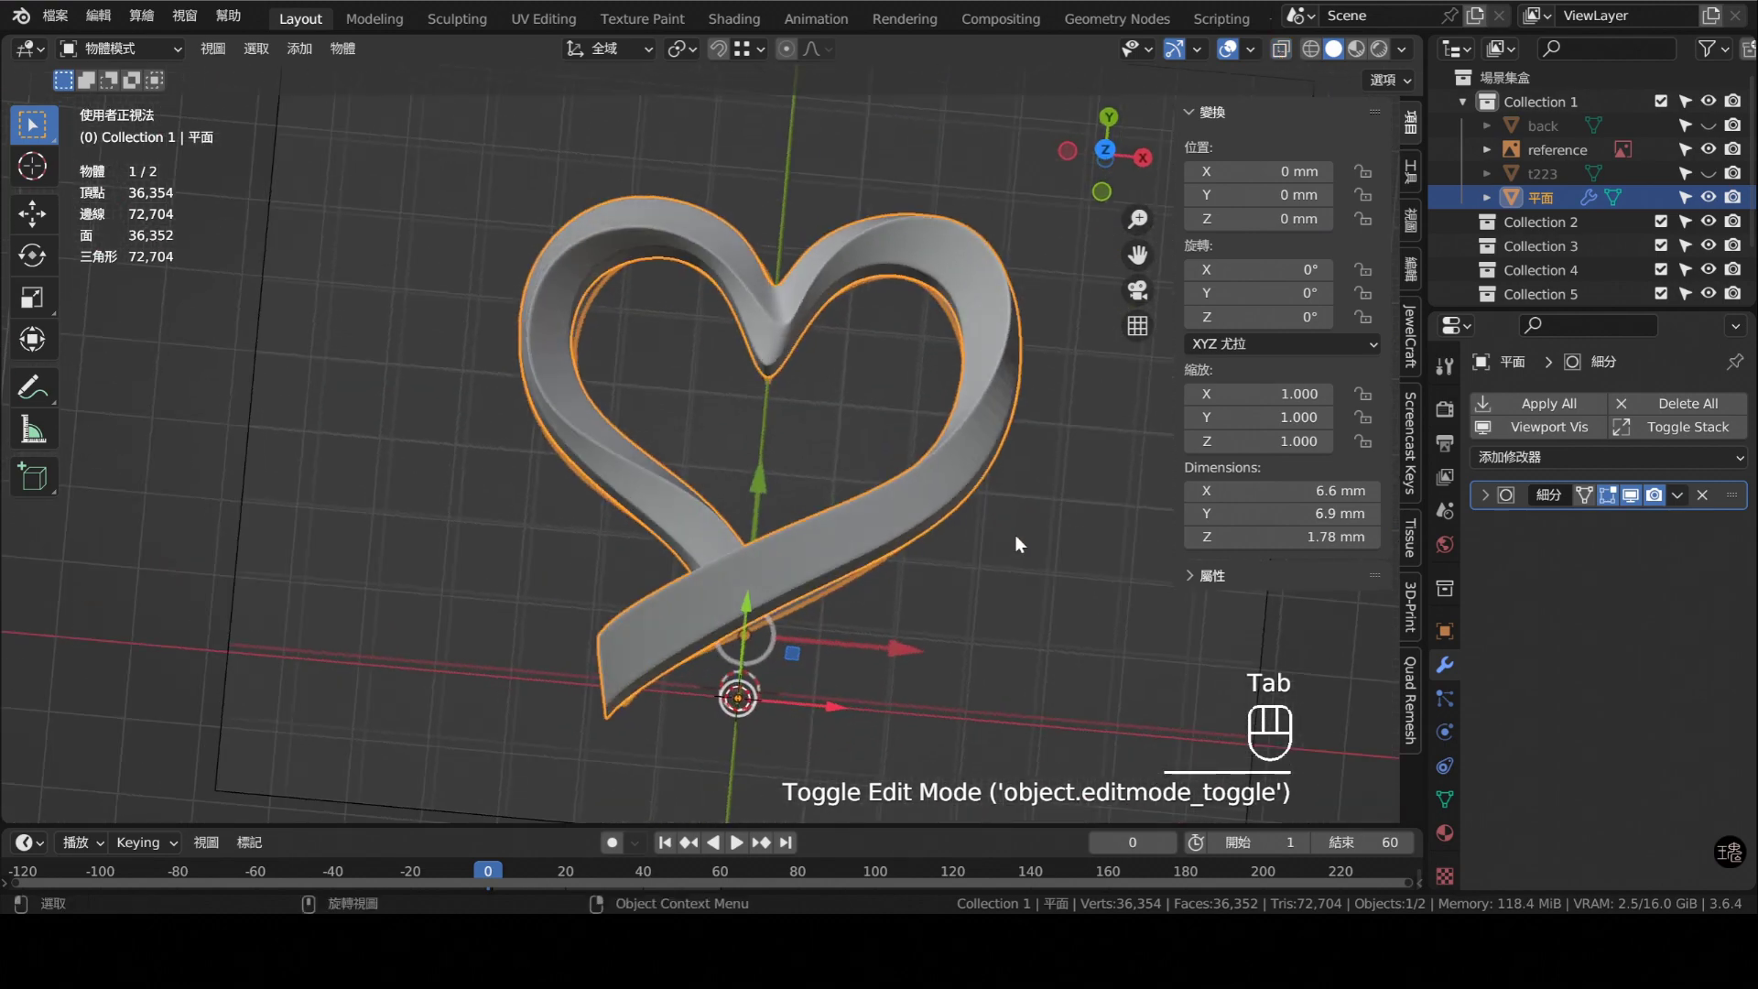
{"action": "left_click_drag", "start_coordinate": [911, 553], "coordinate": [928, 531]}
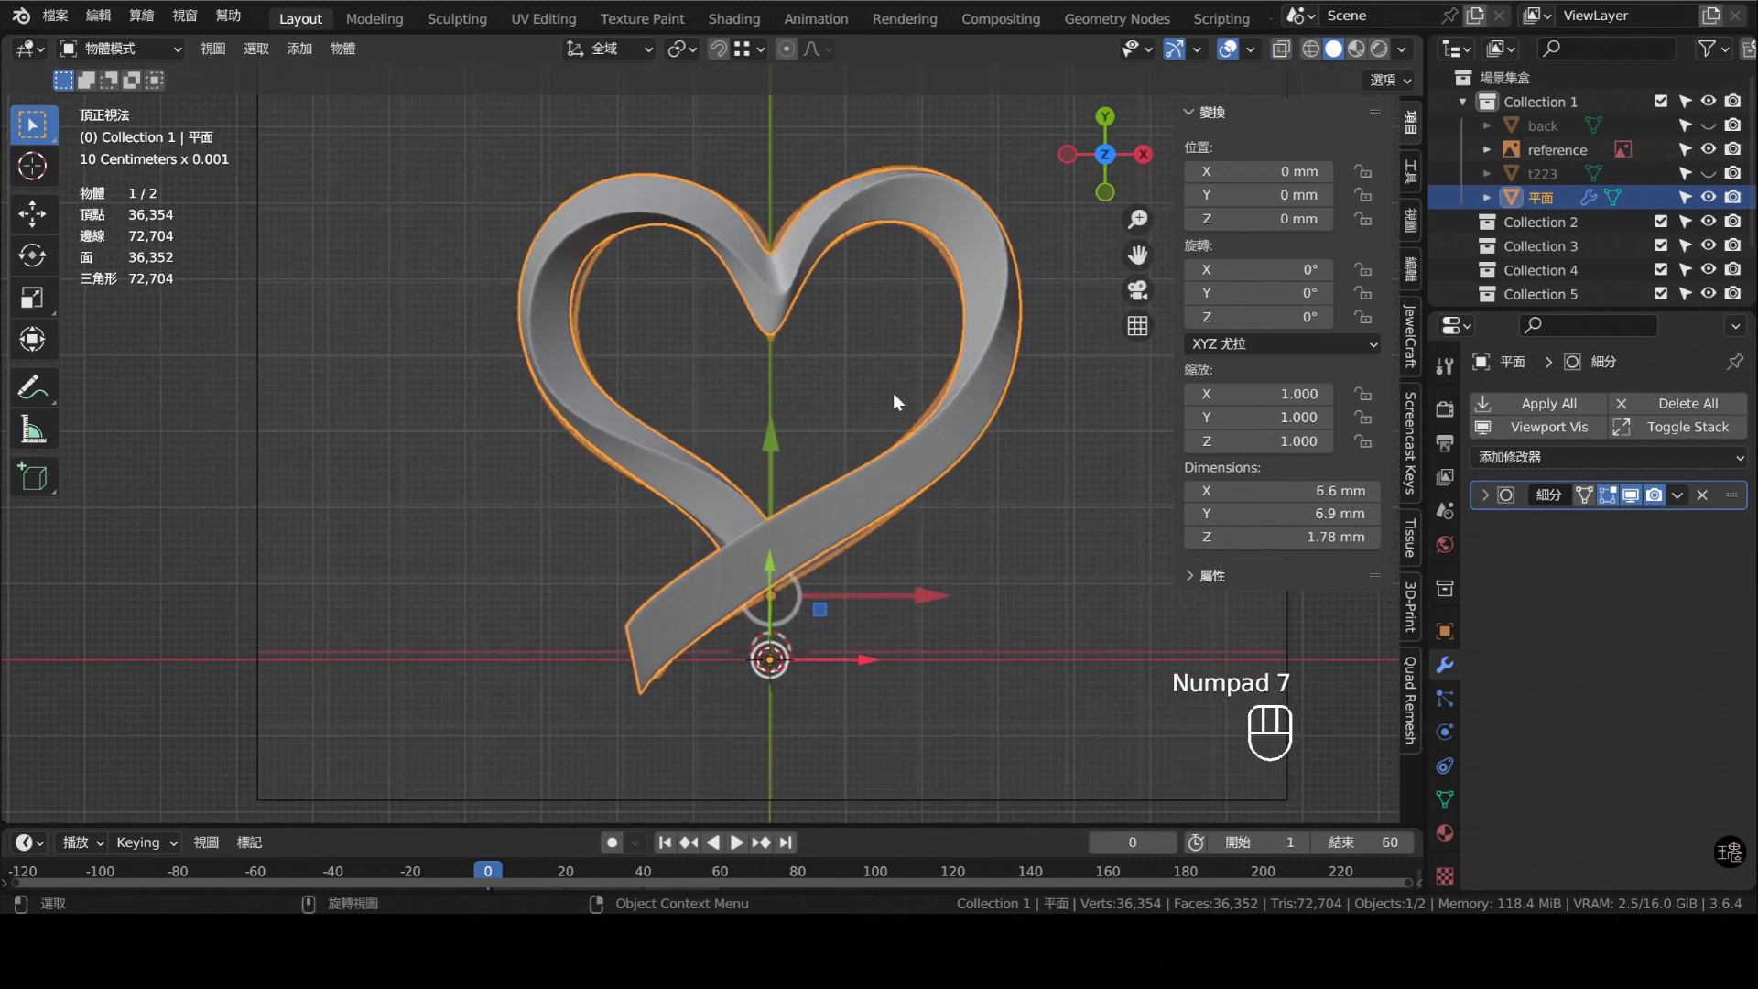
- Show the finished reference ring and orbit to compare it with the two-heart array
{"action": "left_click_drag", "start_coordinate": [935, 440], "coordinate": [893, 446]}
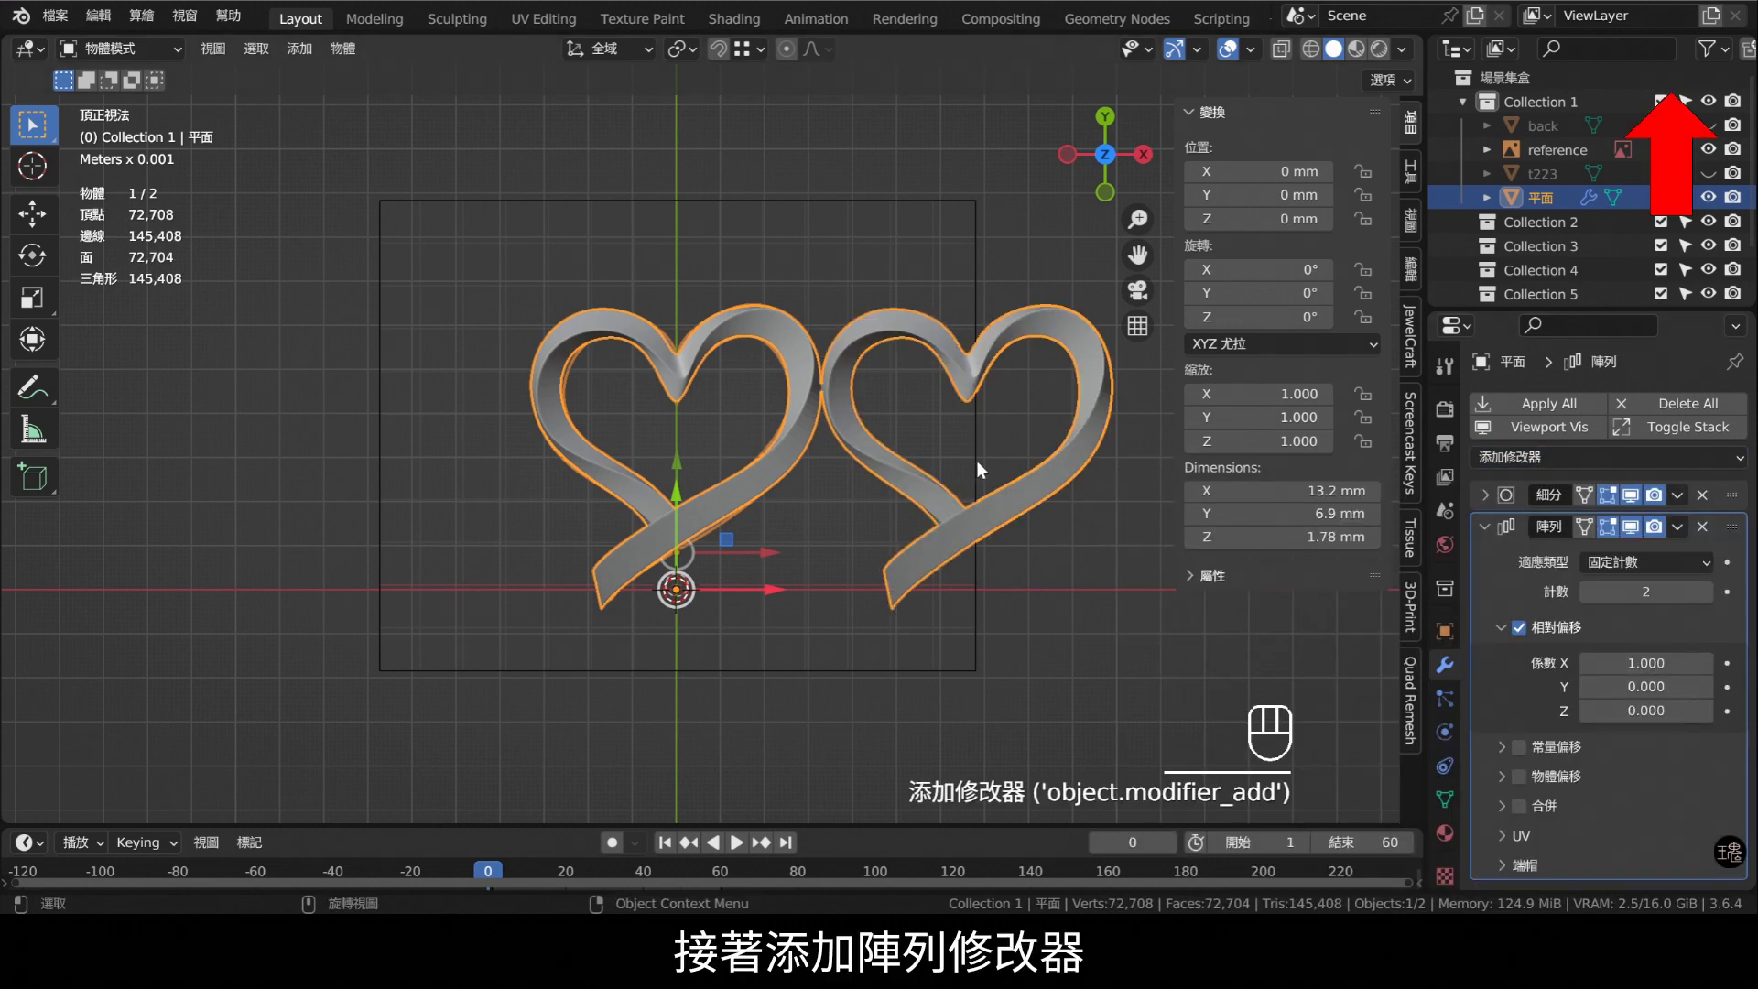
{"action": "middle_click", "coordinate": [933, 461]}
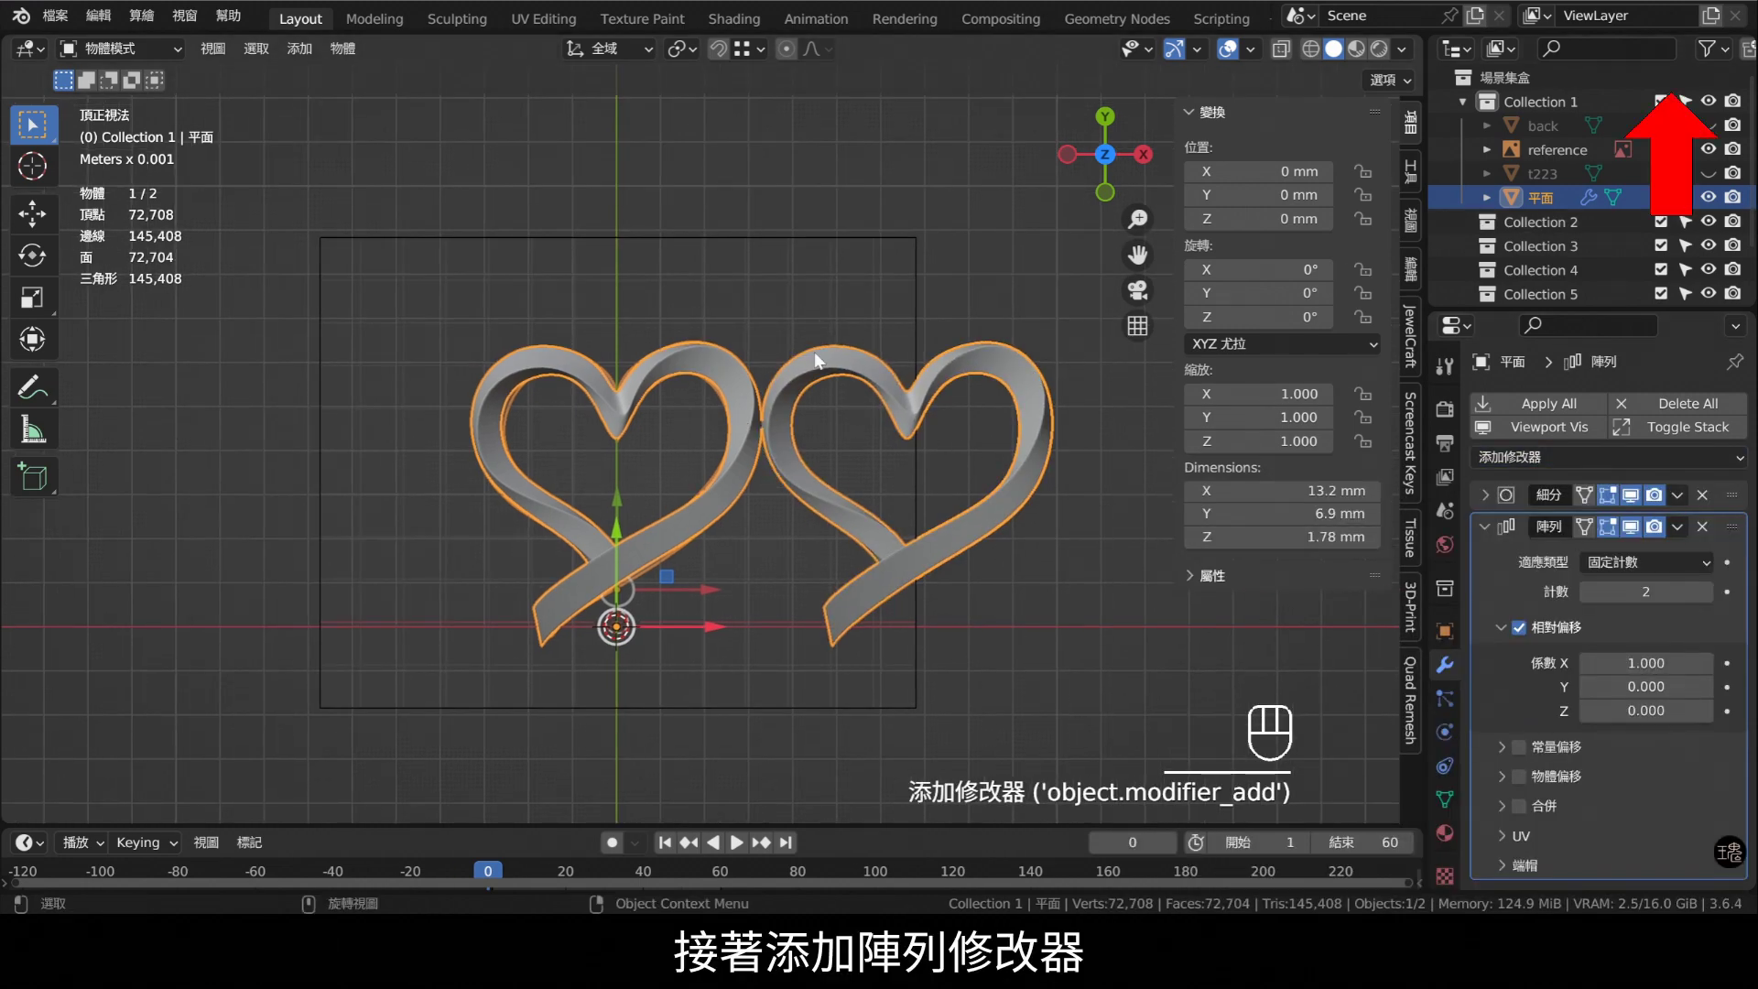
{"action": "left_click", "coordinate": [1721, 178]}
{"action": "left_click_drag", "start_coordinate": [358, 449], "coordinate": [381, 353]}
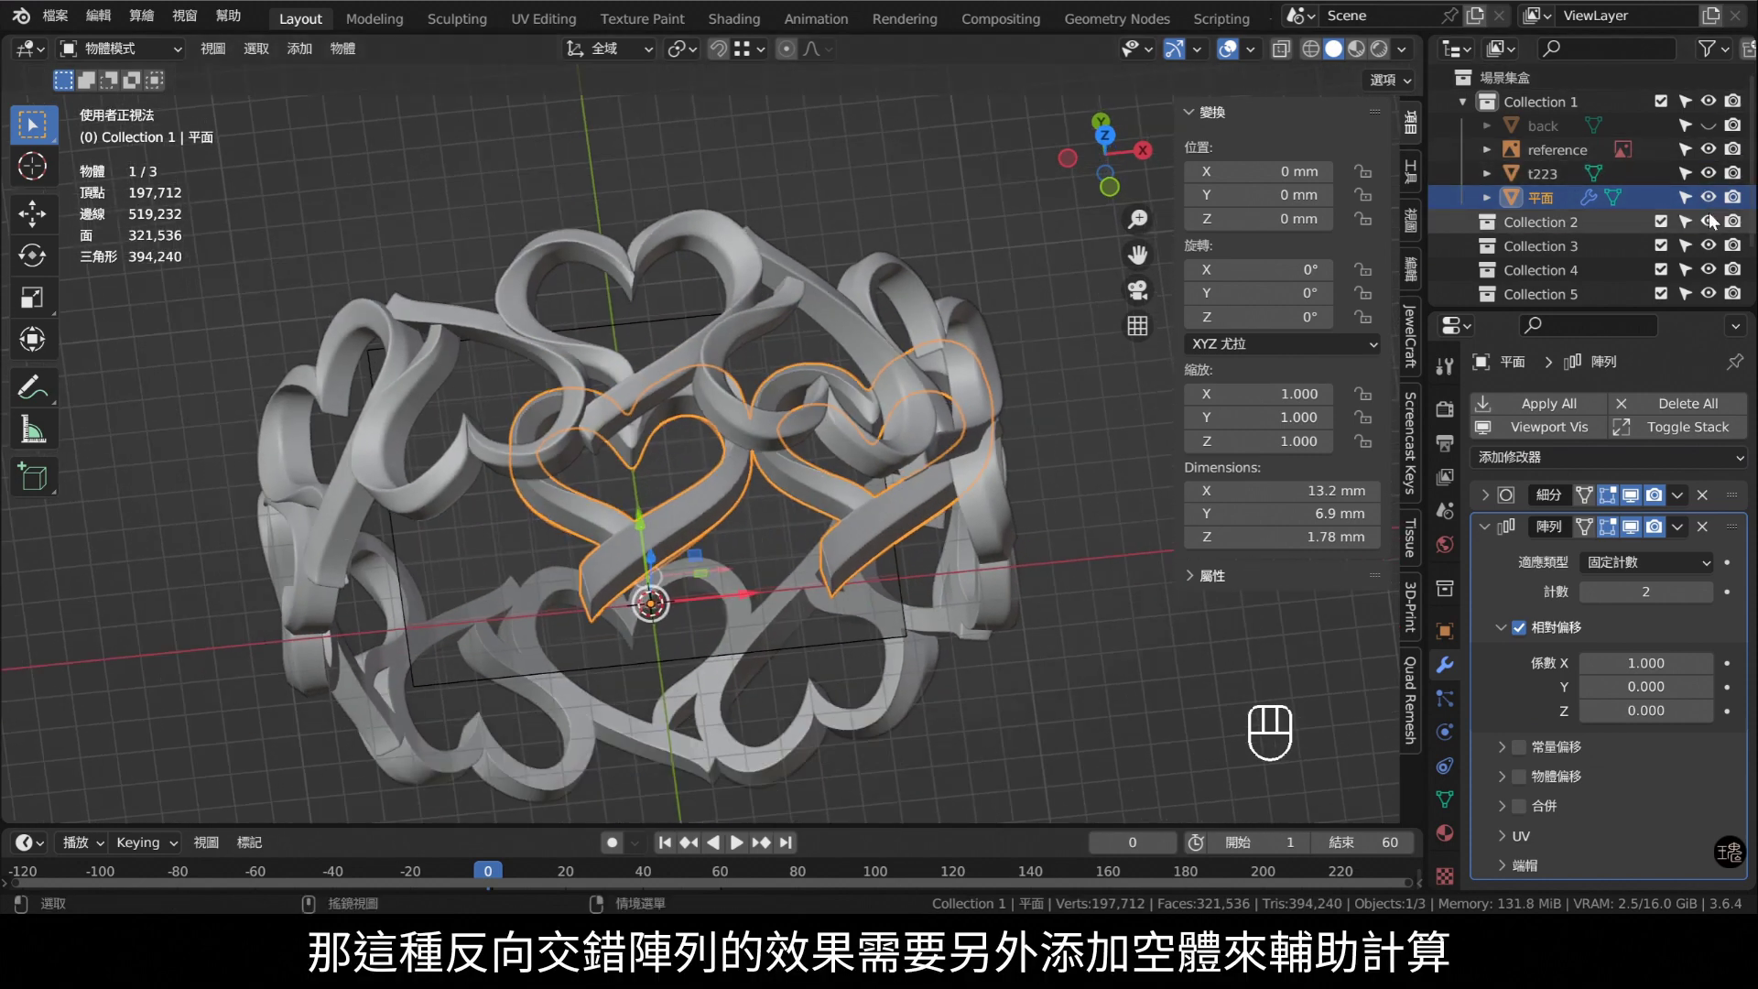
- Hide the reference ring again and return to the front view with nothing selected
{"action": "left_click", "coordinate": [1713, 207]}
{"action": "left_click", "coordinate": [1713, 204]}
{"action": "left_click", "coordinate": [1714, 174]}
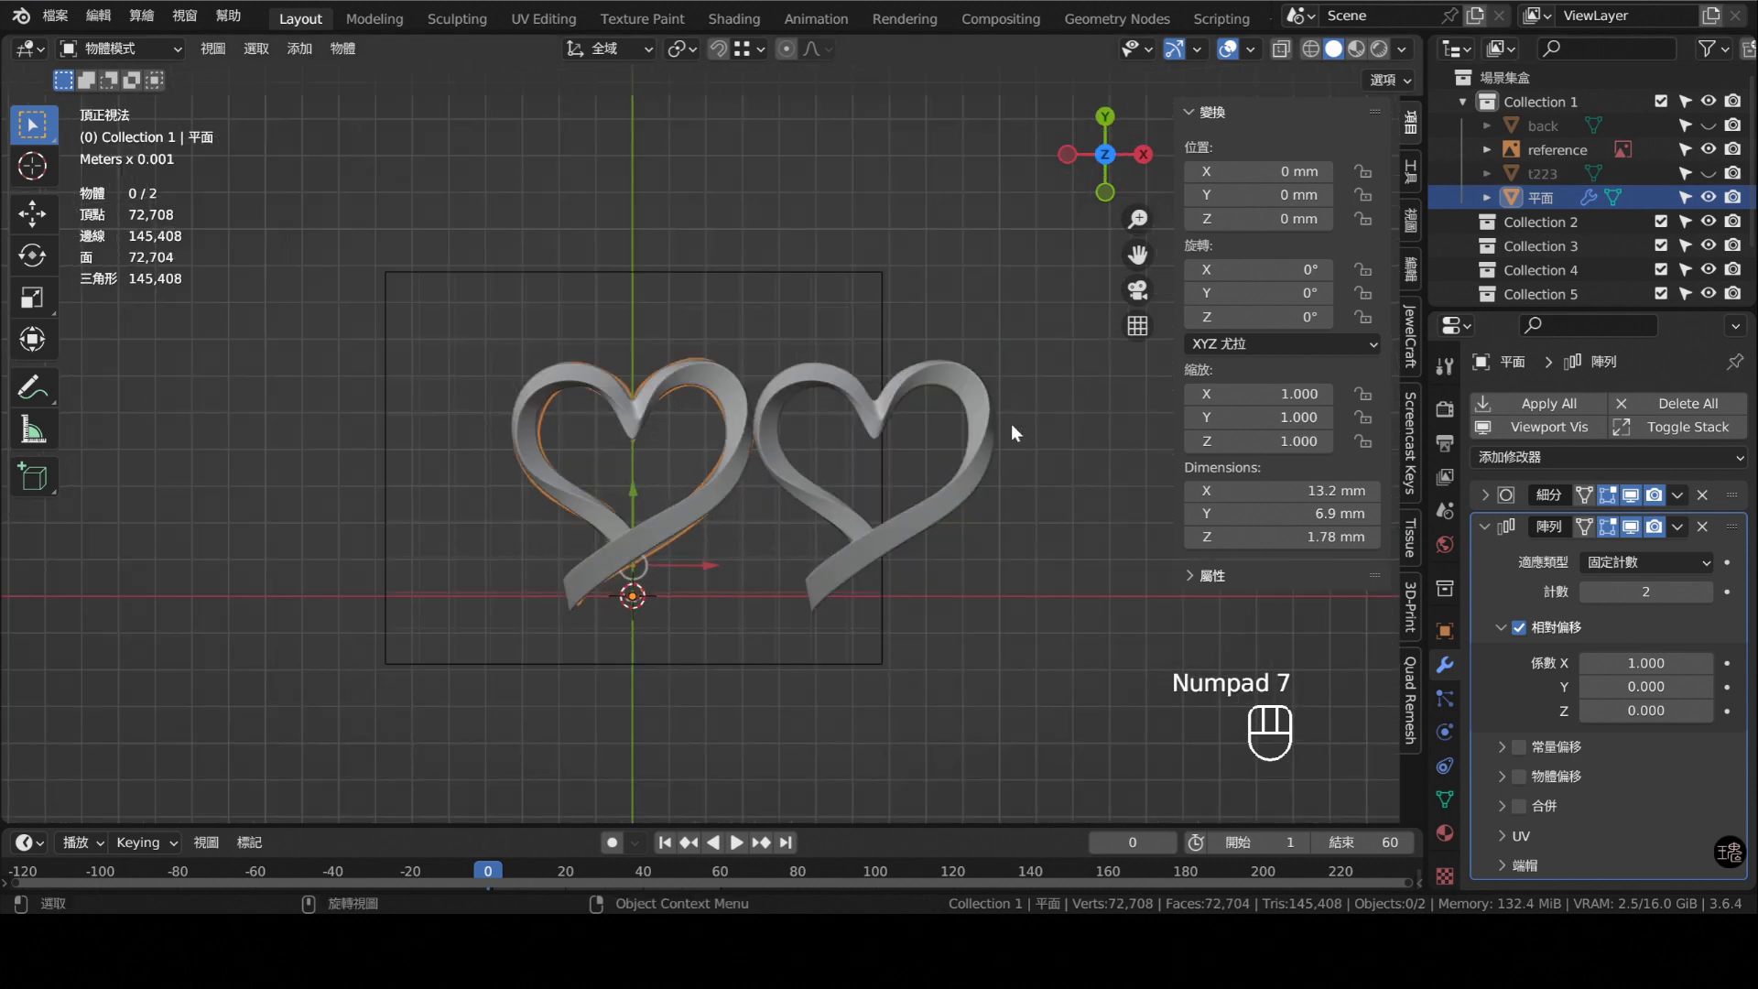
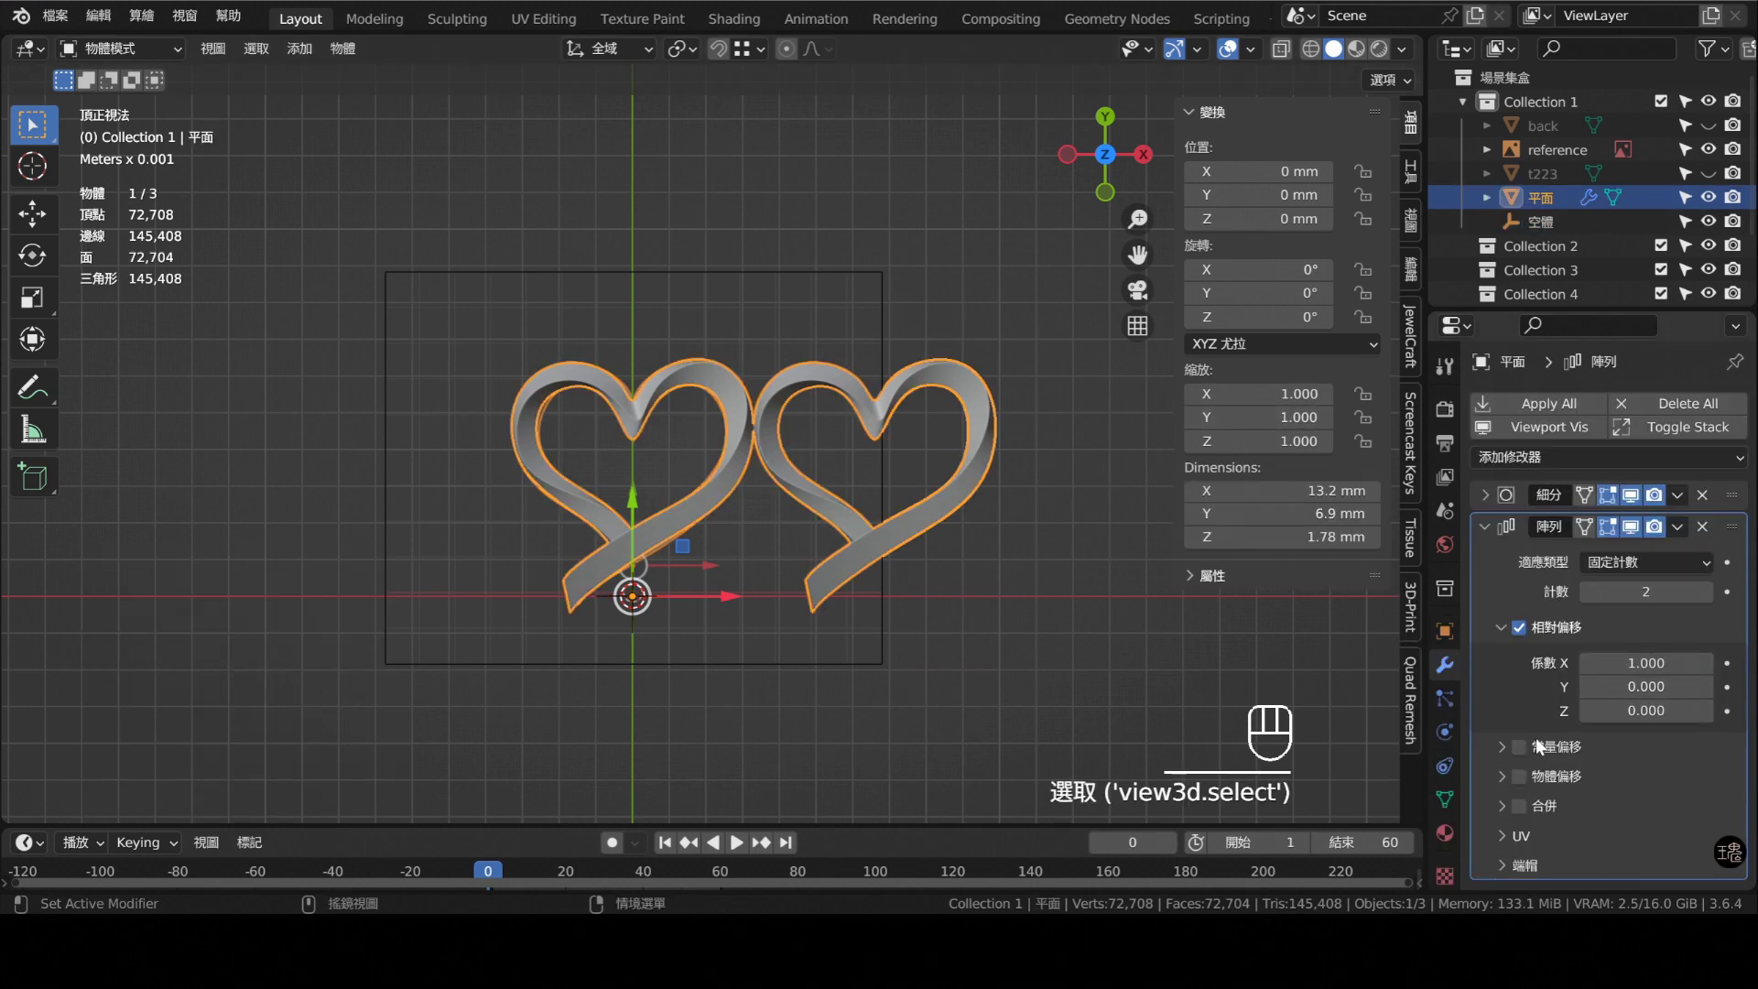
- Enable Object Offset on the heart's Array modifier and target the new empty
{"action": "left_click", "coordinate": [1524, 781]}
{"action": "left_click", "coordinate": [1505, 786]}
{"action": "left_click_drag", "start_coordinate": [1643, 818], "coordinate": [1542, 668]}
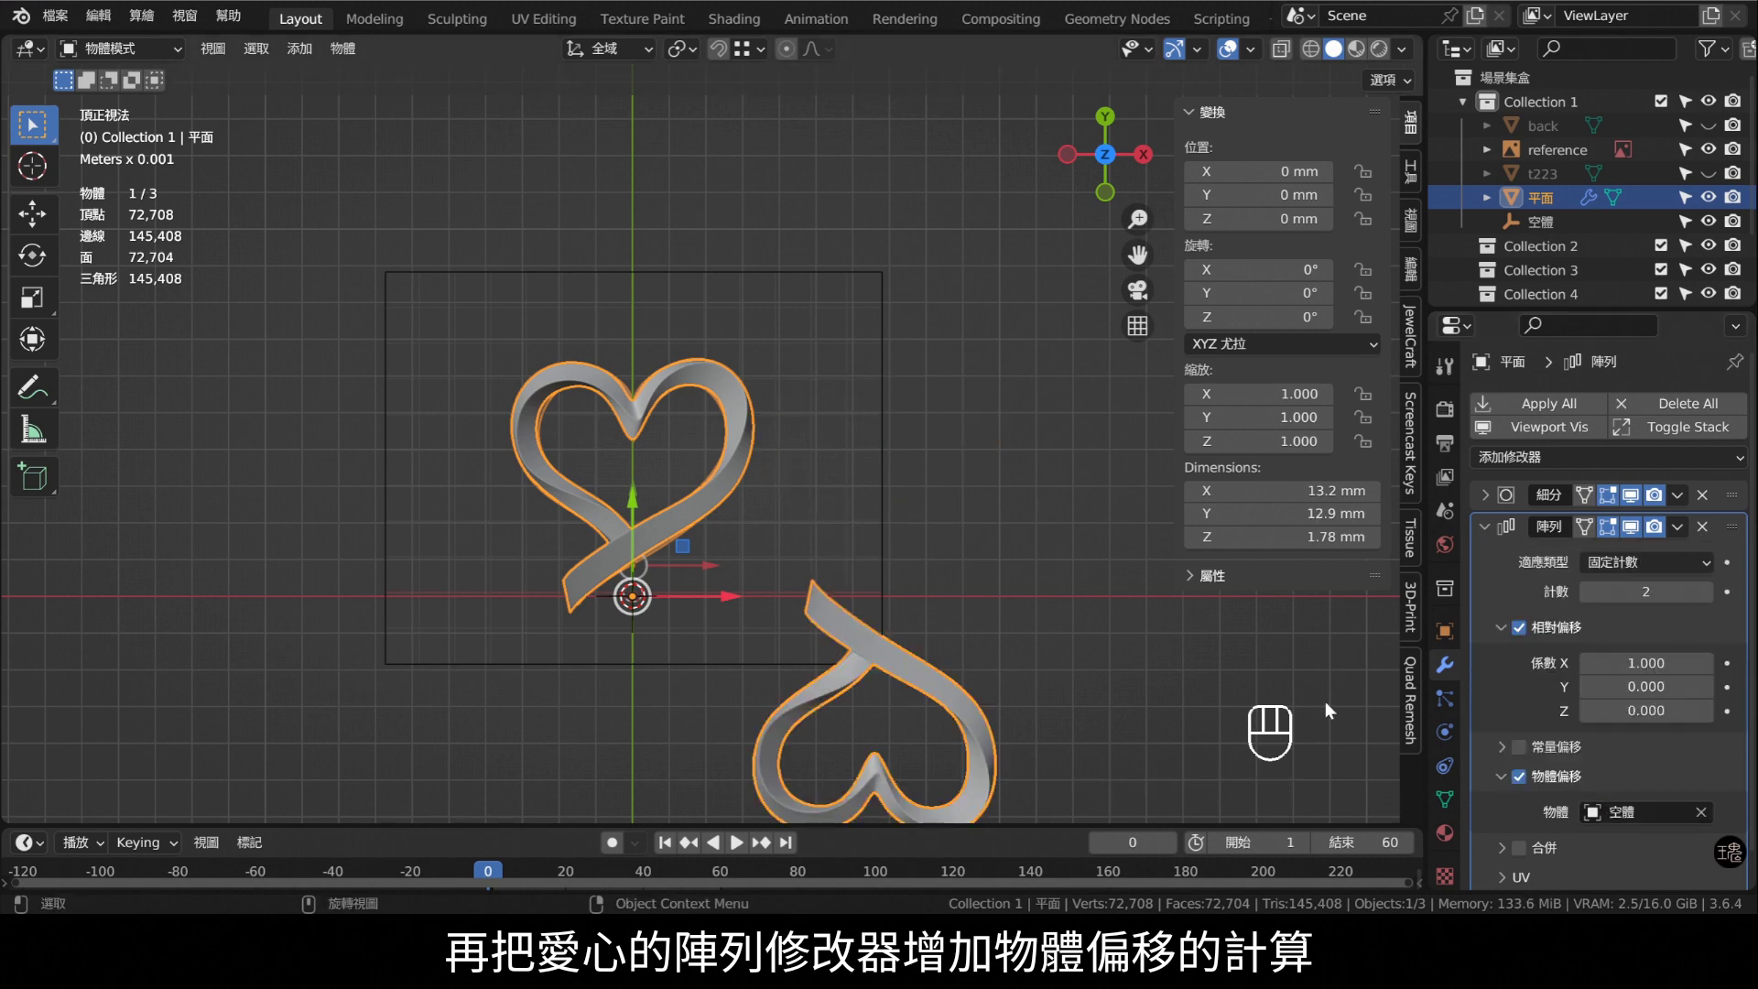
- Set the empty's Y scale to −1 so the copied heart flips
{"action": "left_click_drag", "start_coordinate": [760, 595], "coordinate": [821, 566]}
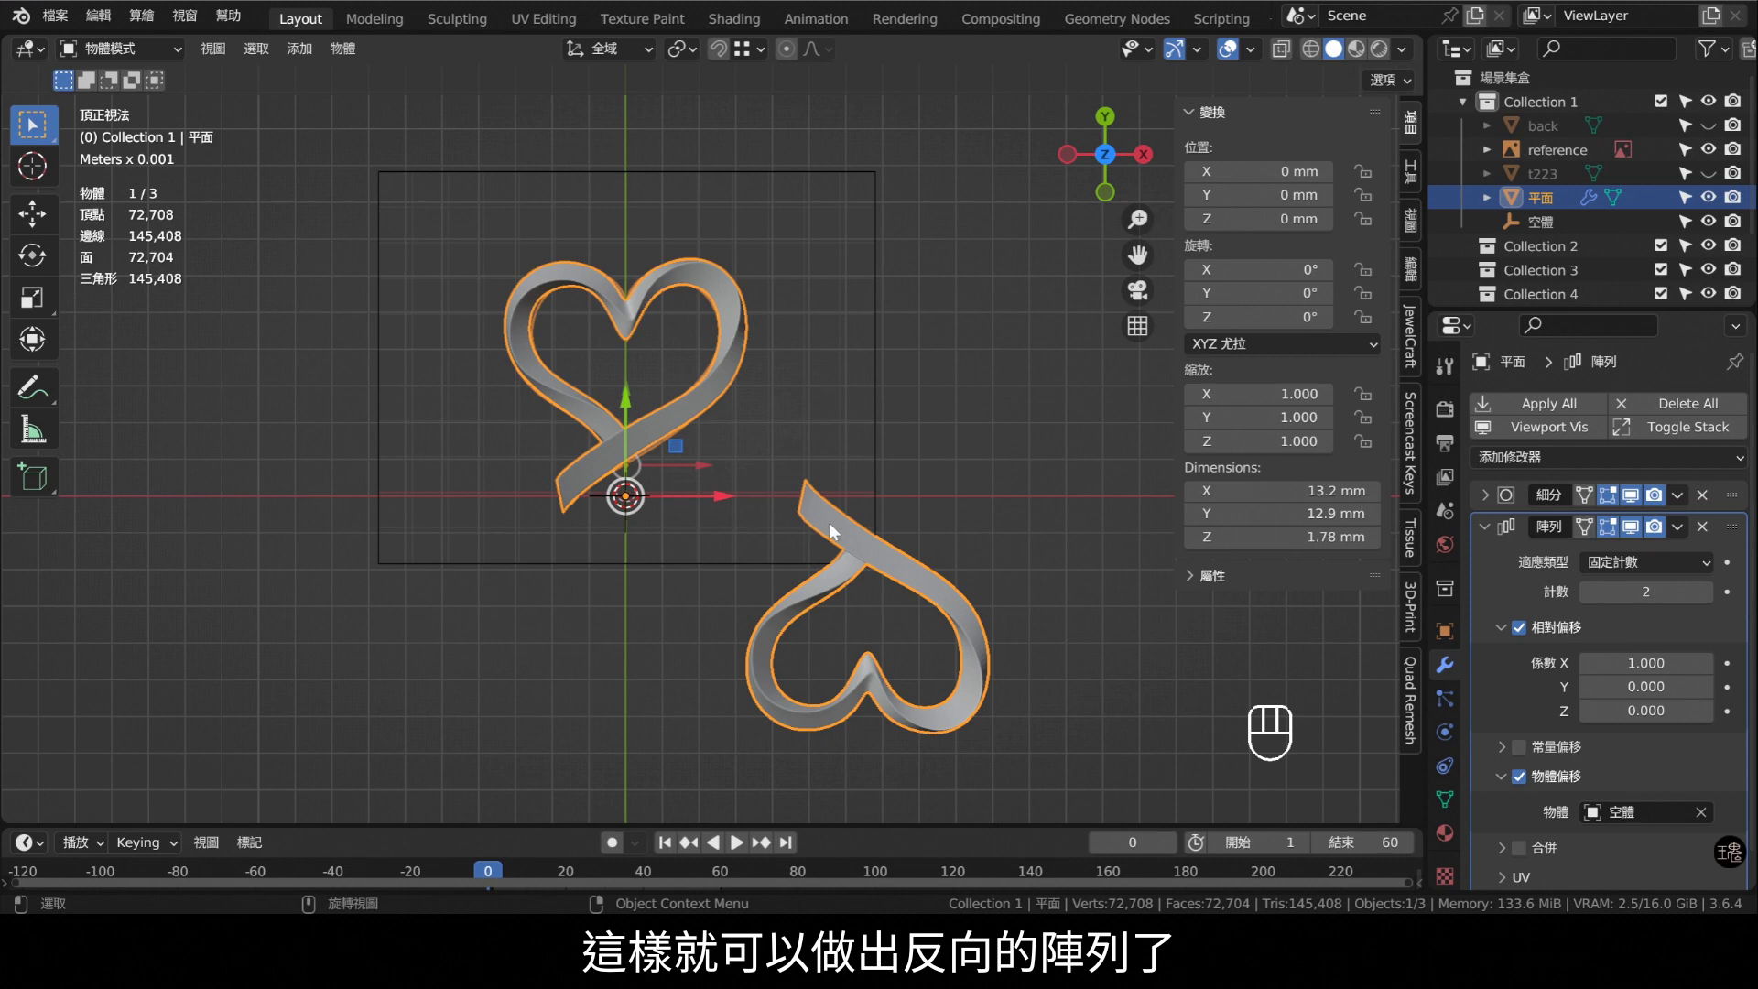
{"action": "left_click", "coordinate": [638, 413]}
{"action": "left_click", "coordinate": [1541, 231]}
- Raise the empty about 5.61 mm and set the array's relative X offset to 0.710
{"action": "left_click_drag", "start_coordinate": [637, 413], "coordinate": [689, 219]}
{"action": "left_click_drag", "start_coordinate": [885, 369], "coordinate": [861, 432]}
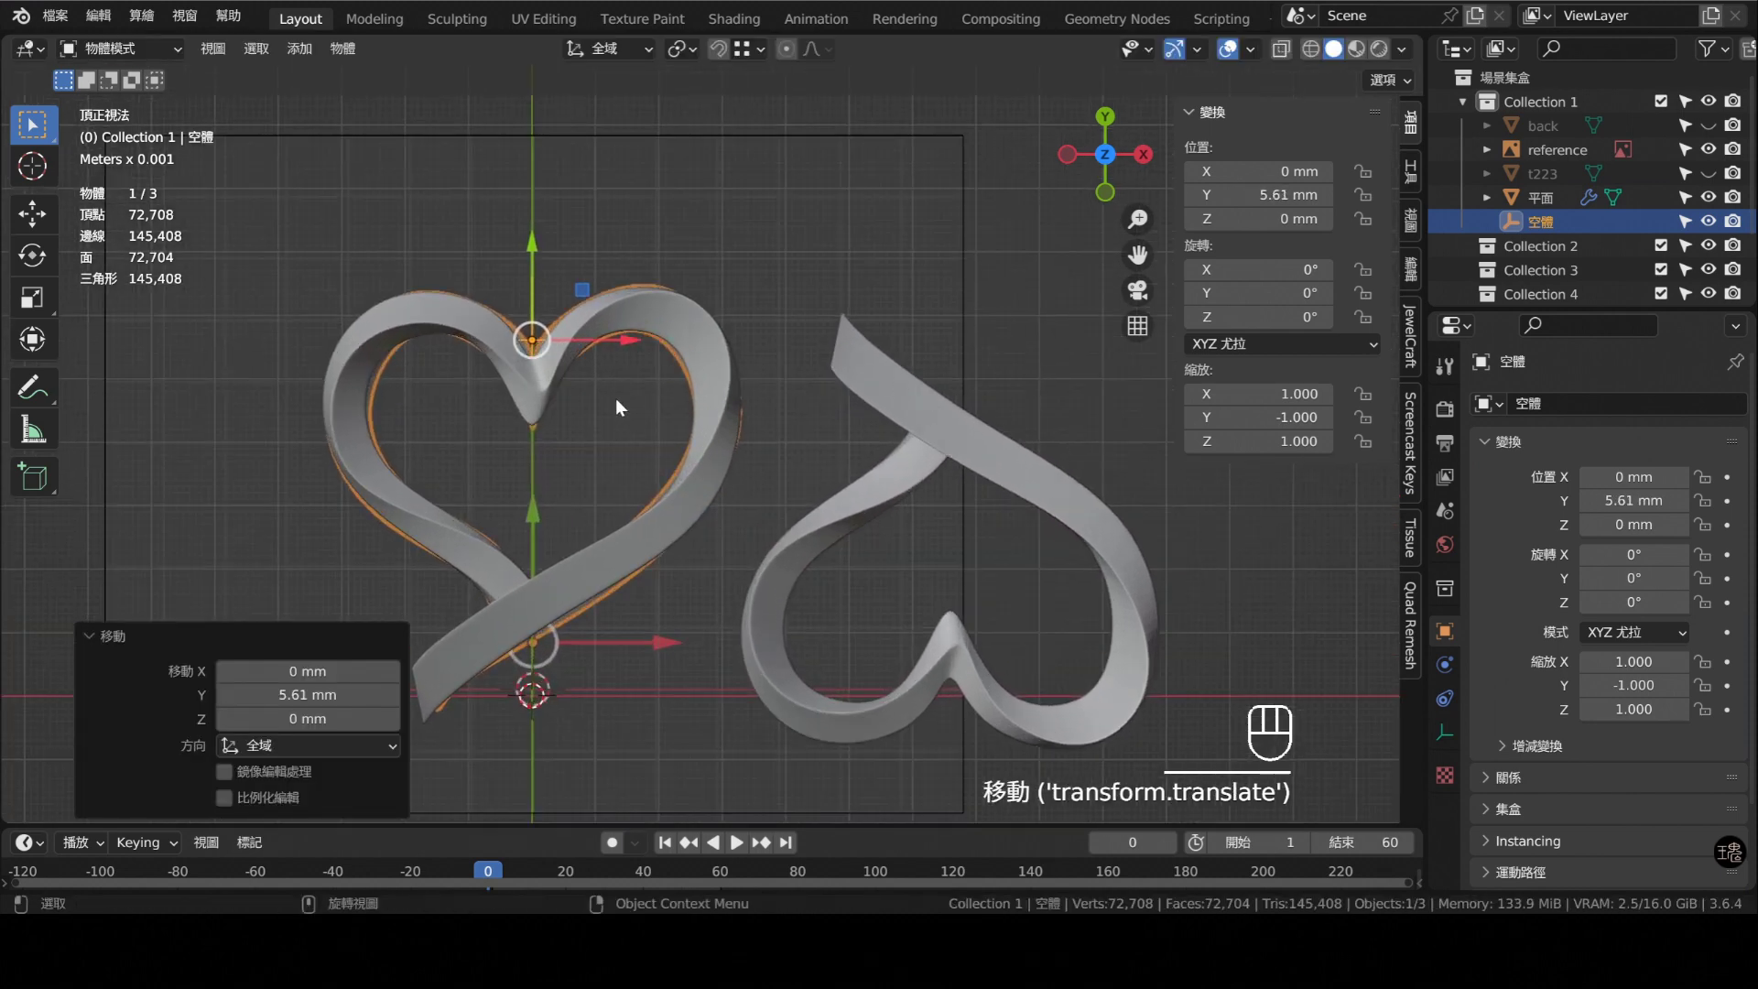
{"action": "left_click", "coordinate": [697, 352]}
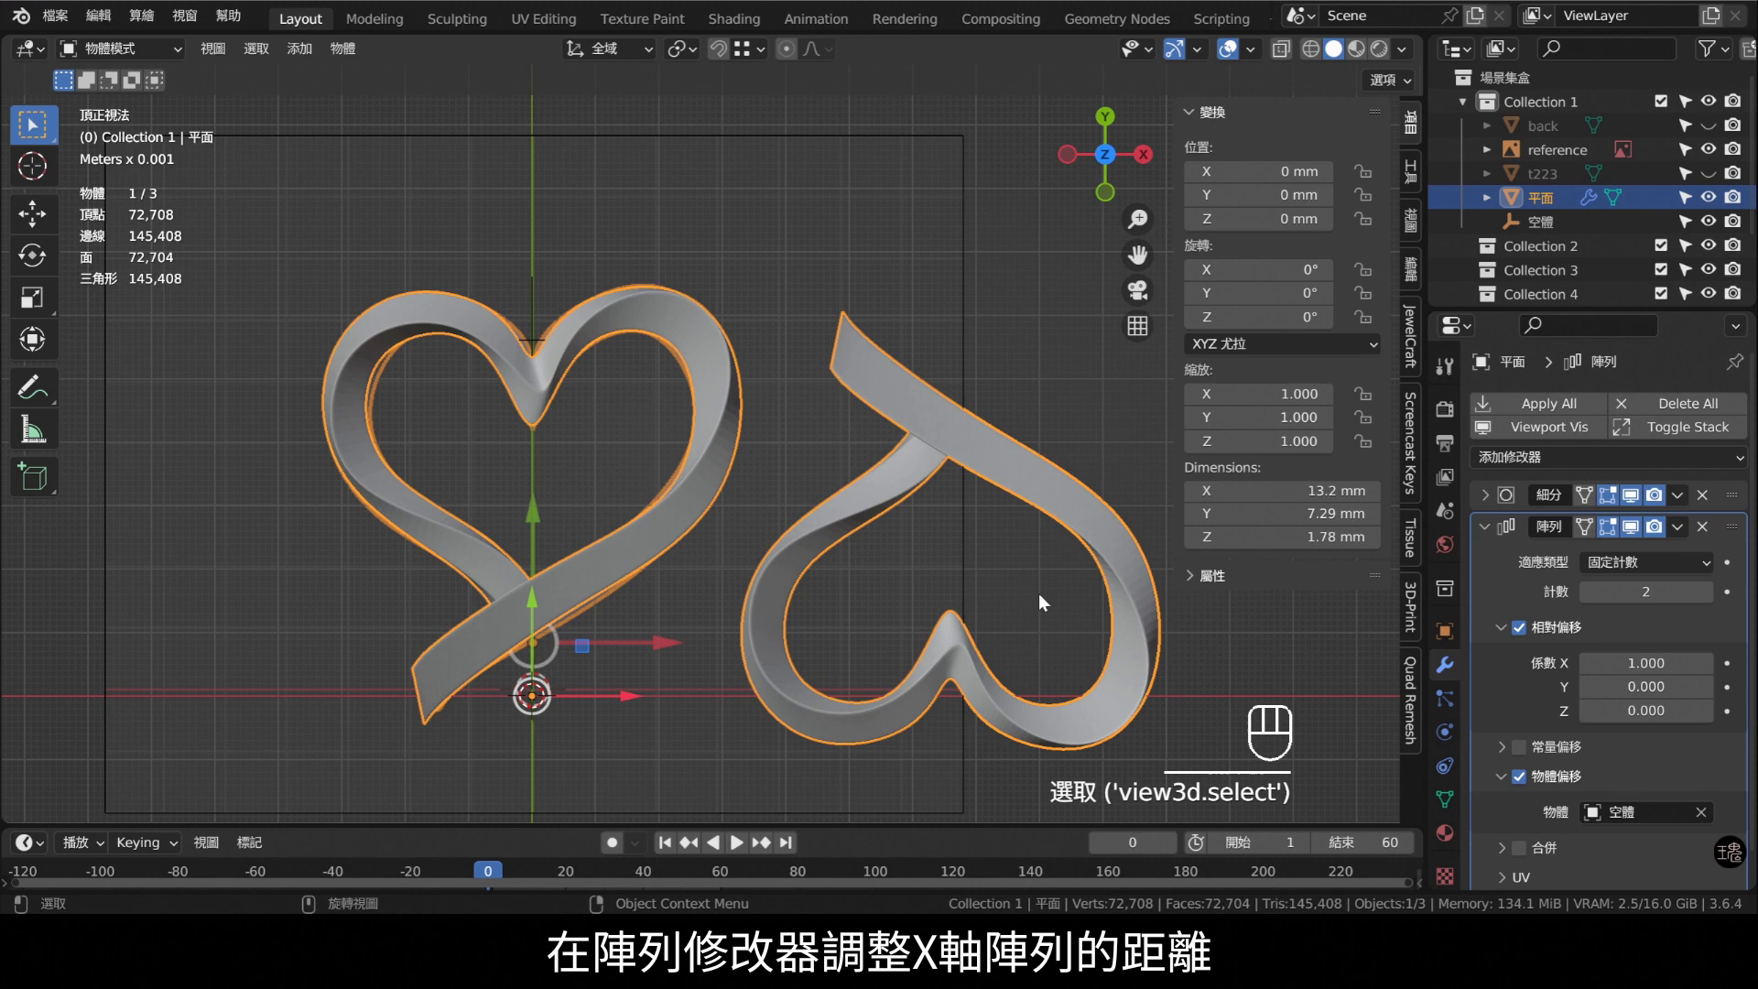
{"action": "left_click", "coordinate": [1598, 677]}
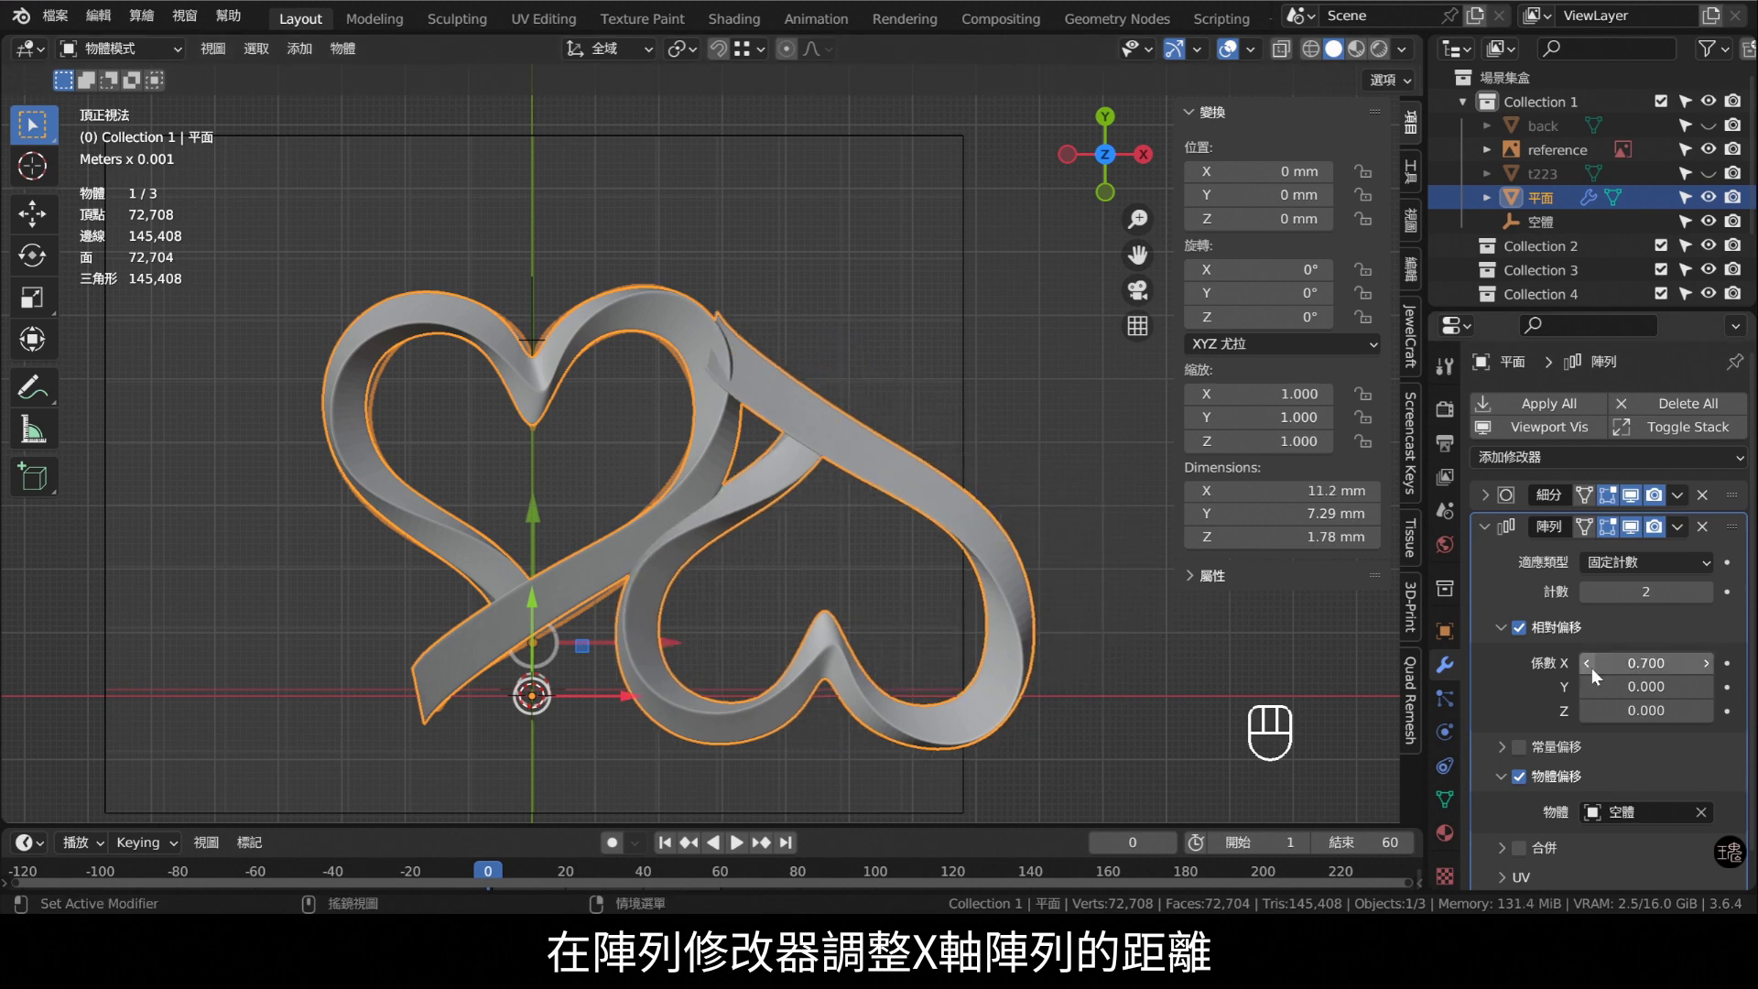
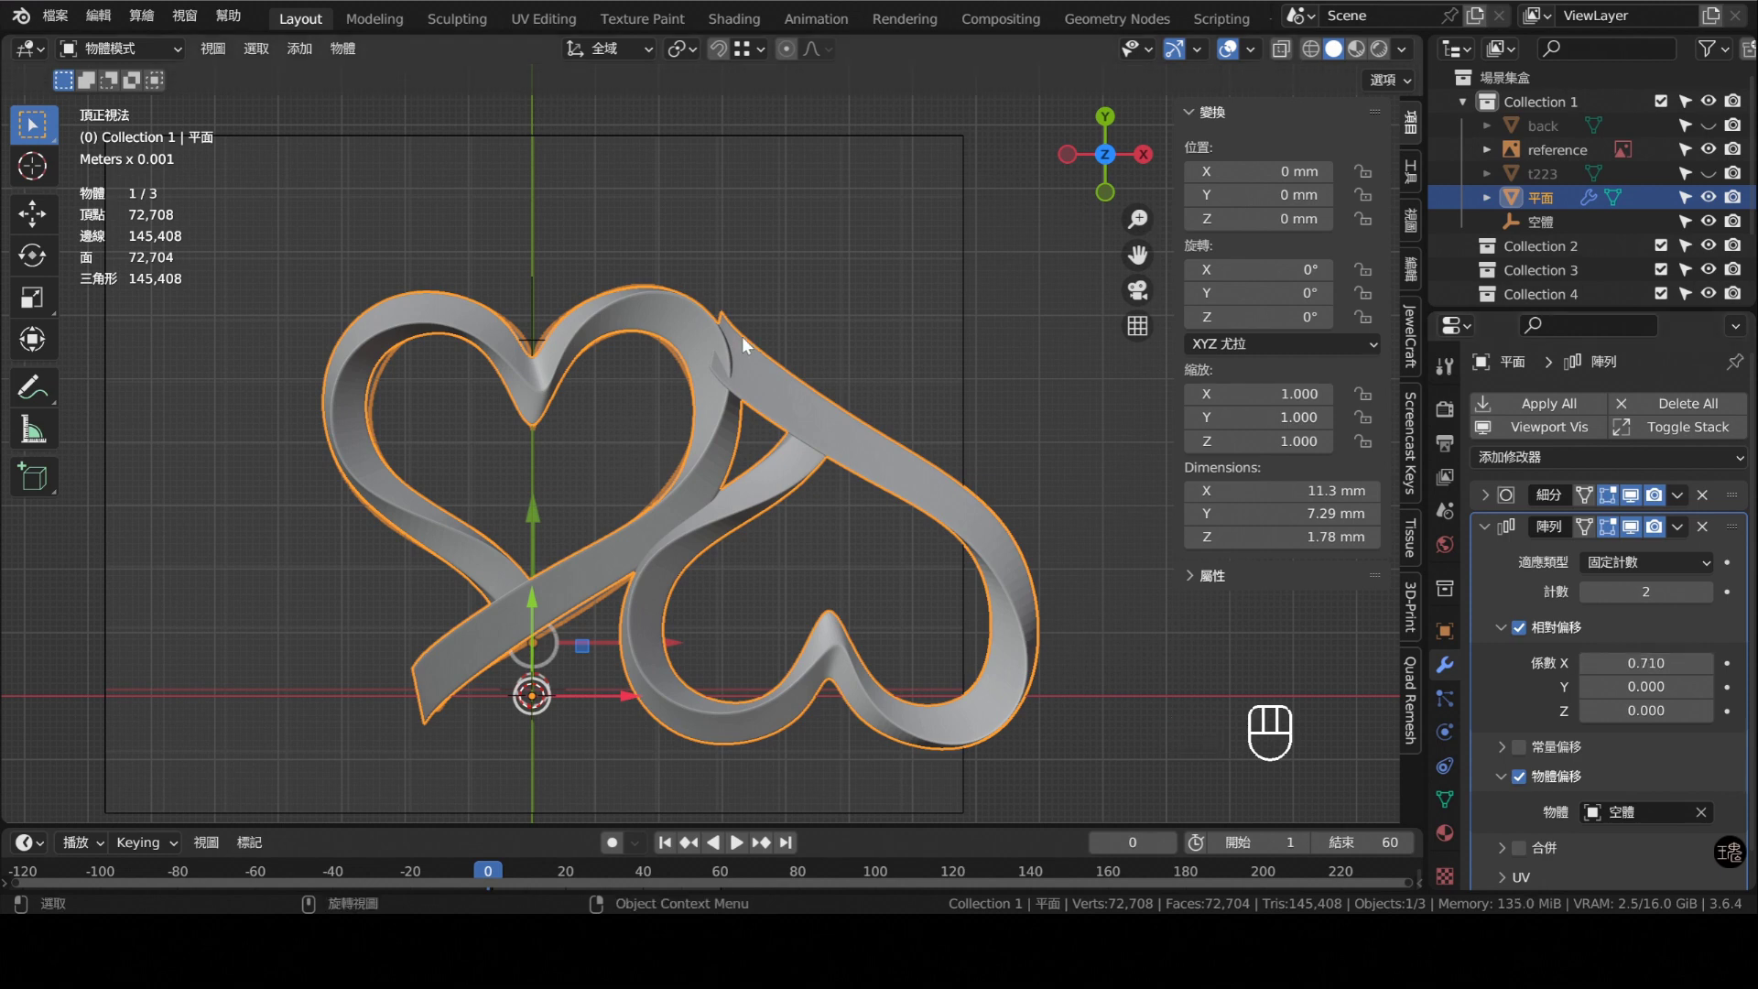
{"action": "middle_click", "coordinate": [854, 327]}
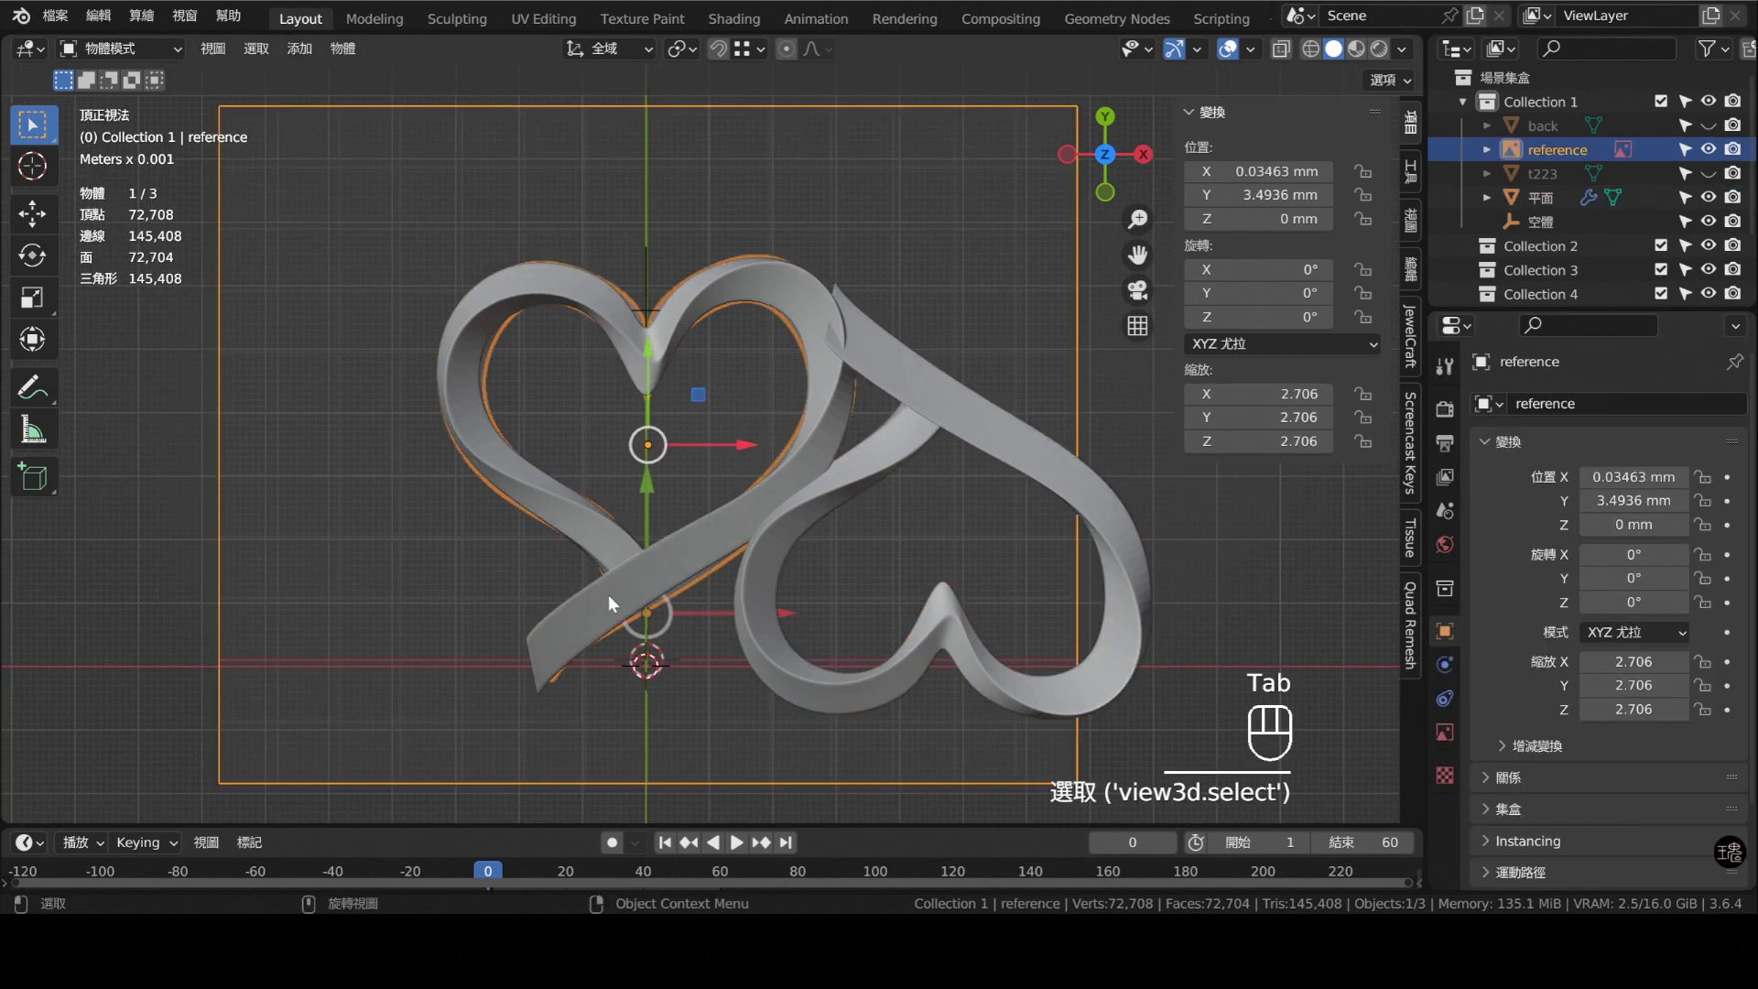
- Select the reference image together with the heart ribbon
{"action": "left_click", "coordinate": [726, 514]}
{"action": "left_click", "coordinate": [753, 524]}
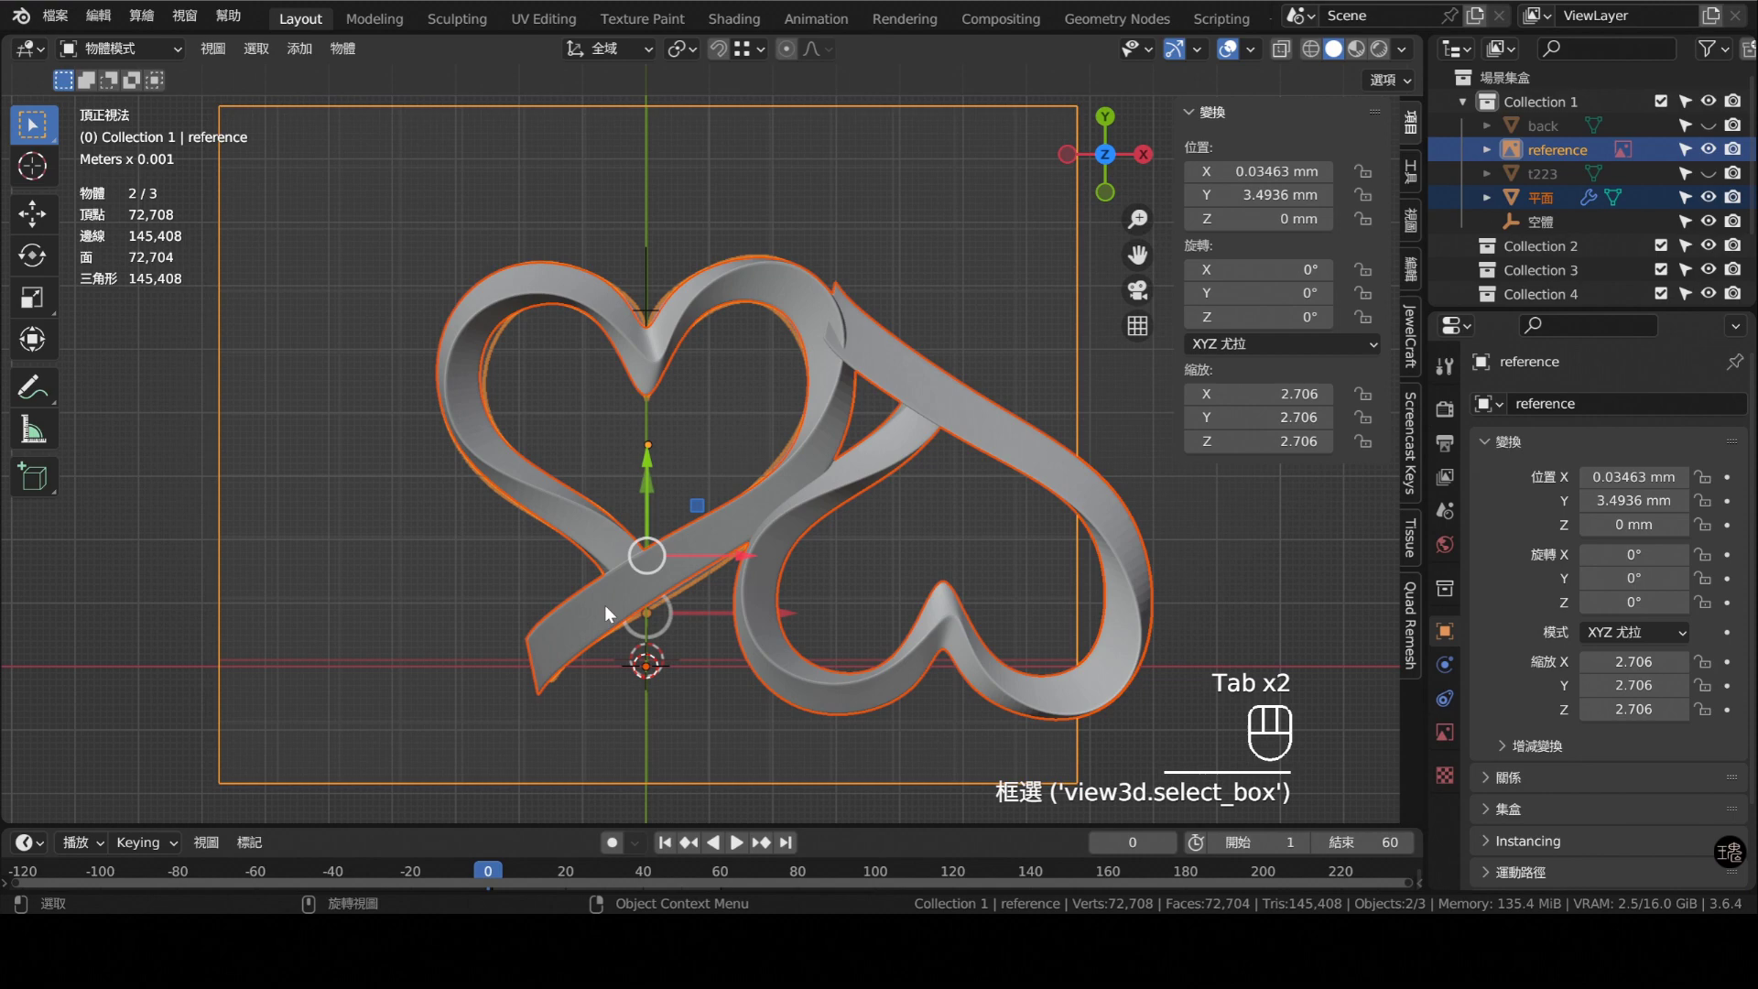
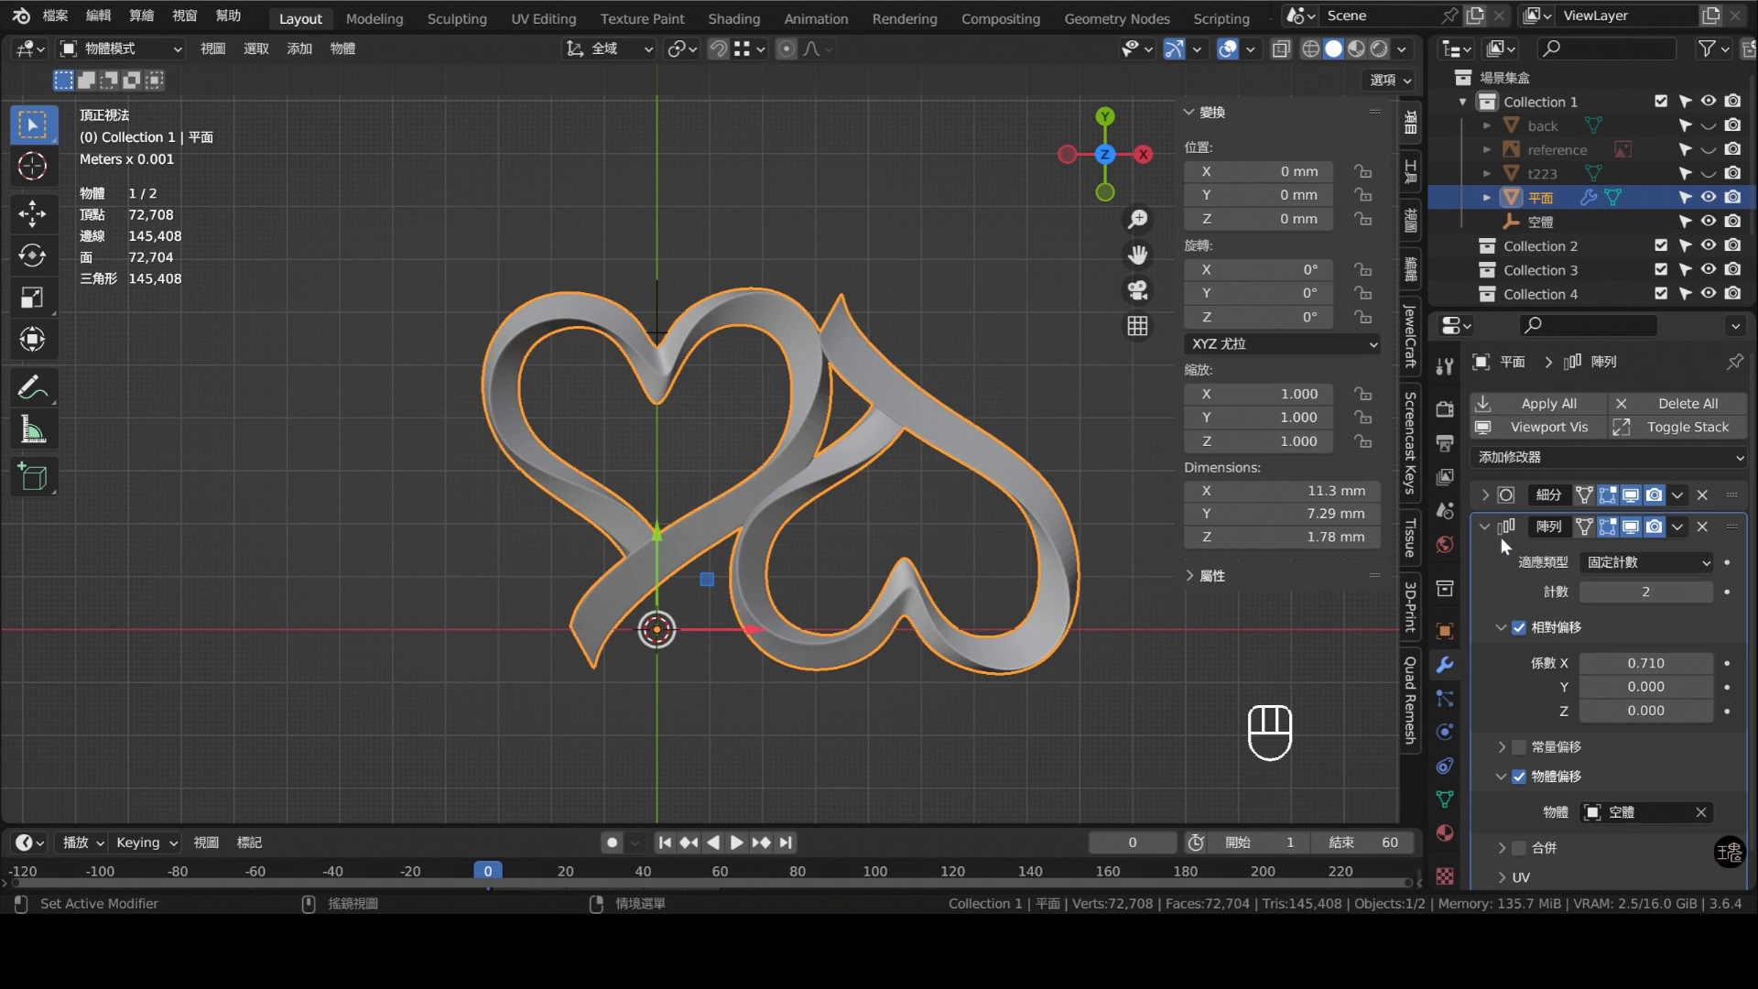
- Raise the Array modifier count to 8 hearts
{"action": "double_click", "coordinate": [1711, 599]}
{"action": "left_click_drag", "start_coordinate": [791, 558], "coordinate": [671, 562]}
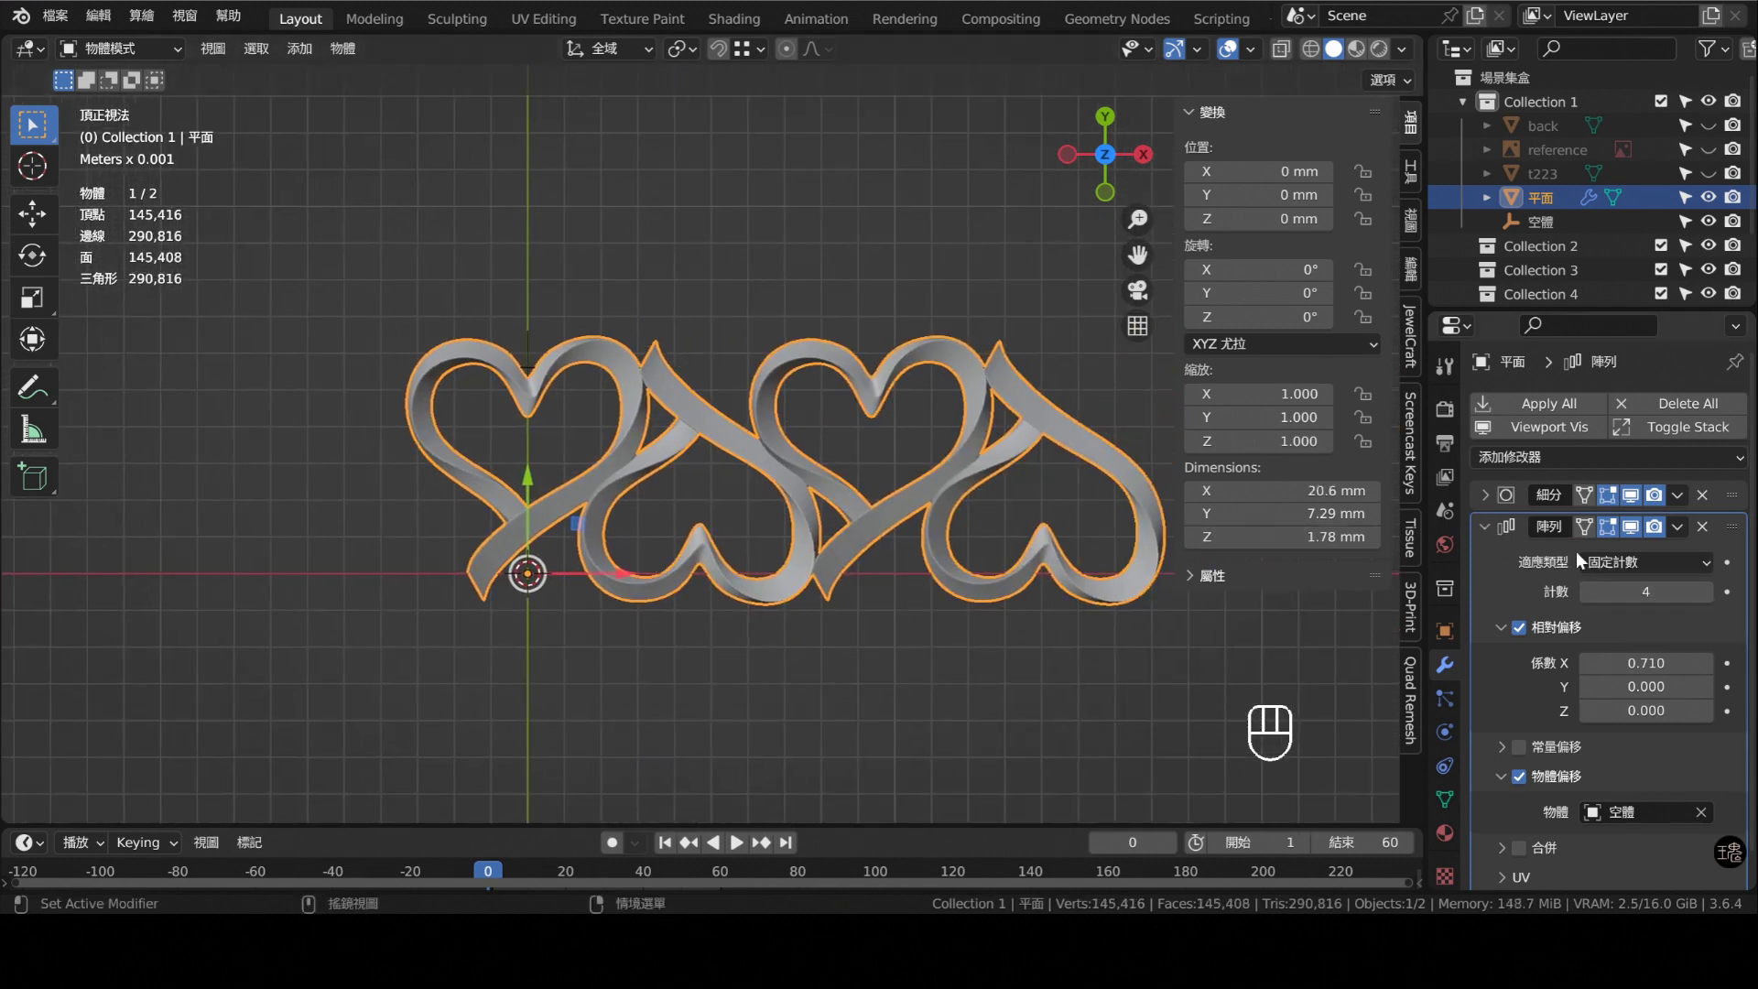
{"action": "left_click_drag", "start_coordinate": [645, 542], "coordinate": [535, 535]}
{"action": "double_click", "coordinate": [1711, 604]}
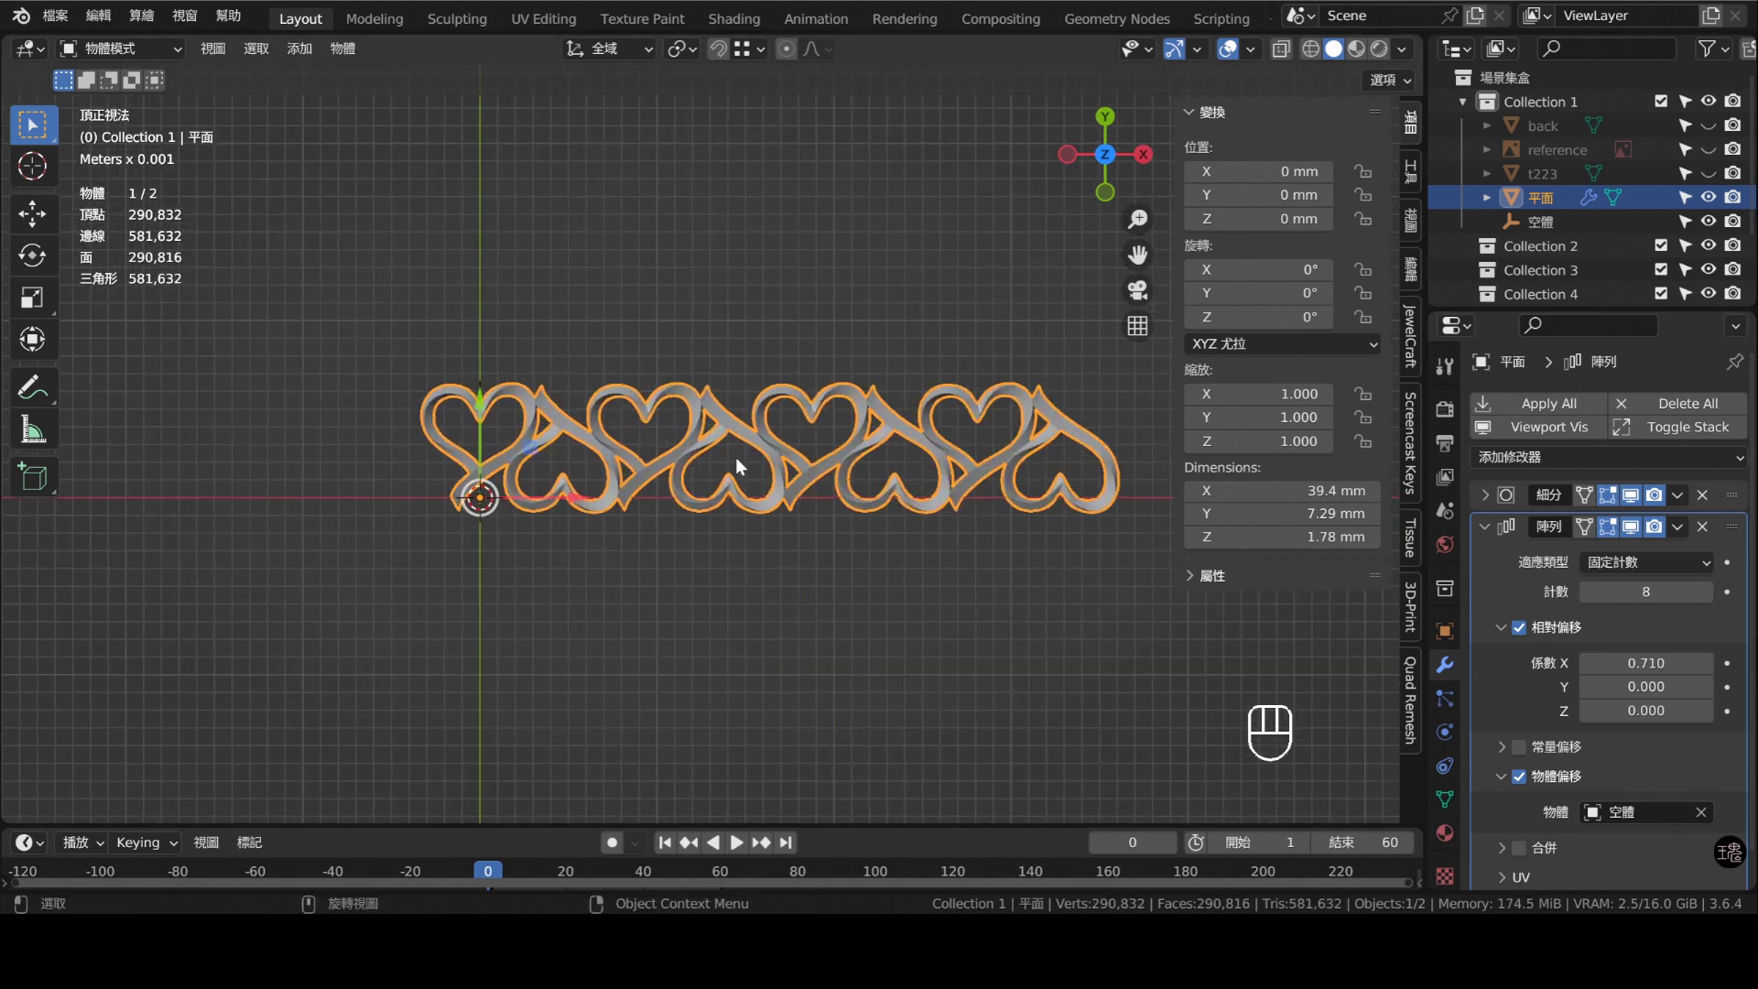
- View the eight-heart chain from the front and start adding a circle curve
{"action": "middle_click", "coordinate": [783, 512]}
{"action": "left_click_drag", "start_coordinate": [622, 467], "coordinate": [710, 455]}
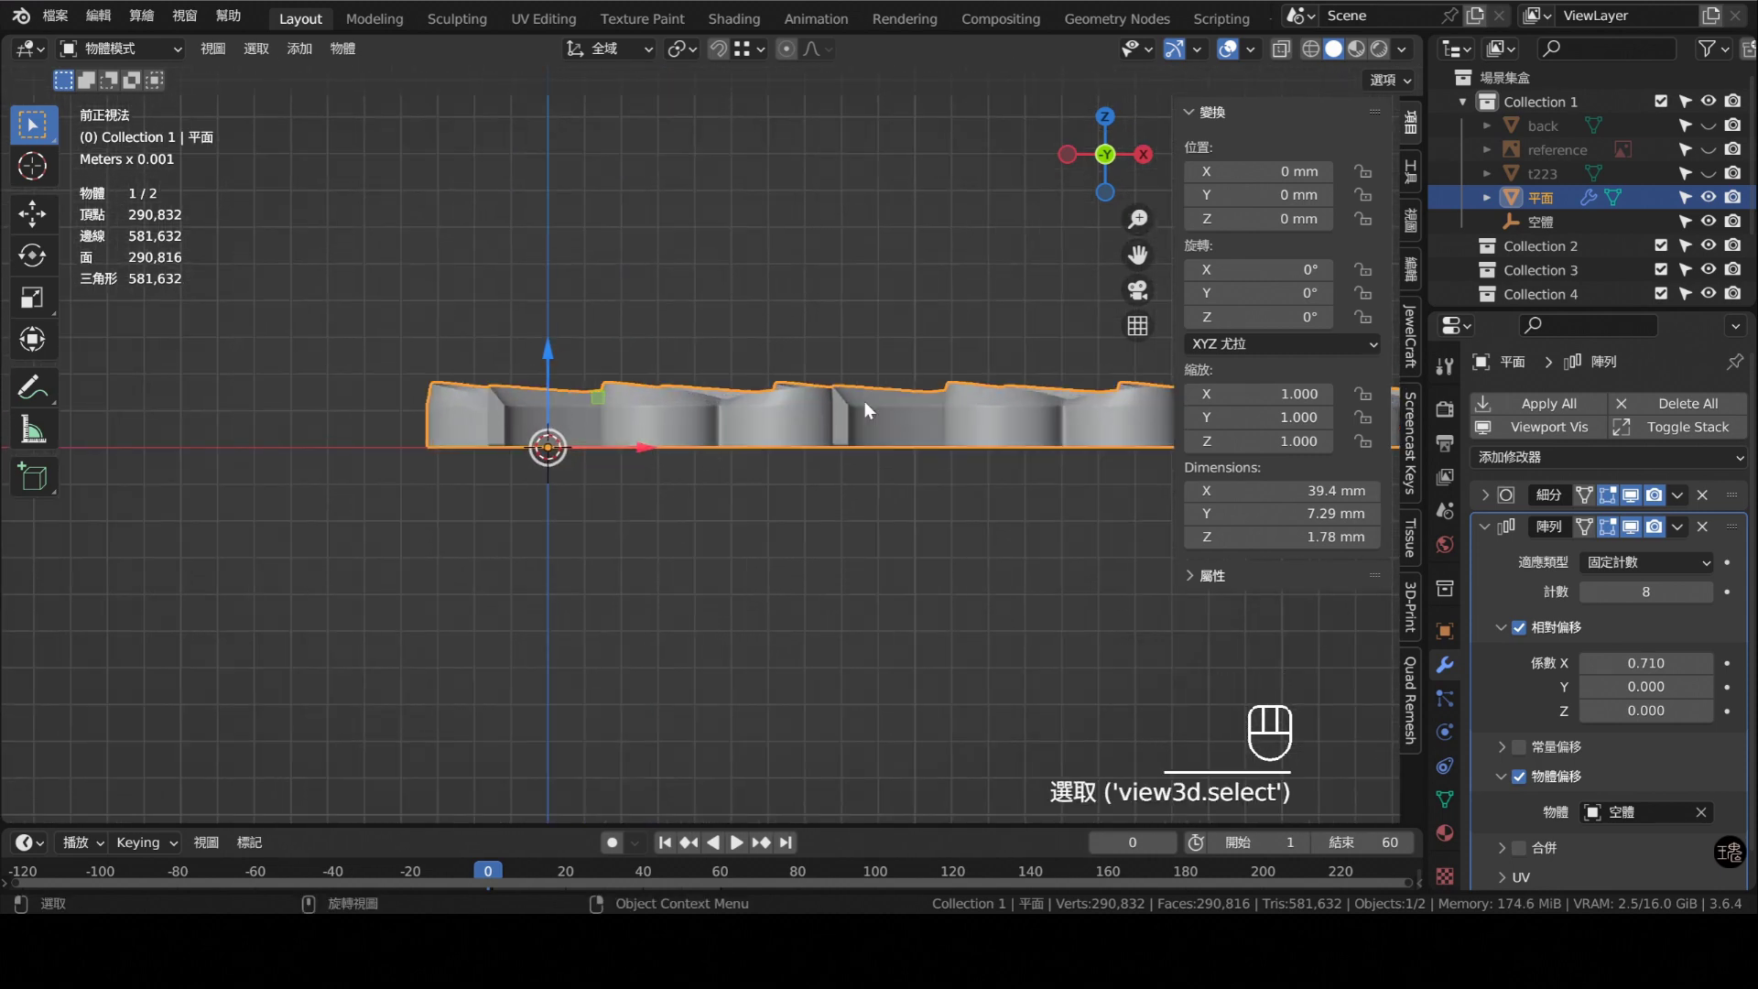
{"action": "left_click_drag", "start_coordinate": [833, 402], "coordinate": [849, 387]}
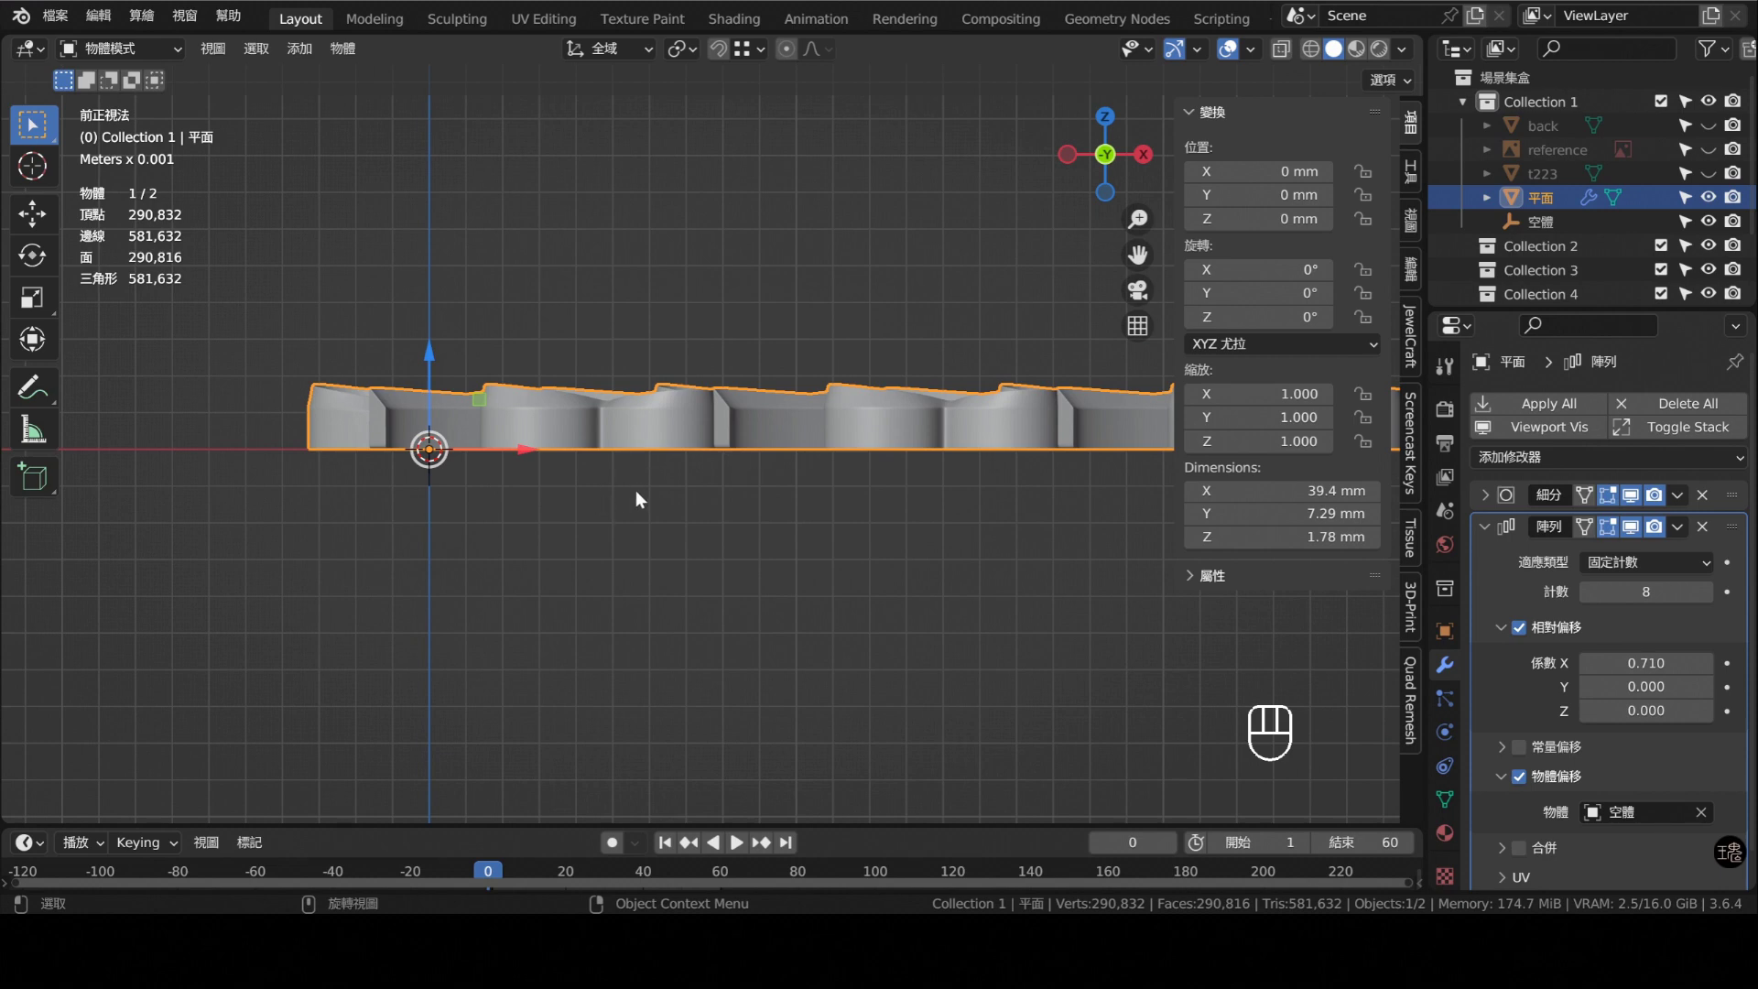
{"action": "left_click_drag", "start_coordinate": [599, 545], "coordinate": [690, 534]}
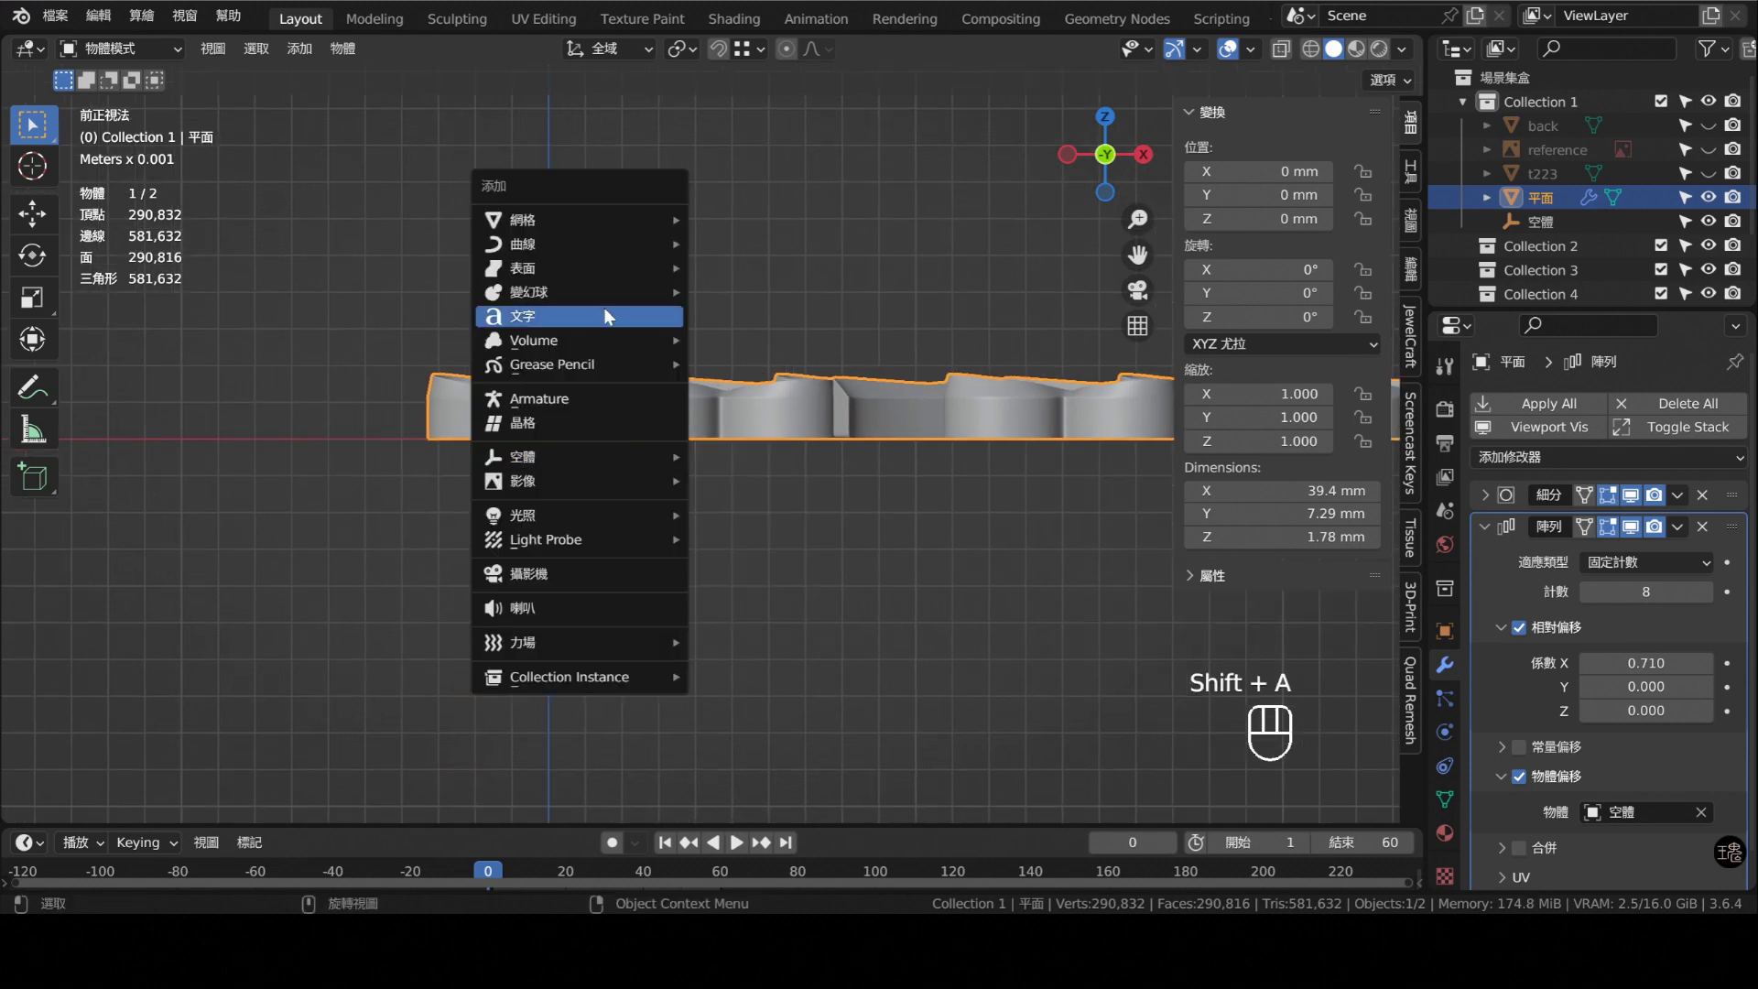
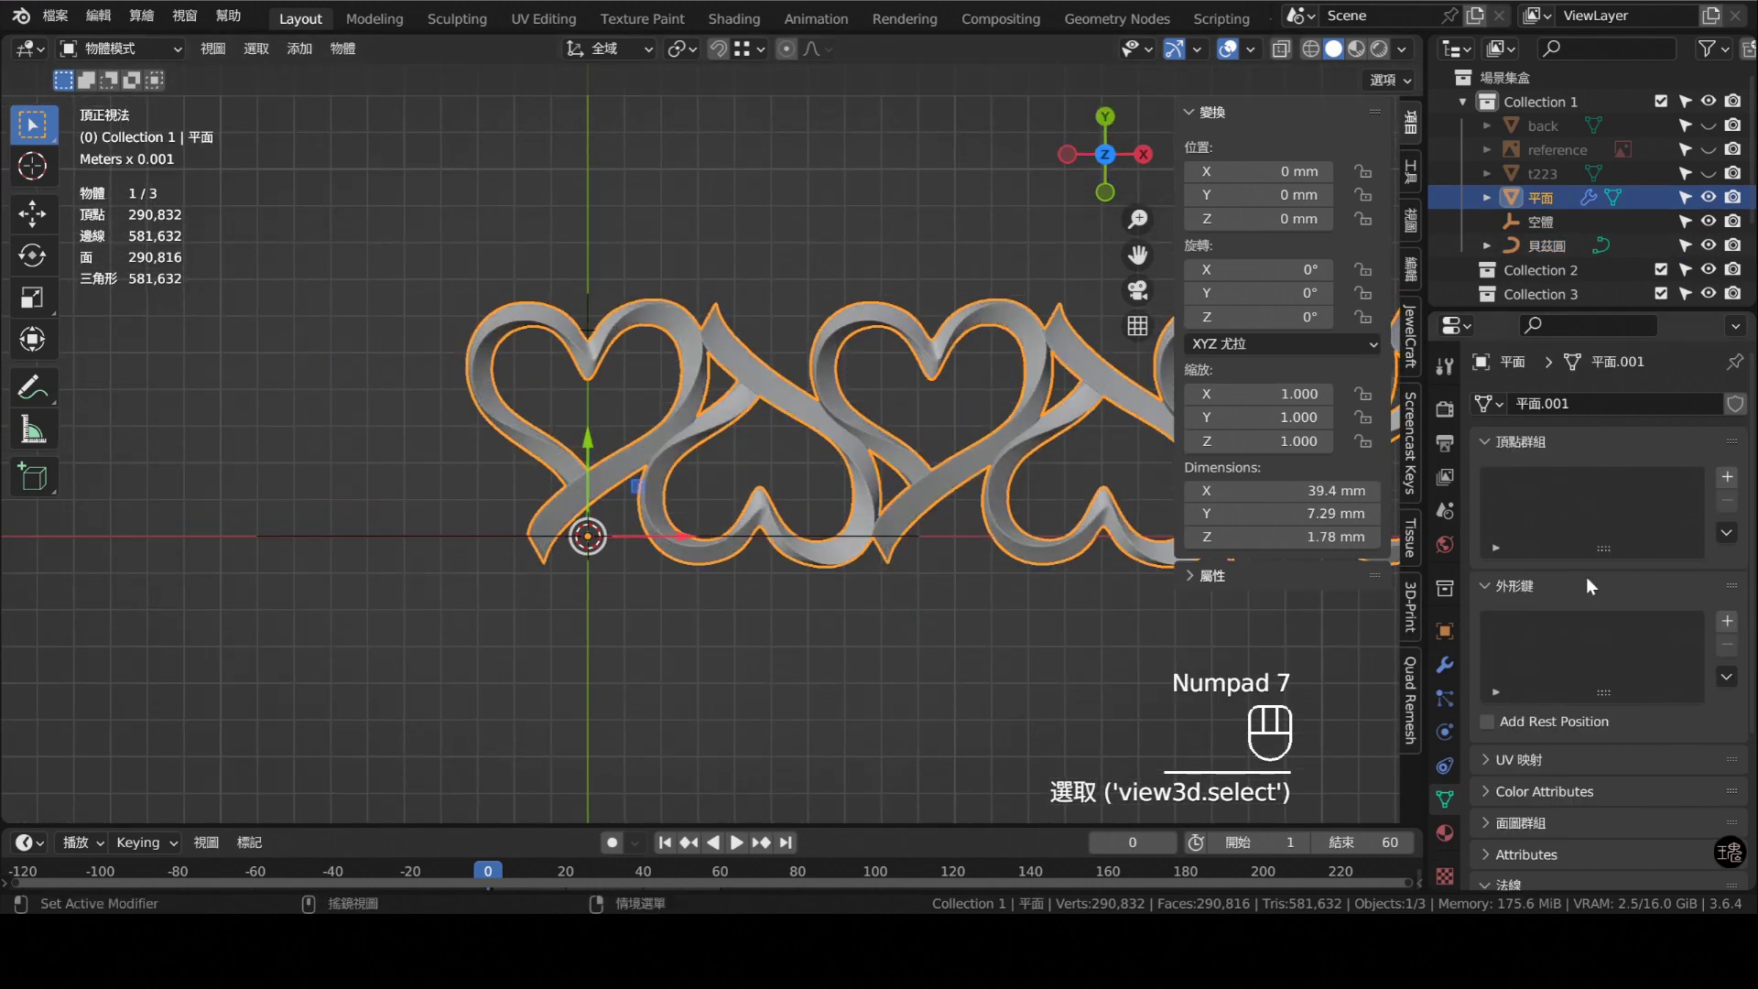
- Bring up the Add Modifier list for the heart ribbon
{"action": "left_click", "coordinate": [1449, 669]}
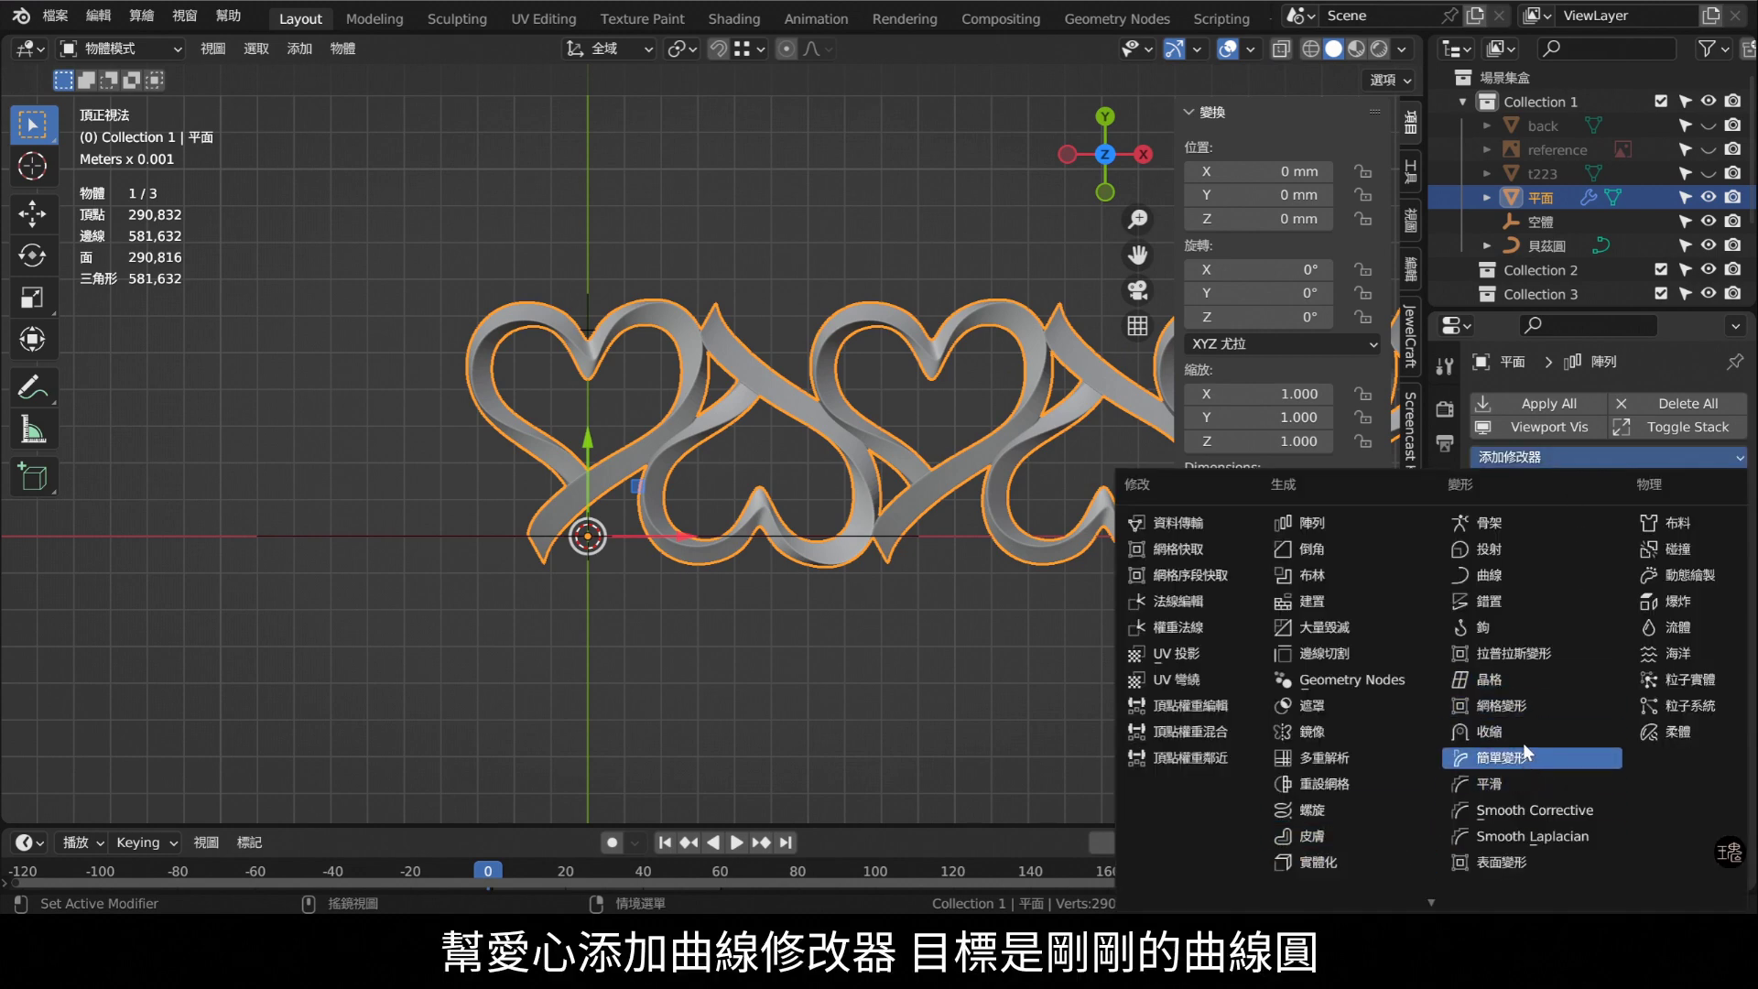
- Add a Curve modifier targeting the Bezier circle to bend the hearts around it
{"action": "left_click", "coordinate": [1471, 637]}
{"action": "left_click_drag", "start_coordinate": [803, 650], "coordinate": [840, 578]}
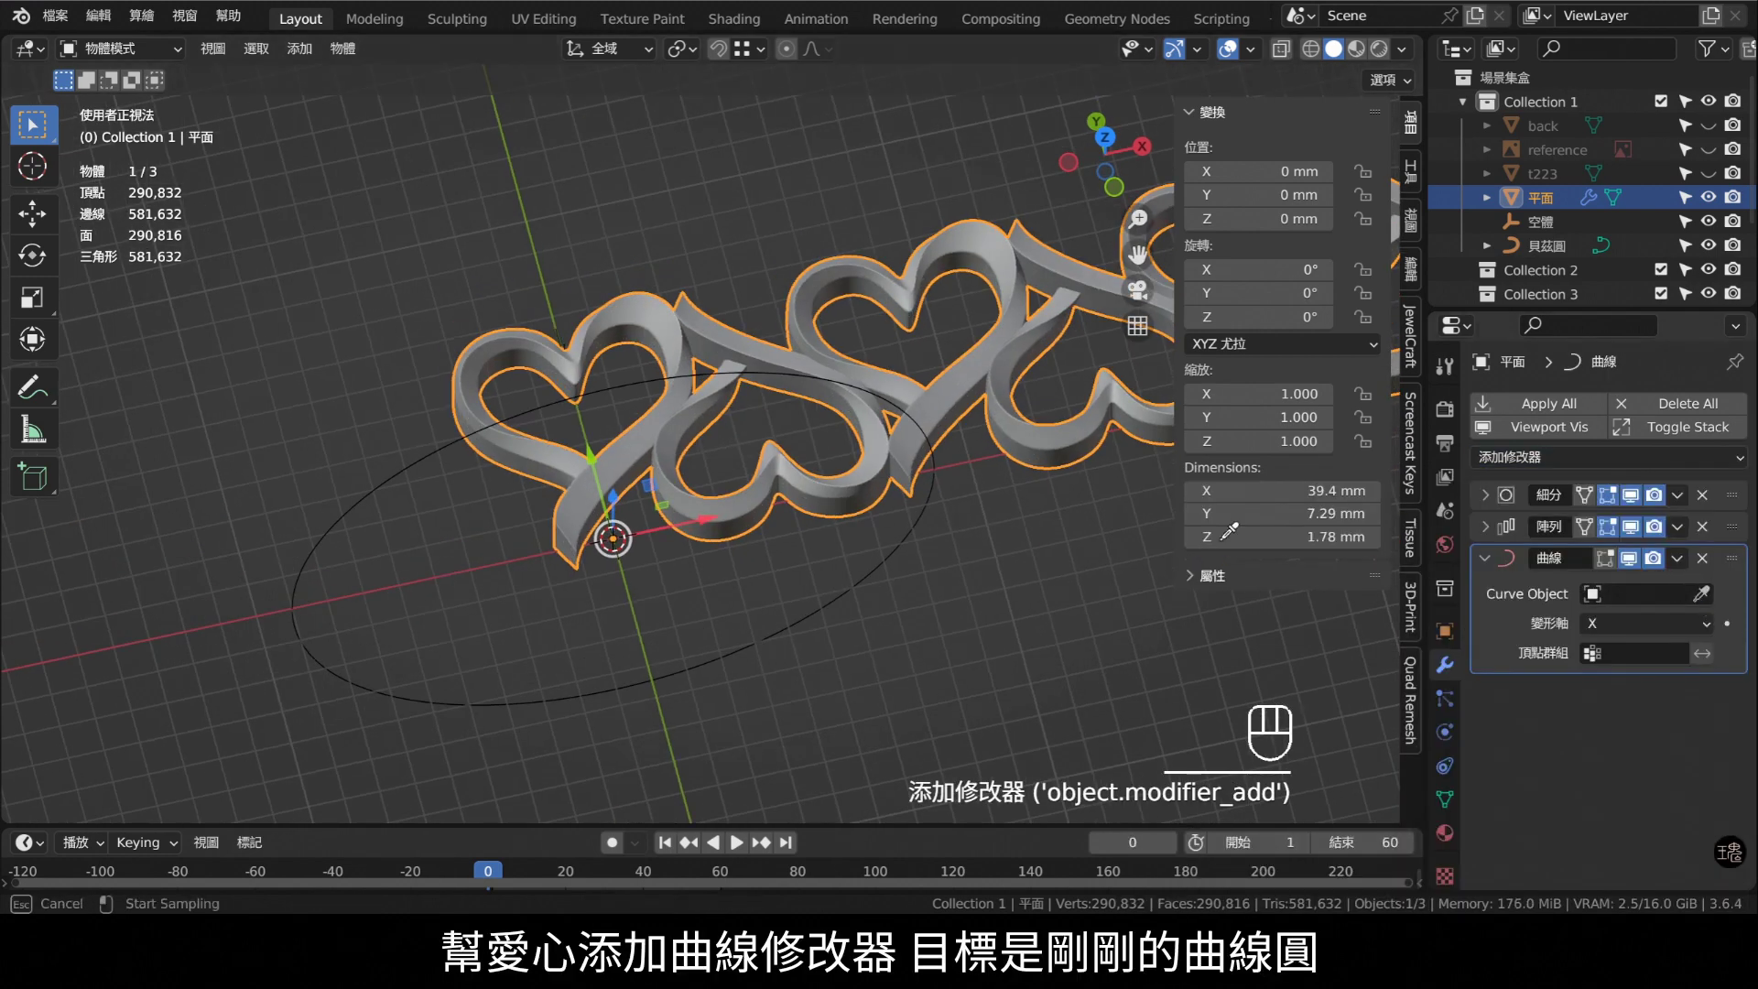
{"action": "left_click_drag", "start_coordinate": [776, 534], "coordinate": [745, 411]}
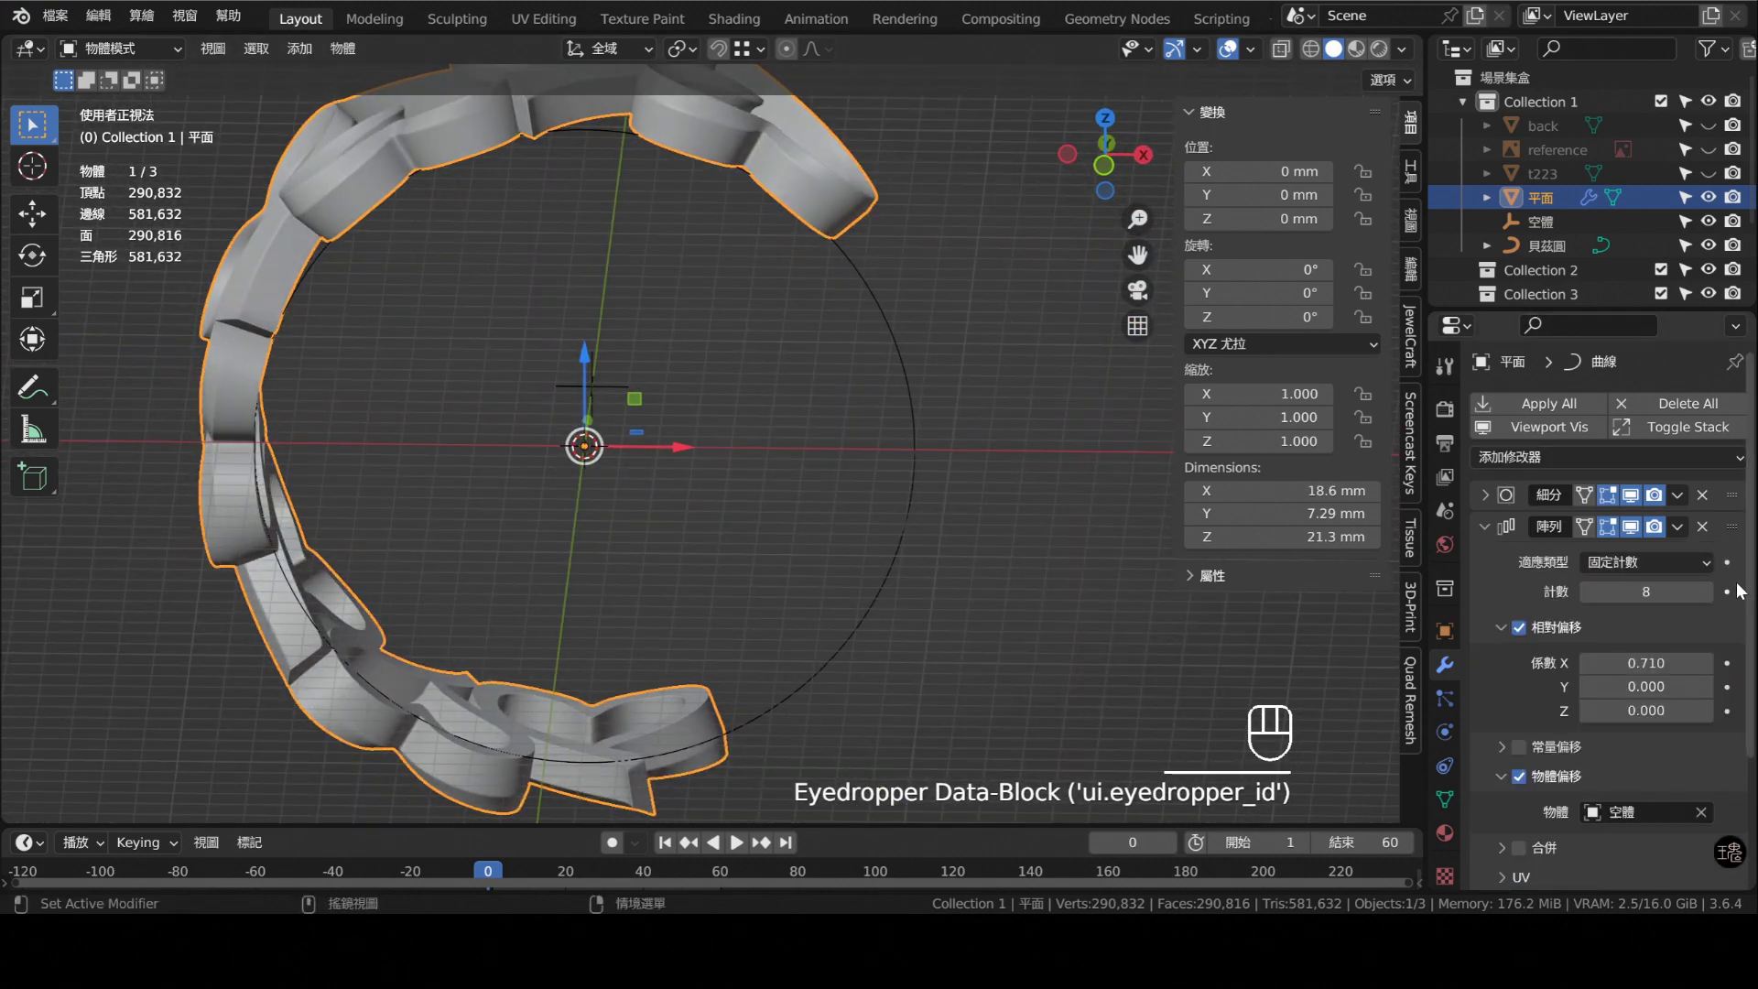
- Raise the array count to 12 and inspect the nearly closed ring from the front
{"action": "left_click", "coordinate": [1714, 600]}
{"action": "left_click", "coordinate": [1712, 599]}
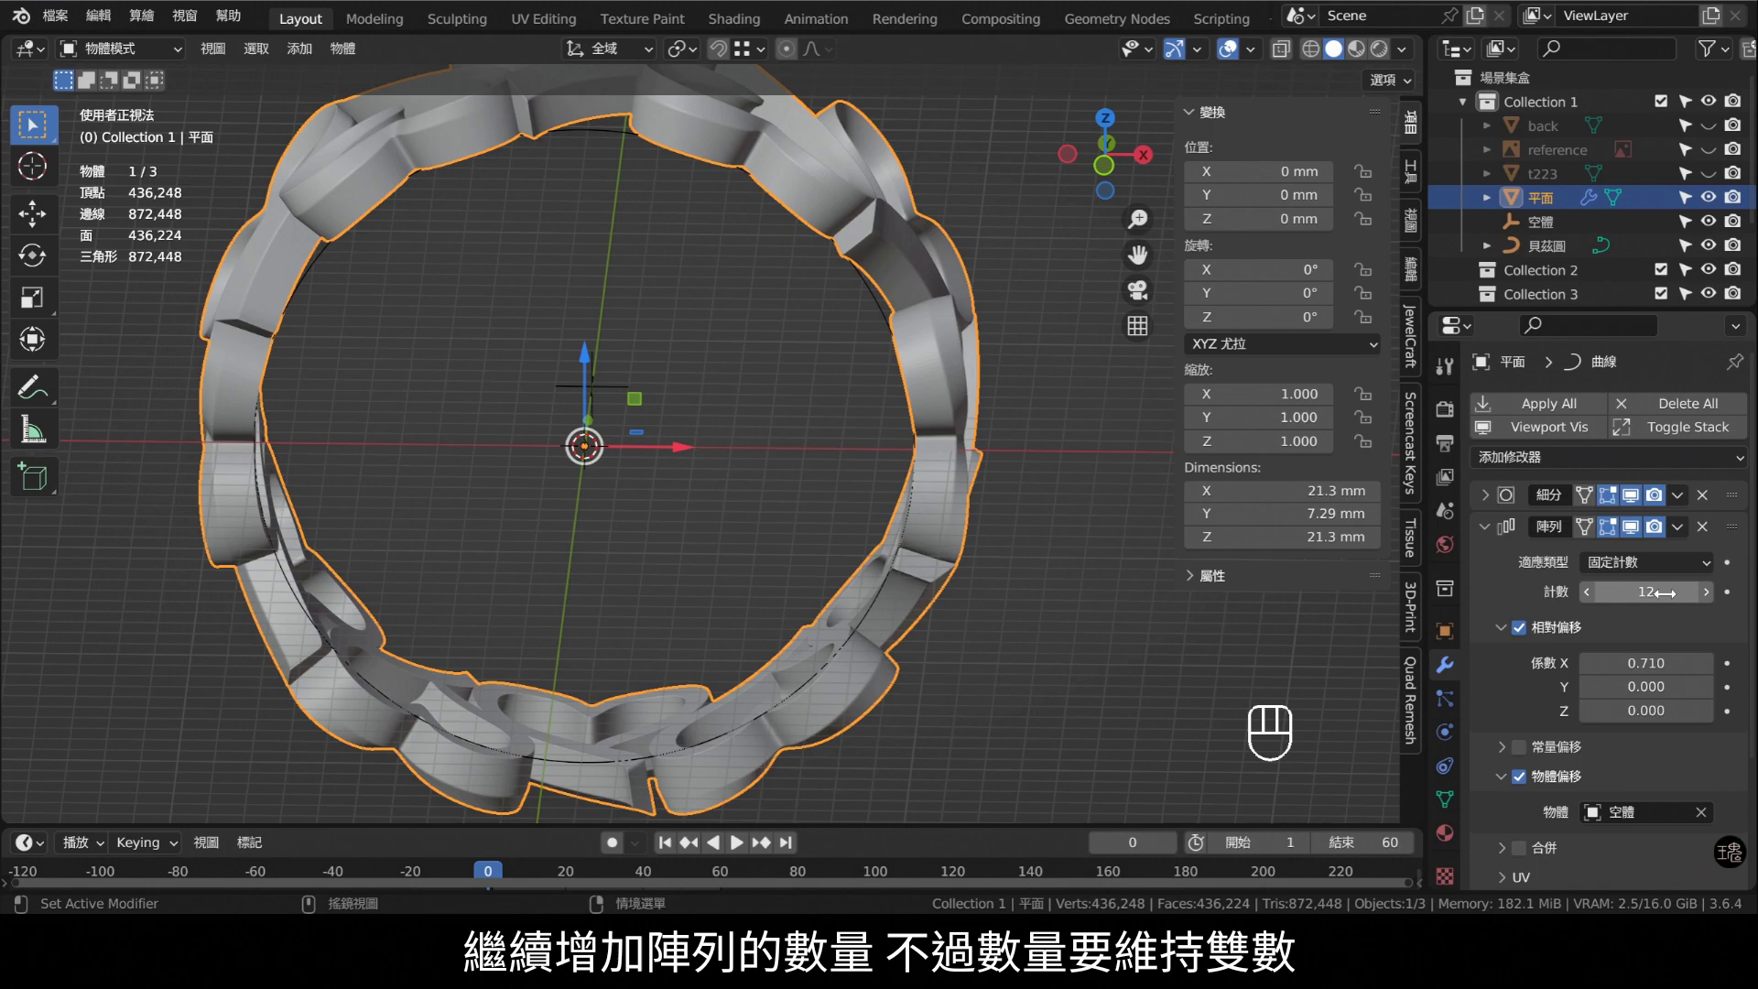
{"action": "left_click_drag", "start_coordinate": [619, 621], "coordinate": [600, 381]}
{"action": "left_click_drag", "start_coordinate": [751, 511], "coordinate": [798, 444]}
{"action": "left_click_drag", "start_coordinate": [685, 293], "coordinate": [695, 377]}
{"action": "key", "text": "KP_7"}
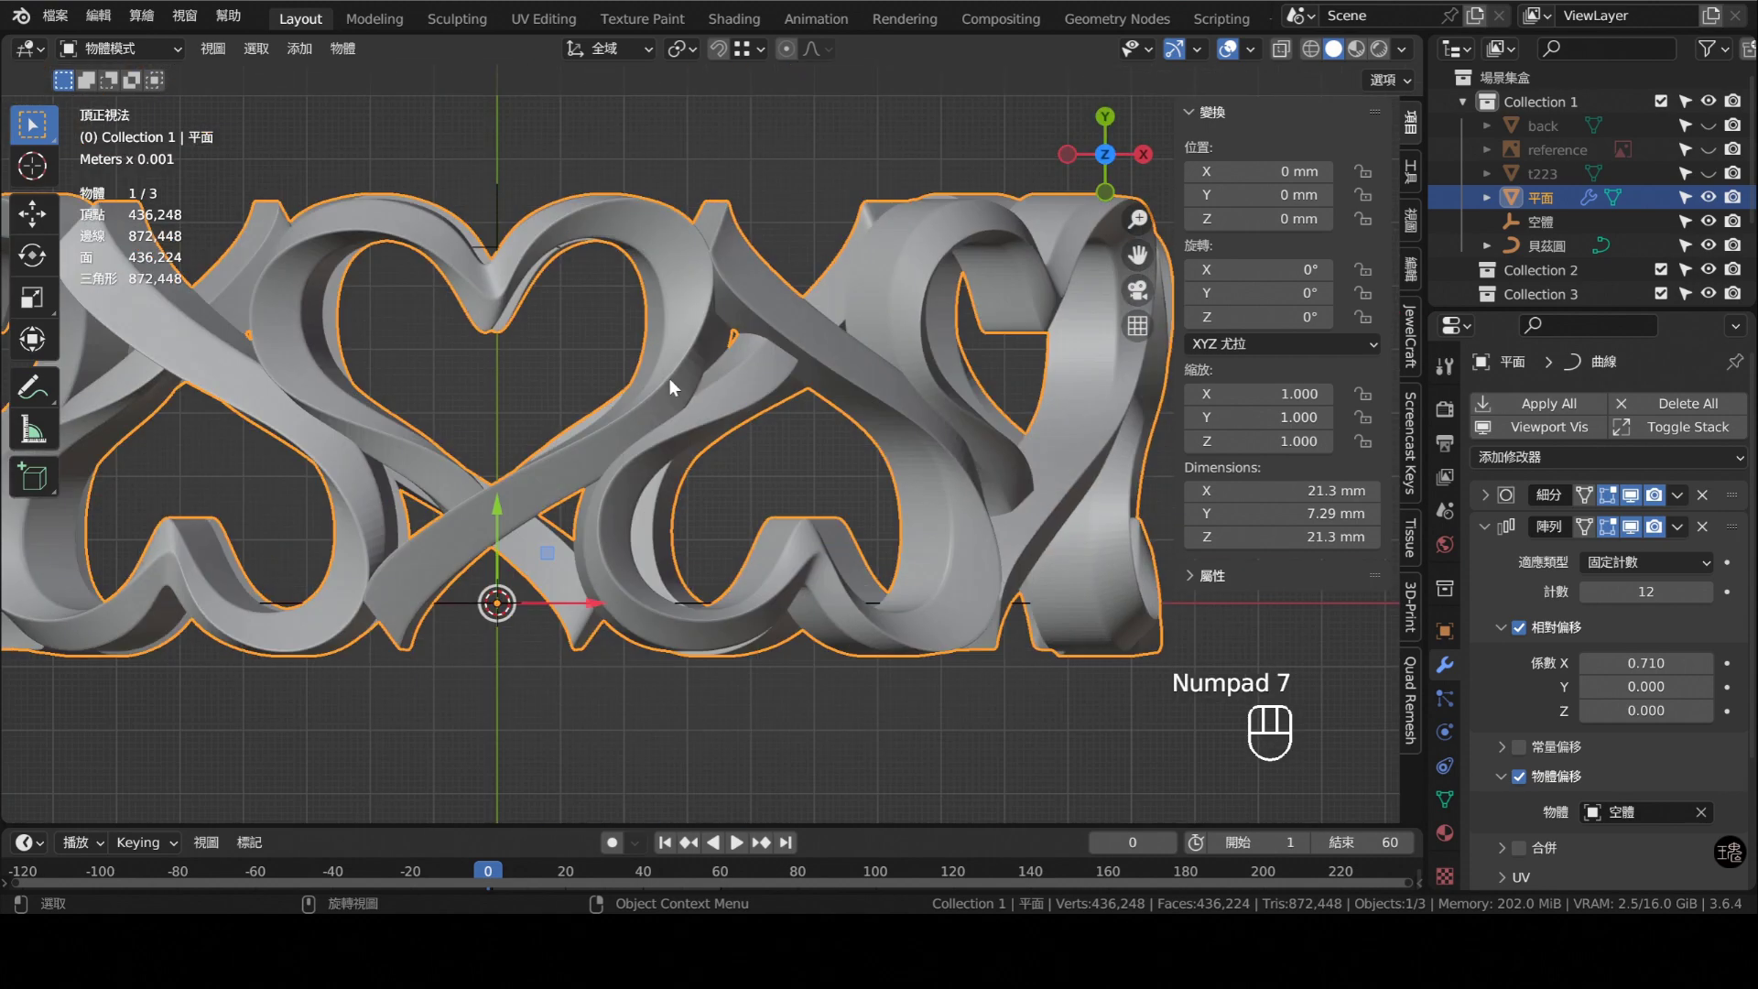
- Orbit around the twelve-heart ring to check overlaps, then start scaling the array's offset empty
{"action": "left_click_drag", "start_coordinate": [602, 330], "coordinate": [629, 363]}
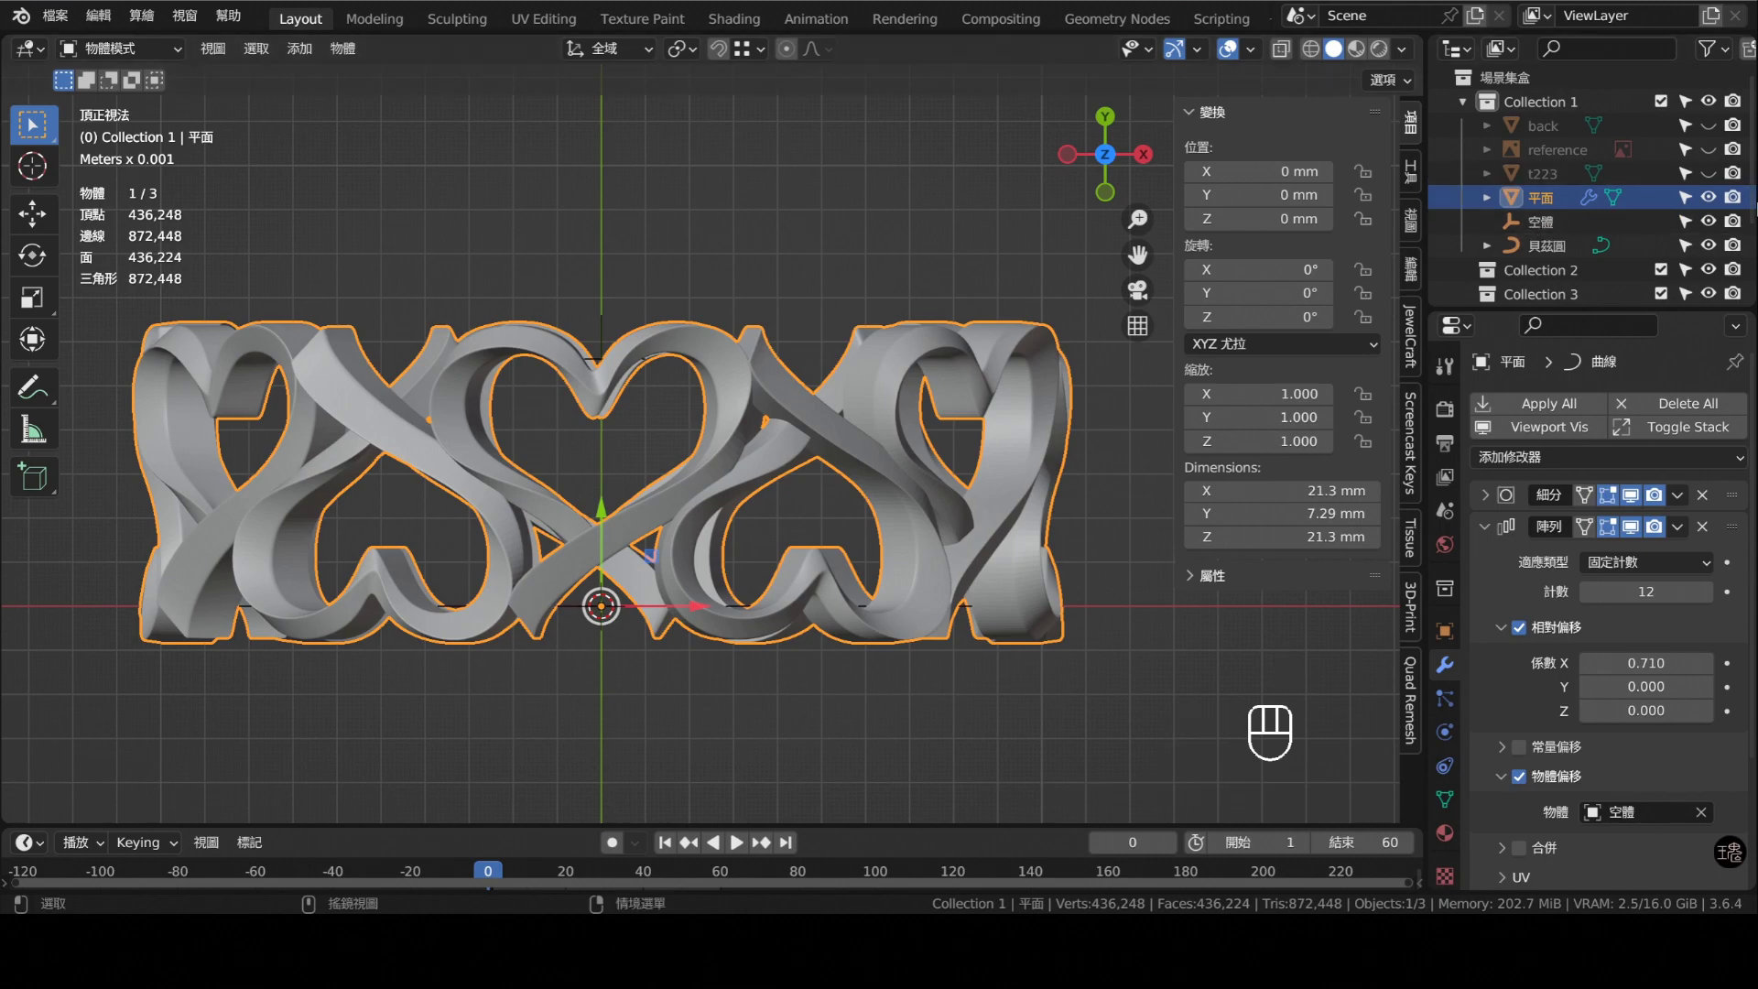
{"action": "left_click_drag", "start_coordinate": [553, 554], "coordinate": [594, 377]}
{"action": "left_click_drag", "start_coordinate": [751, 396], "coordinate": [640, 261]}
{"action": "left_click_drag", "start_coordinate": [752, 448], "coordinate": [837, 356]}
{"action": "left_click_drag", "start_coordinate": [746, 433], "coordinate": [762, 358]}
{"action": "left_click_drag", "start_coordinate": [784, 355], "coordinate": [816, 336]}
- Nudge the offset empty's scale while checking the heart spacing from several angles
{"action": "middle_click", "coordinate": [816, 330]}
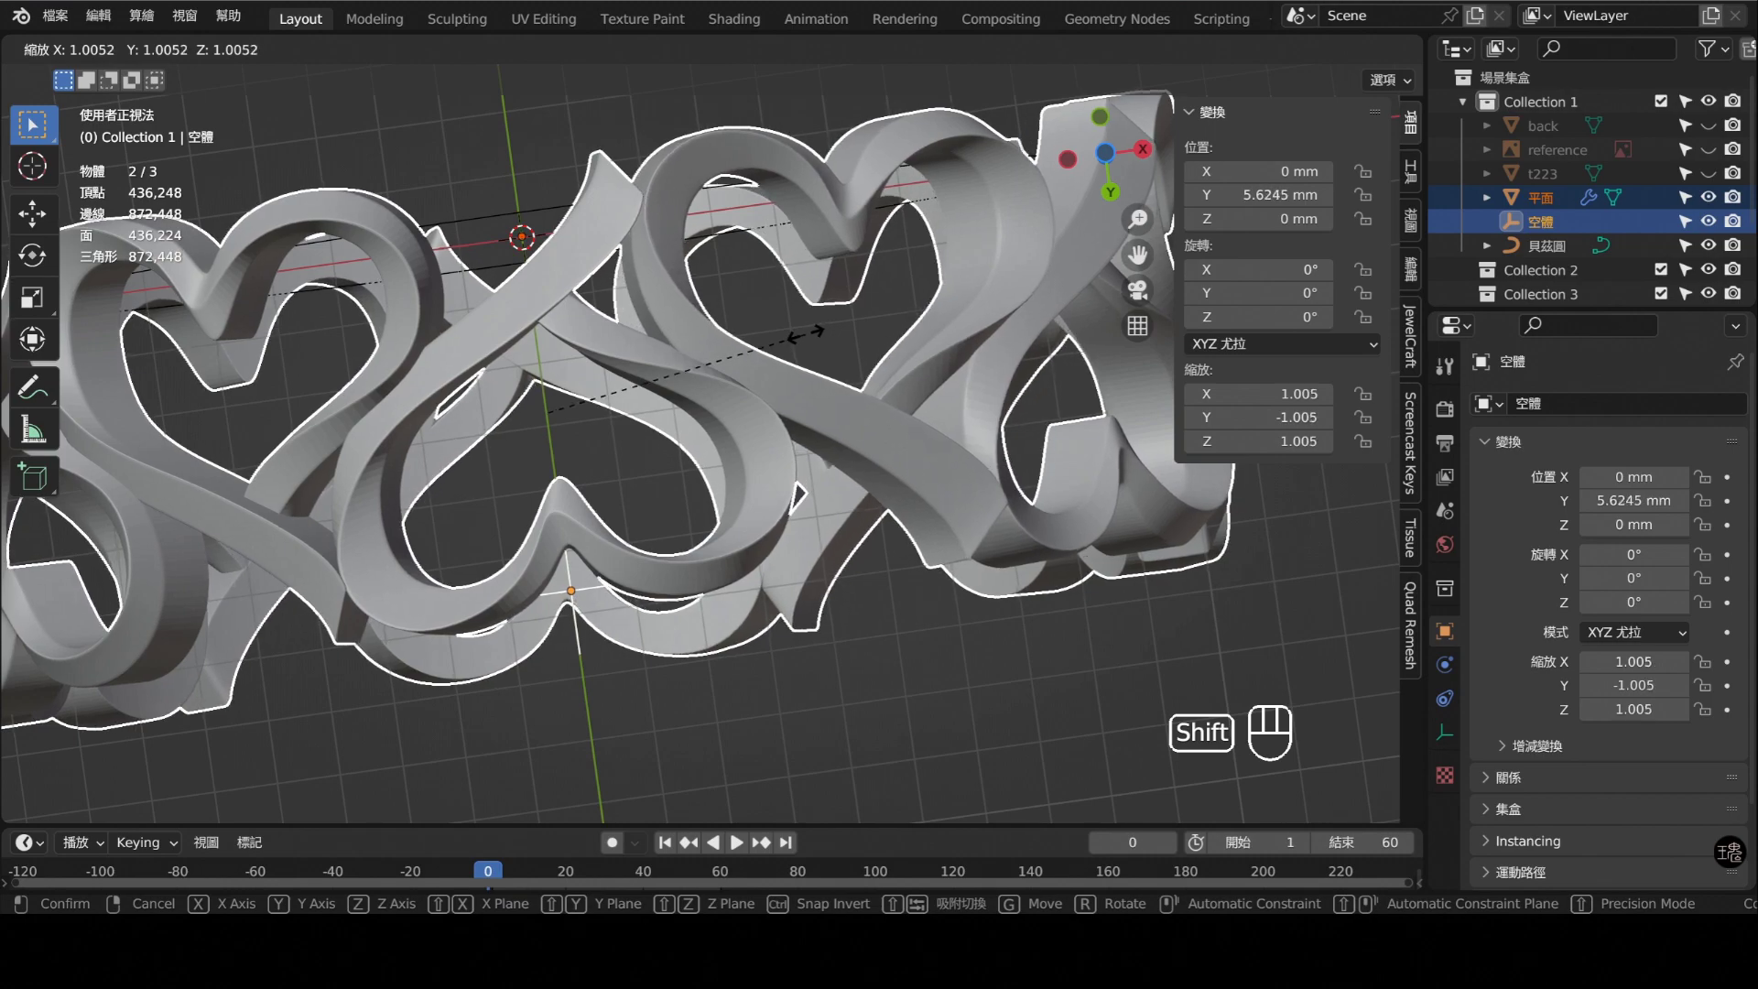
{"action": "left_click_drag", "start_coordinate": [777, 358], "coordinate": [788, 306]}
{"action": "middle_click", "coordinate": [802, 324]}
{"action": "left_click_drag", "start_coordinate": [766, 320], "coordinate": [871, 386]}
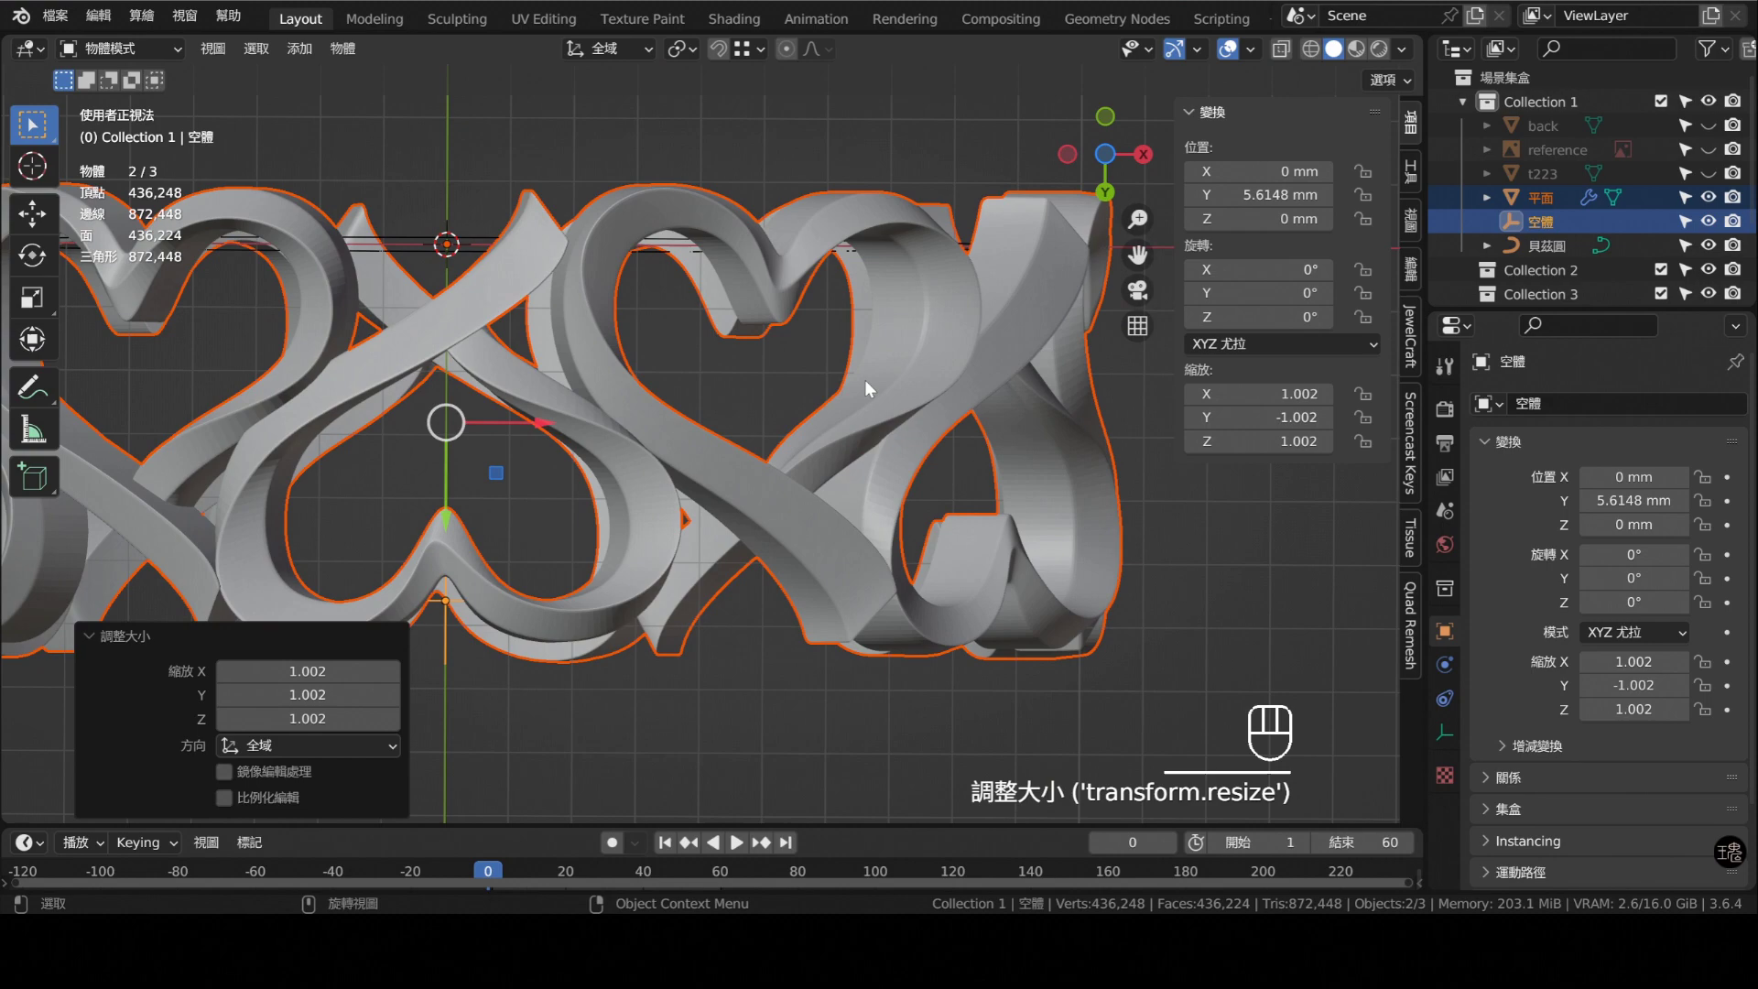
{"action": "left_click_drag", "start_coordinate": [706, 328], "coordinate": [660, 322]}
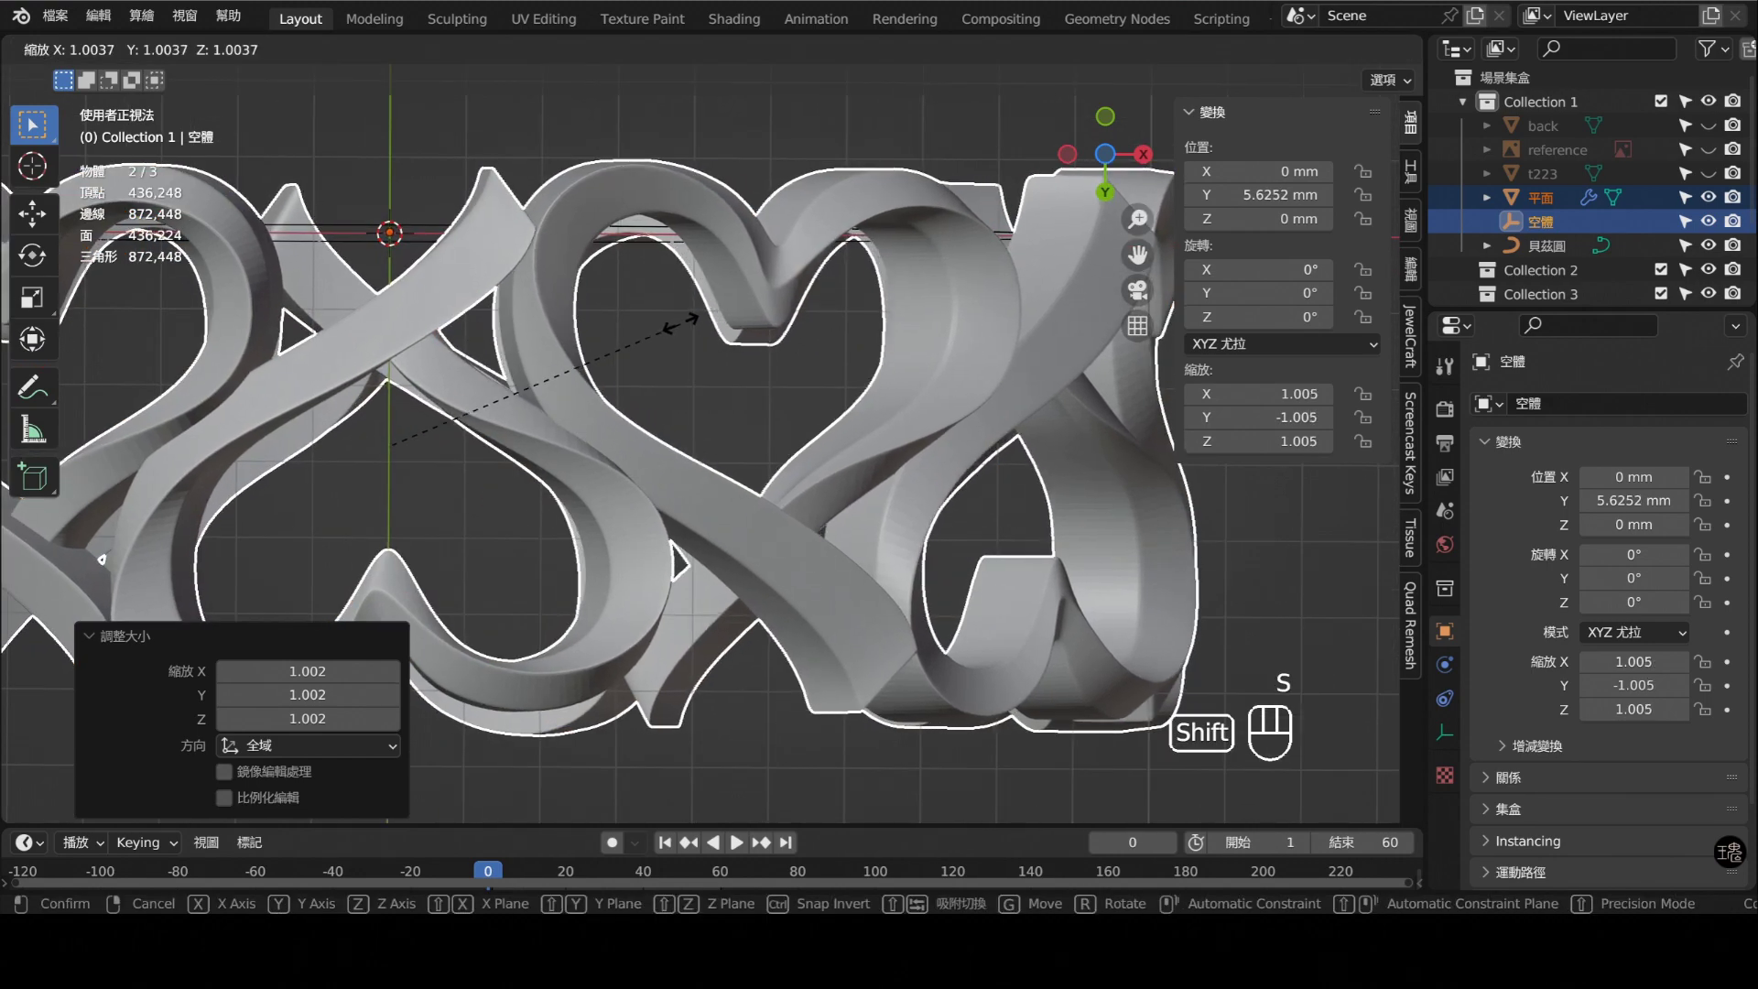
{"action": "left_click_drag", "start_coordinate": [731, 365], "coordinate": [399, 331]}
{"action": "left_click_drag", "start_coordinate": [642, 315], "coordinate": [569, 345]}
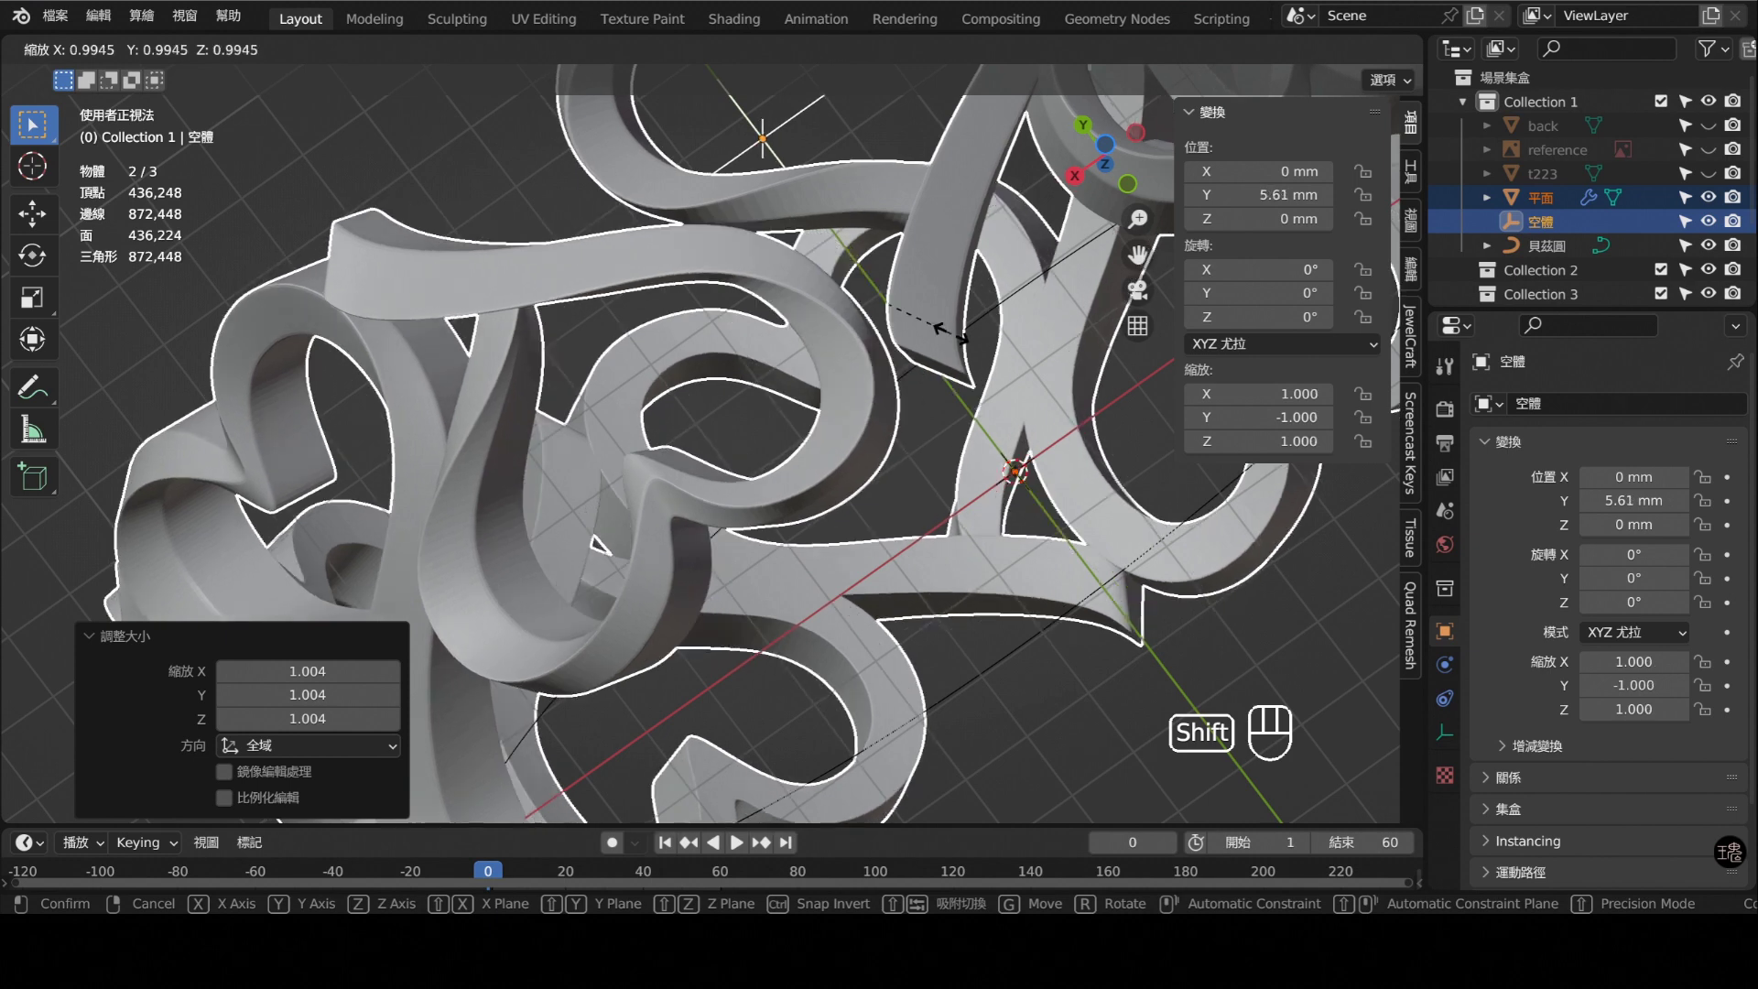
- Settle the empty at scale 1.006 so the hearts interlock evenly, then check the ring from the front
{"action": "left_click_drag", "start_coordinate": [772, 371], "coordinate": [792, 276]}
{"action": "left_click_drag", "start_coordinate": [857, 280], "coordinate": [755, 518]}
{"action": "left_click_drag", "start_coordinate": [796, 367], "coordinate": [741, 556]}
{"action": "left_click_drag", "start_coordinate": [805, 413], "coordinate": [892, 484]}
{"action": "left_click_drag", "start_coordinate": [885, 500], "coordinate": [941, 614]}
{"action": "key", "text": "KP_7"}
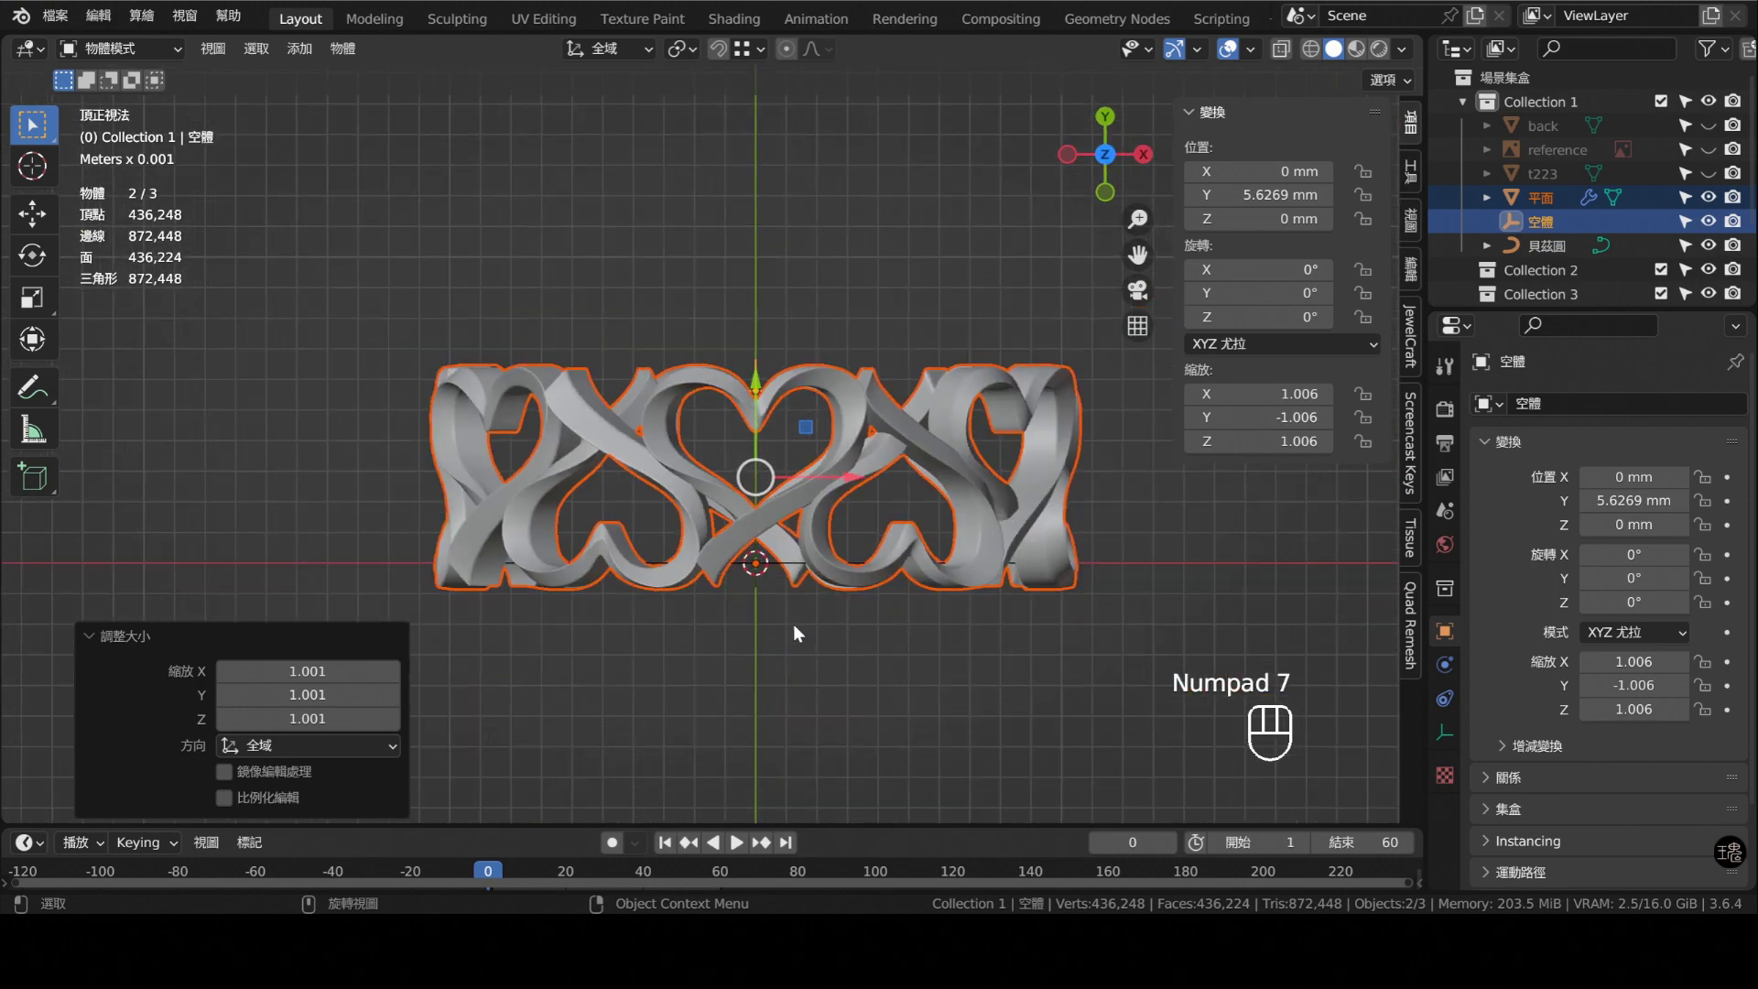
{"action": "middle_click", "coordinate": [779, 545]}
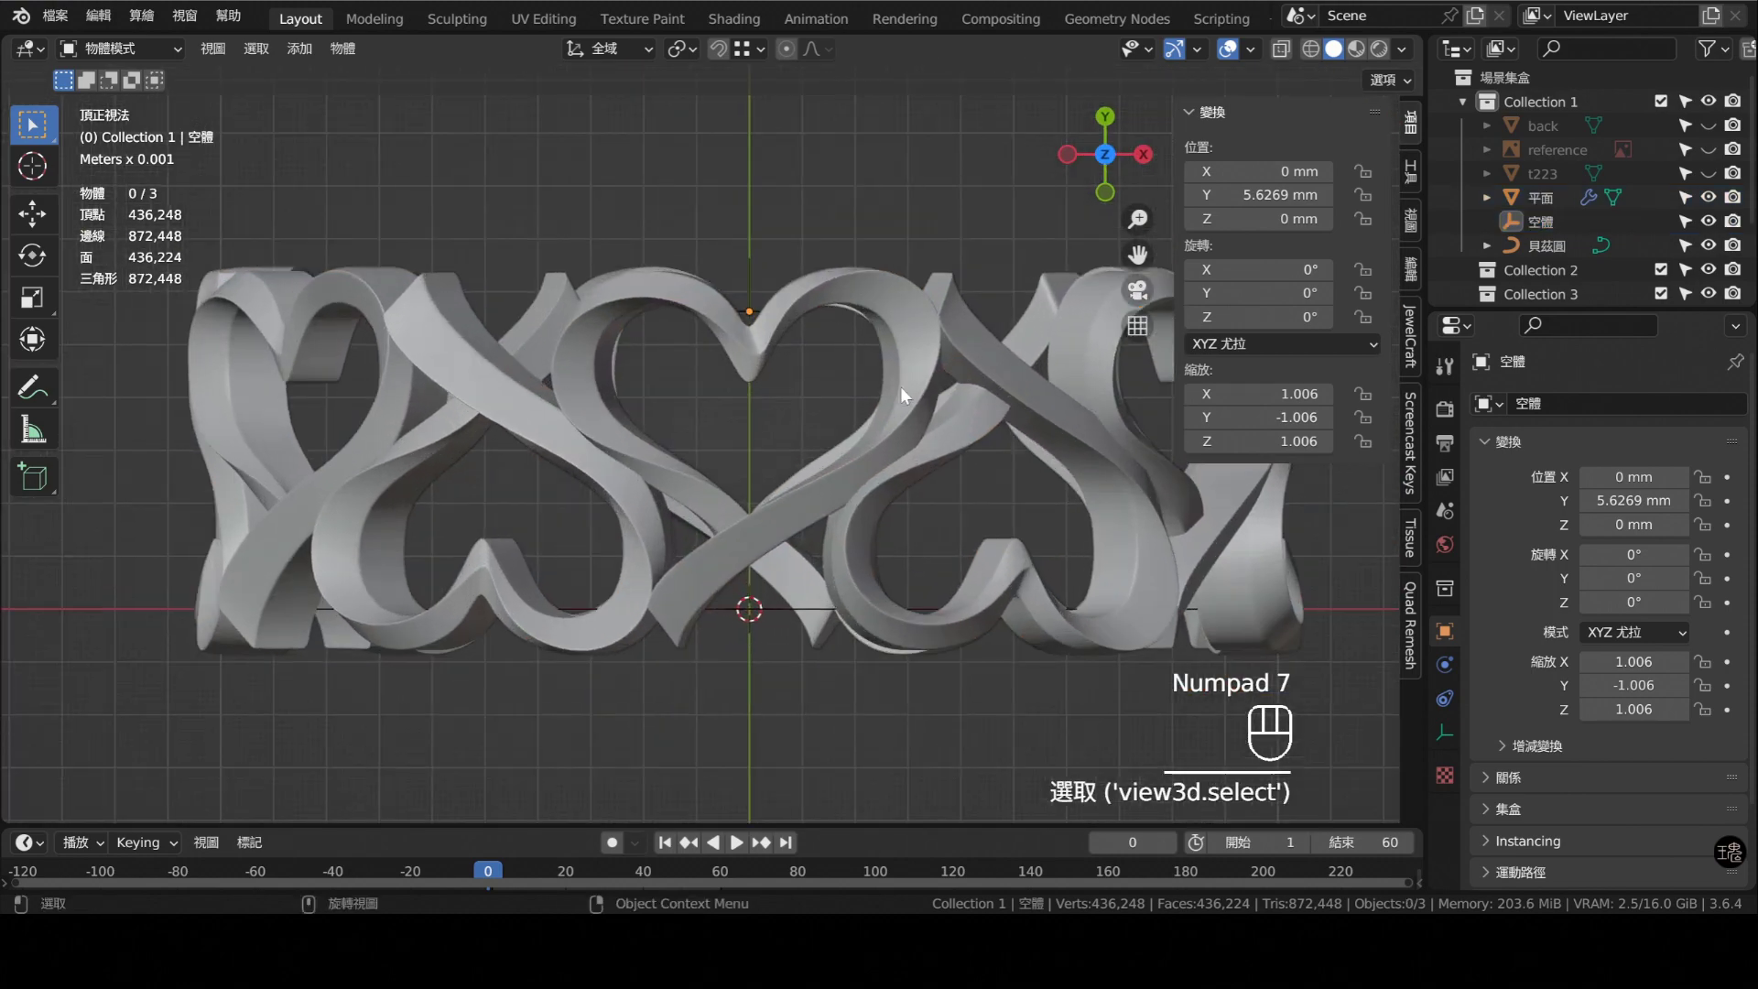
- Move a point on the base heart's outline (about 0.097 mm) to fix the distorted front heart
{"action": "left_click_drag", "start_coordinate": [870, 407], "coordinate": [864, 471]}
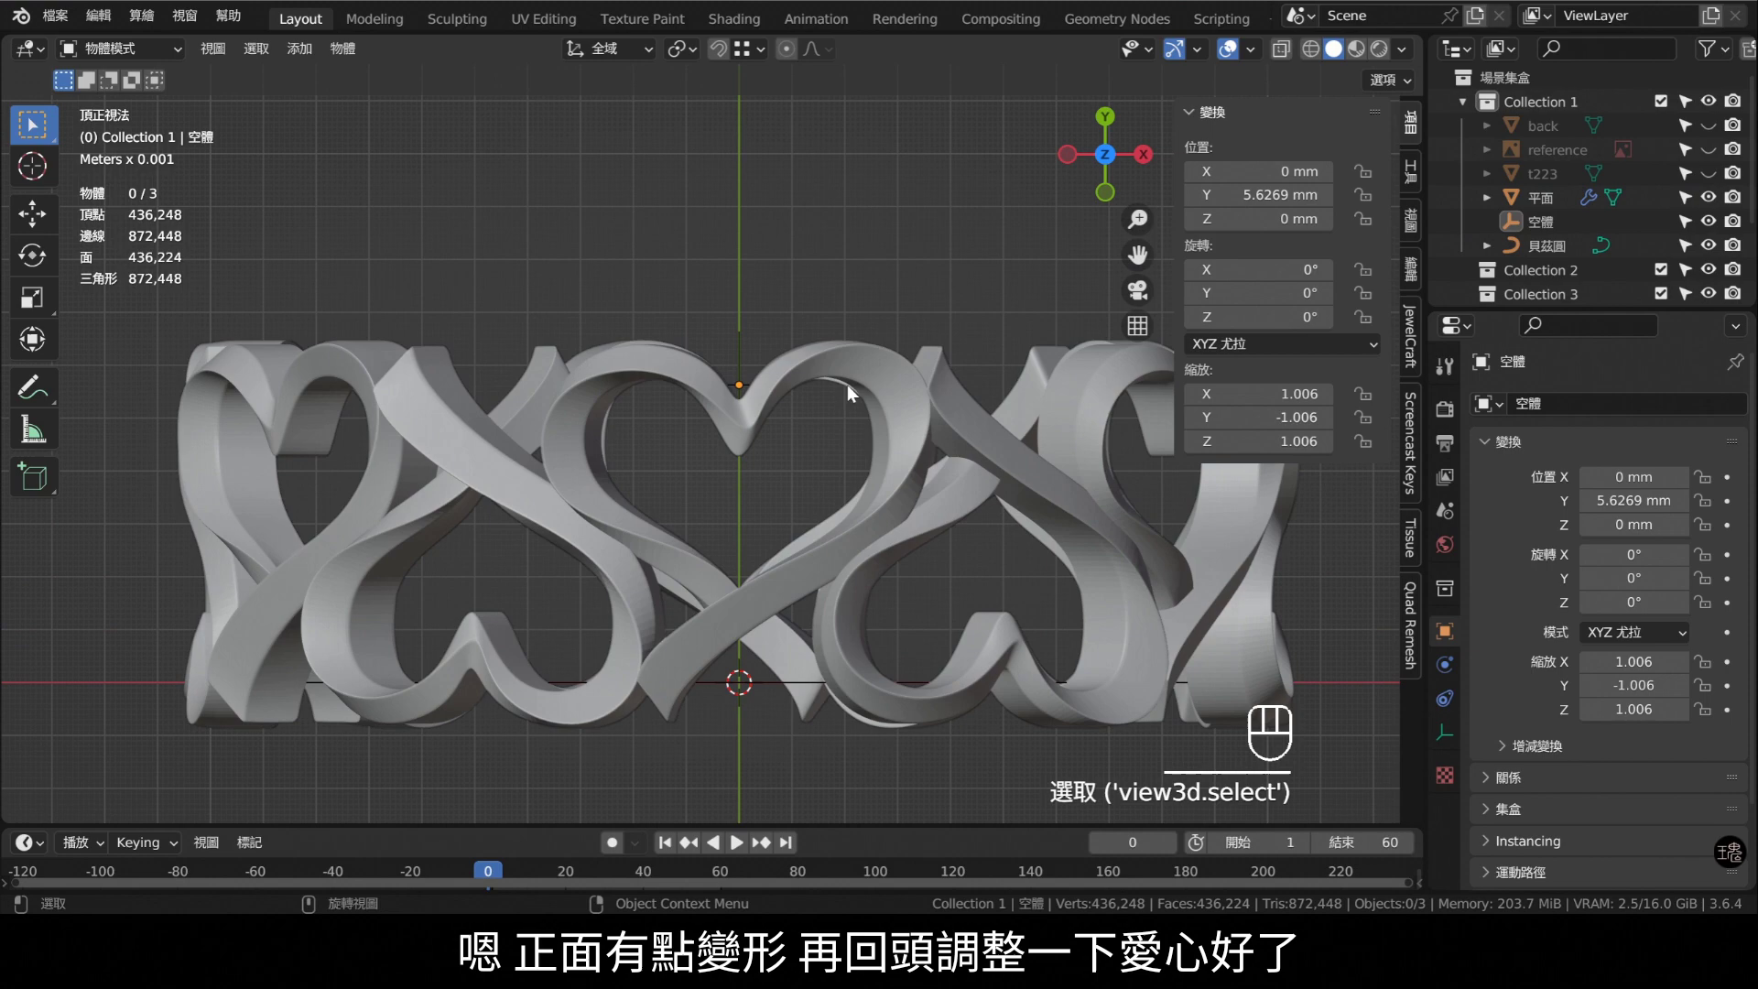
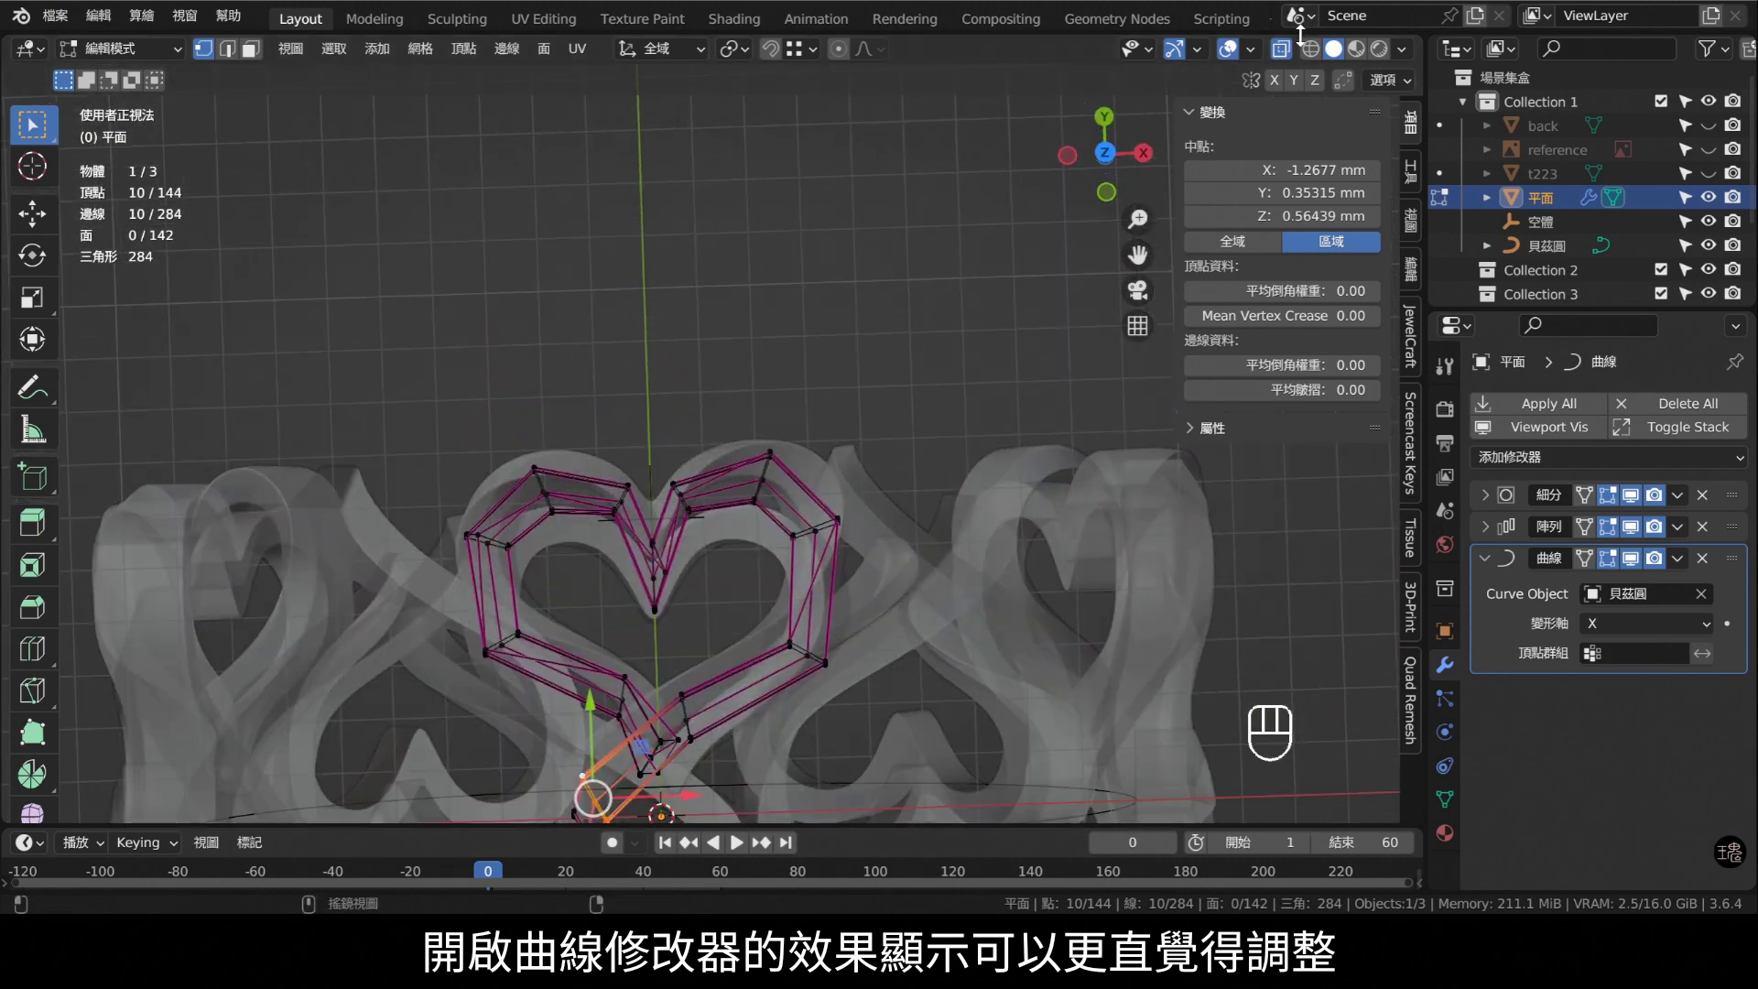
{"action": "left_click_drag", "start_coordinate": [666, 416], "coordinate": [664, 321]}
{"action": "left_click_drag", "start_coordinate": [863, 252], "coordinate": [867, 395]}
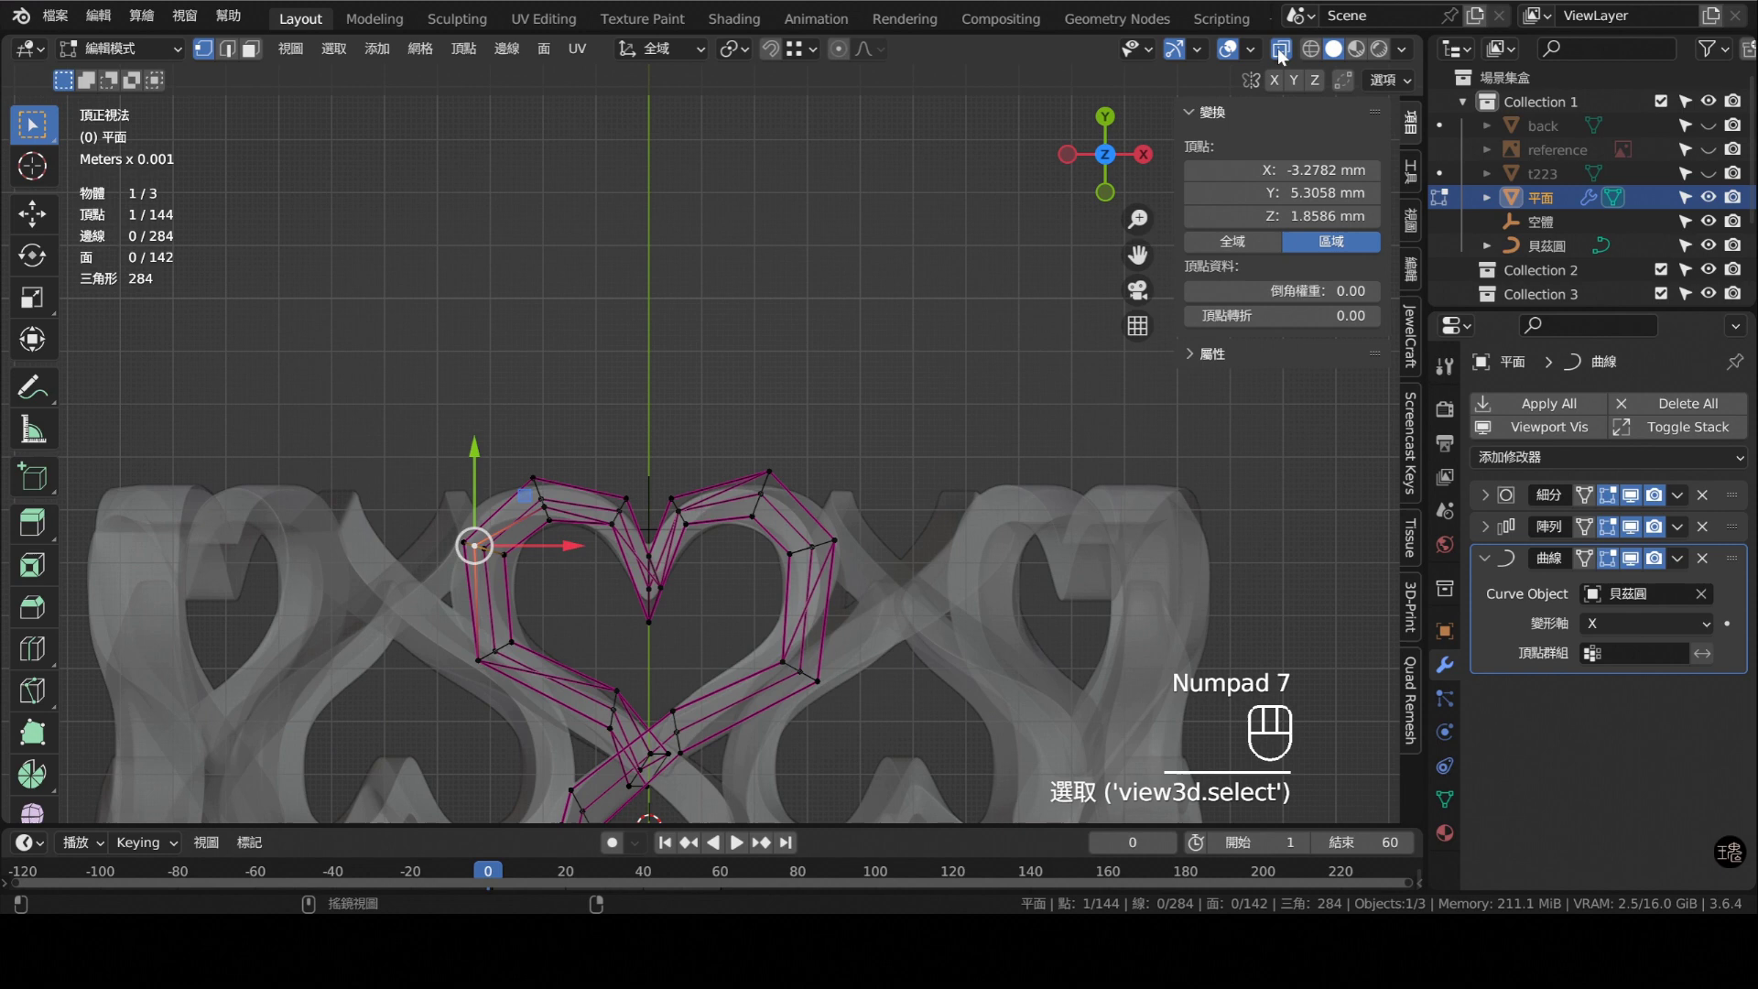
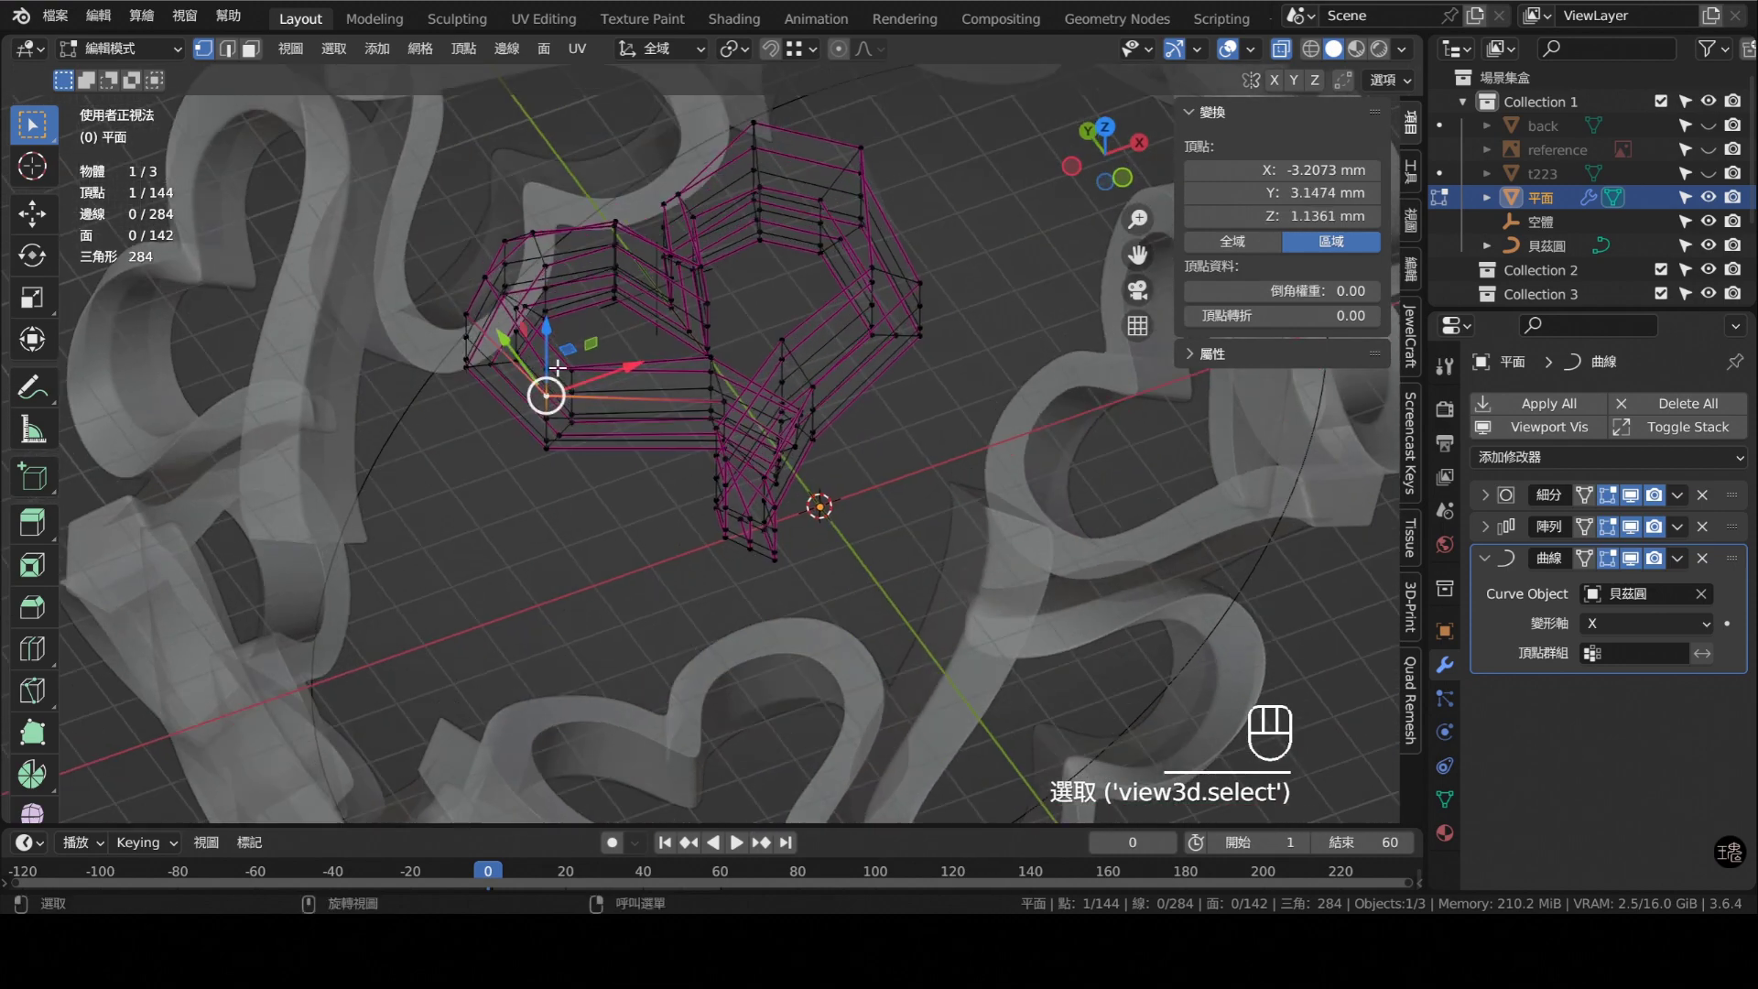
{"action": "key", "text": "KP_7"}
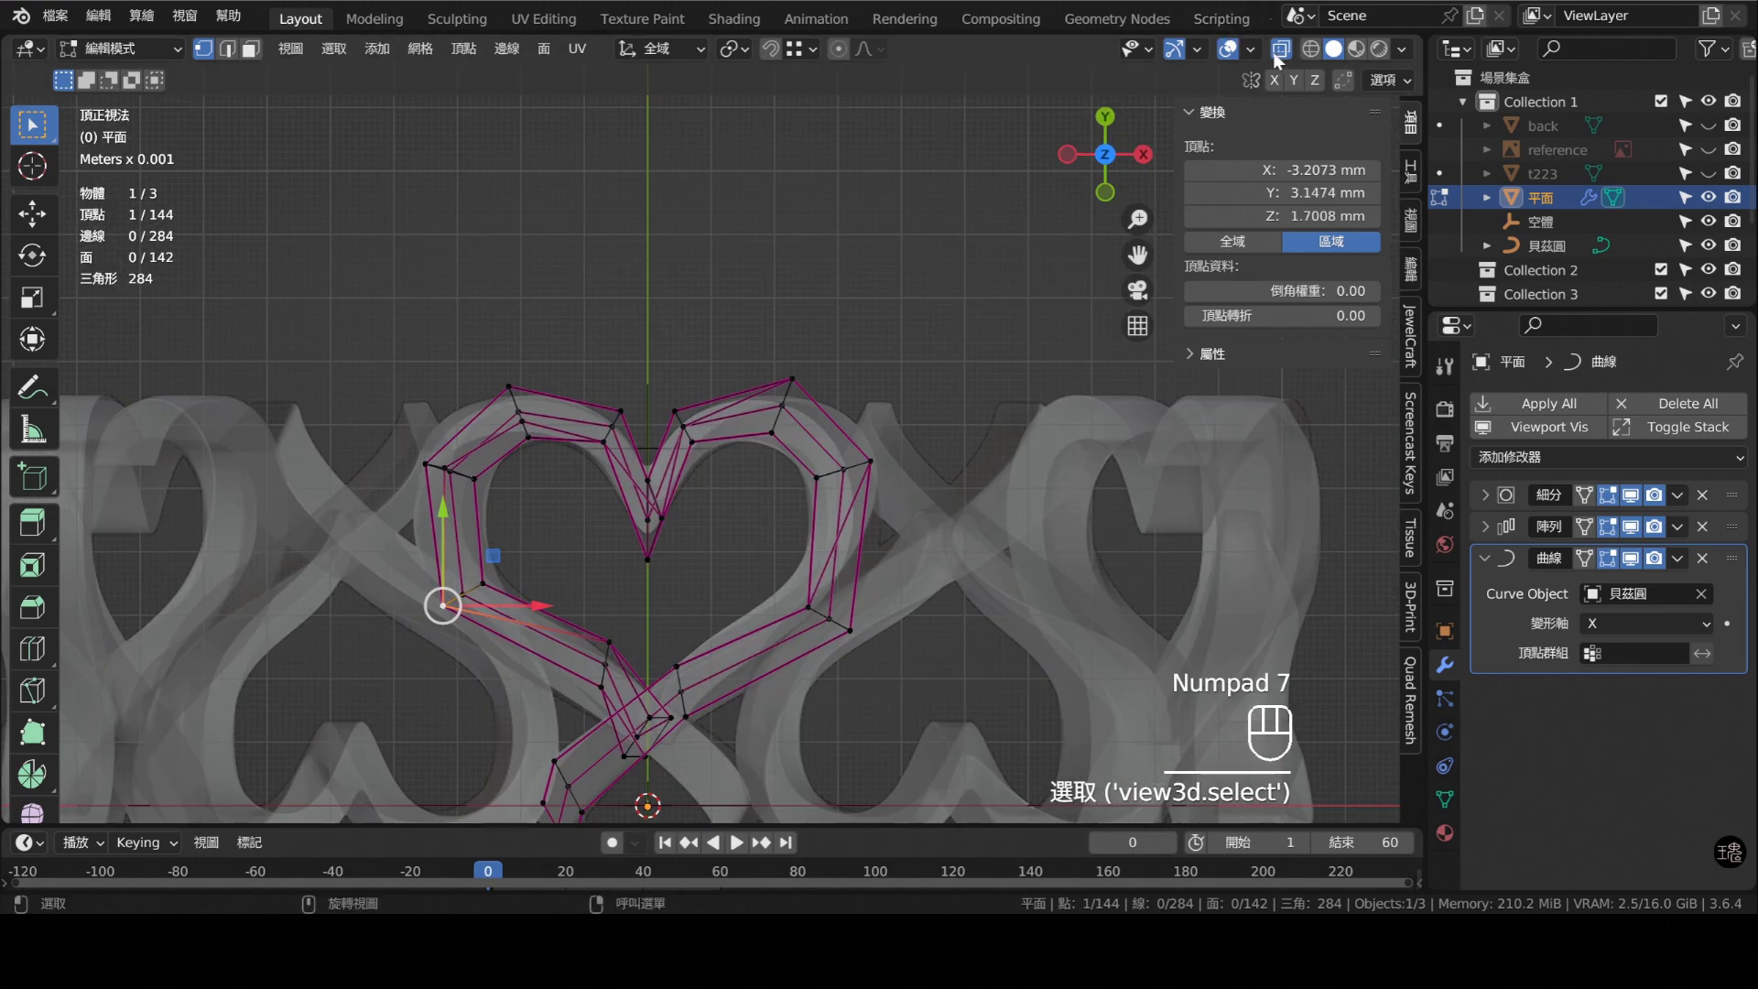
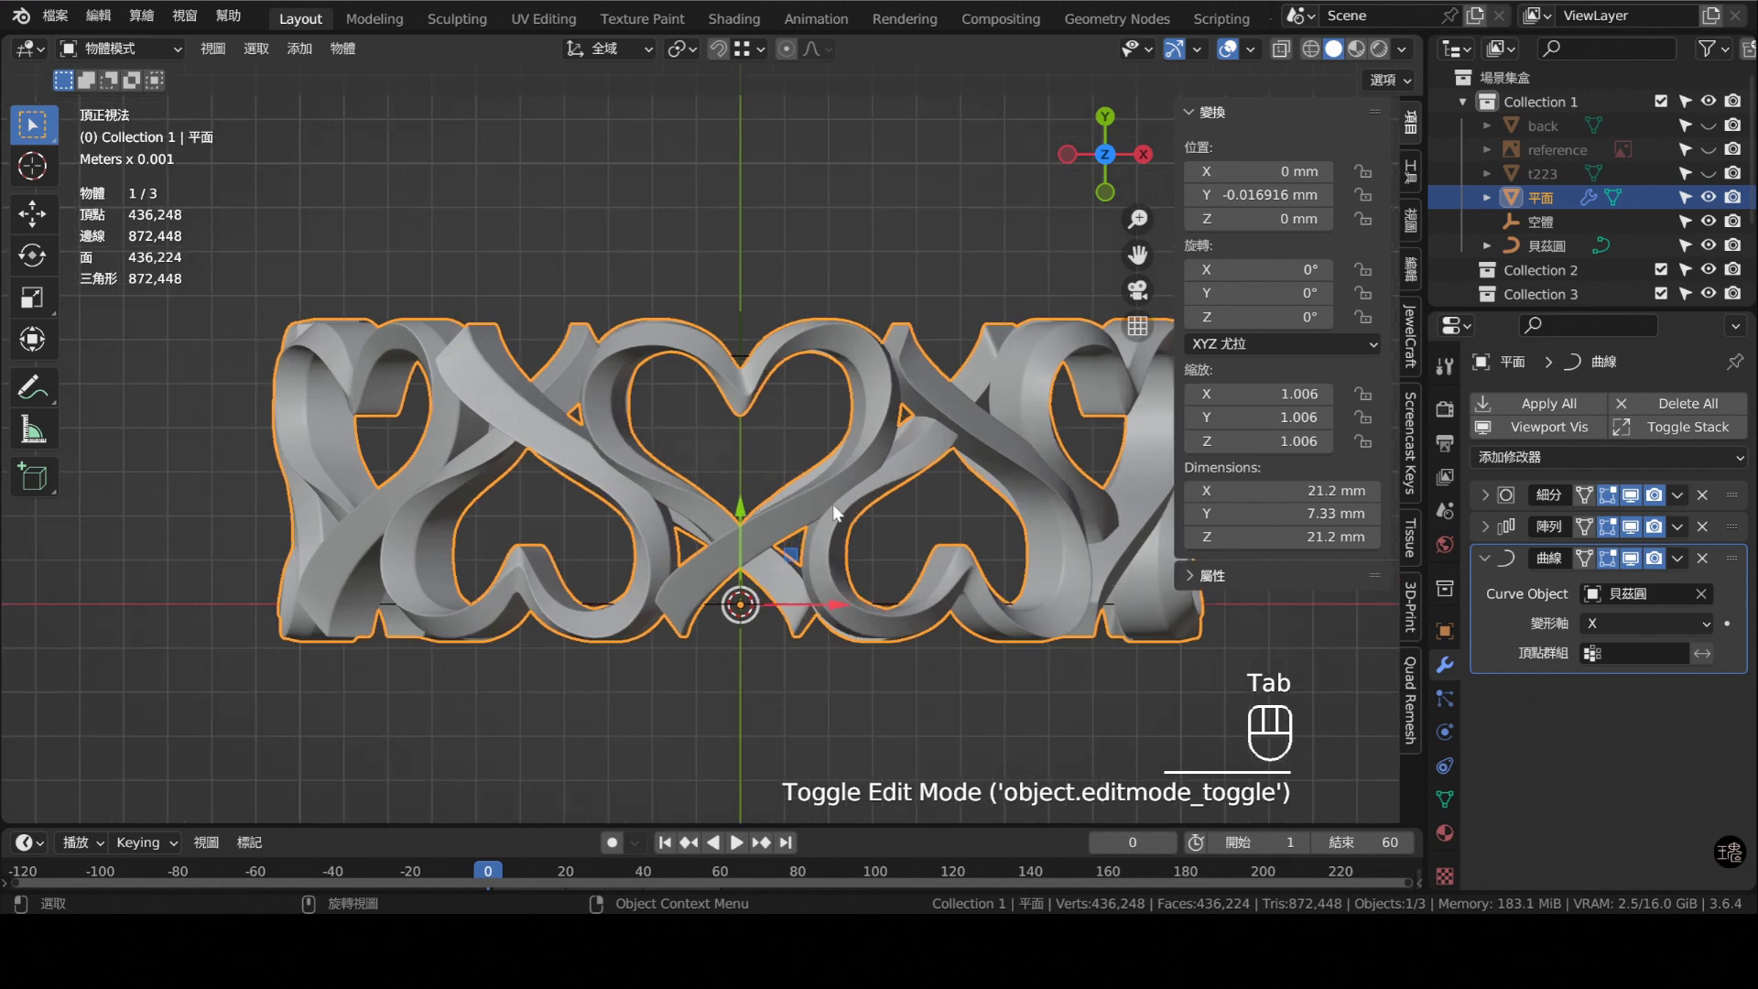
- Adjust the base heart's top vertices in Edit Mode from front view, then return to Object Mode and view the whole ring
{"action": "key", "text": "Tab"}
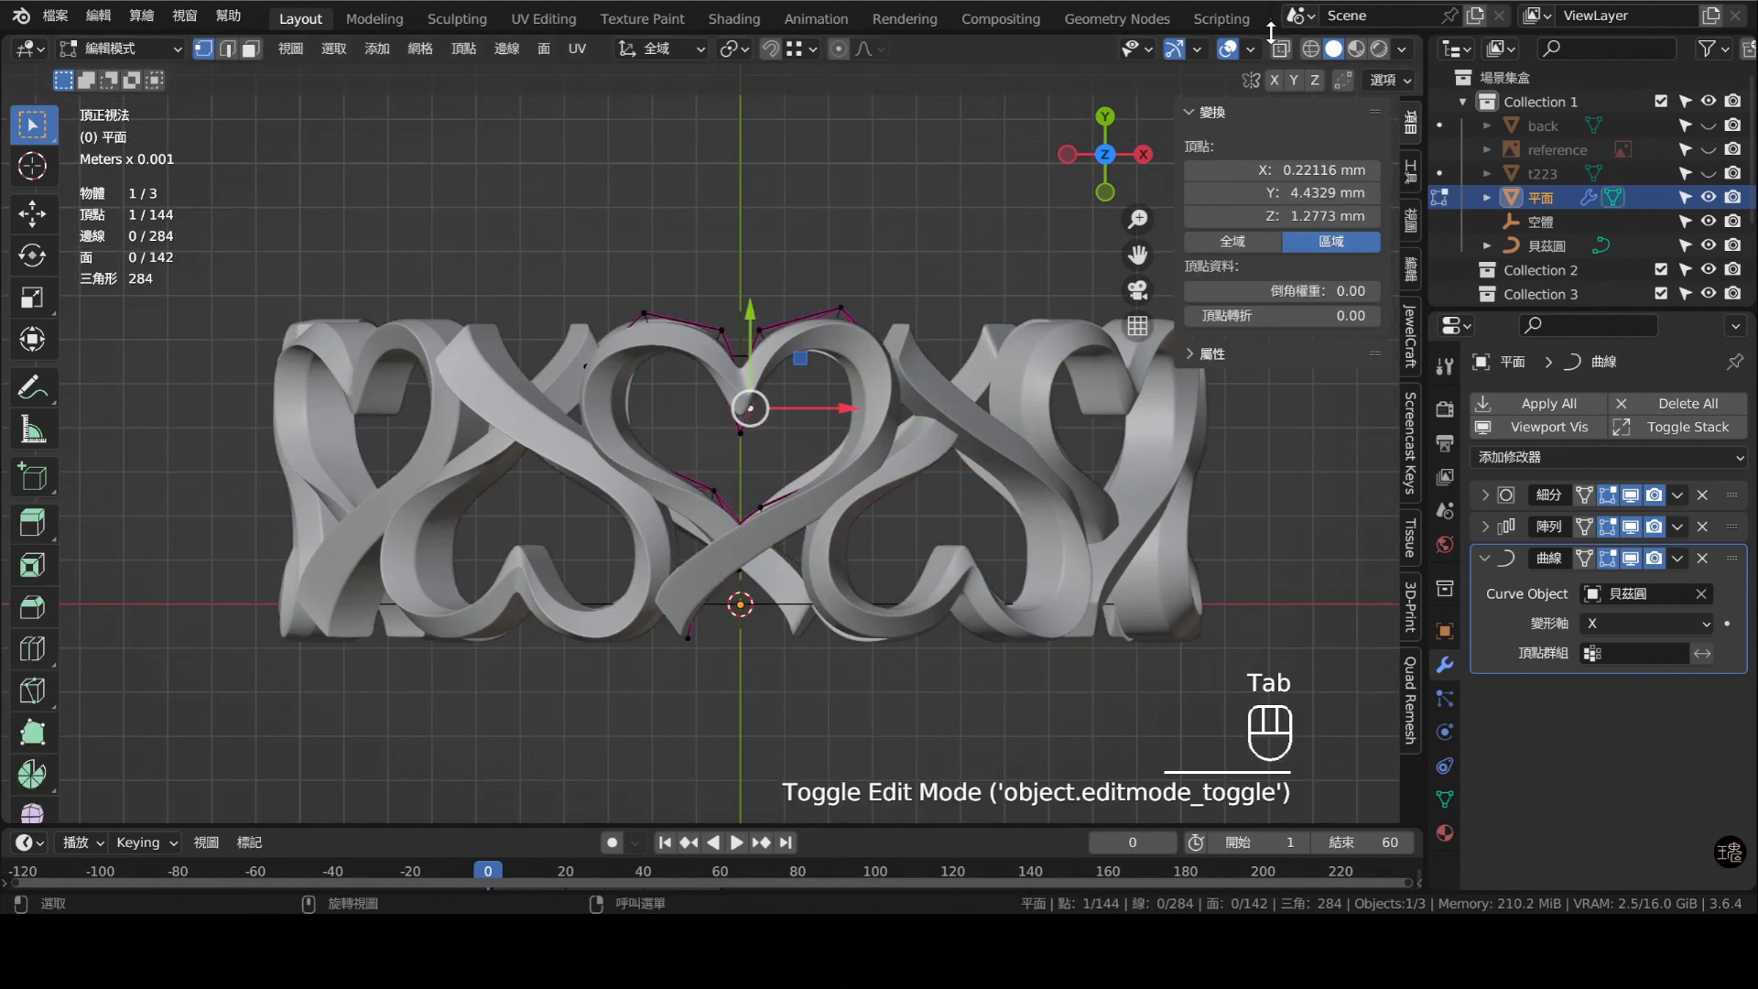
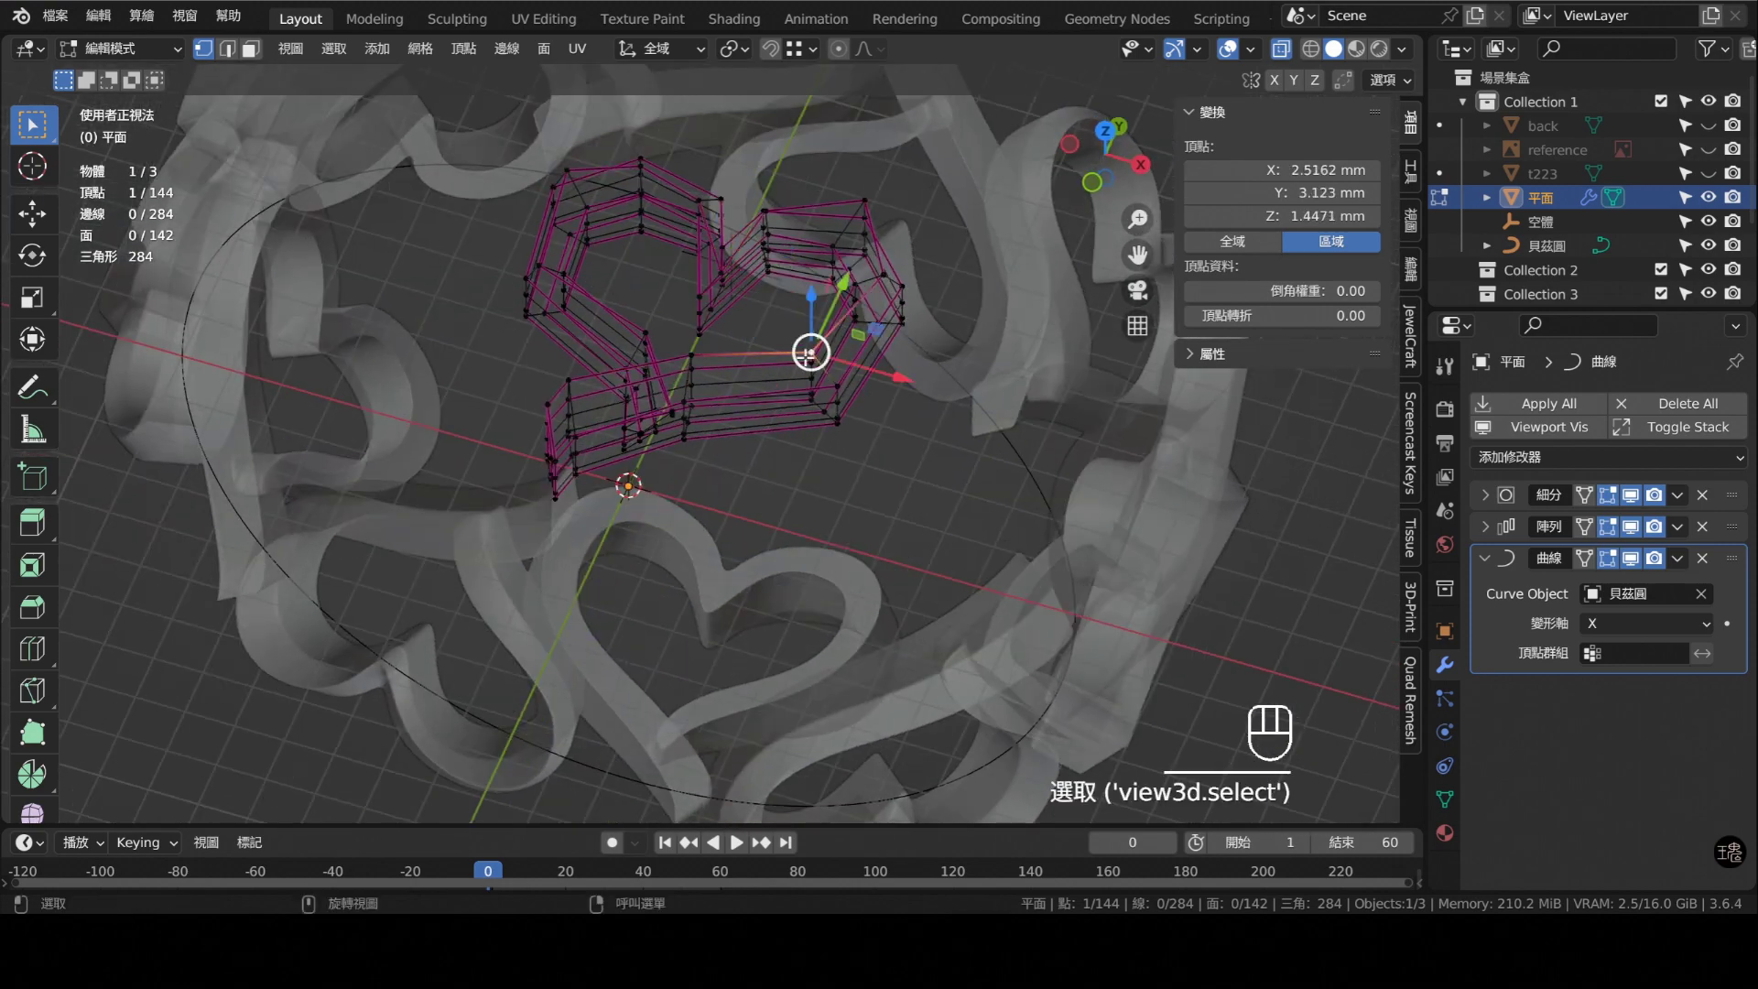
{"action": "key", "text": "KP_7"}
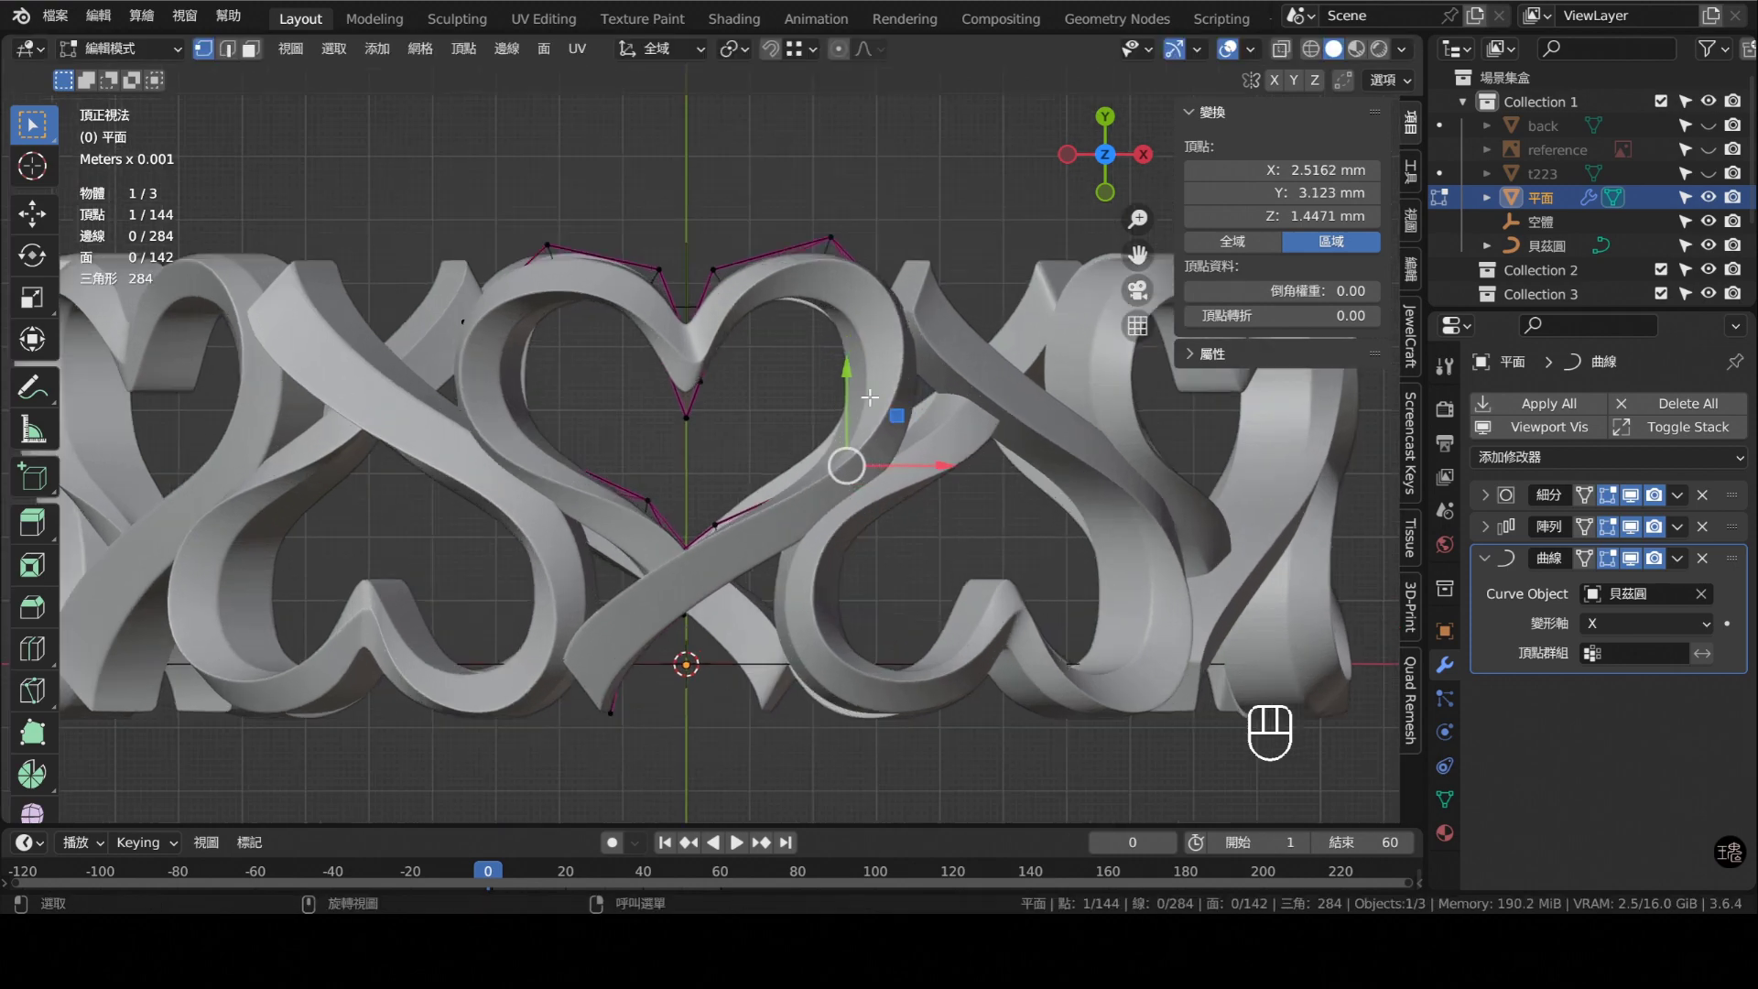
{"action": "key", "text": "Tab"}
{"action": "middle_click", "coordinate": [833, 541]}
{"action": "left_click_drag", "start_coordinate": [818, 515], "coordinate": [844, 538]}
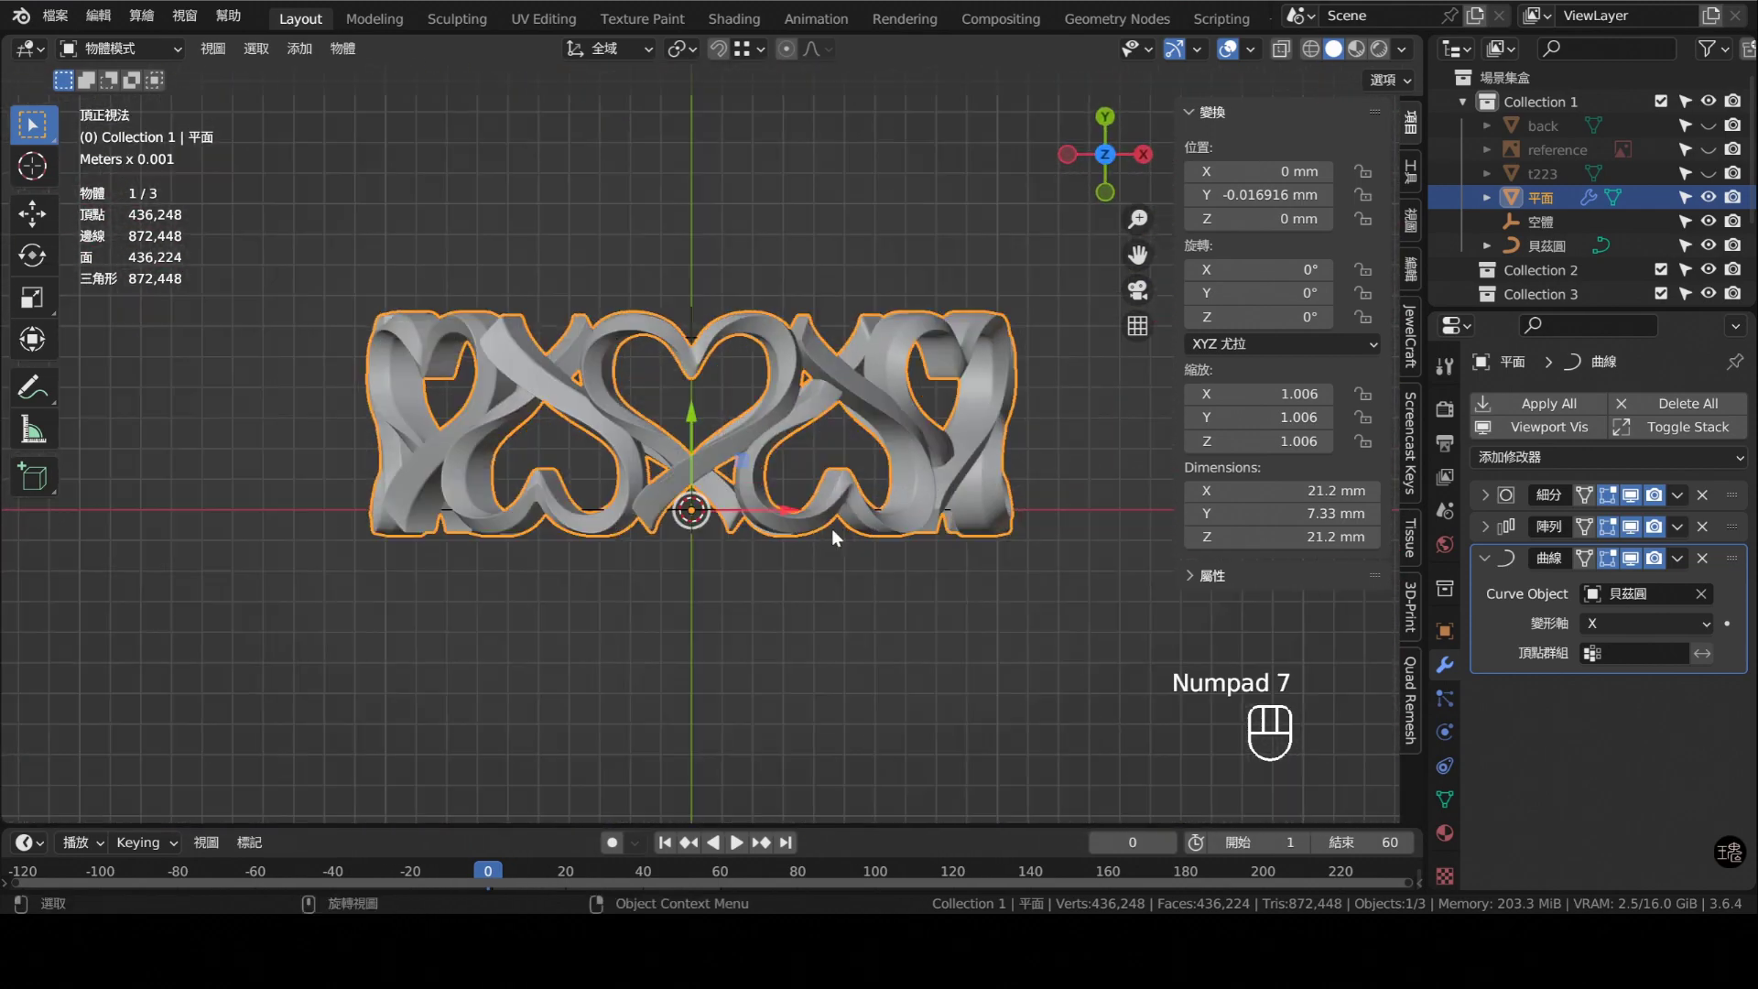
- Smooth-shade the heart ring and assign it the 'rose gold 02' material
{"action": "left_click_drag", "start_coordinate": [812, 524], "coordinate": [824, 541]}
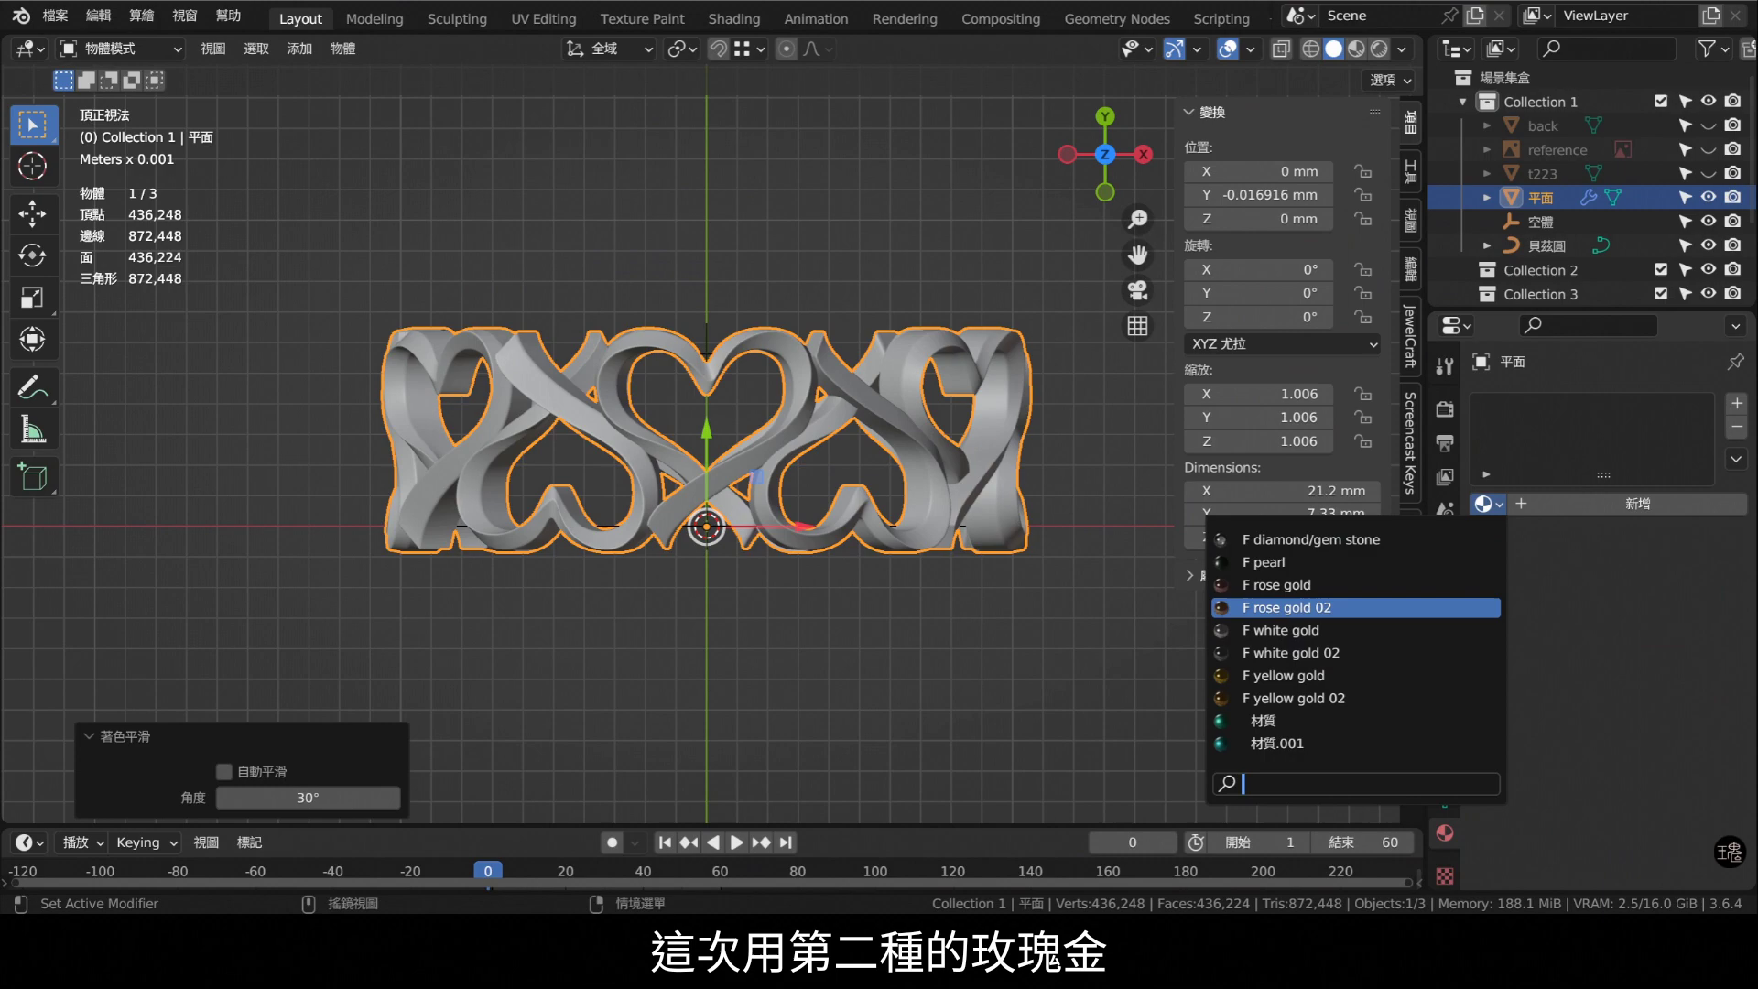
{"action": "left_click", "coordinate": [1713, 135]}
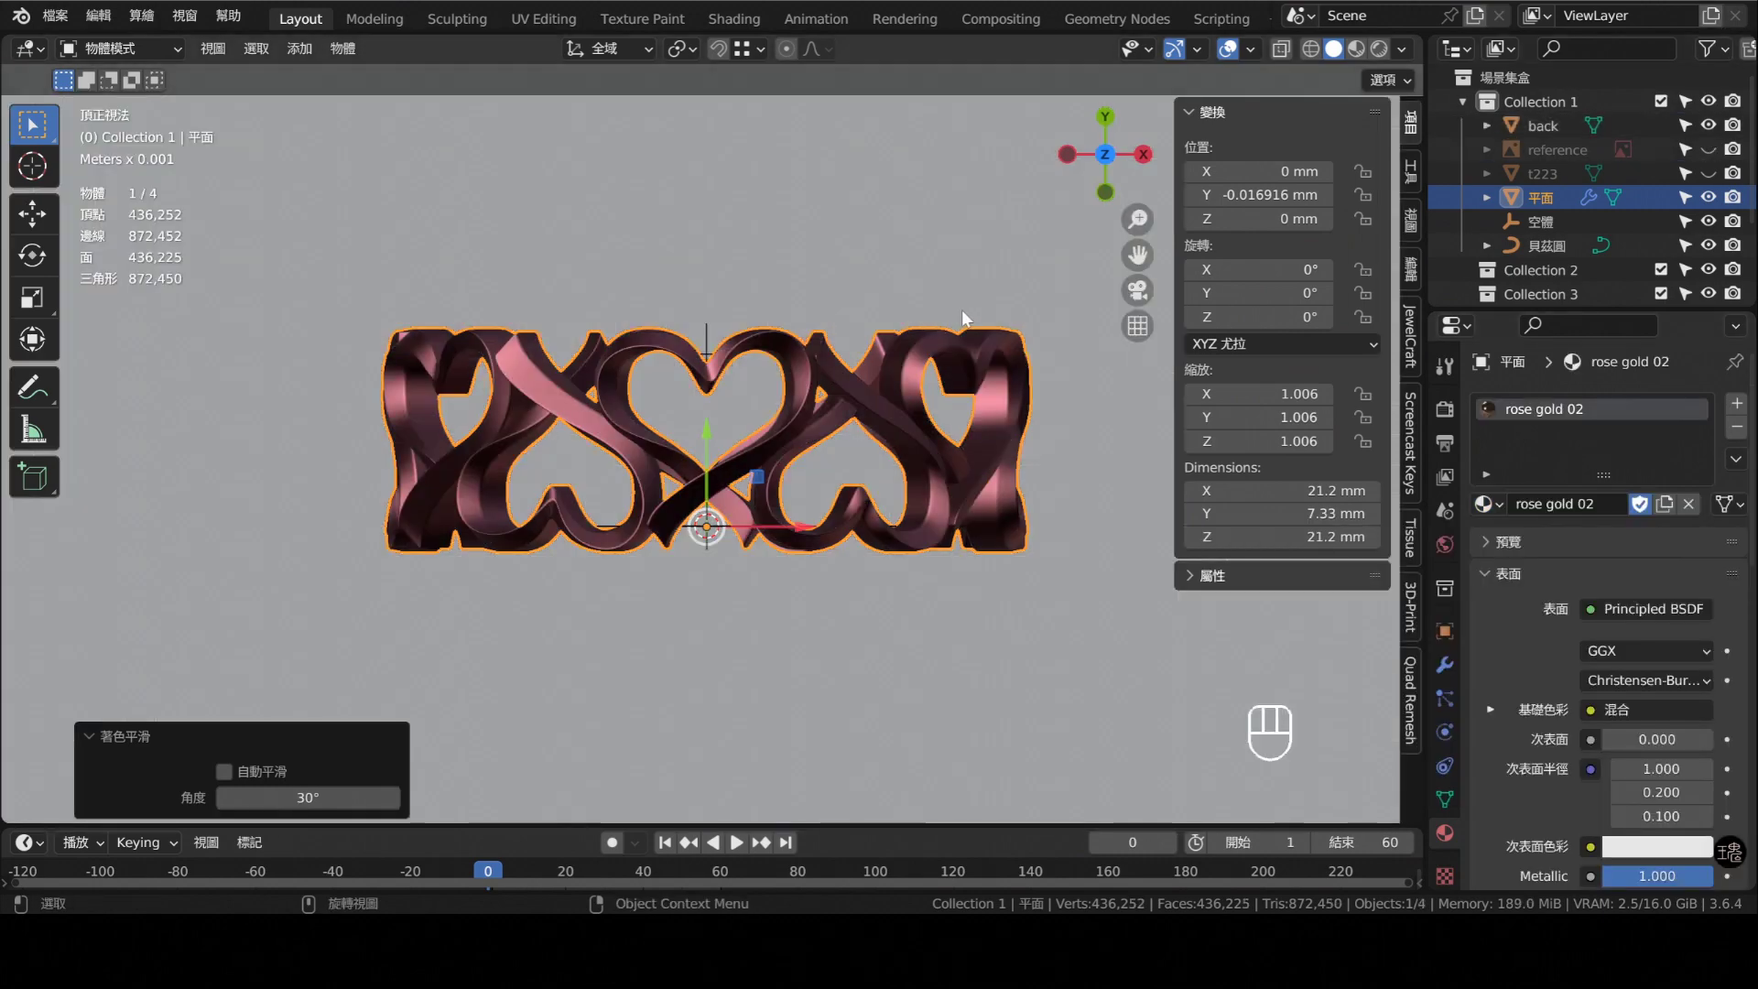